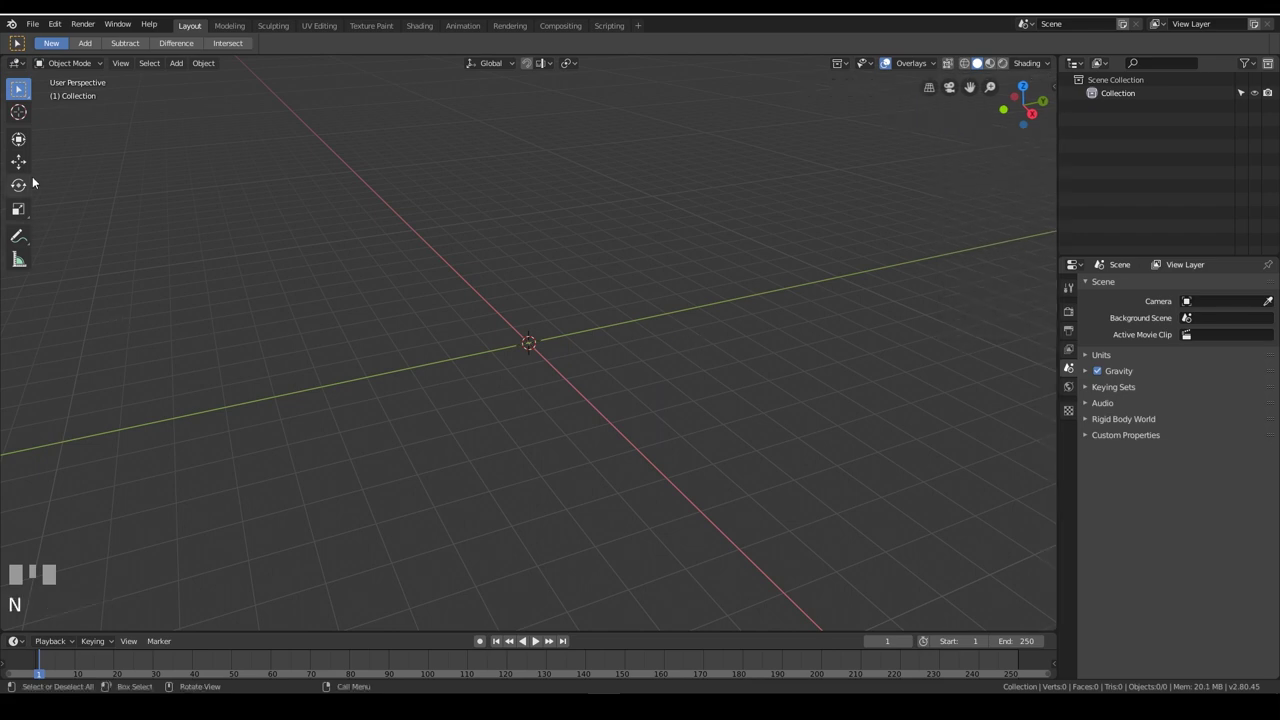
Bring up the Add menu to insert a new cube mesh into the empty scene
key("shift+a")
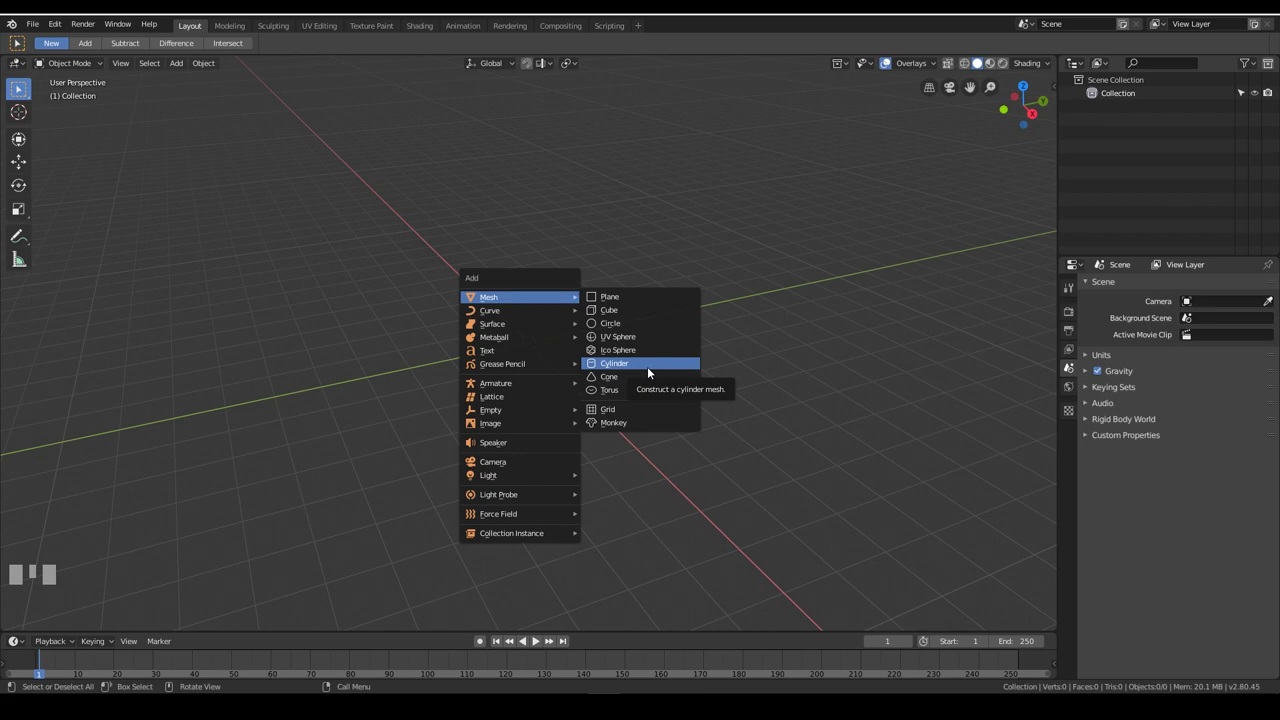
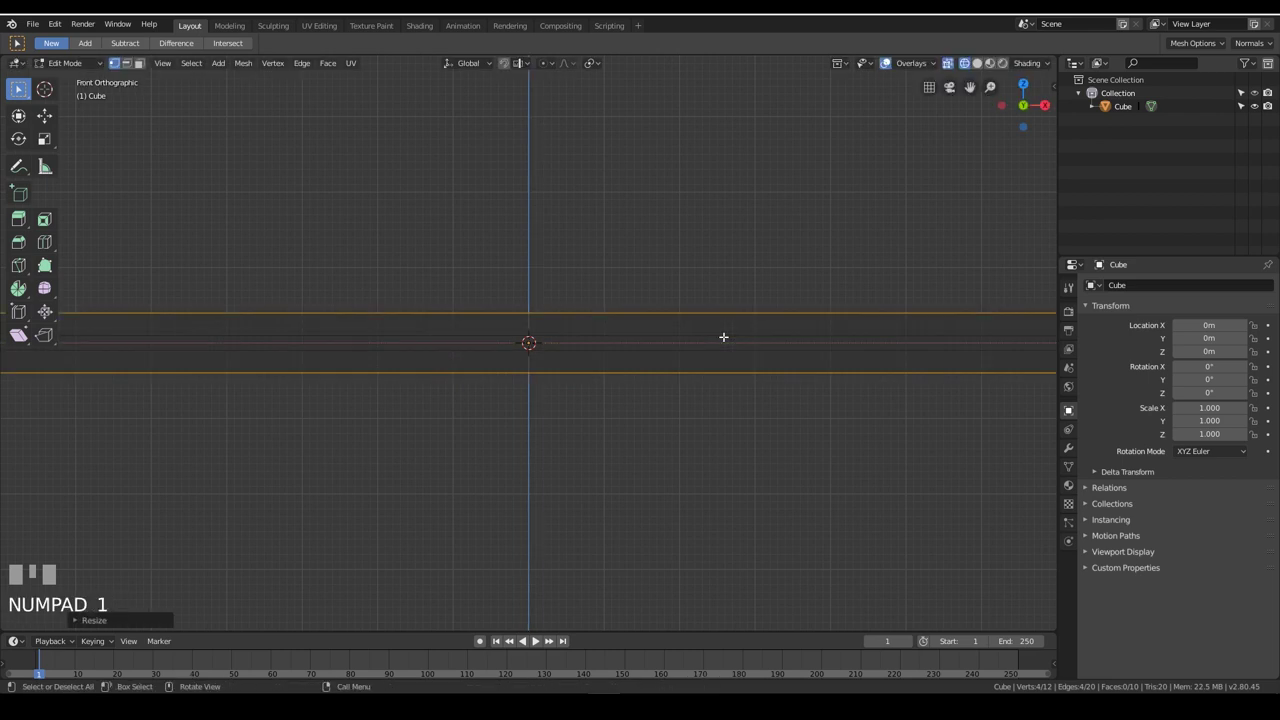
Cut the flat slab into several segments with a loop cut (Ctrl+R)
scroll("down", 3)
key("ctrl+r")
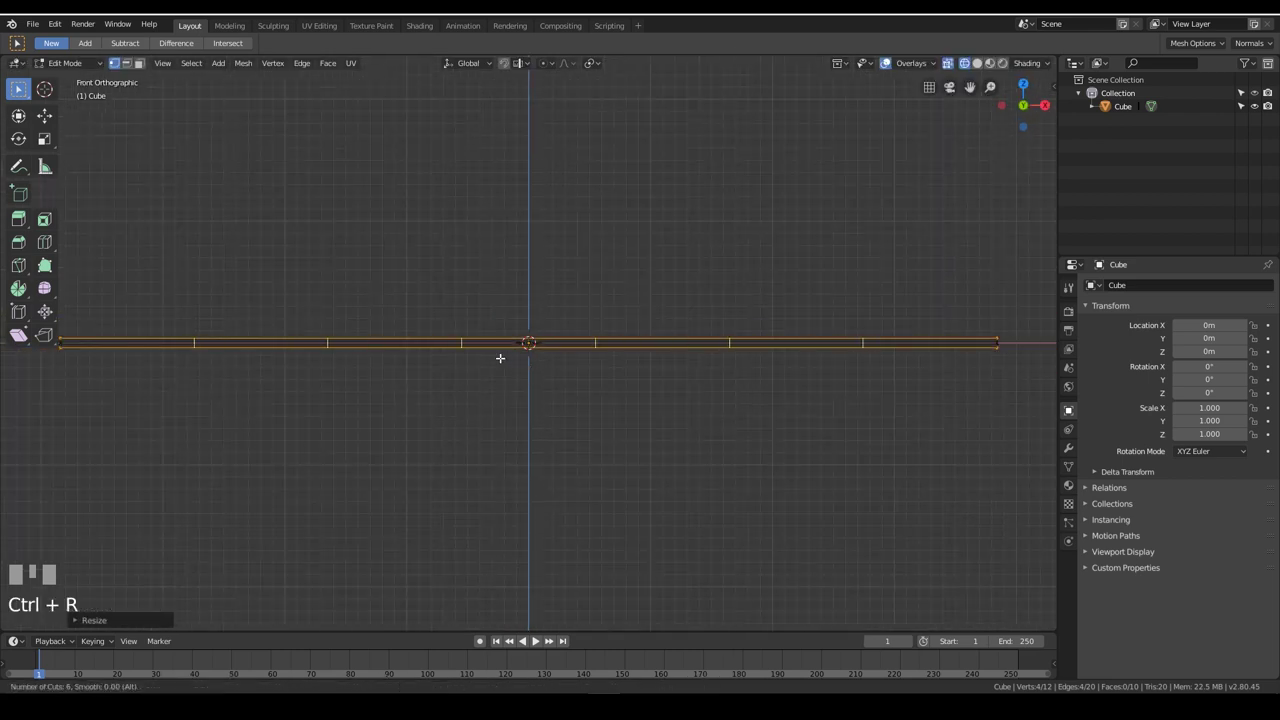
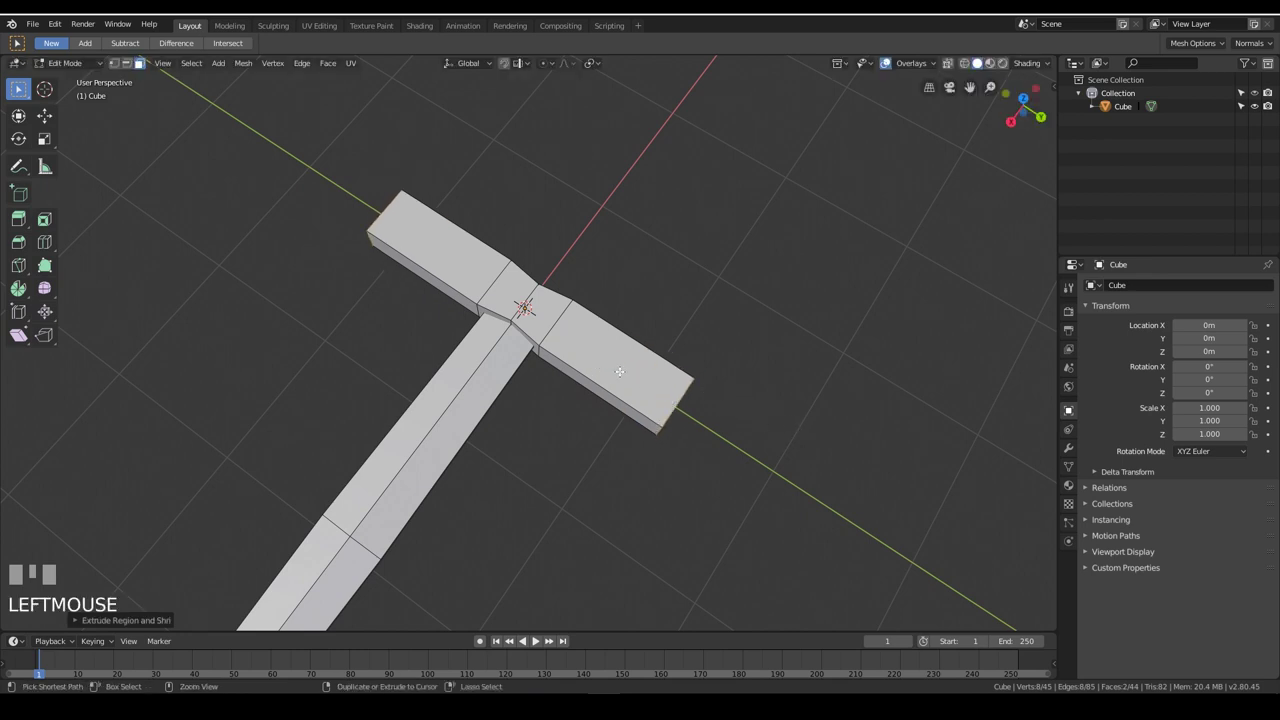
Add an edge loop across the crossguard for shaping its angled tips
key("ctrl+r")
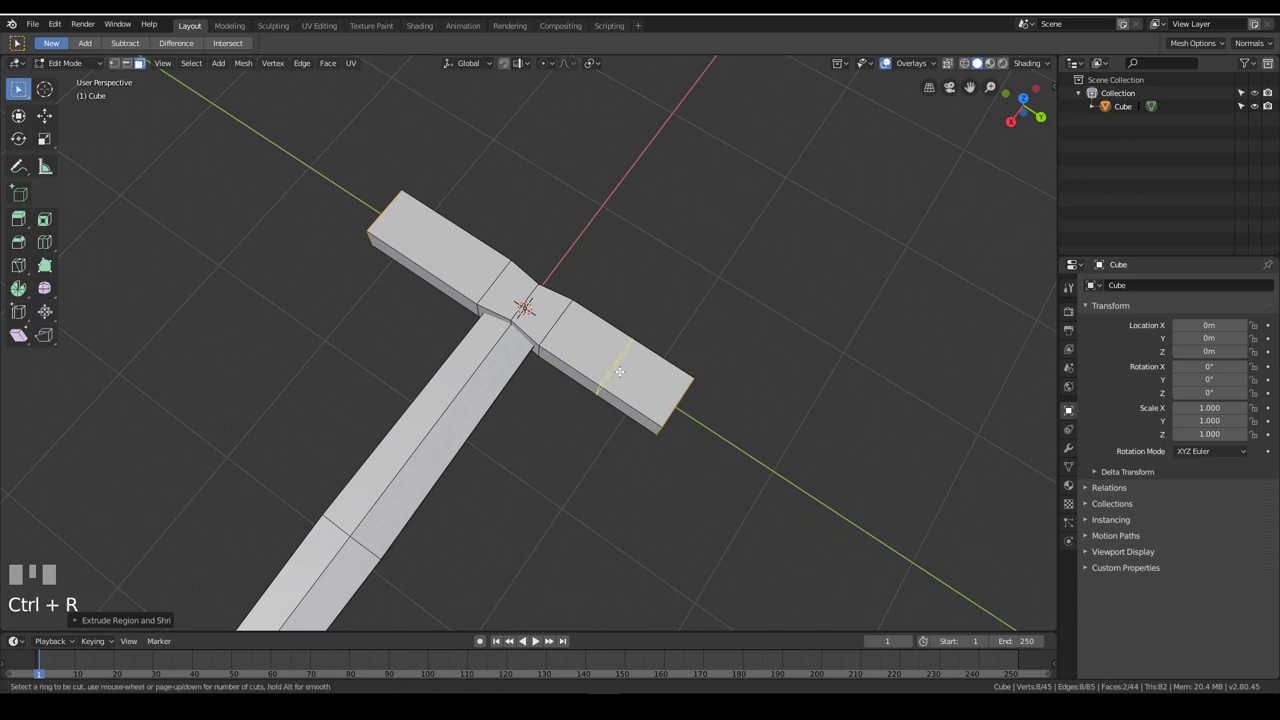
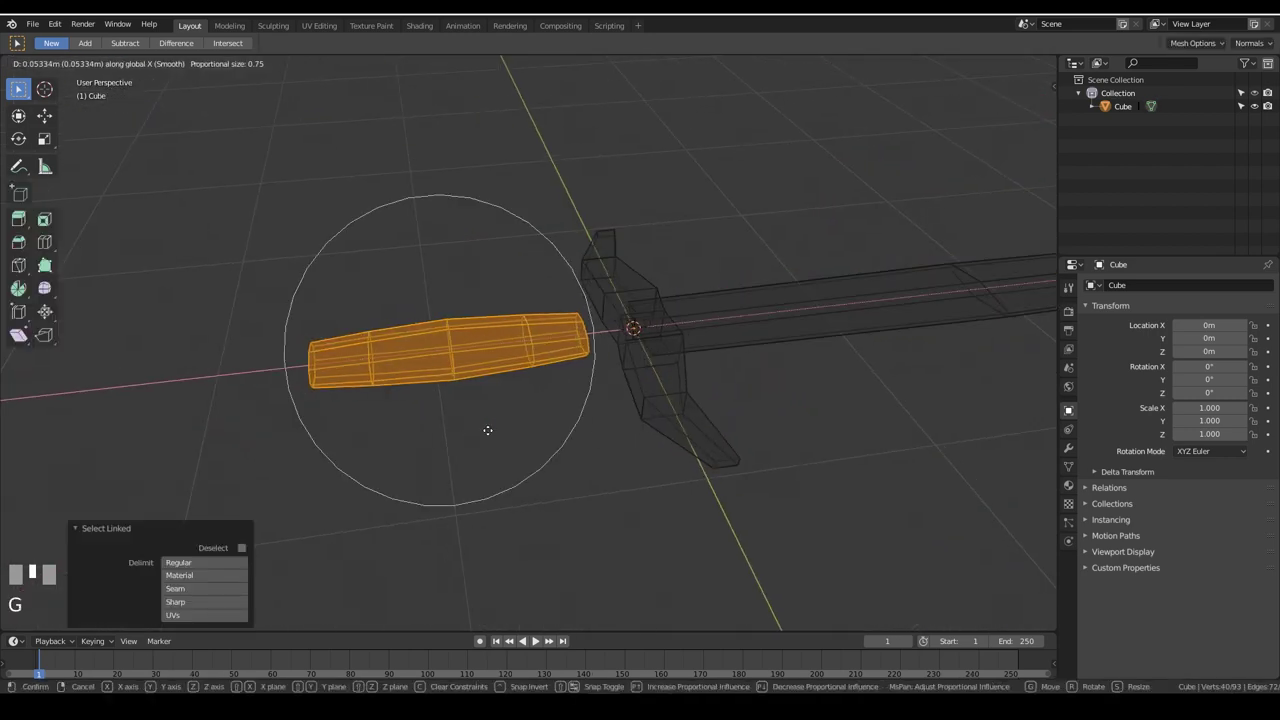
Add an eight-sided pommel cylinder, shrink it to size and inset its top face
key("o")
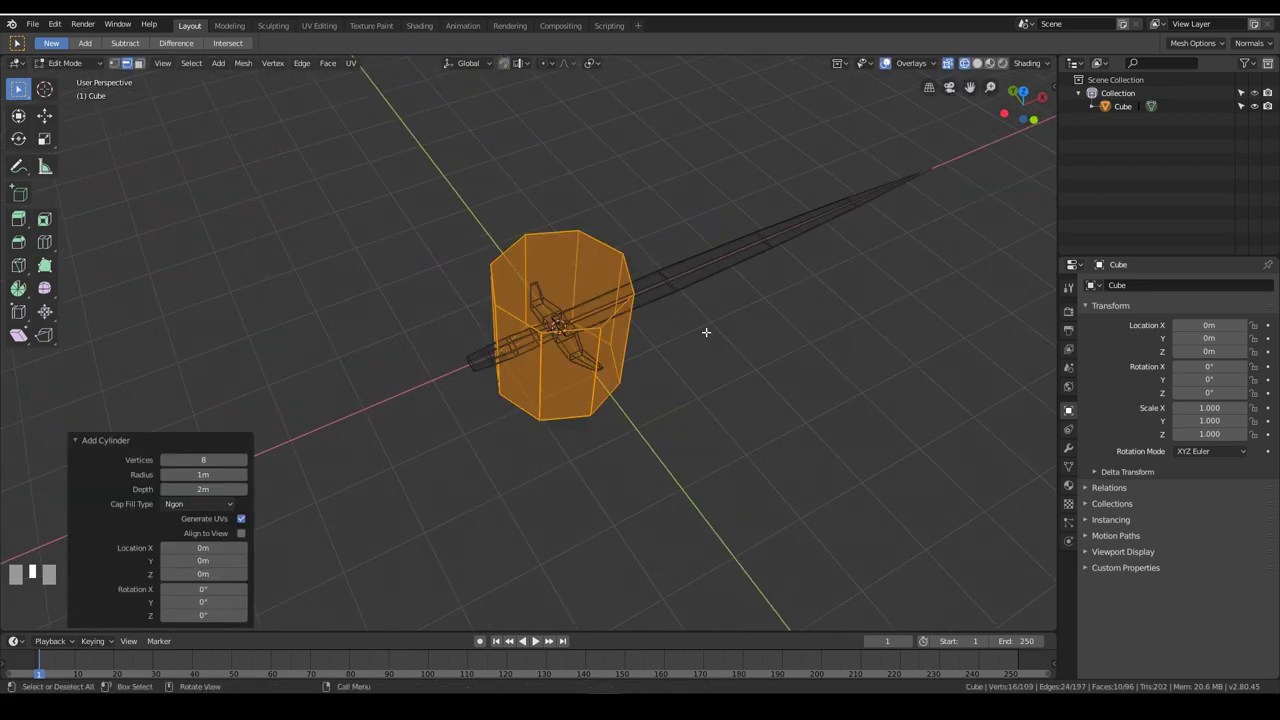
key("KP_7")
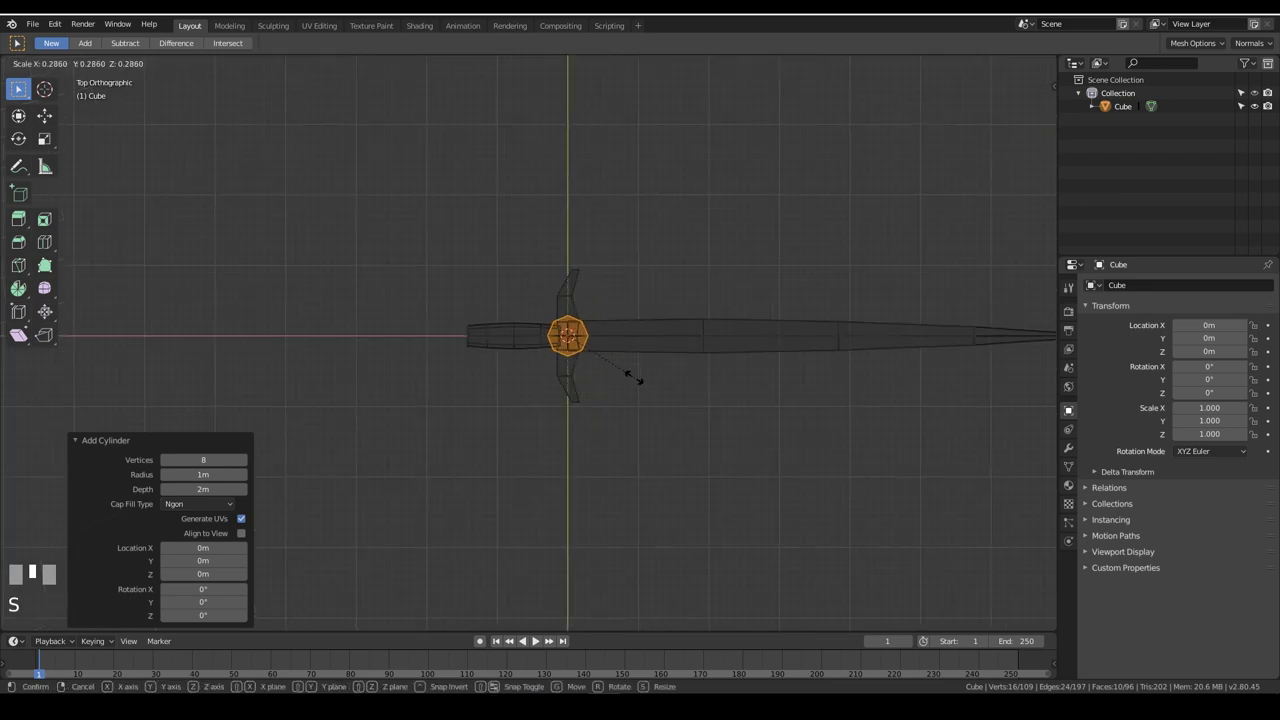
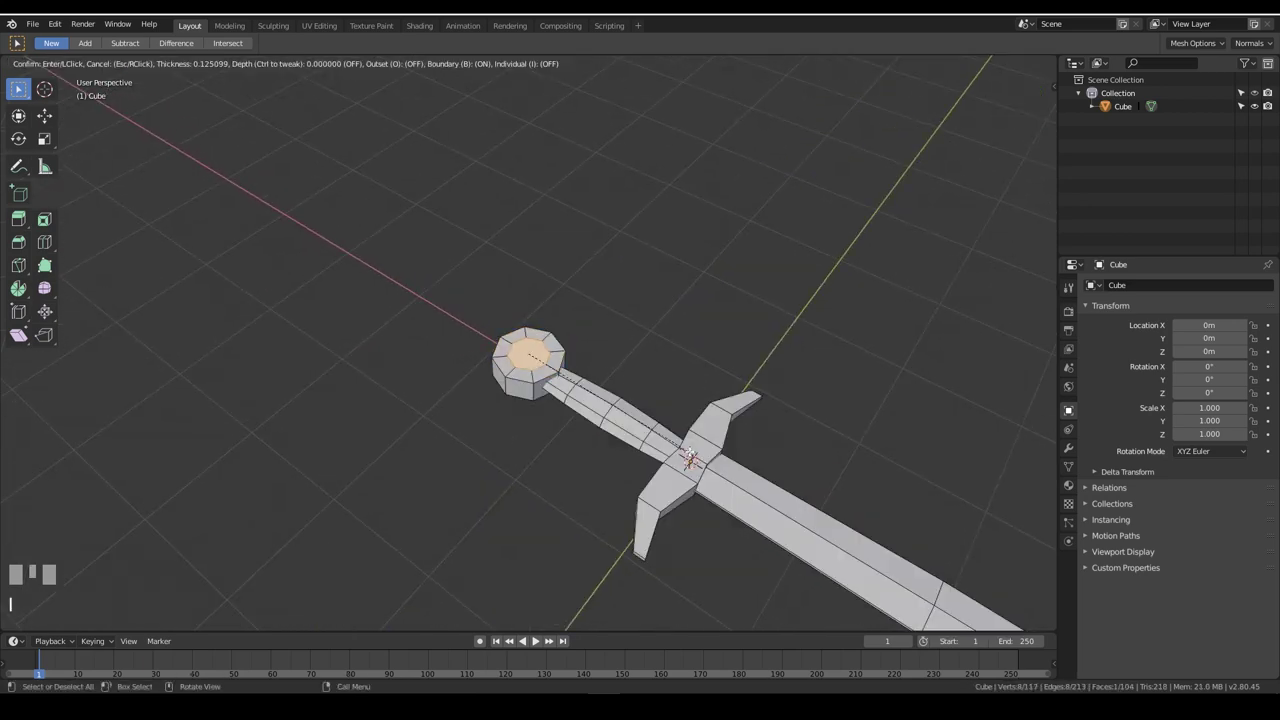
key("e")
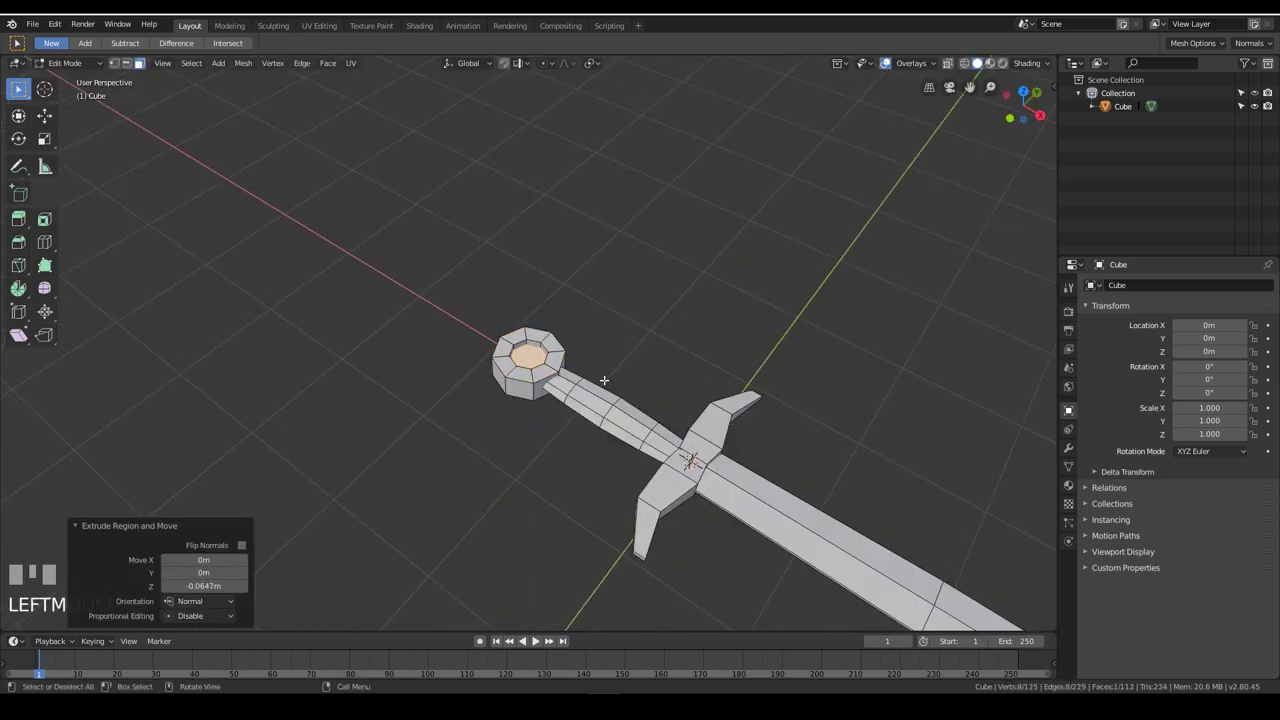
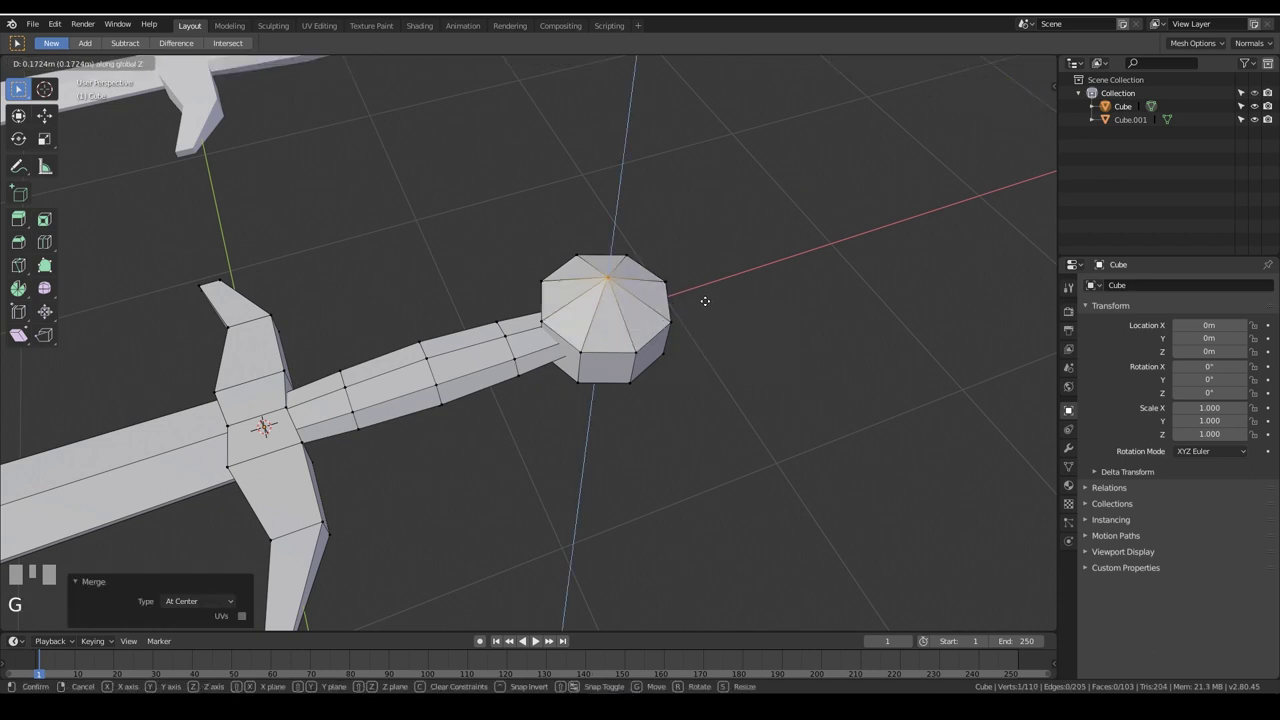
Raise the merged centre point of the pommel to give it a pointed cap
key("g")
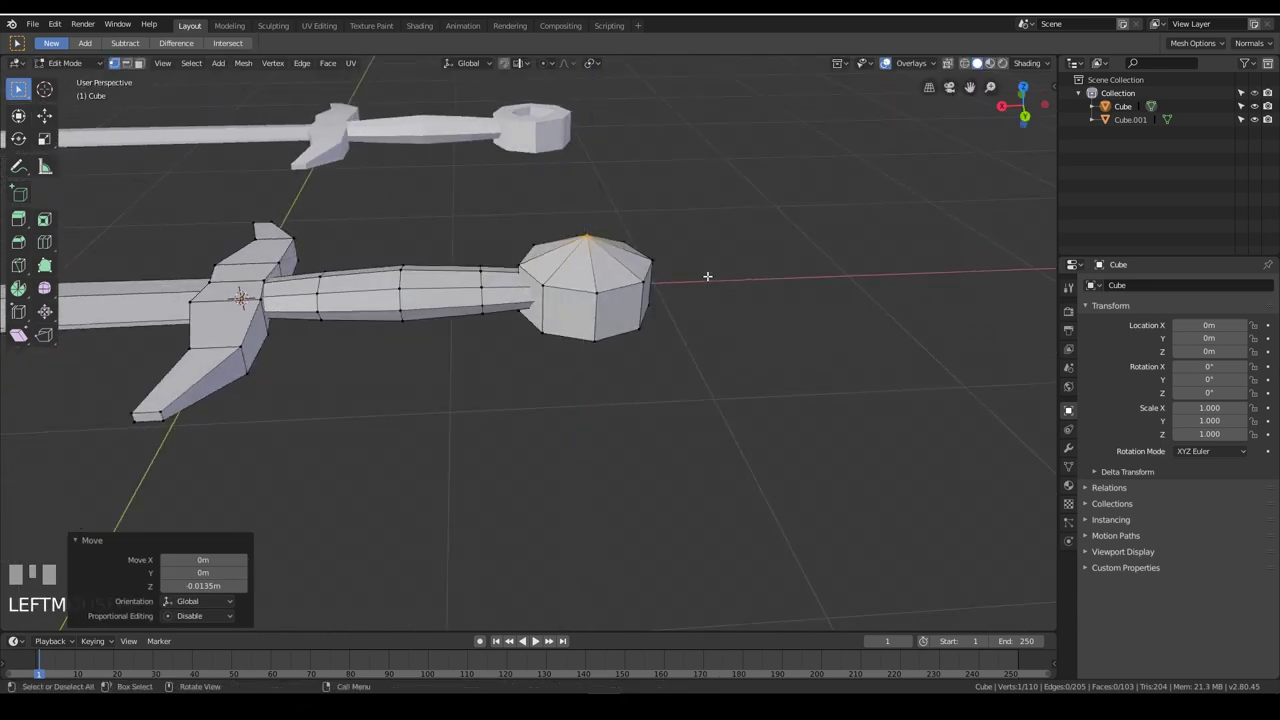
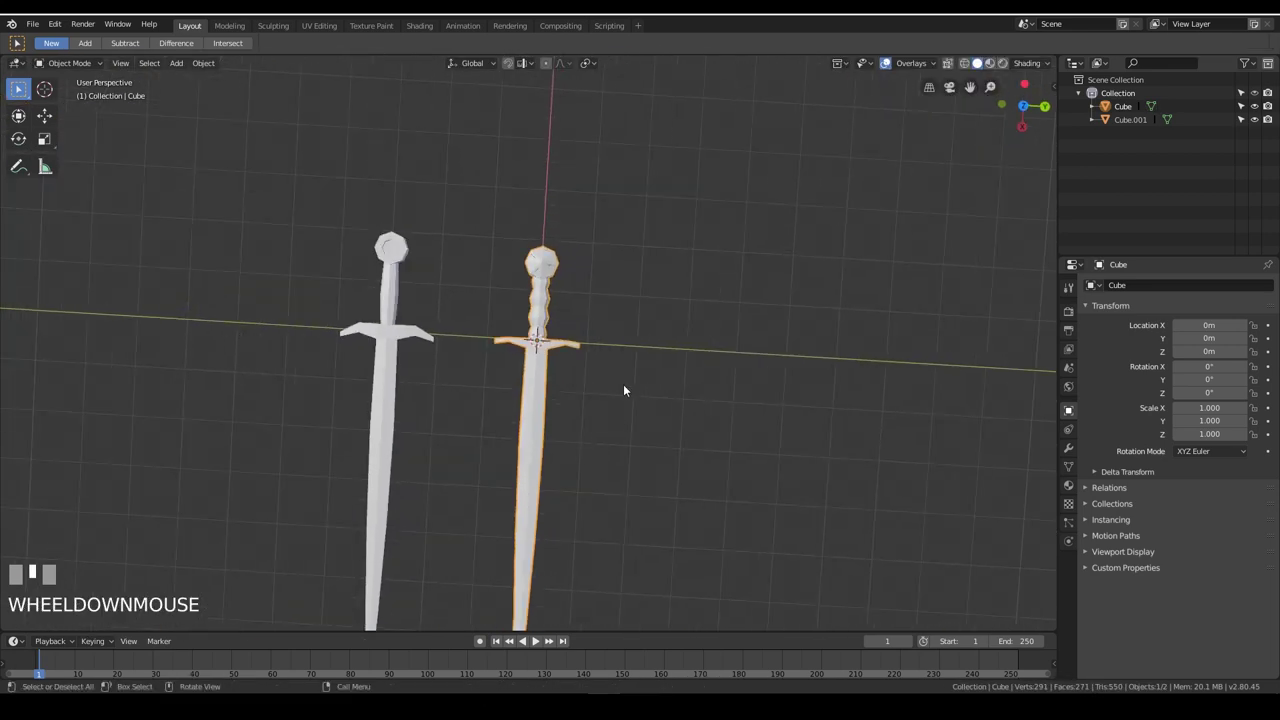
Save the sword scene and bring up the Iron Throne reference photo in Microsoft Photos
key("shift+d")
middle_click(694, 365)
scroll("down", 3)
middle_click(701, 305)
key("ctrl+s")
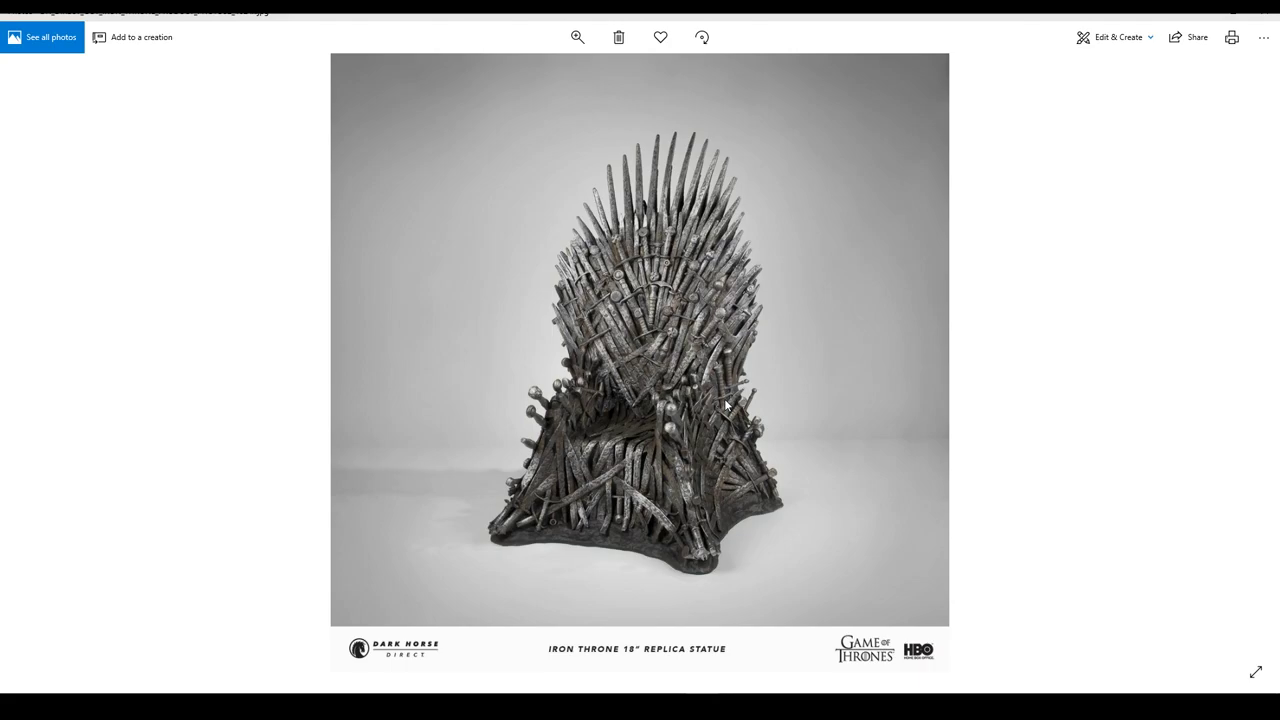
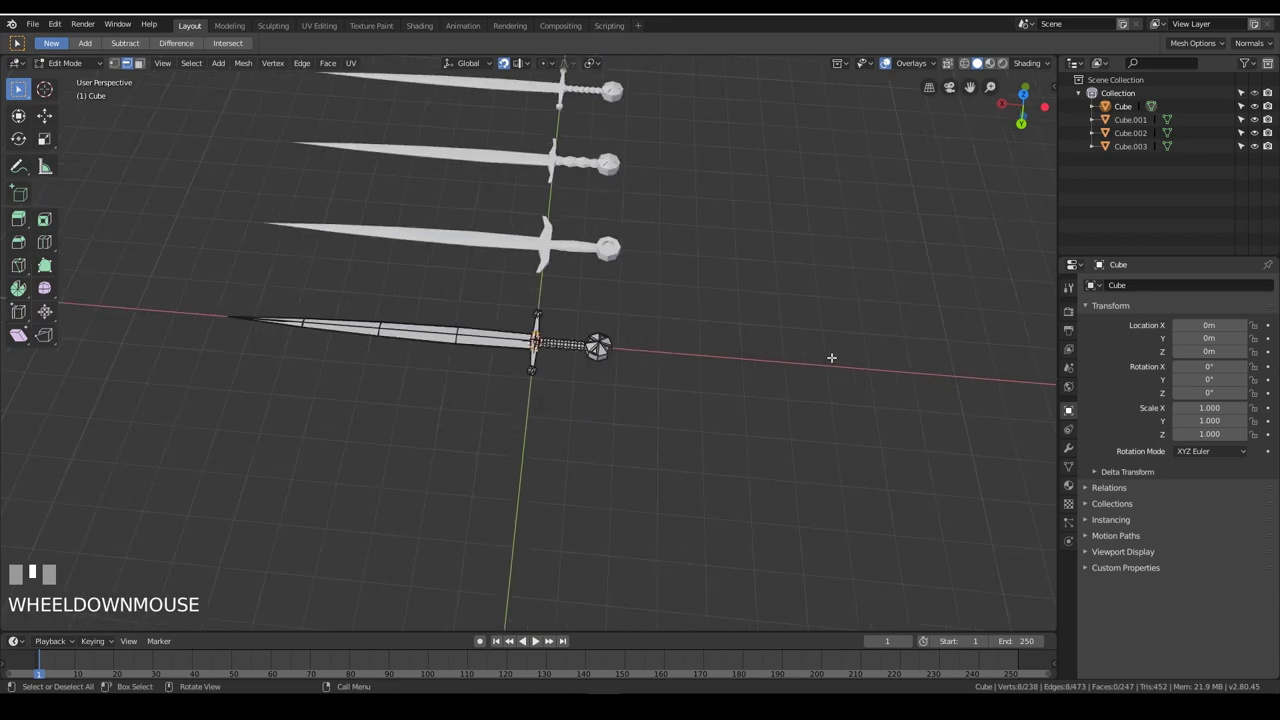
Finish editing the detailed sword mesh, leaving three swords lined up in the scene
key("ctrl+z")
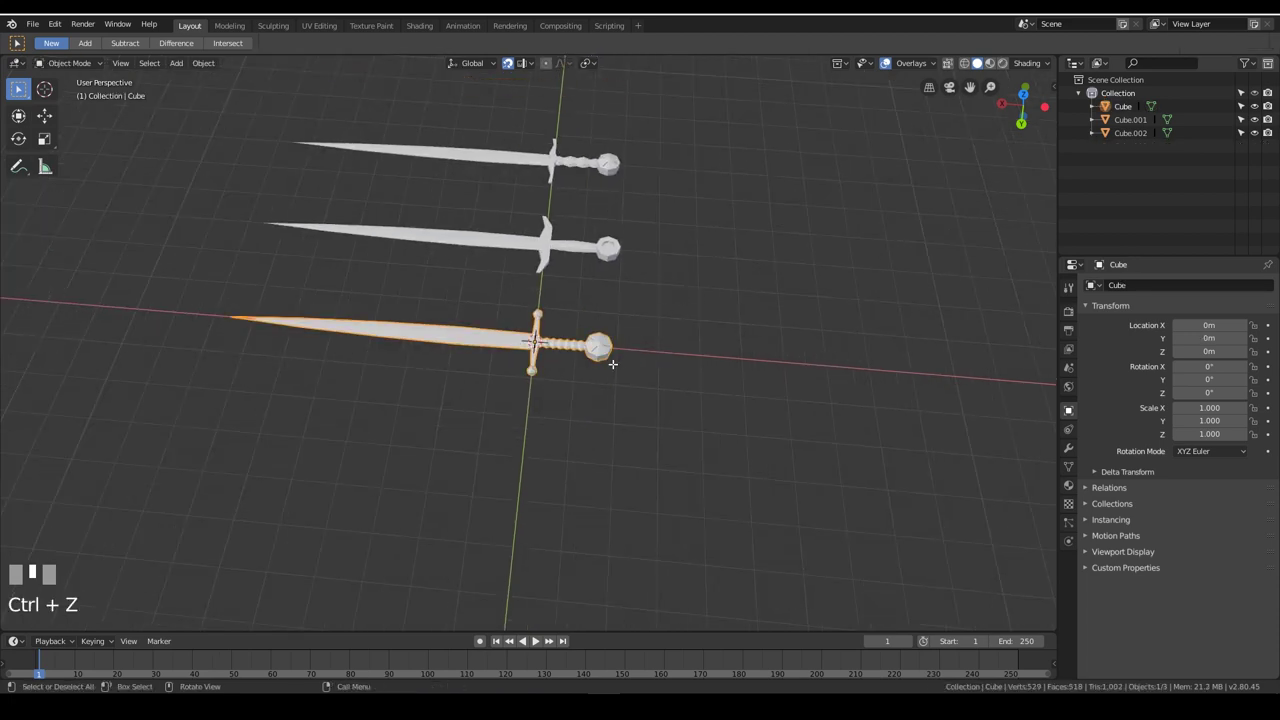
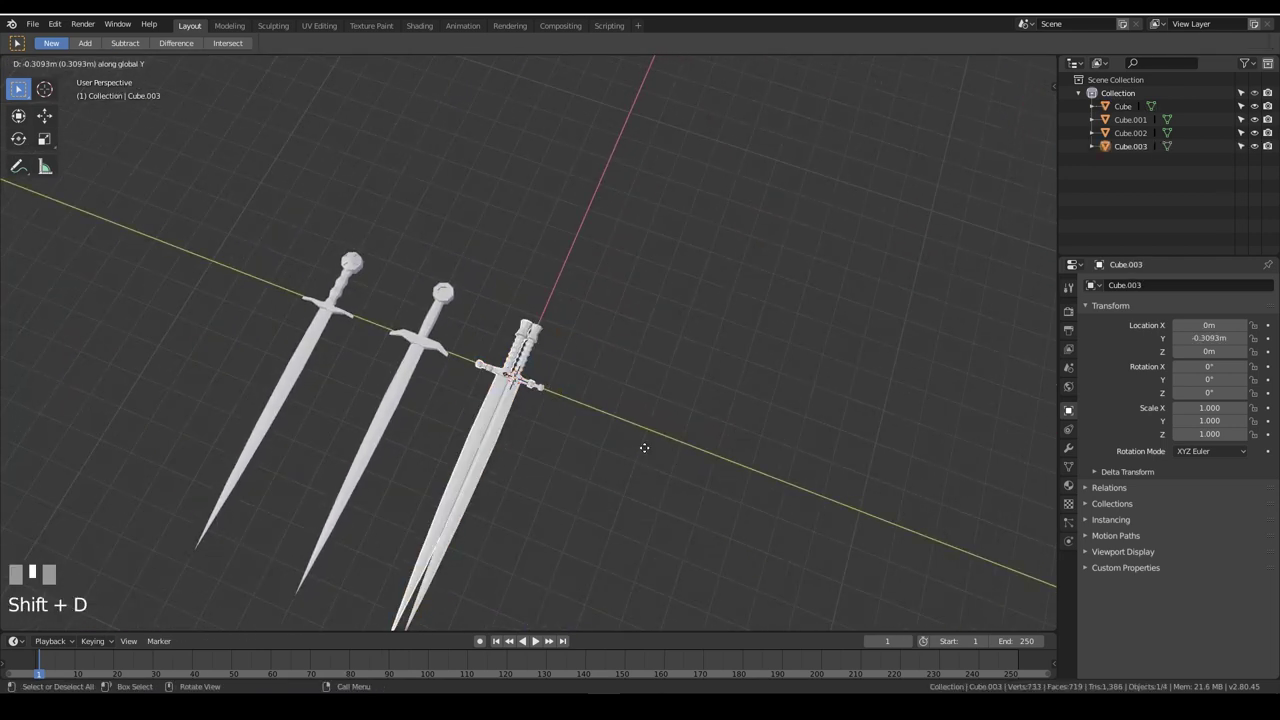
Place the copied fourth sword along Y, then start editing the sword at the origin
middle_click(316, 384)
left_click(348, 384)
left_click_drag(649, 355, 567, 380)
scroll("up", 3)
left_click(537, 354)
key("Tab")
Slide the crossguard edge loop into place and select the whole crossguard piece
key("l")
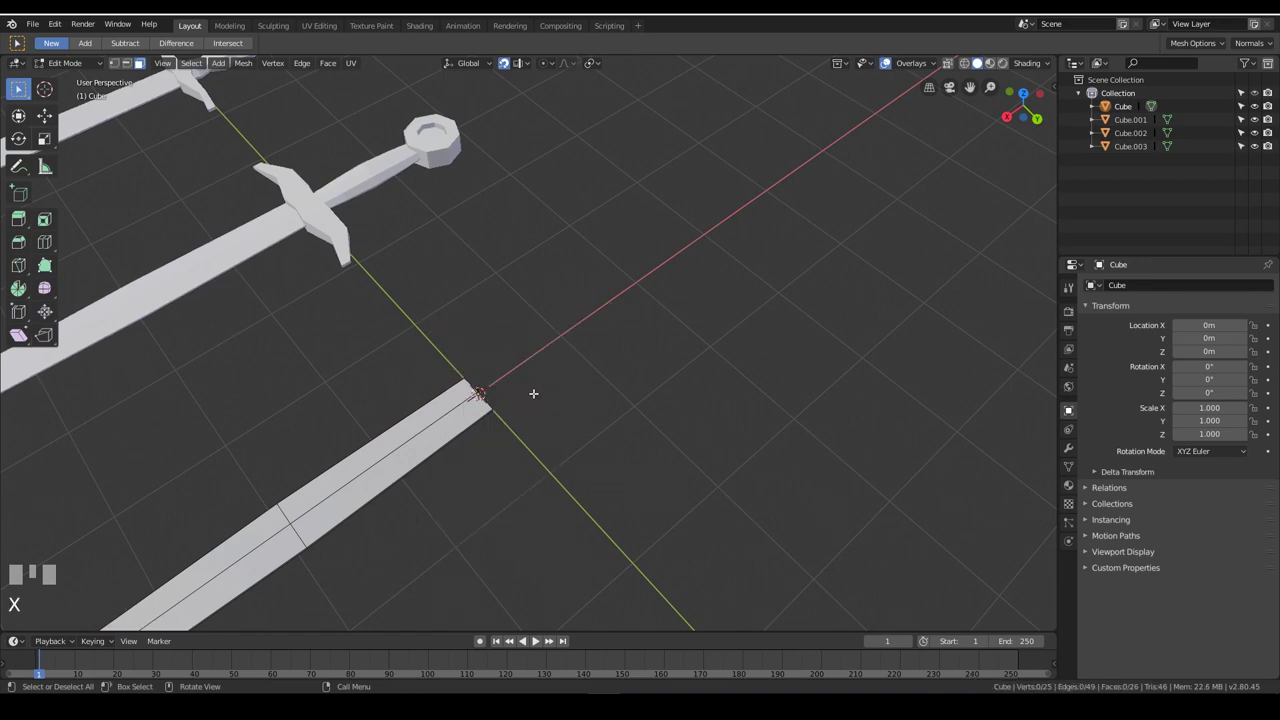
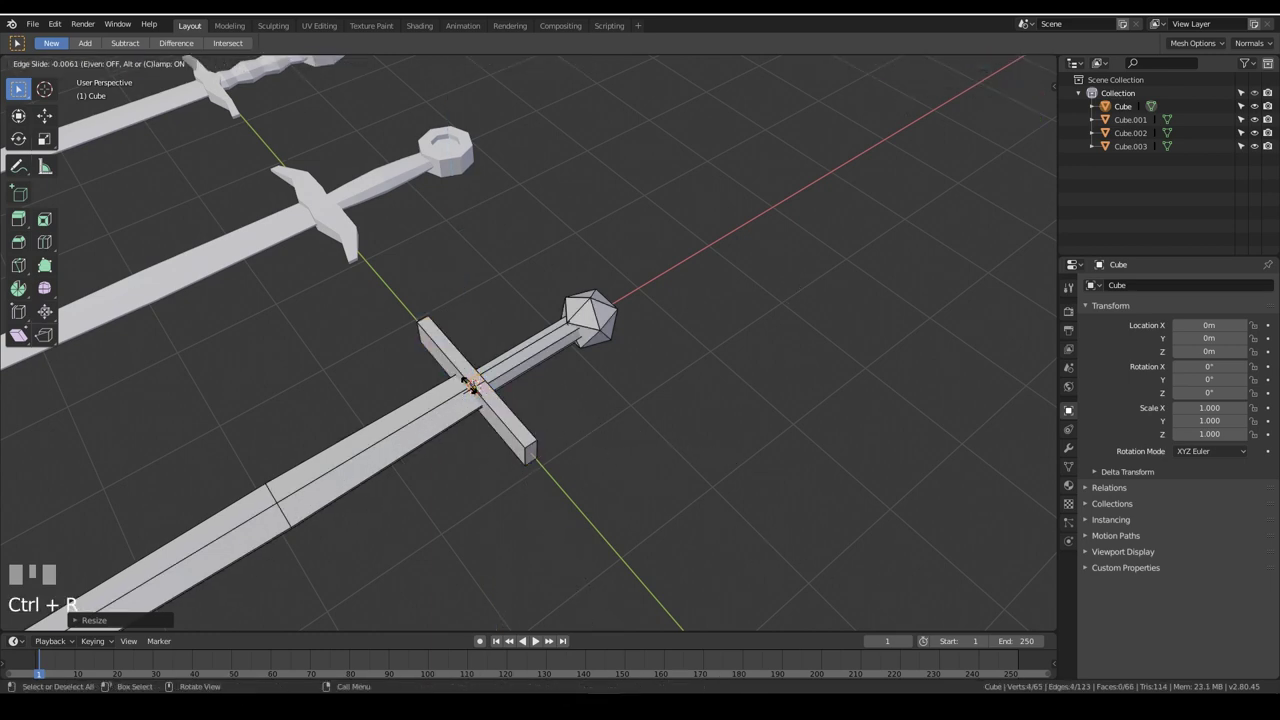
key("ctrl+shift+z")
key("ctrl+r")
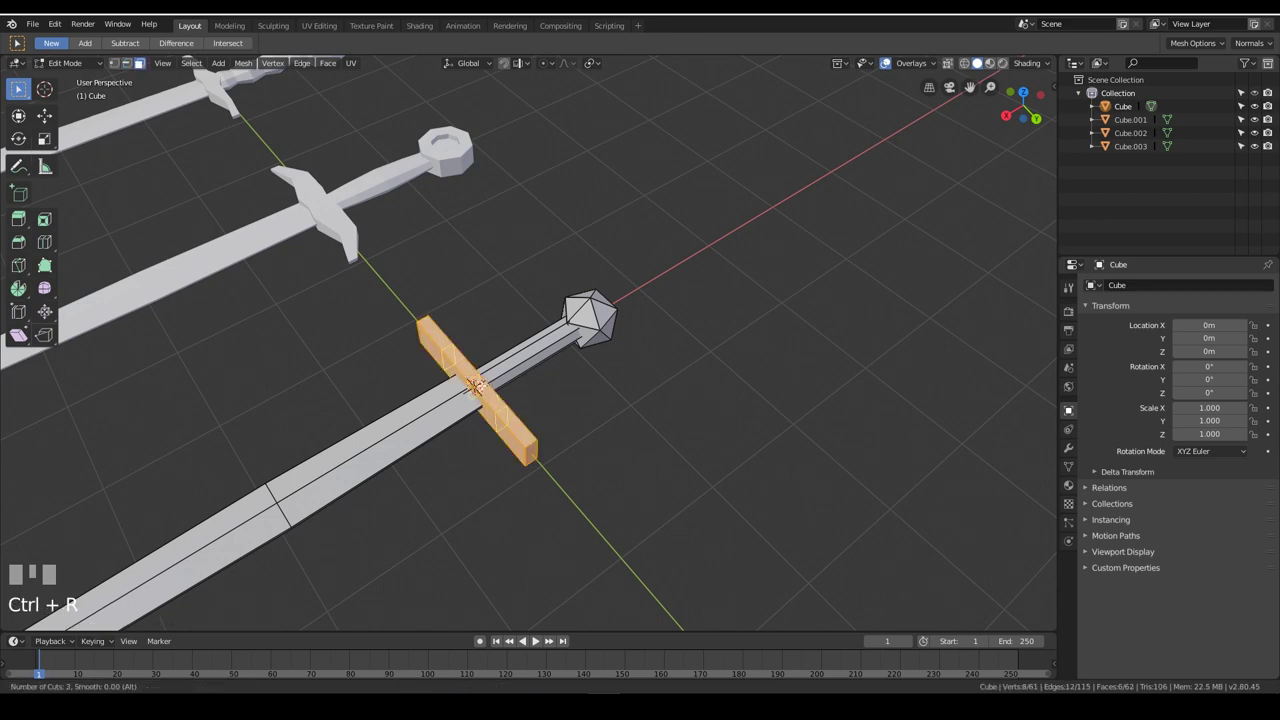
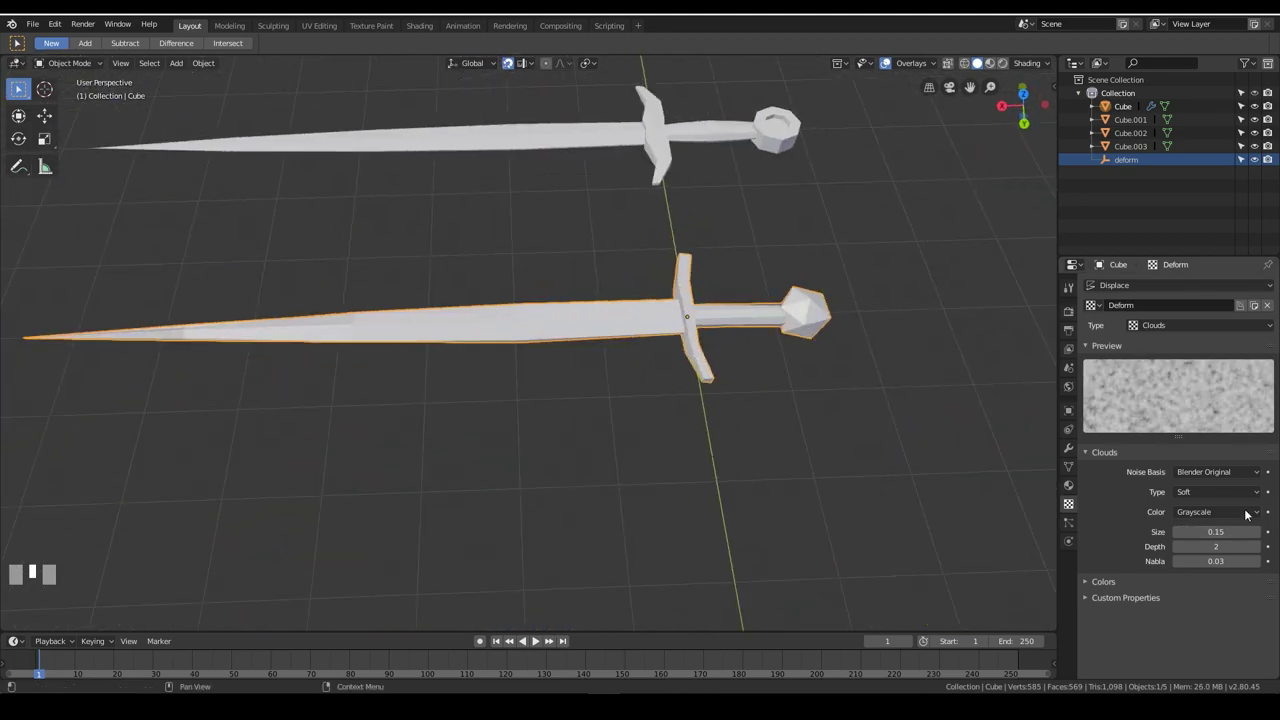
Adjust the Deform clouds texture, settling its noise Size back at 0.15
left_click(1261, 538)
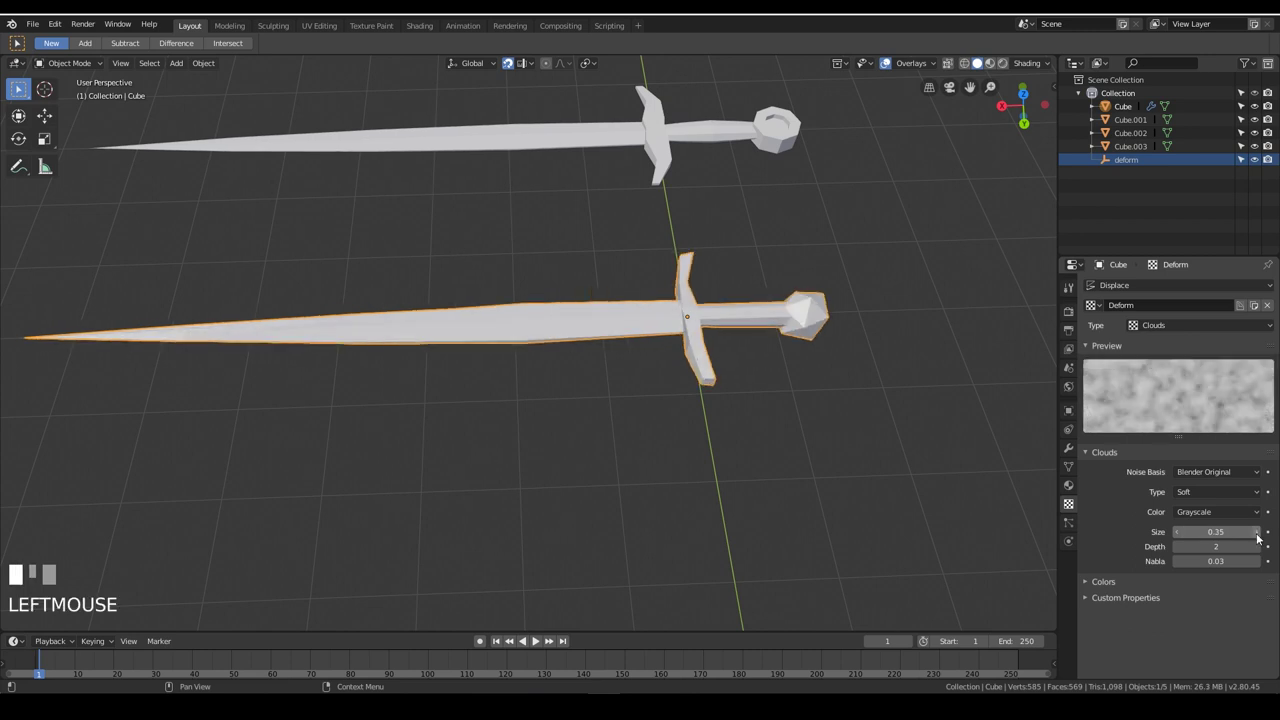
left_click(1183, 536)
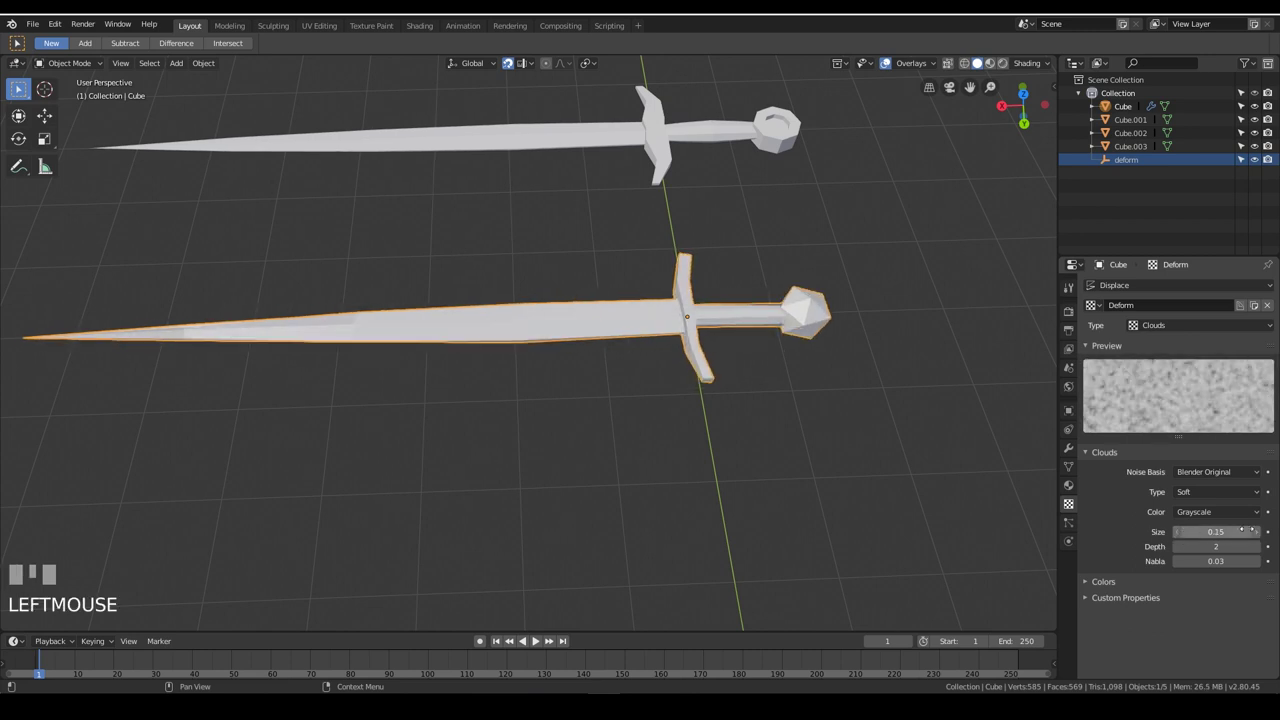
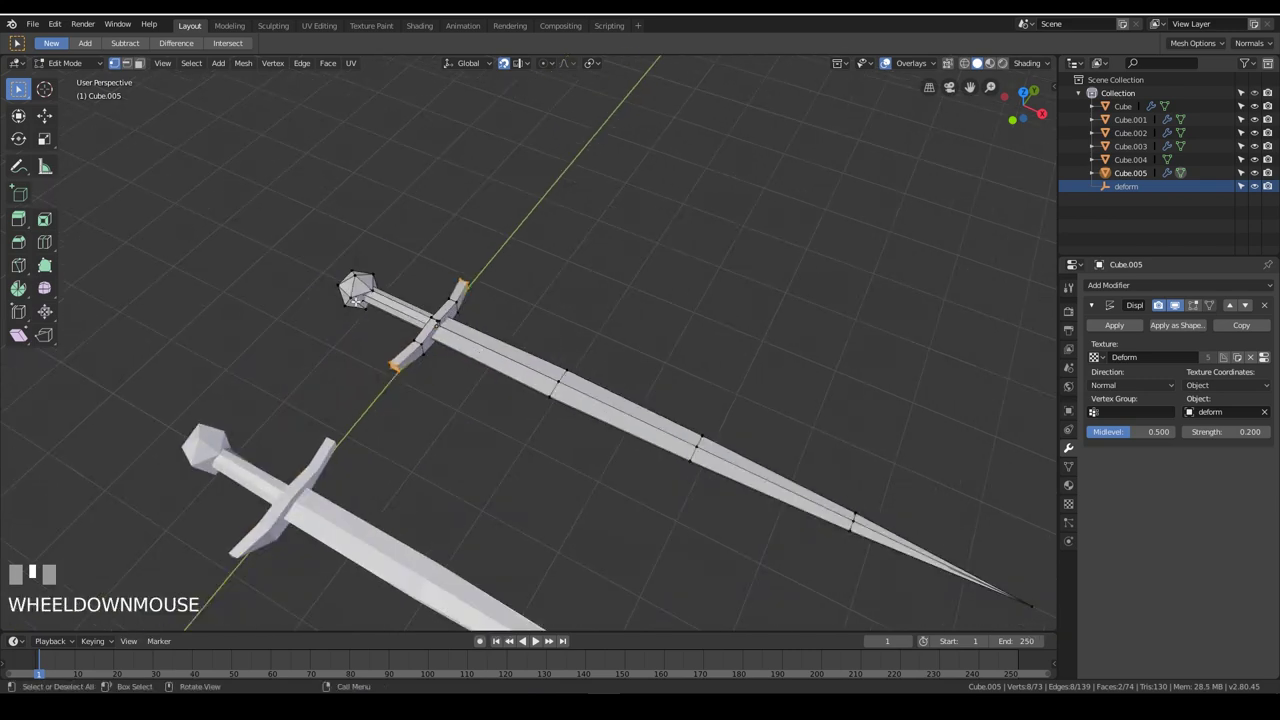
Select the sword's linked hilt and pommel geometry in Edit Mode
key("a")
key("l")
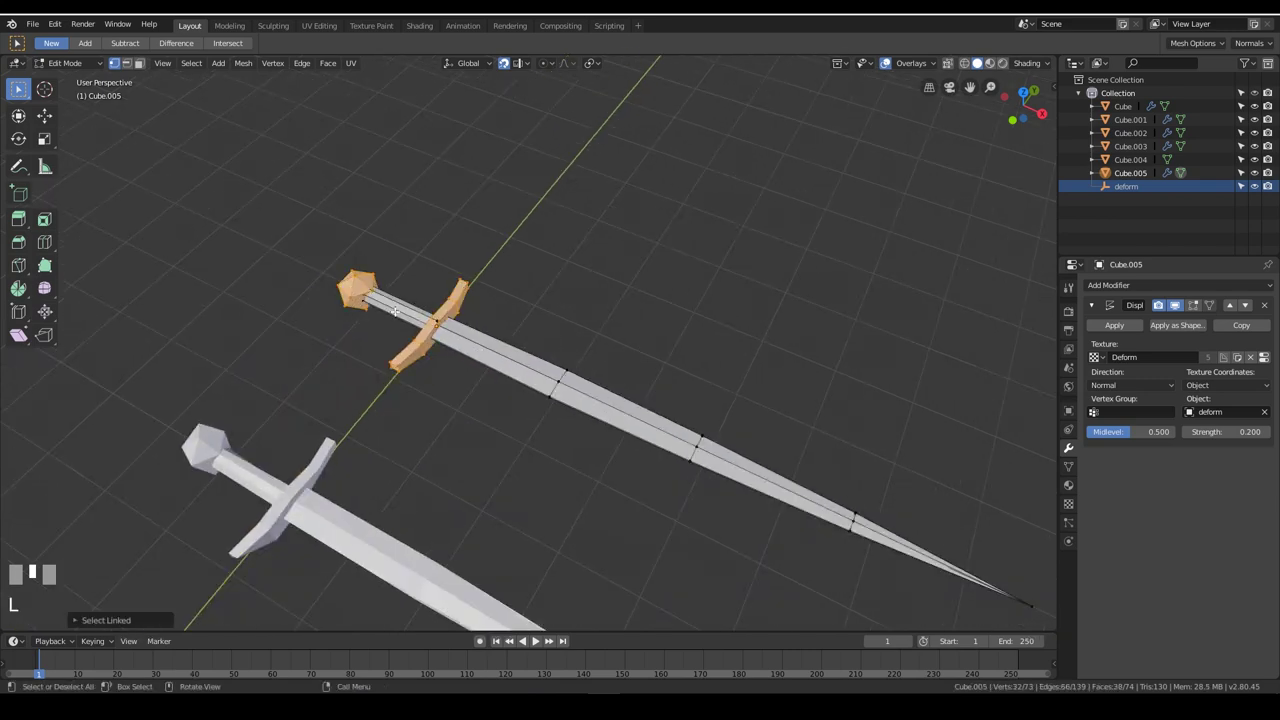
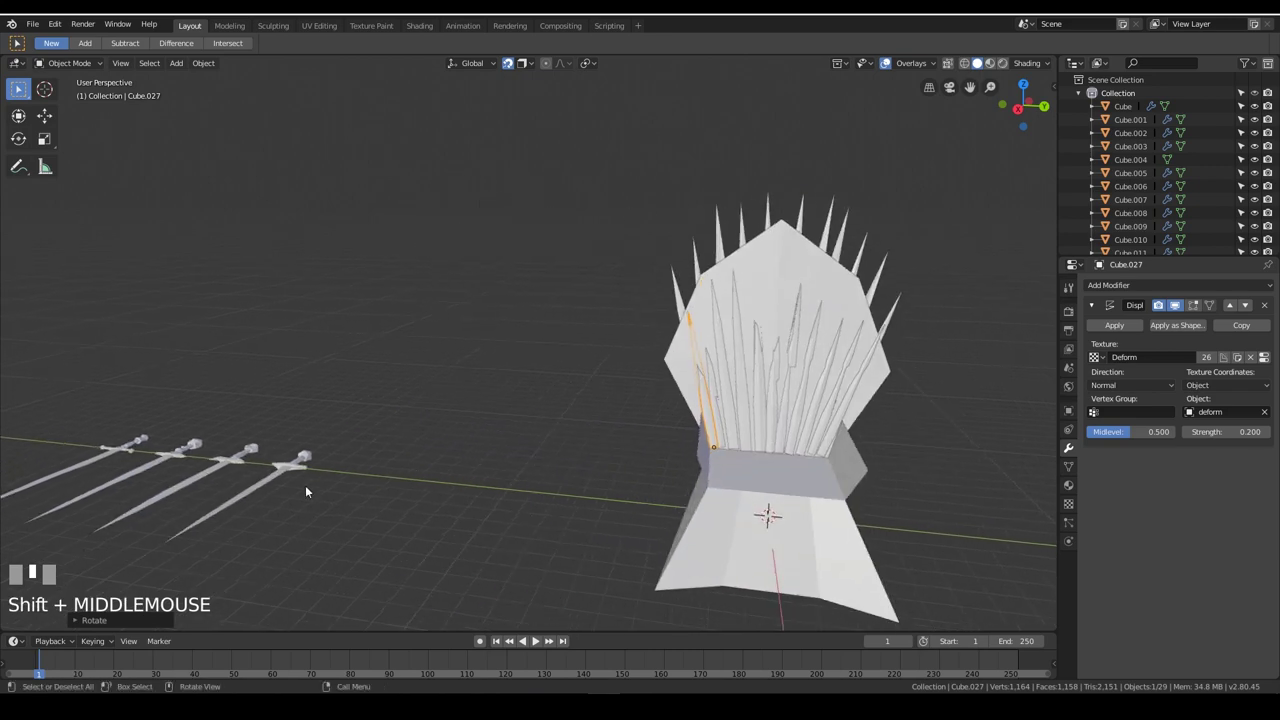
Shift a throne-back sword sideways along X and tilt it around its X axis
left_click(293, 471)
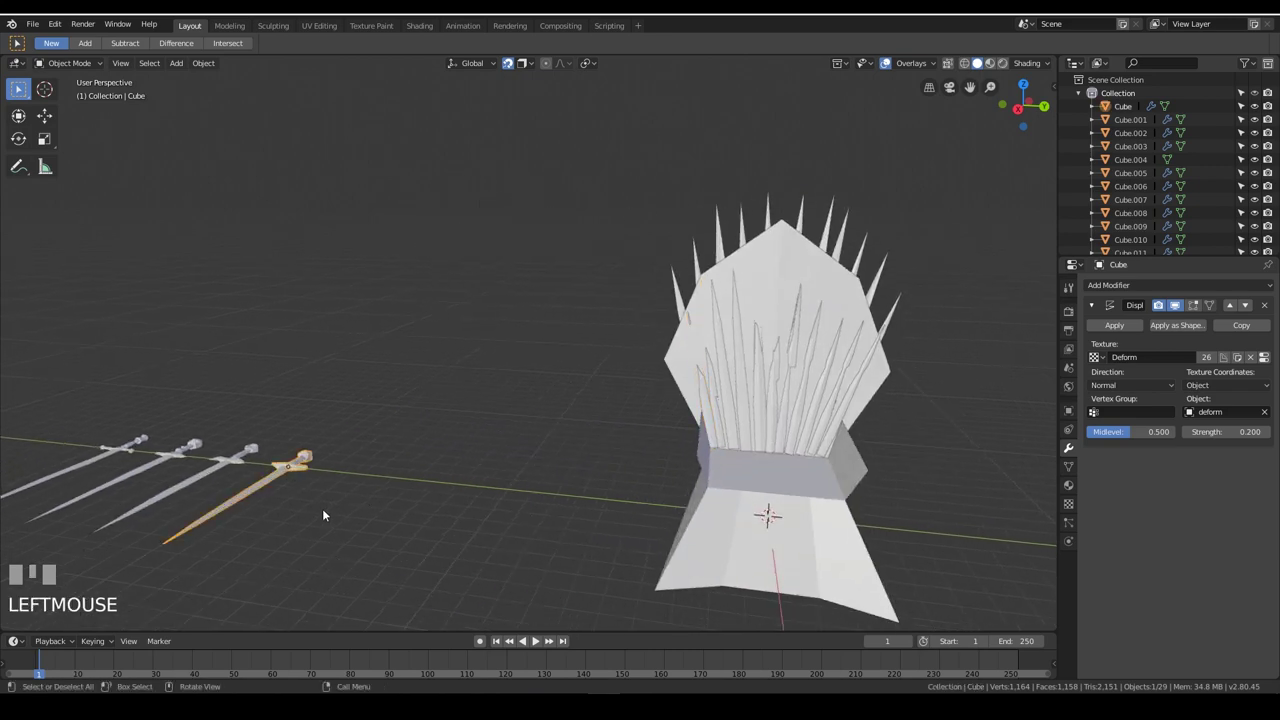
left_click_drag(947, 372, 697, 267)
left_click(697, 267)
key("g")
key("shift+Tab")
key("g")
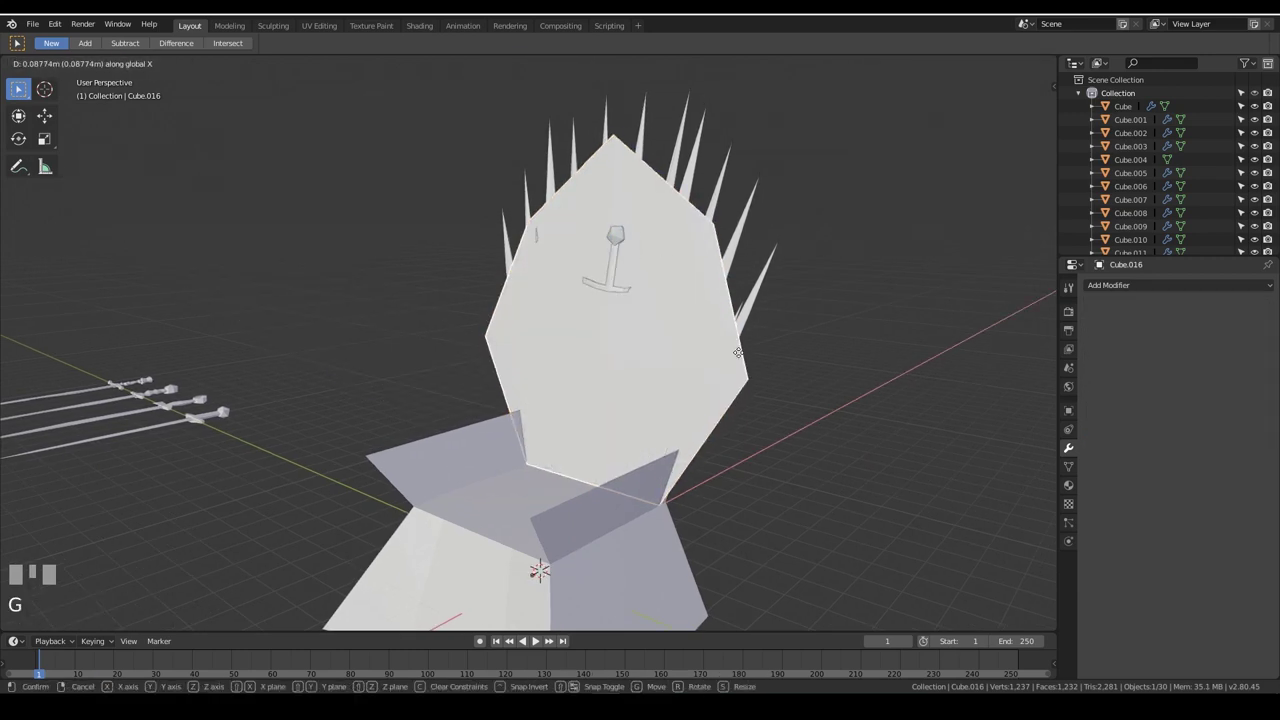
key("r")
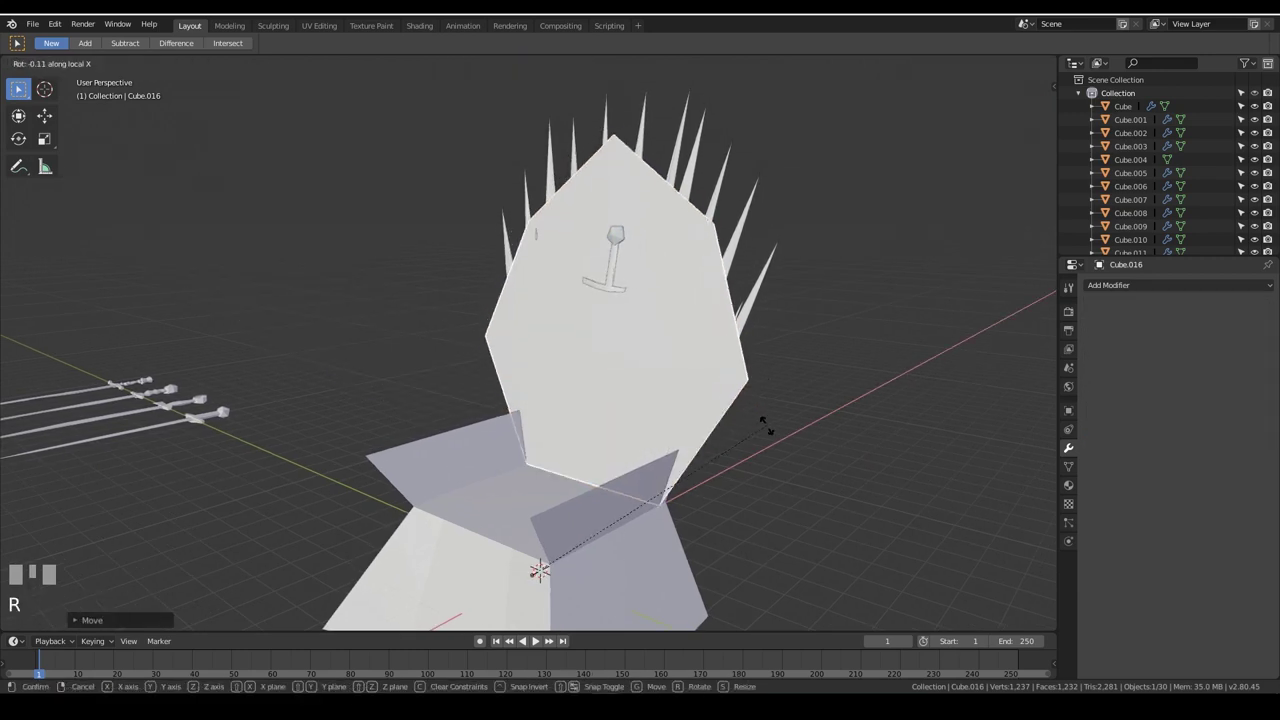
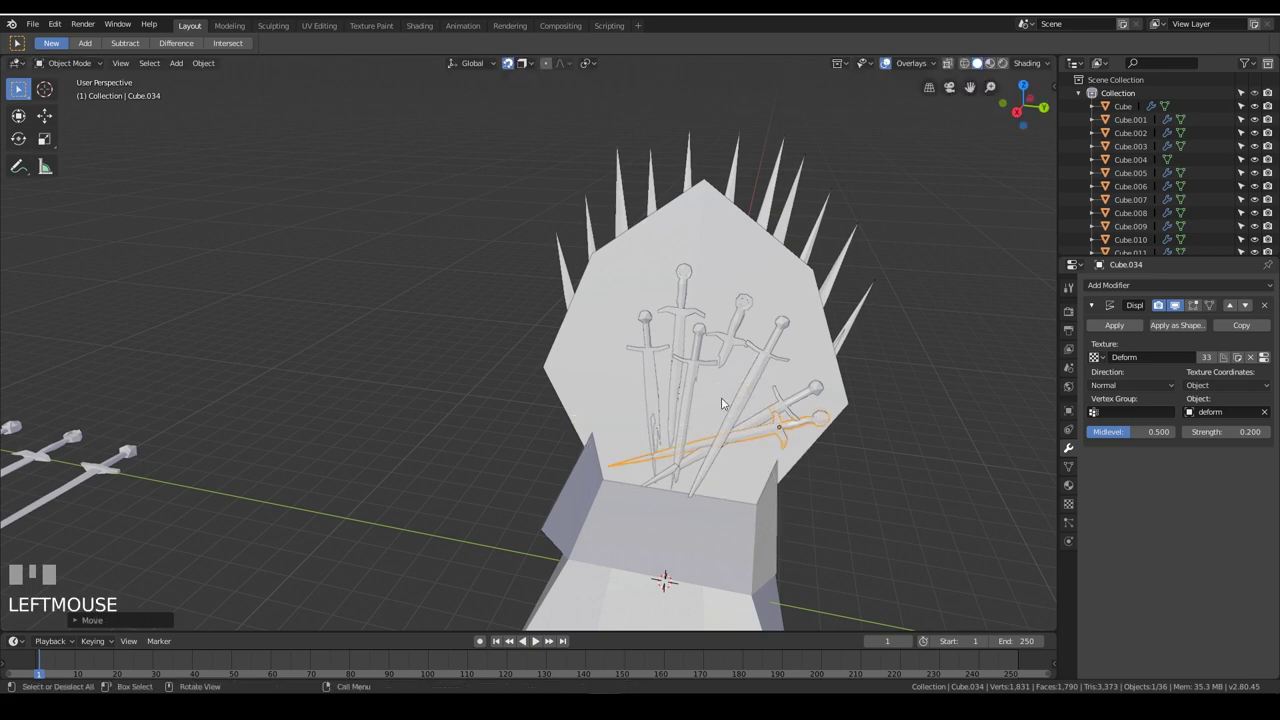
Slide another backrest sword higher onto the panel and duplicate a further sword copy
left_click(735, 350)
left_click(742, 331)
left_click(746, 304)
key("g")
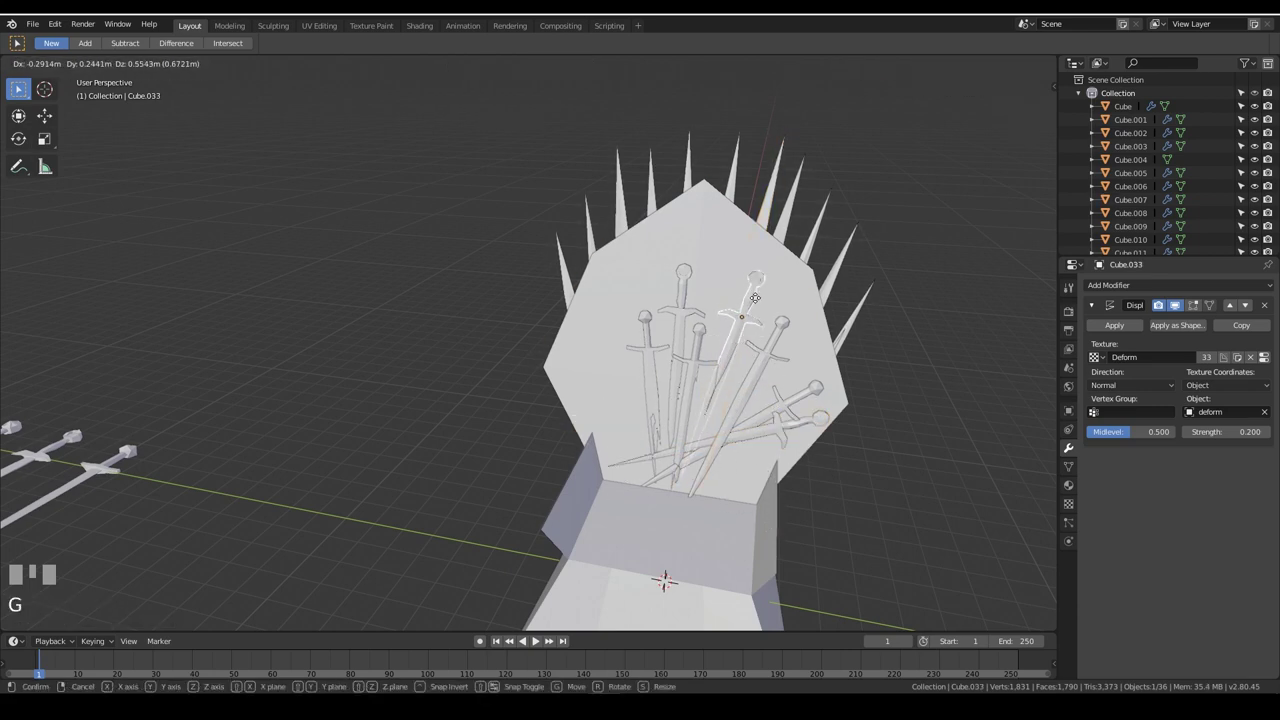
left_click_drag(898, 410, 57, 442)
scroll("down", 3)
left_click(57, 442)
key("alt+d")
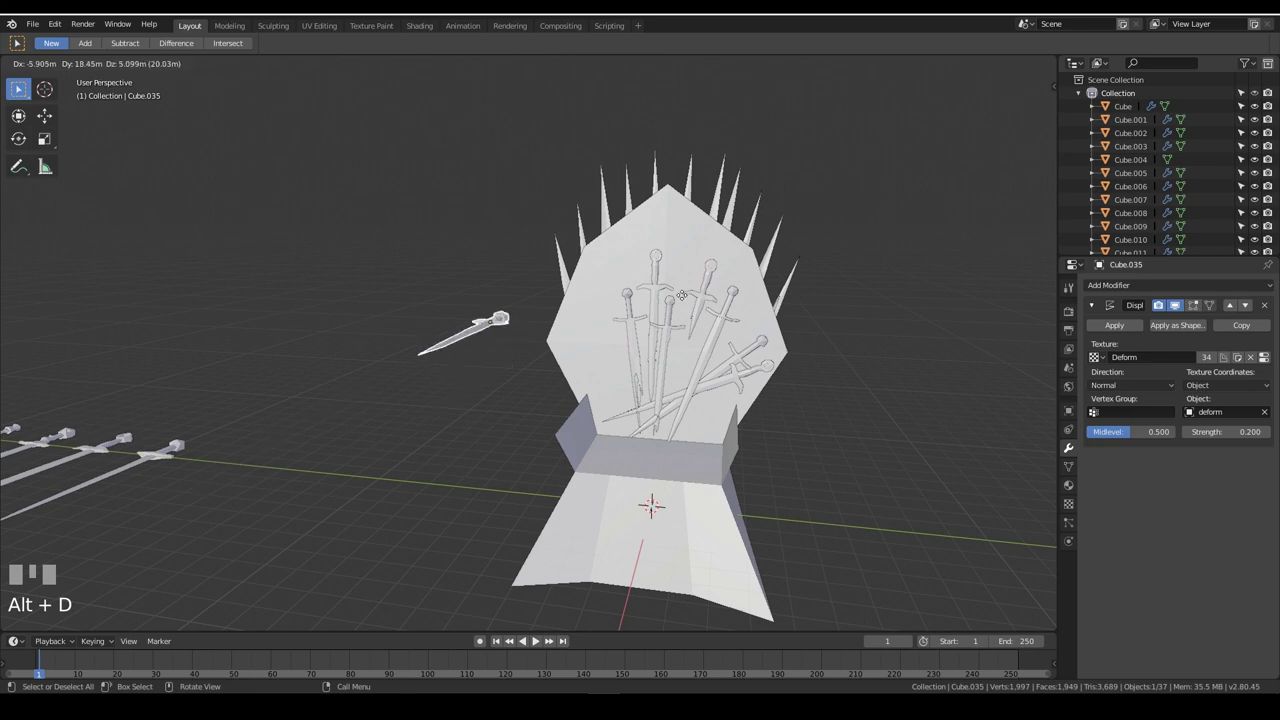
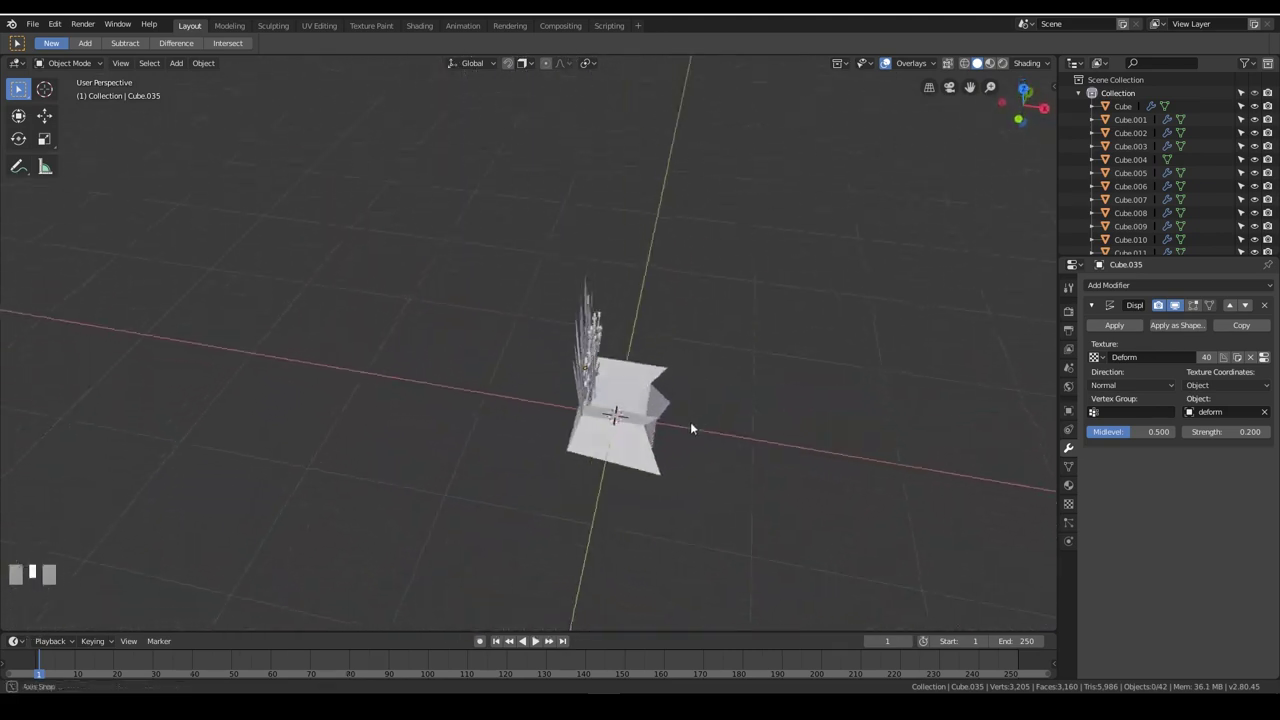
Orbit back to face the throne and select swords on the crowded backrest
scroll("down", 3)
left_click_drag(499, 380, 1078, 504)
left_click(1078, 504)
left_click(1078, 473)
left_click(572, 371)
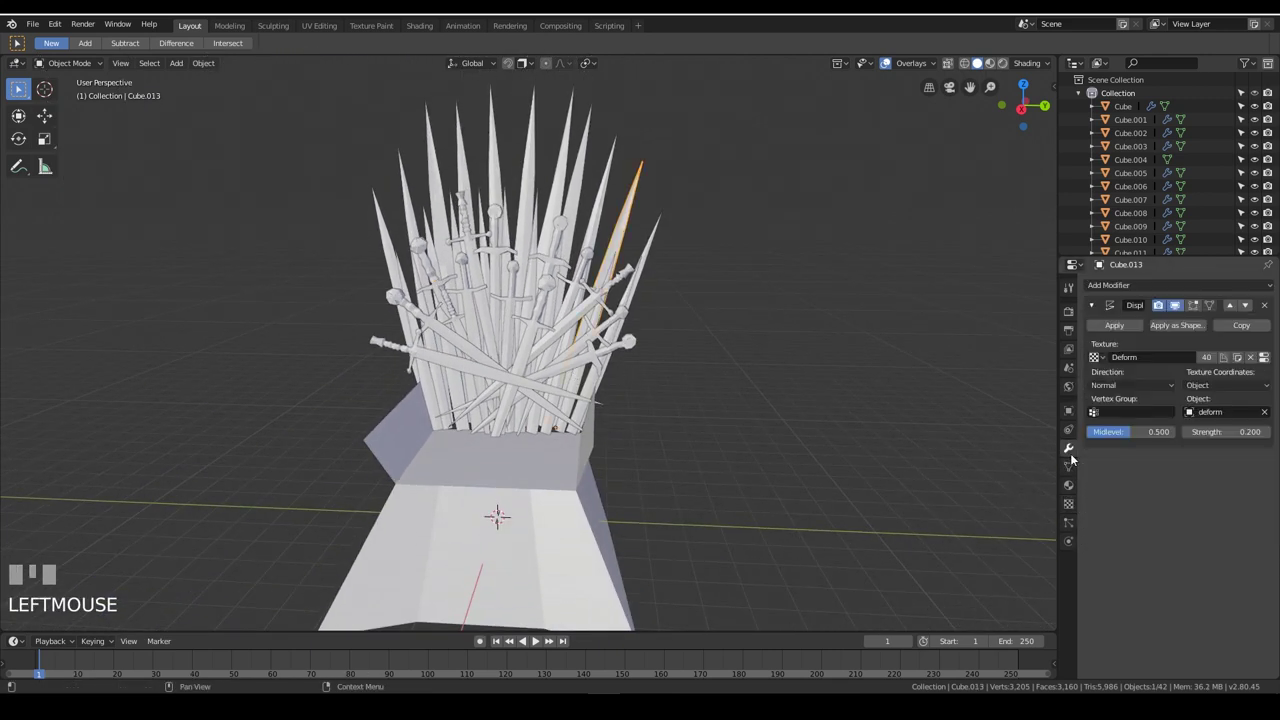
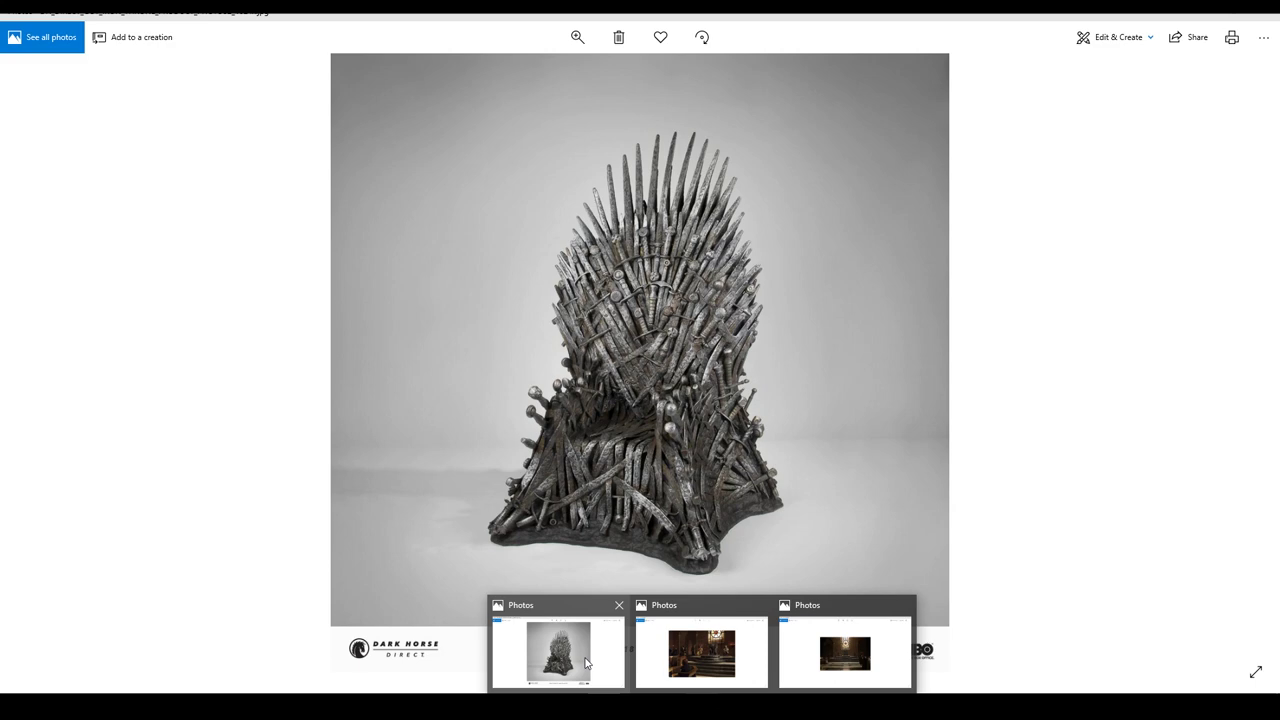
Return to the throne model and duplicate a sword against the seat block
left_click_drag(711, 408, 439, 419)
left_click(439, 419)
key("alt+d")
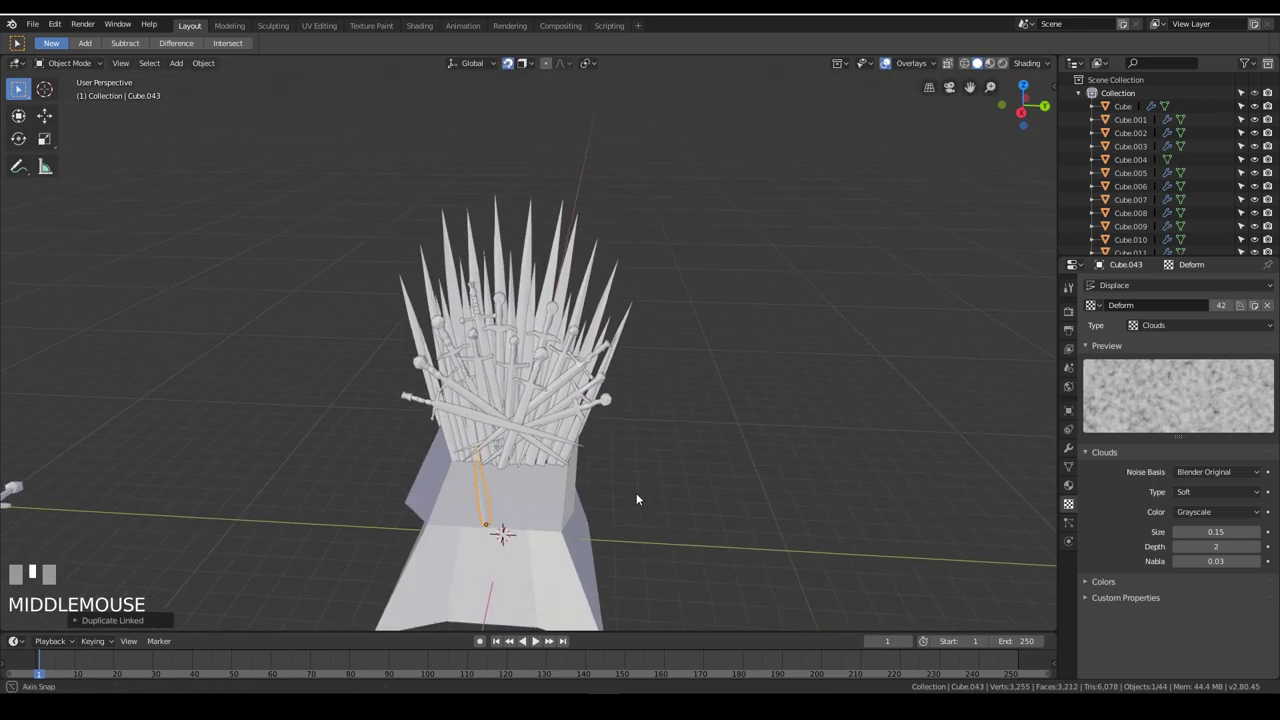
Adjust the view onto the sword leaning against the seat block
middle_click(504, 502)
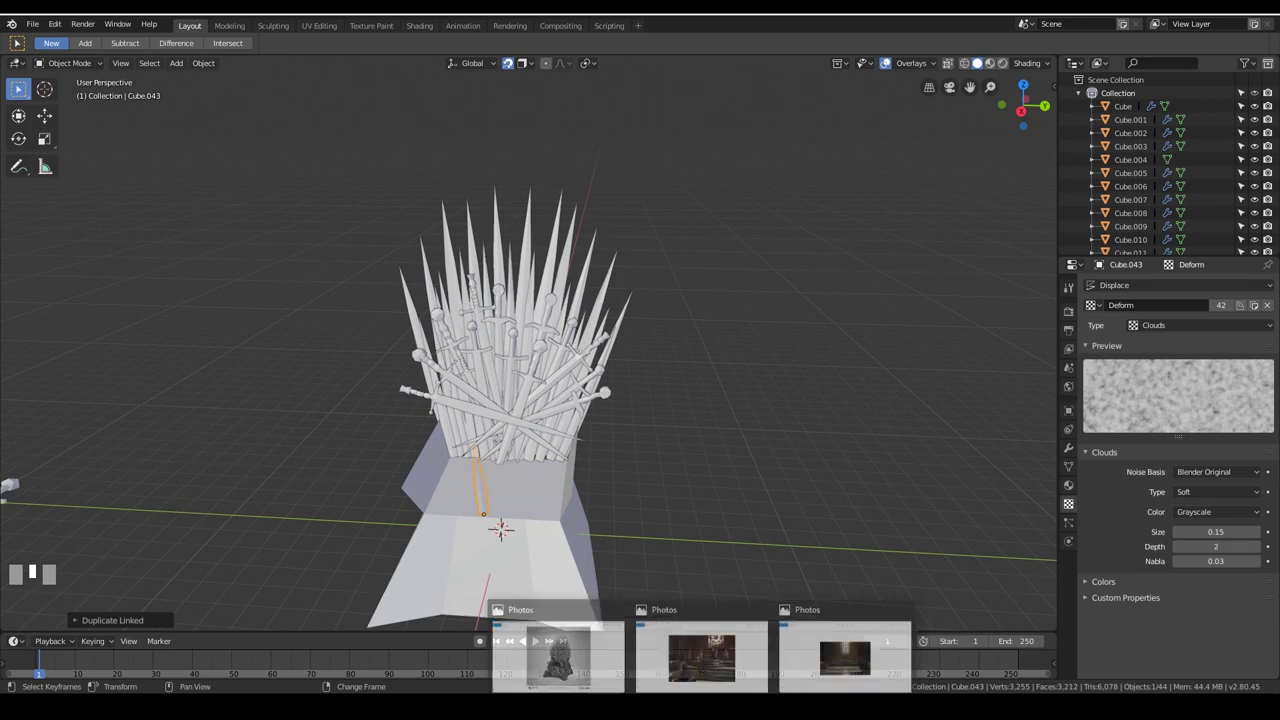
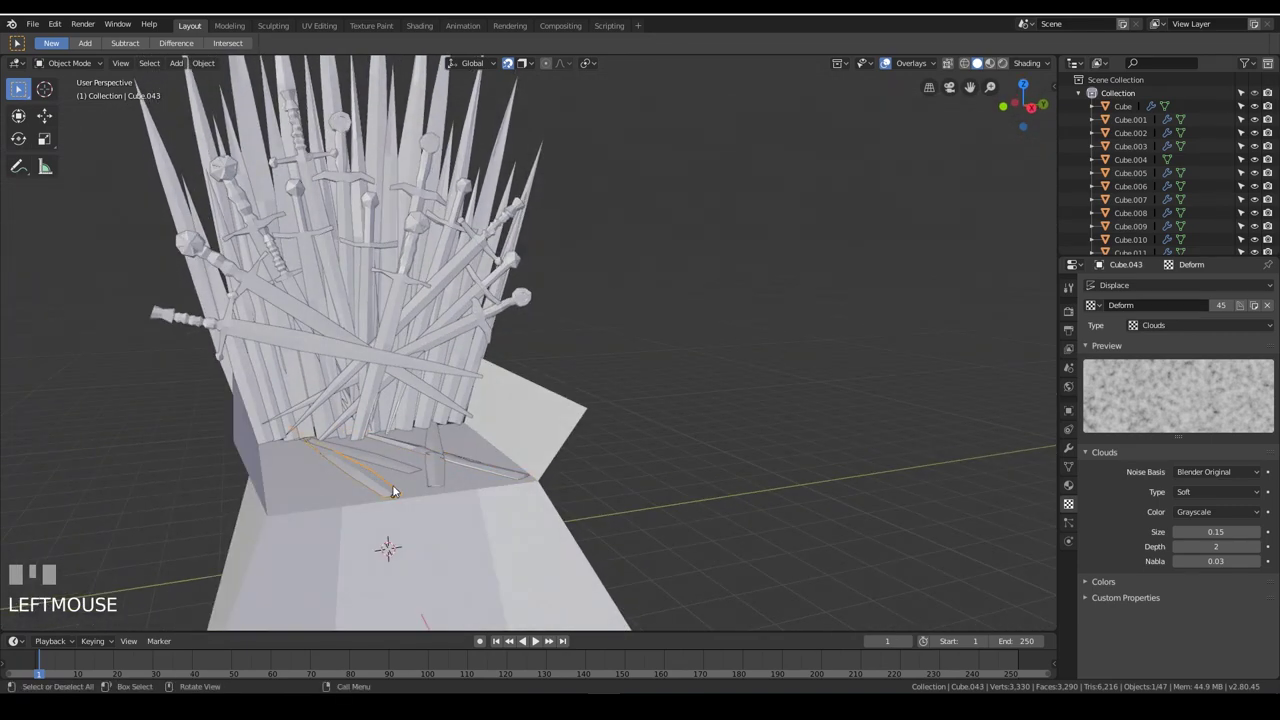
Select several seat swords together and orbit down close onto the seat surface
left_click(400, 468)
left_click(438, 469)
left_click(421, 447)
left_click(465, 463)
left_click(440, 471)
scroll("up", 3)
left_click_drag(533, 502, 431, 308)
scroll("up", 3)
left_click(431, 308)
left_click(392, 334)
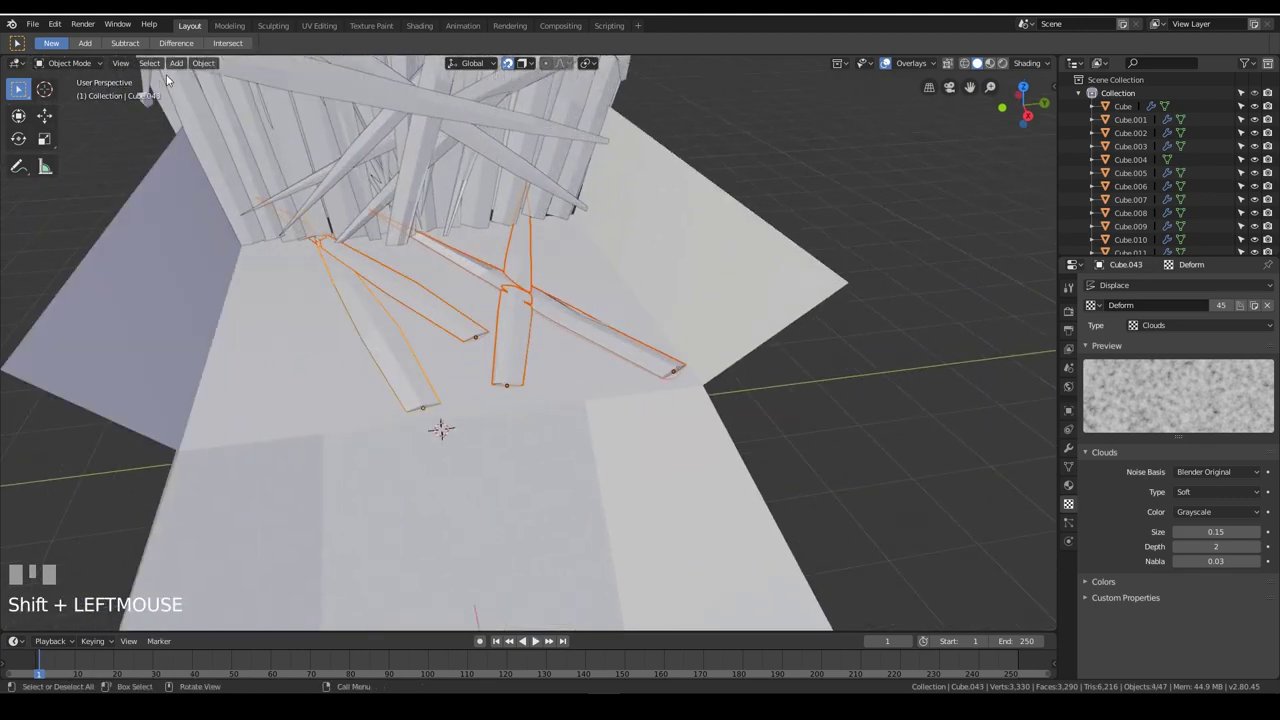
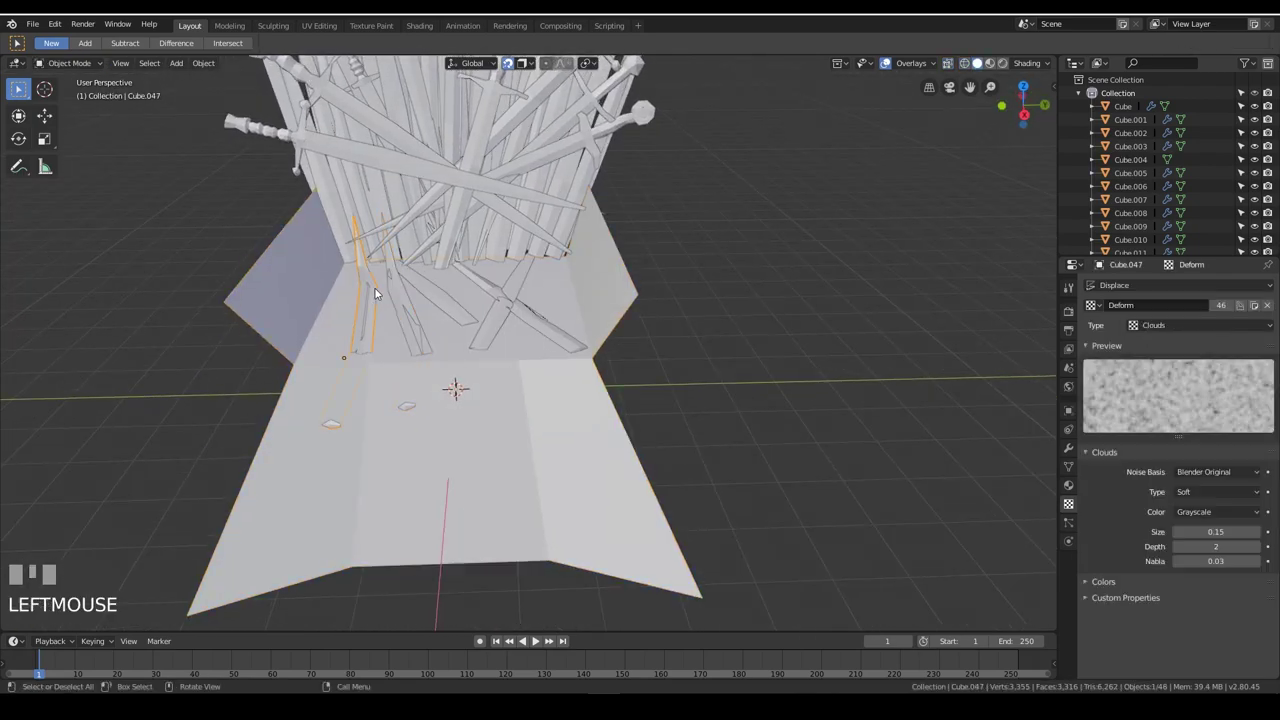
Duplicate the upright seat-front sword and place the copies along the seat front
key("alt+d")
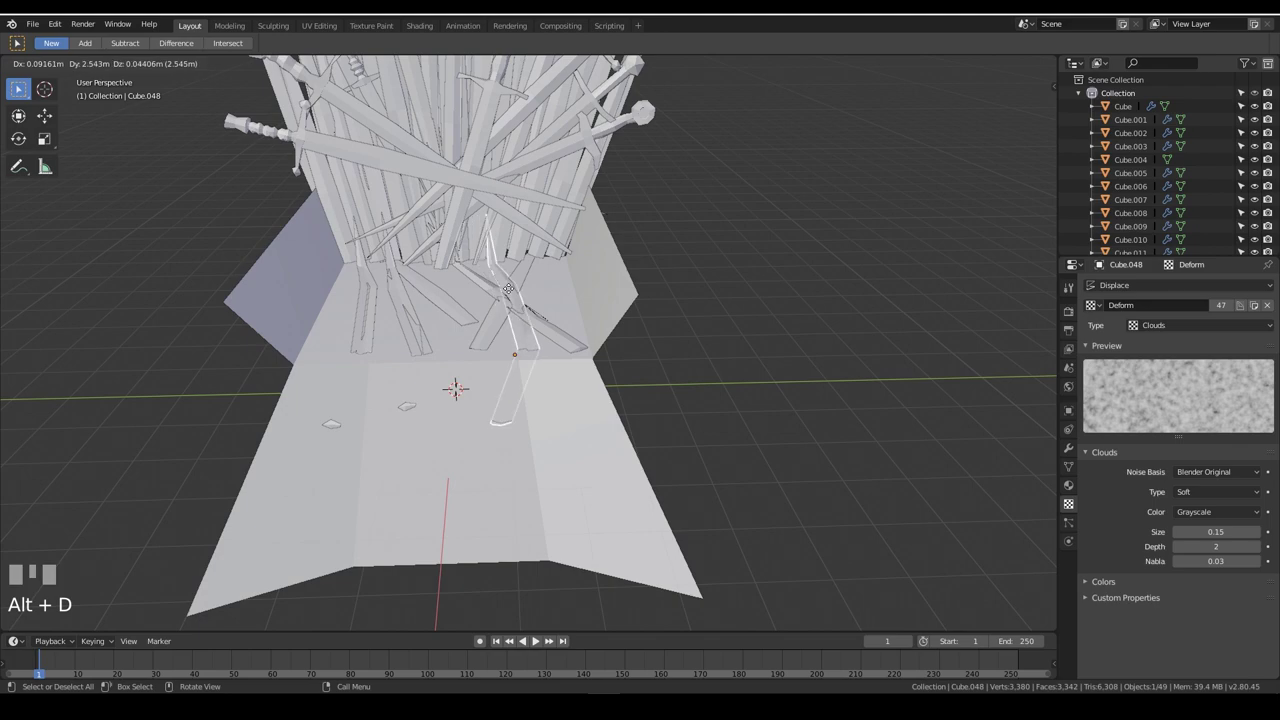
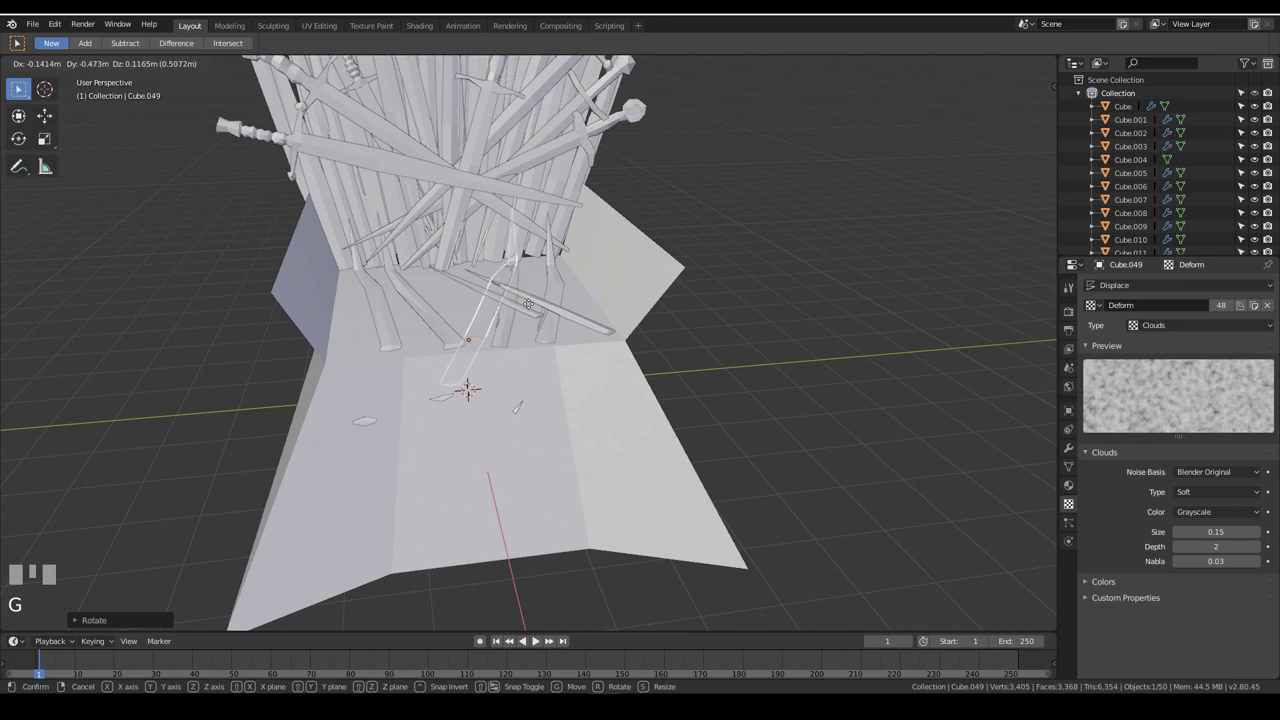
left_click(527, 313)
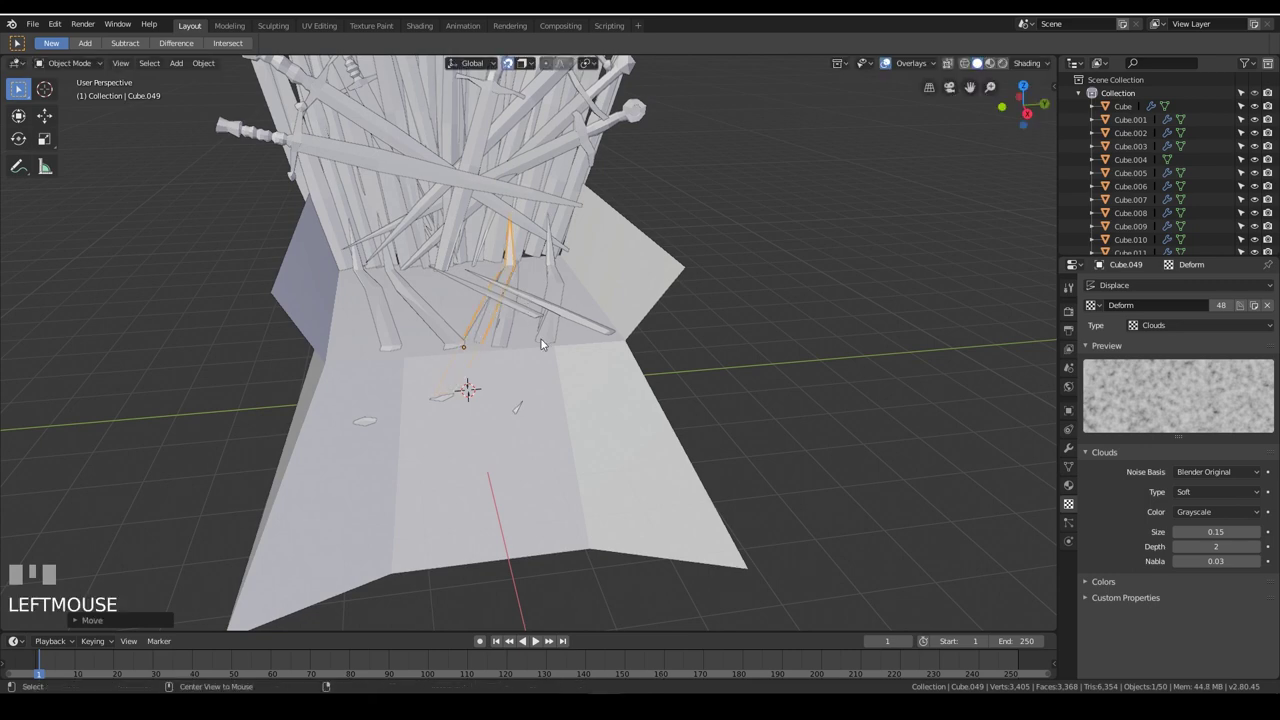
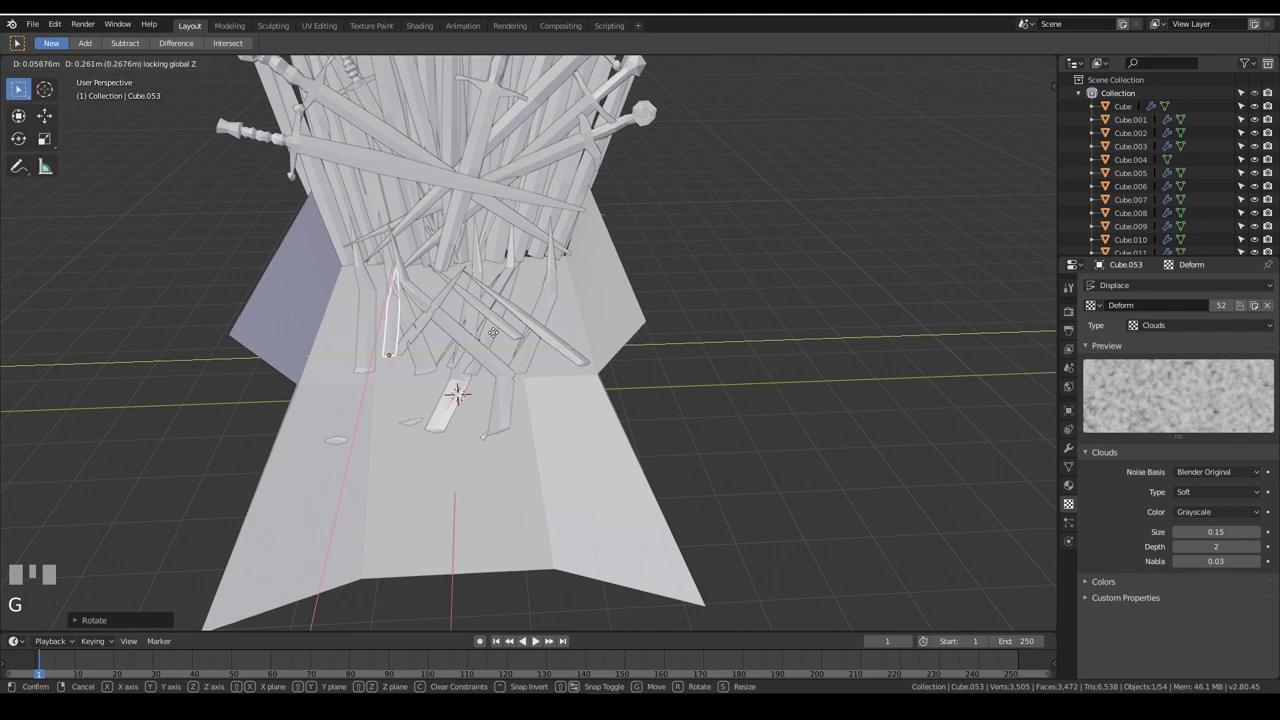
left_click(557, 335)
left_click(562, 345)
Select the bent sword group, hide the stone base, and inspect the sword legs beneath the seat
left_click_drag(647, 340, 611, 312)
left_click(611, 312)
key("h")
left_click_drag(699, 353, 431, 346)
scroll("down", 3)
left_click(431, 346)
left_click(426, 361)
scroll("up", 3)
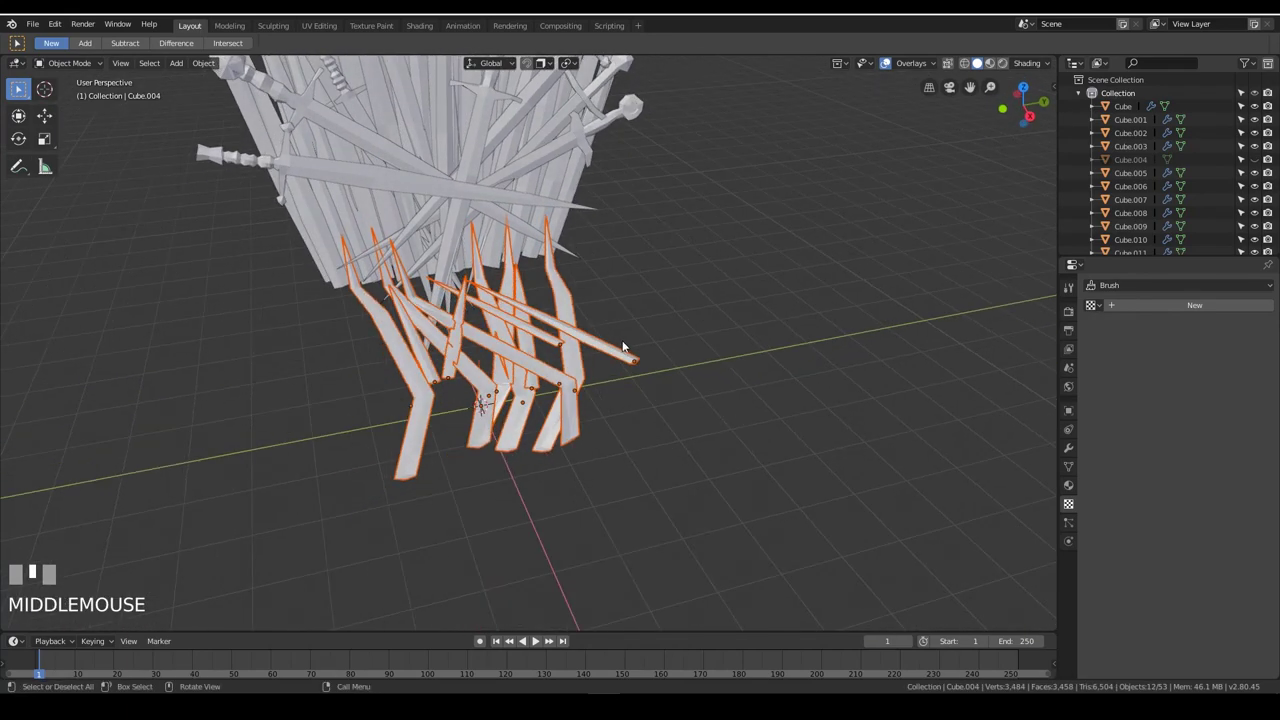
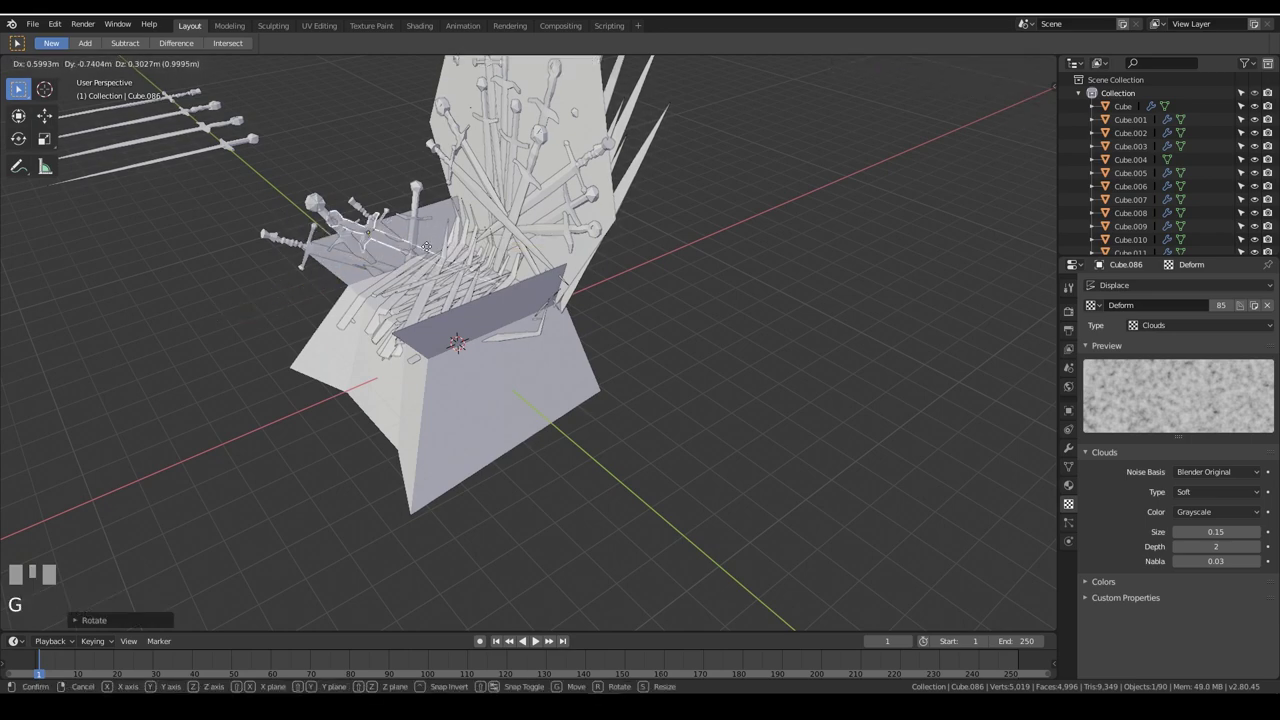
Confirm the sword plate's position among the seat swords
left_click(421, 246)
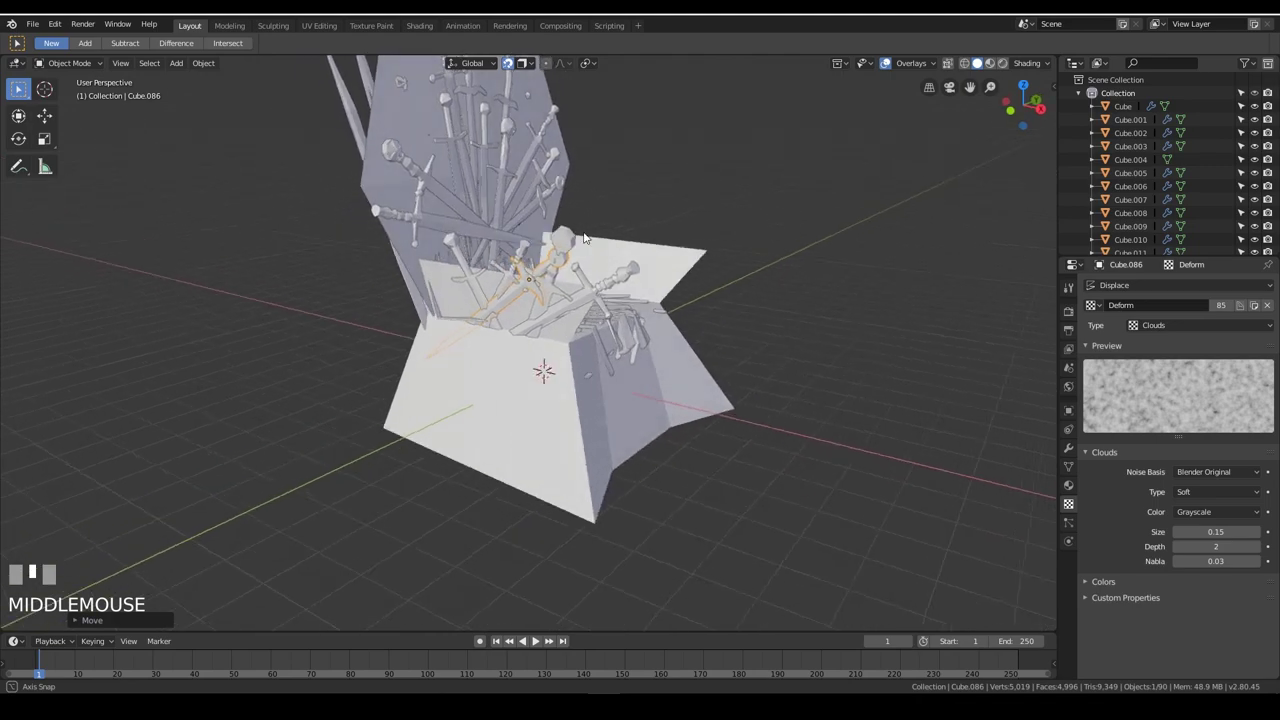
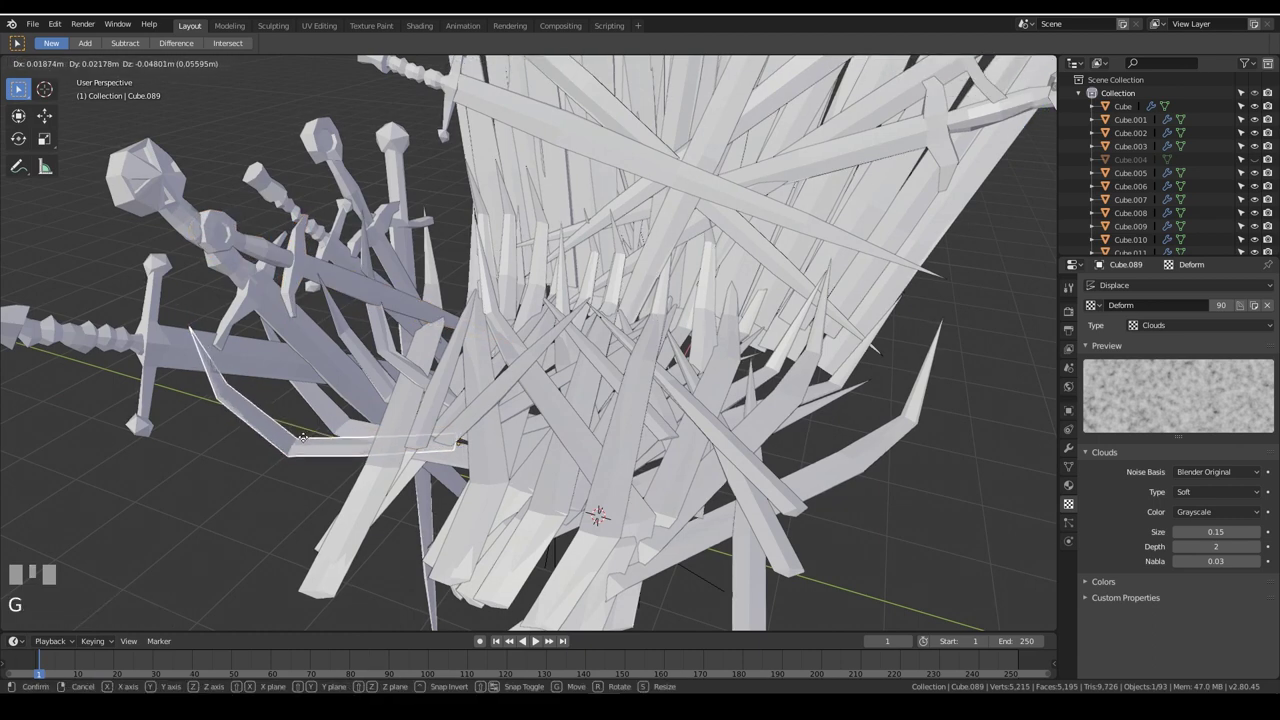
Move the long armrest sword into place and box-select the armrest sword cluster
left_click(440, 257)
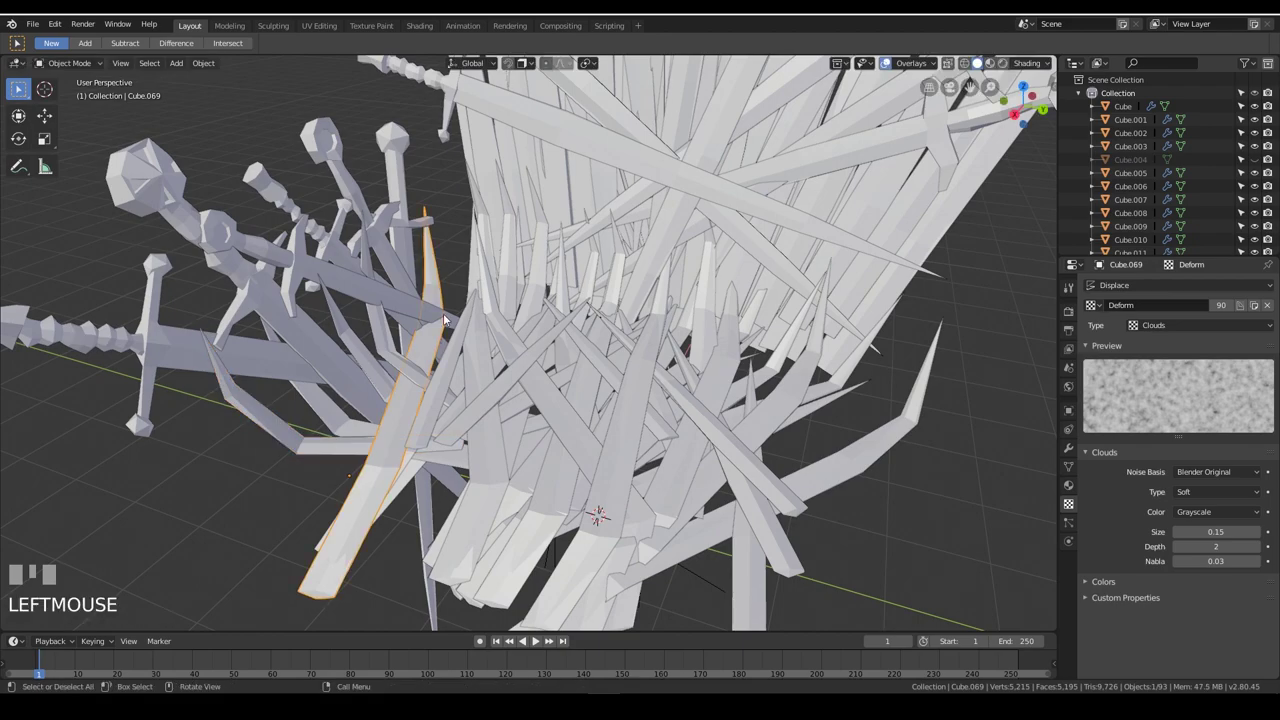
key("g")
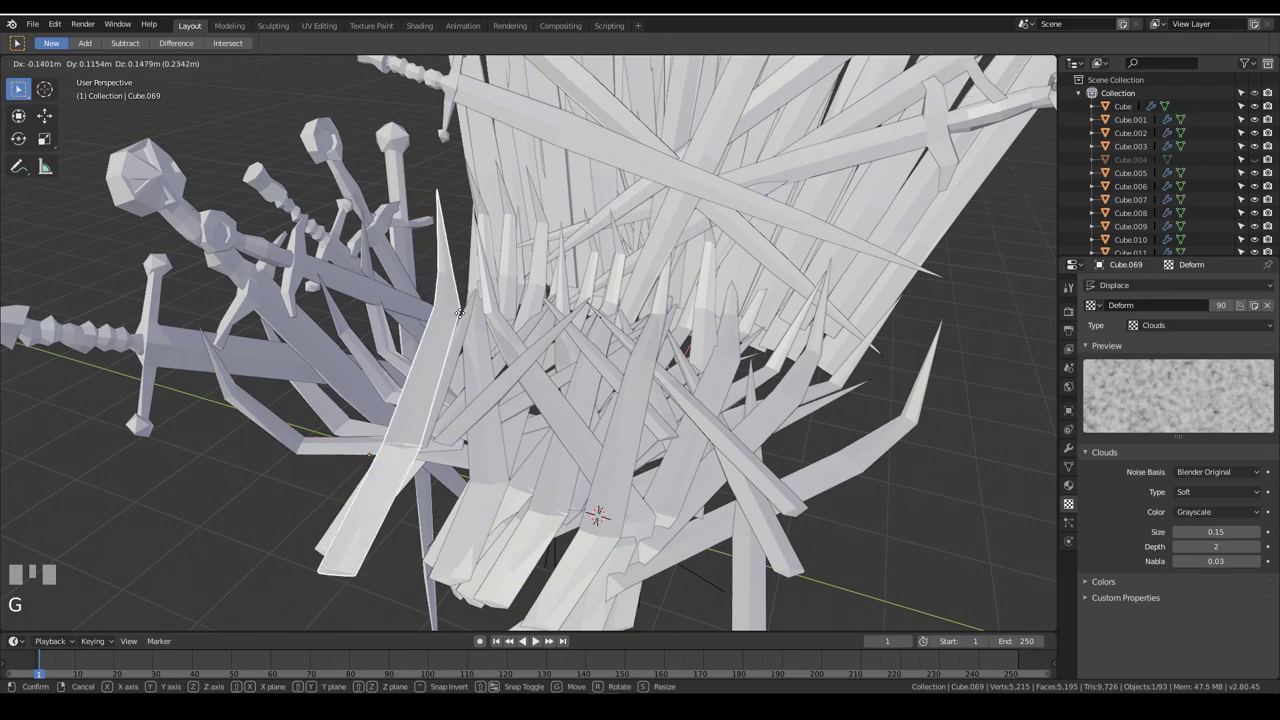
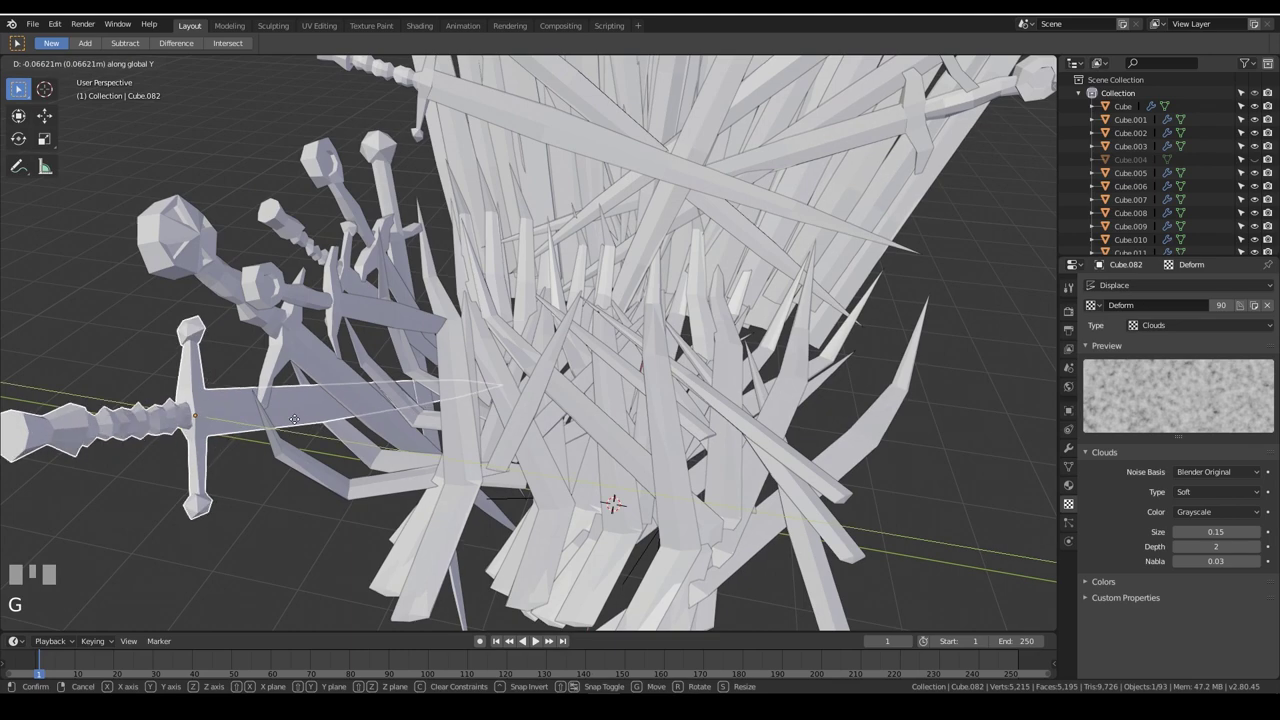
left_click_drag(423, 371, 318, 228)
scroll("down", 3)
left_click_drag(318, 228, 617, 431)
left_click_drag(617, 431, 196, 66)
scroll("down", 3)
Join the armrest swords into a single object with Ctrl+J
key("ctrl+j")
scroll("up", 3)
left_click_drag(196, 66, 555, 299)
key("ctrl+j")
left_click_drag(555, 299, 695, 392)
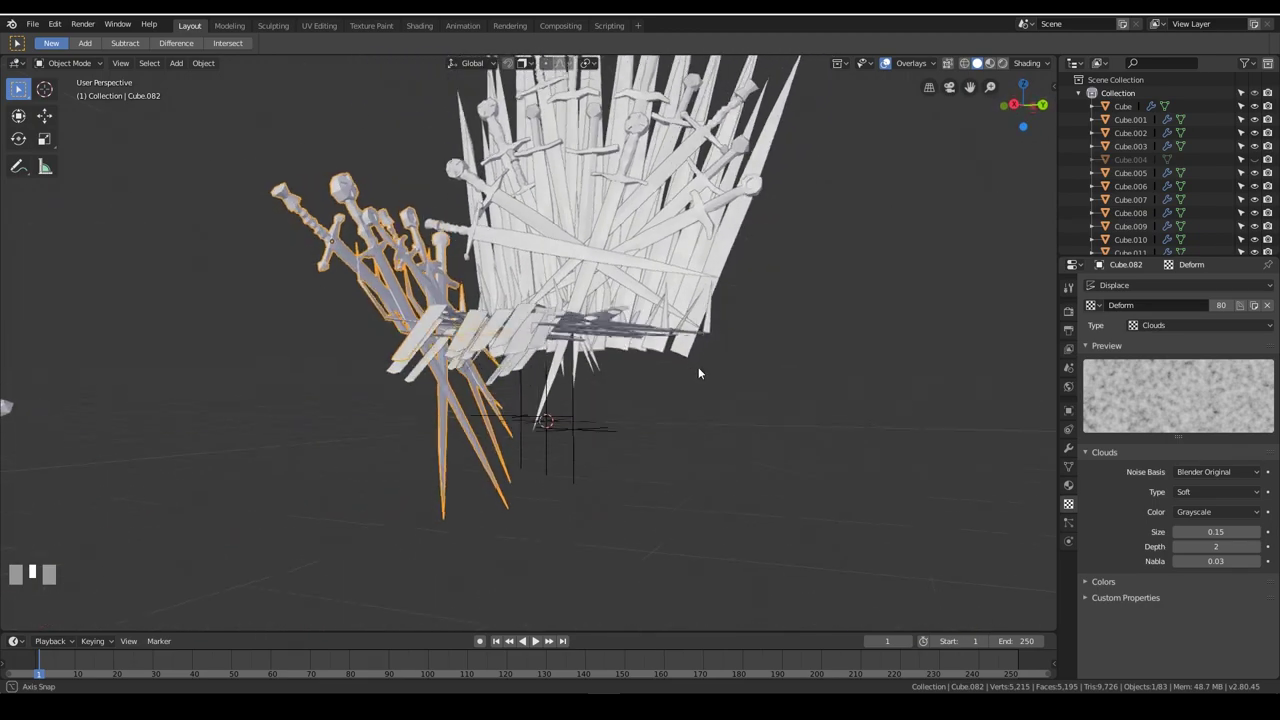
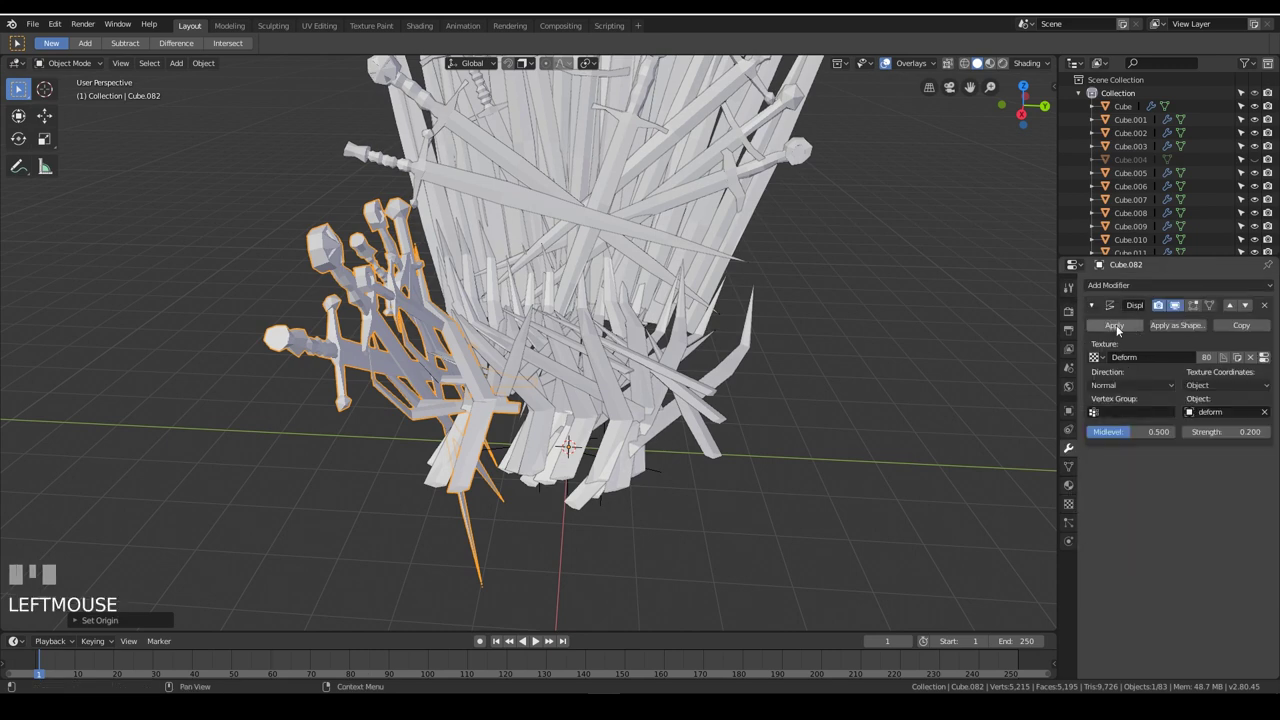
Apply the displace modifier to the armrest swords and add a mirror modifier with Z off
left_click_drag(1180, 282, 1099, 518)
left_click(1098, 531)
left_click(1098, 531)
left_click(1098, 516)
left_click_drag(1098, 516, 1098, 521)
left_click(1100, 548)
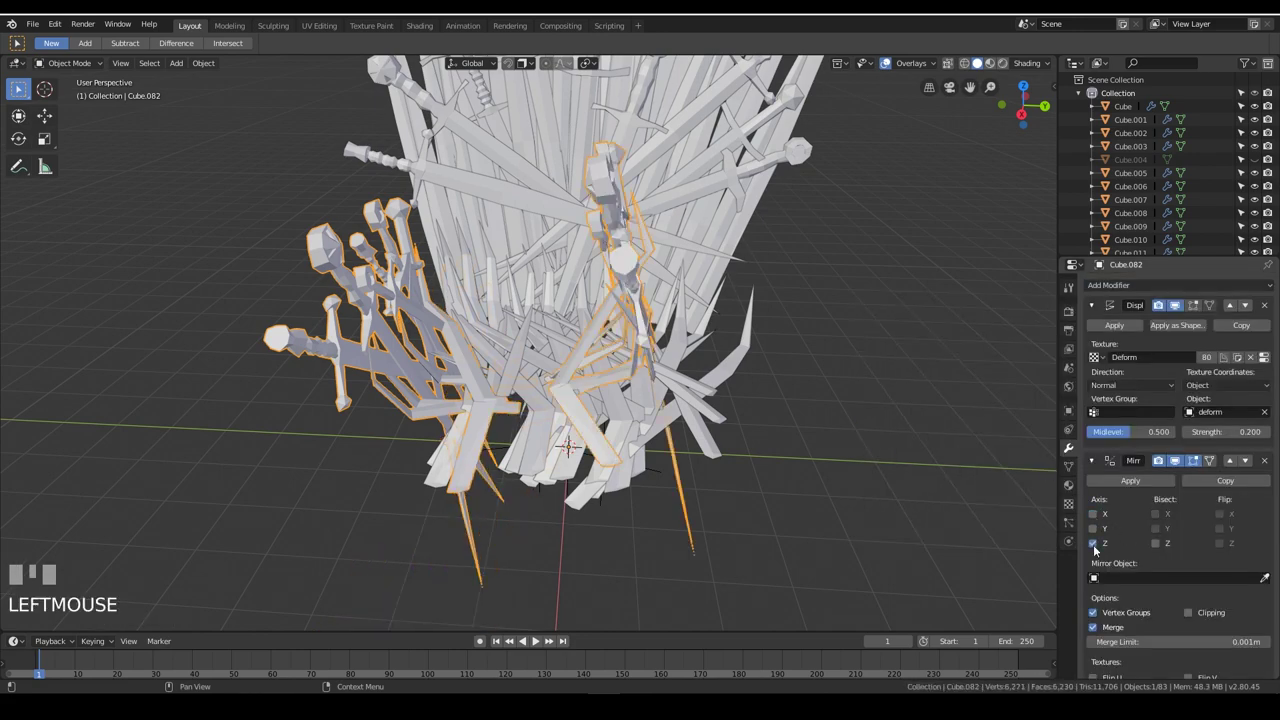
left_click(1100, 548)
Set the mirror to the Y axis, duplicating the armrest to the throne's other side
left_click_drag(775, 386, 847, 386)
scroll("down", 3)
middle_click(710, 440)
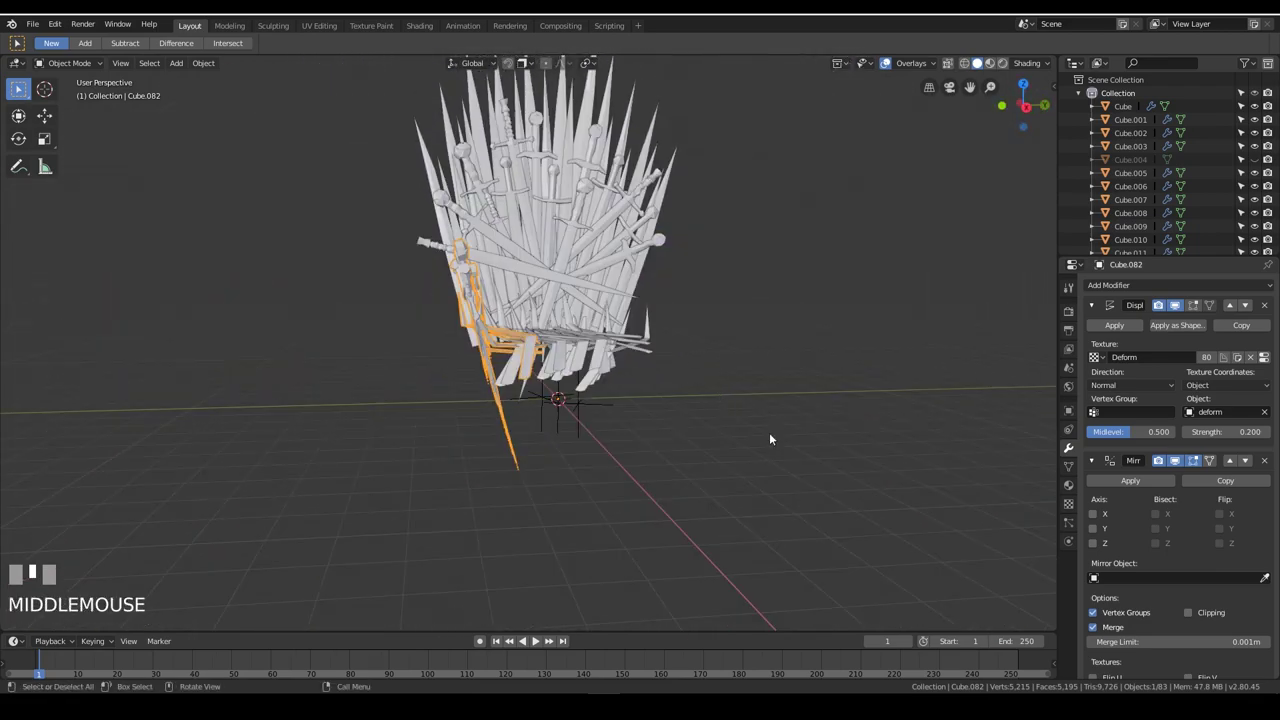
key("r")
middle_click(821, 445)
scroll("down", 3)
left_click_drag(1153, 515, 1105, 484)
left_click(1105, 484)
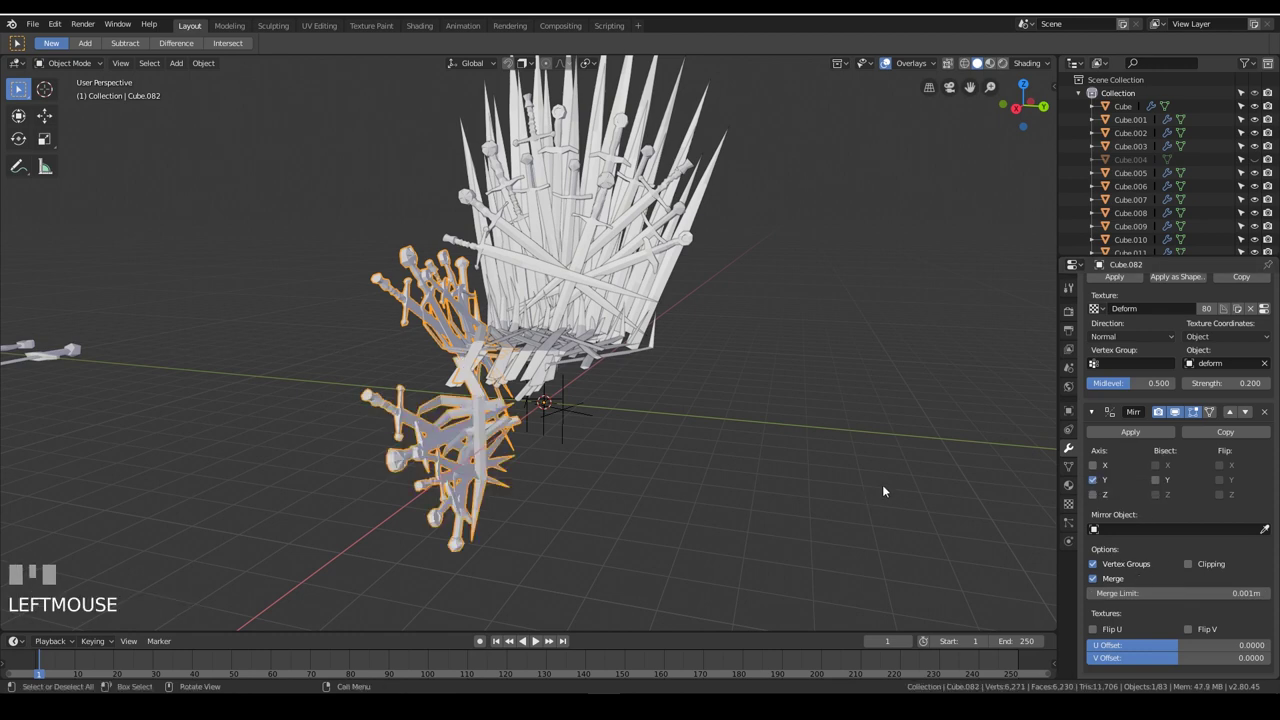
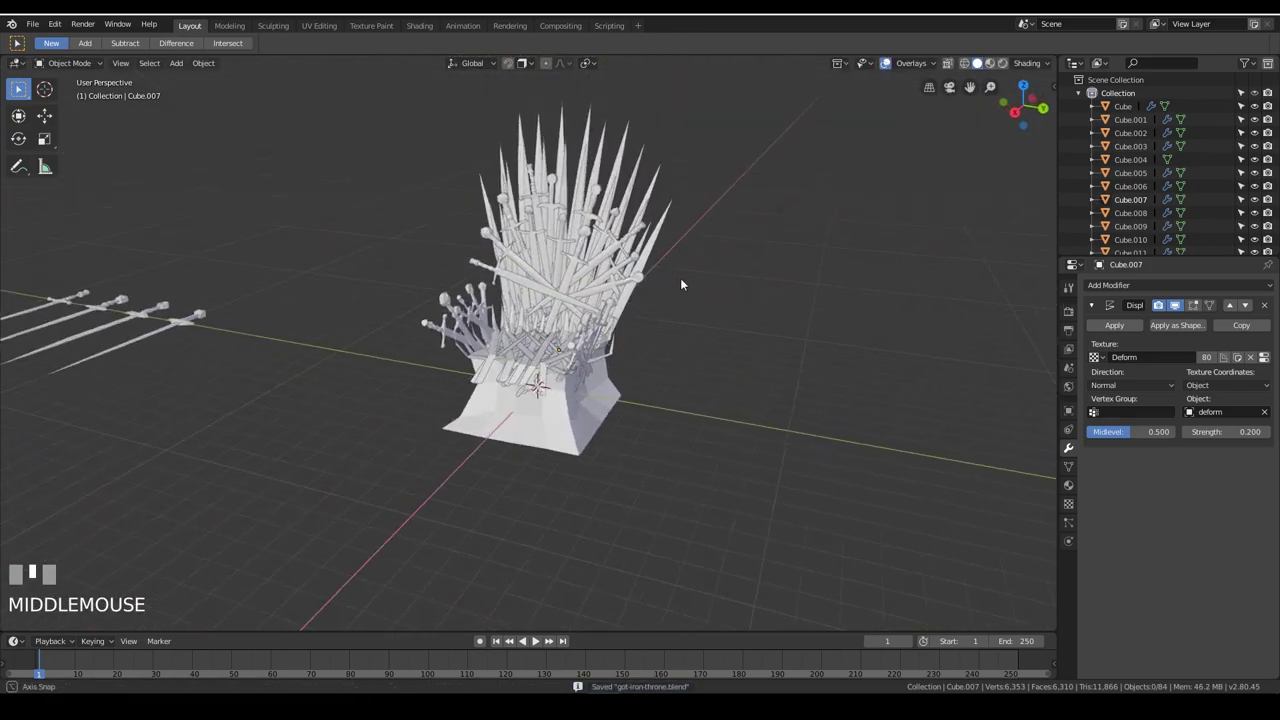
Duplicate a selected sword blade to add another spike beside the throne seat
left_click(517, 275)
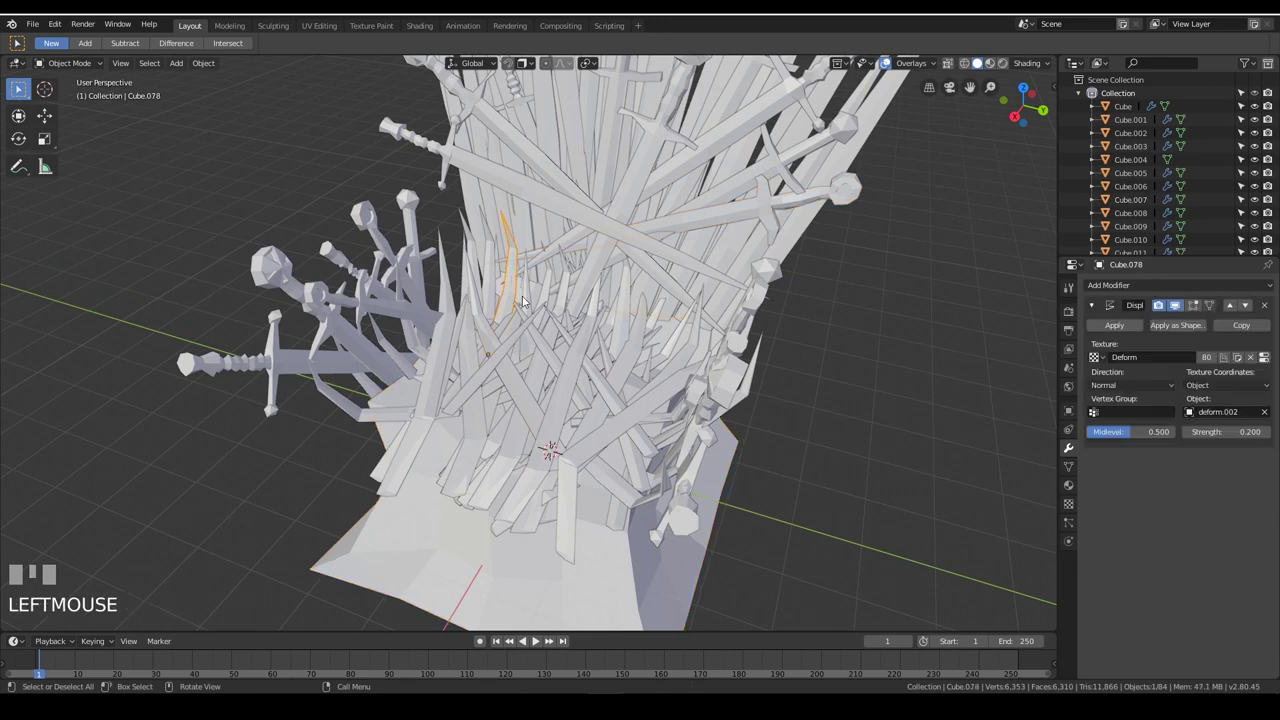
middle_click(596, 305)
key("alt+d")
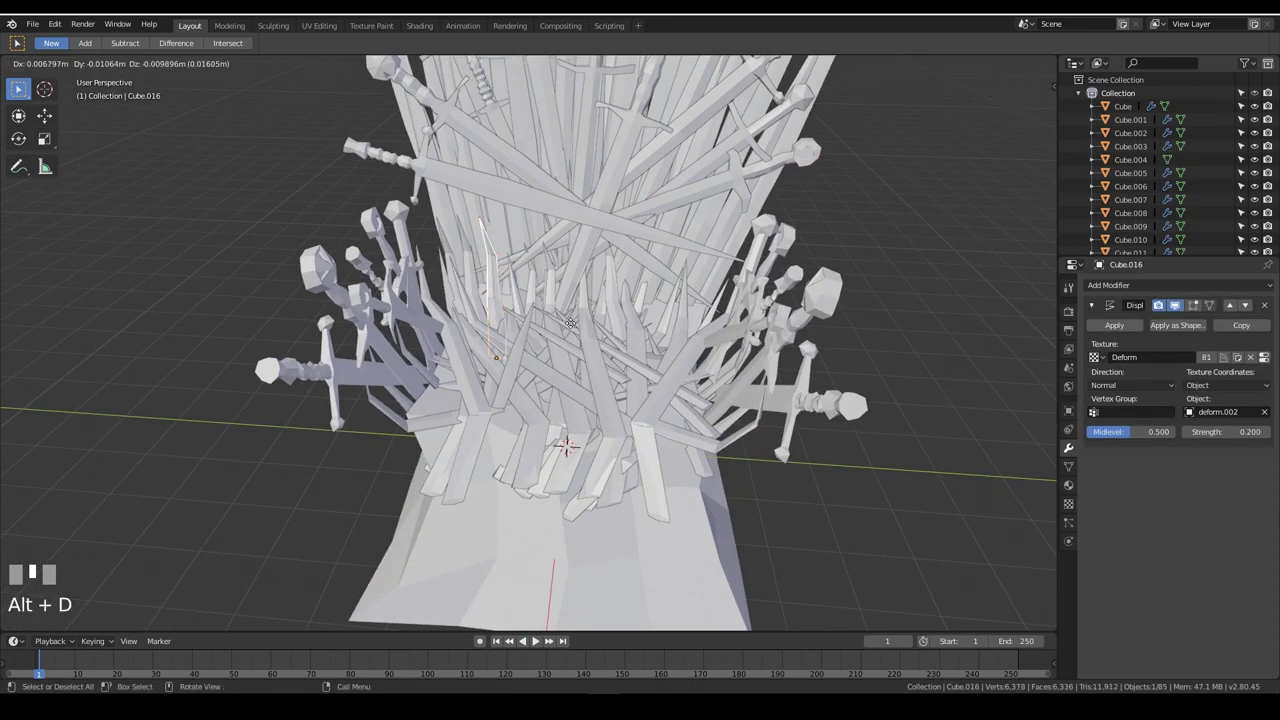
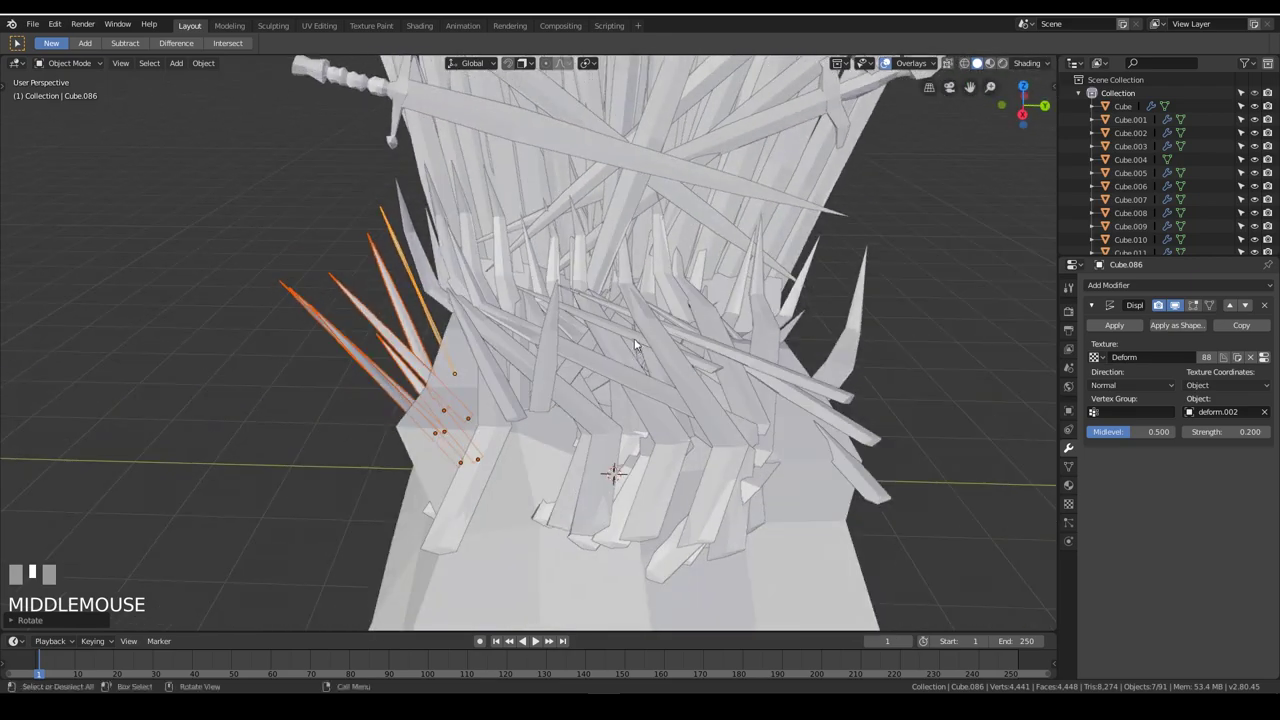
Unhide objects and join another throne piece, then pick a piece while orbiting around
key("alt+h")
left_click(546, 260)
key("ctrl+j")
left_click_drag(704, 277, 861, 334)
scroll("down", 3)
left_click(861, 334)
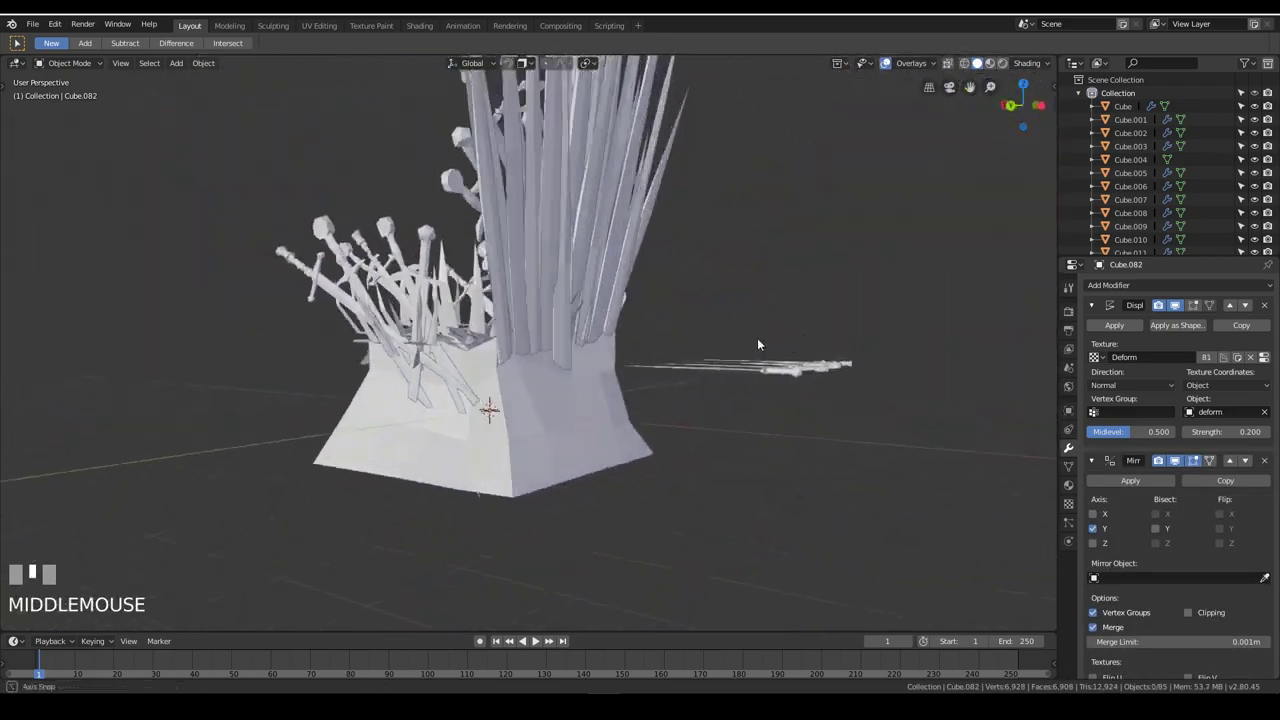
Duplicate the long blade running down the throne's base into a fresh upright copy
left_click_drag(968, 365, 508, 241)
scroll("down", 3)
left_click(508, 241)
key("alt+d")
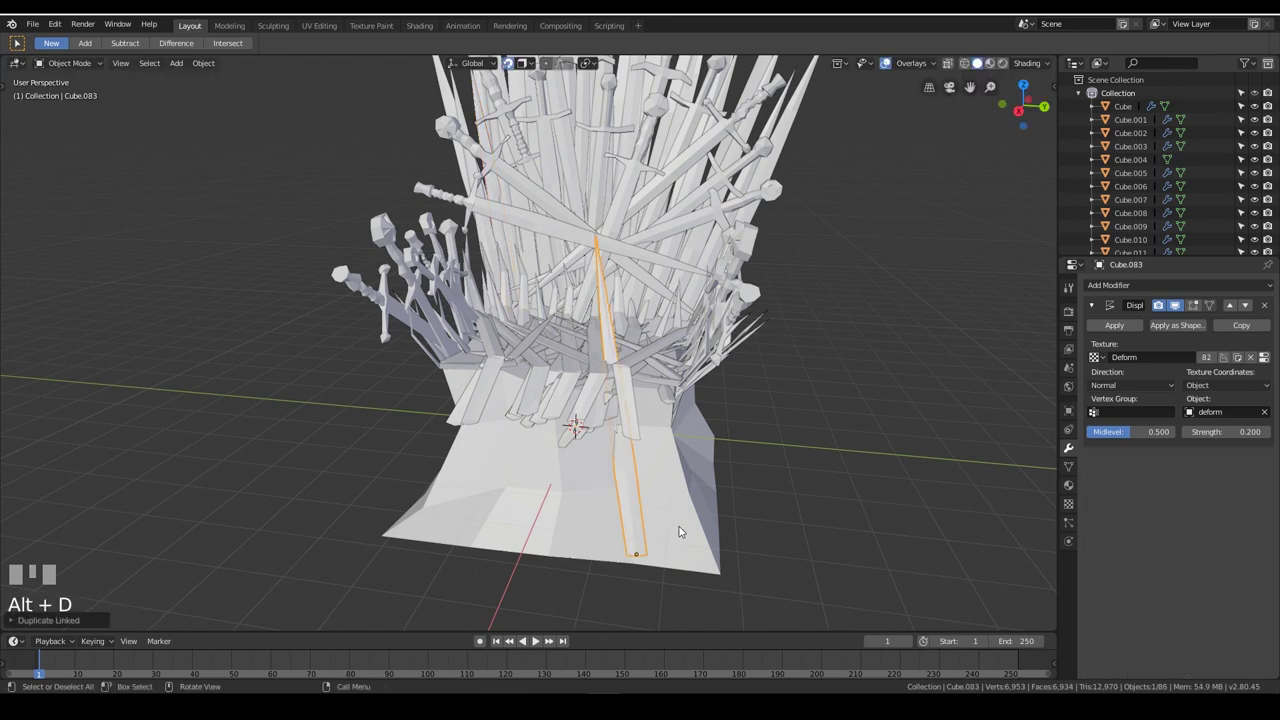
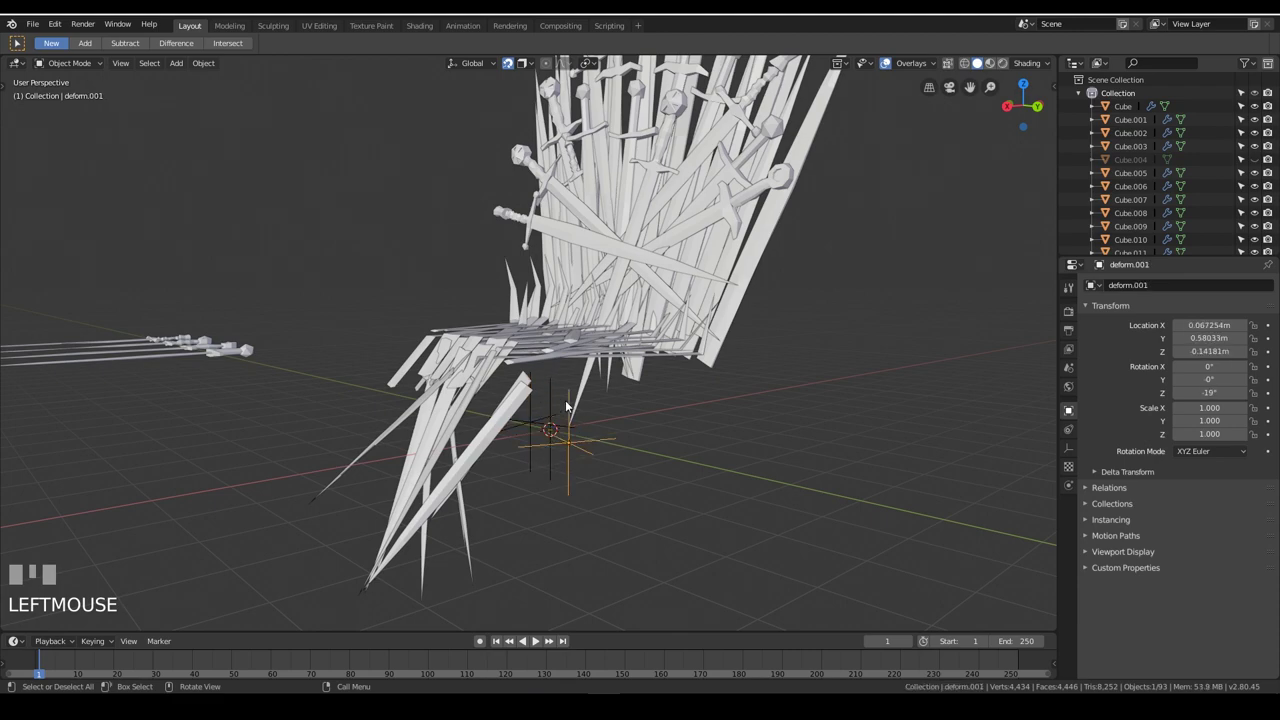
Select a displaced sword copy and move it into place against the throne
left_click_drag(600, 433, 432, 510)
left_click(432, 510)
left_click_drag(304, 233, 617, 217)
left_click(617, 217)
key("g")
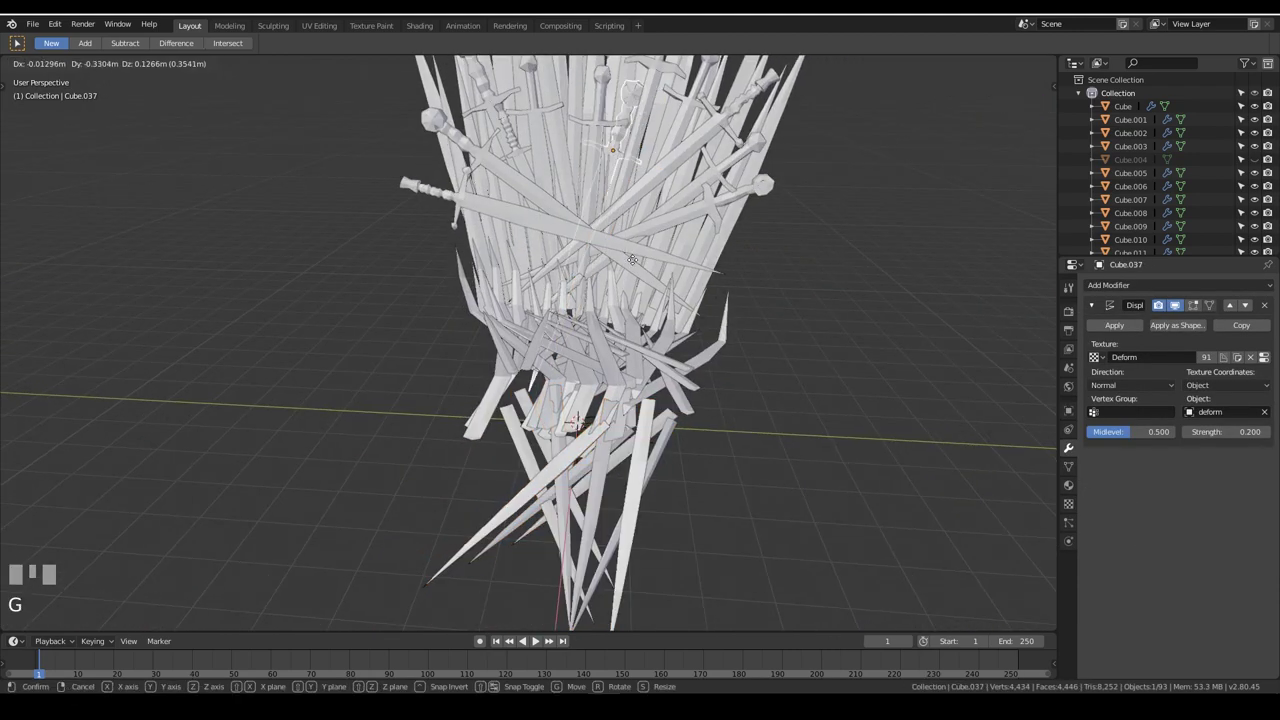
Unhide all objects and select the throne's sword groups together, about ninety objects
left_click(729, 248)
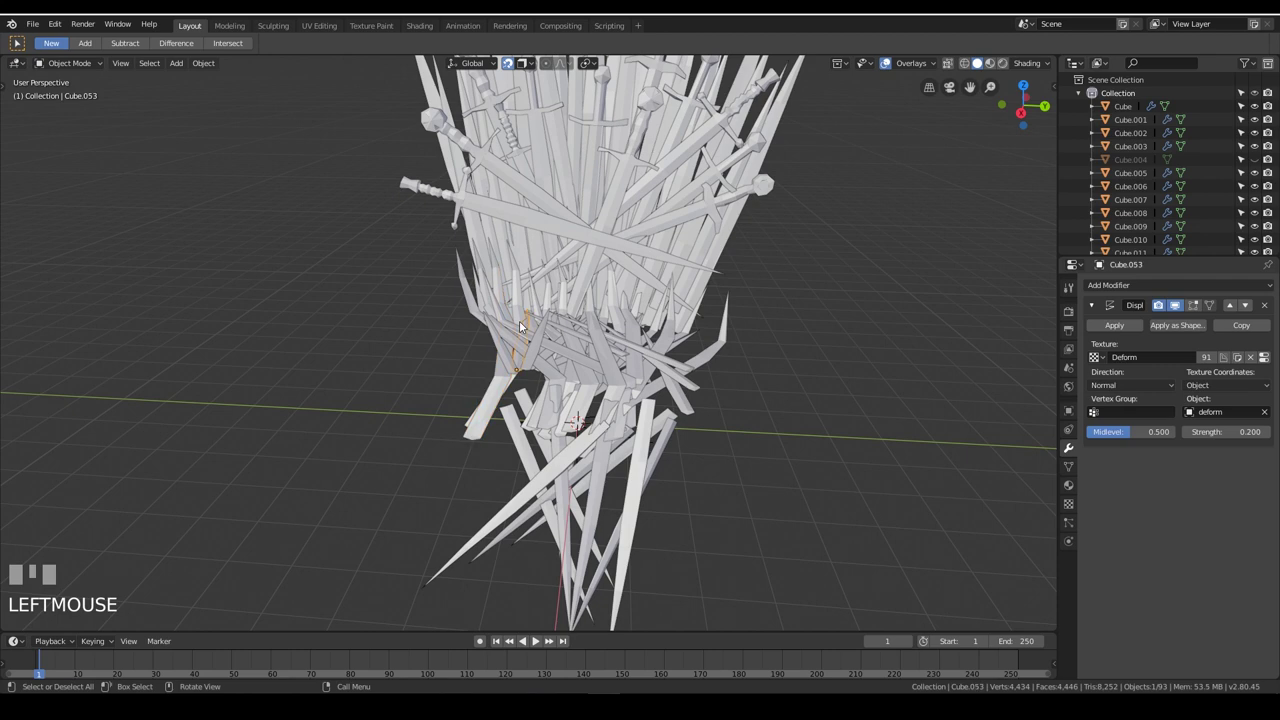
scroll("down", 3)
key("alt+h")
left_click(641, 455)
Copy the active sword's displace modifier to all the selected swords
key("h")
left_click(843, 504)
middle_click(850, 256)
left_click(435, 149)
key("ctrl+j")
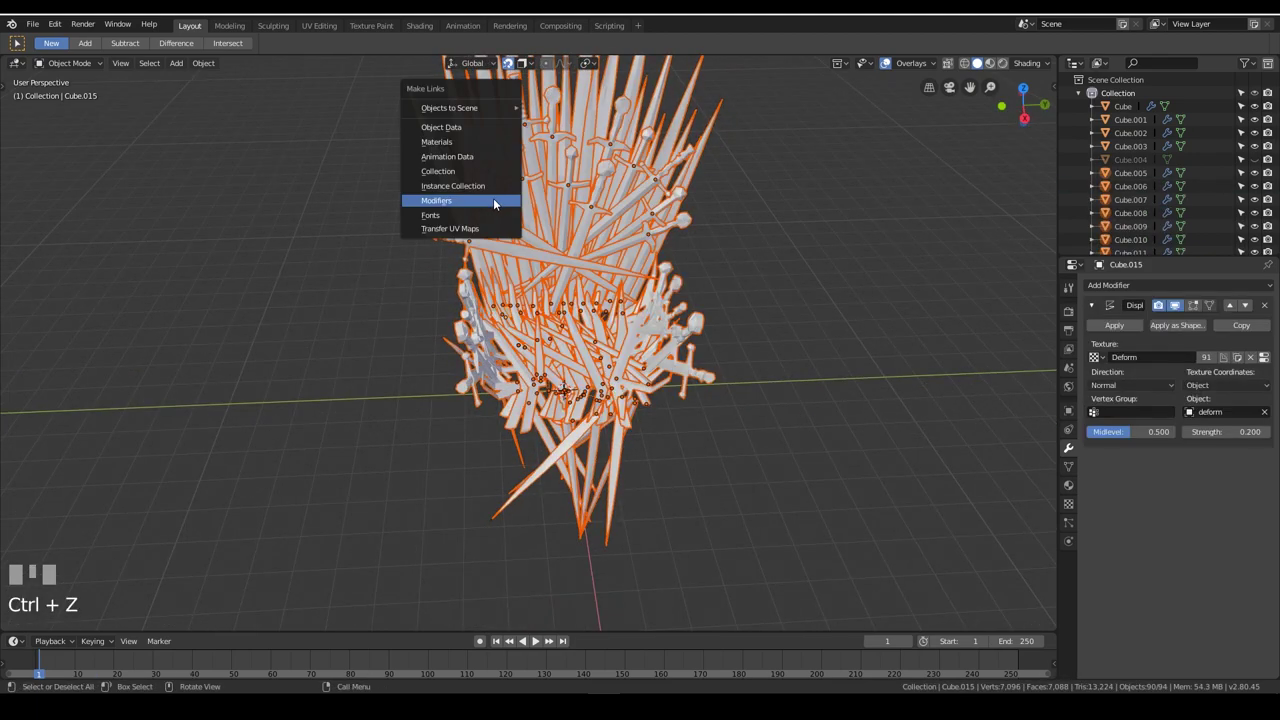
left_click_drag(821, 292, 436, 296)
left_click(436, 296)
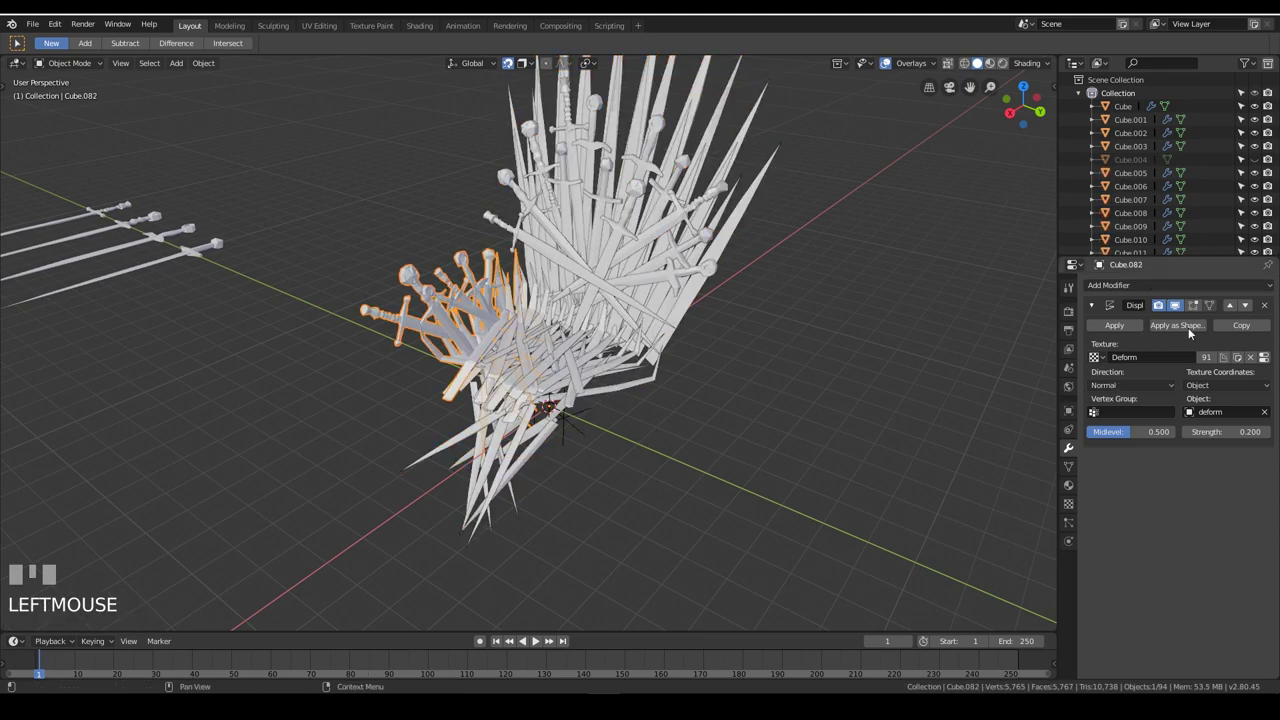
Delete the base block pieces beneath the throne seat
middle_click(779, 406)
left_click(538, 396)
left_click_drag(697, 398, 606, 461)
scroll("up", 3)
left_click(606, 461)
key("x")
left_click_drag(755, 448, 537, 442)
left_click(537, 442)
key("x")
Select and hide stray pieces around the throne to clear the view of its underside
left_click_drag(547, 441, 432, 321)
scroll("down", 3)
left_click(432, 321)
left_click_drag(1021, 427, 1099, 529)
left_click(1098, 515)
left_click_drag(763, 365, 811, 356)
left_click(811, 356)
left_click_drag(865, 416, 594, 343)
left_click(594, 343)
key("h")
Select the ten spiky sword copies clustered beneath the throne's seat
left_click_drag(423, 483, 617, 604)
left_click(617, 604)
left_click_drag(830, 574, 566, 472)
left_click(566, 472)
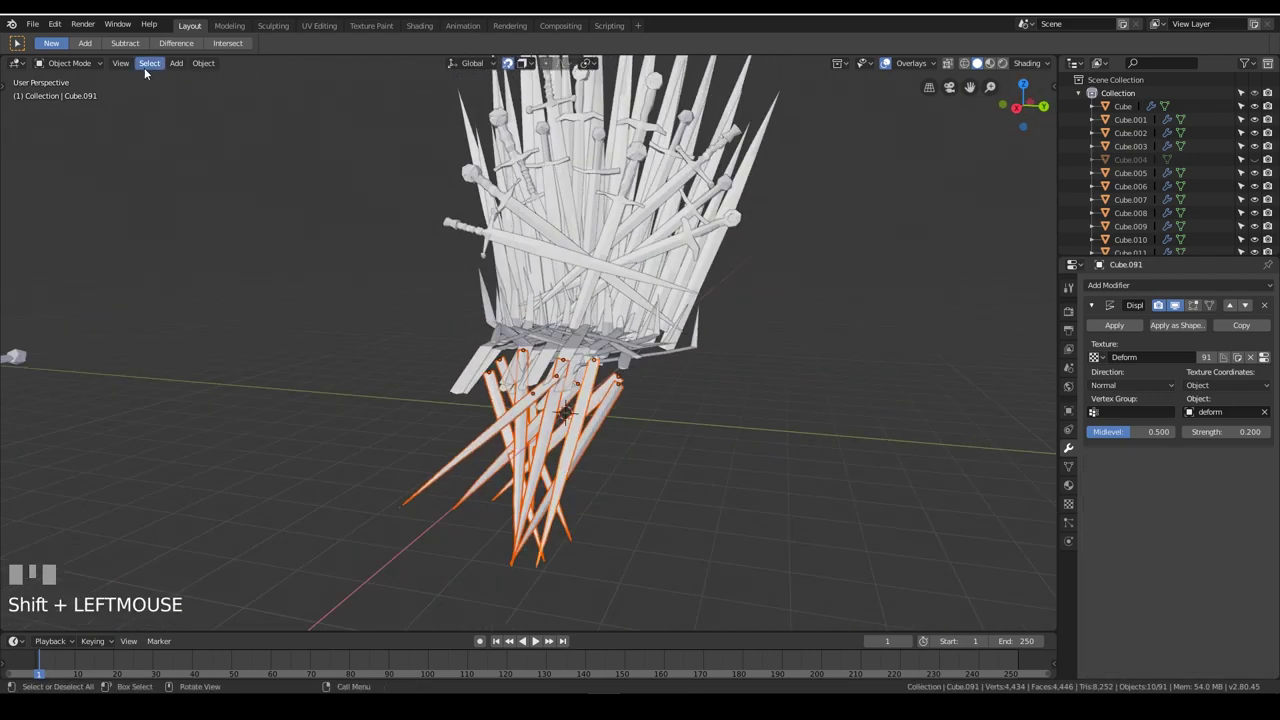
key("ctrl+j")
left_click_drag(624, 502, 779, 472)
left_click_drag(779, 472, 513, 333)
key("ctrl+j")
left_click(513, 333)
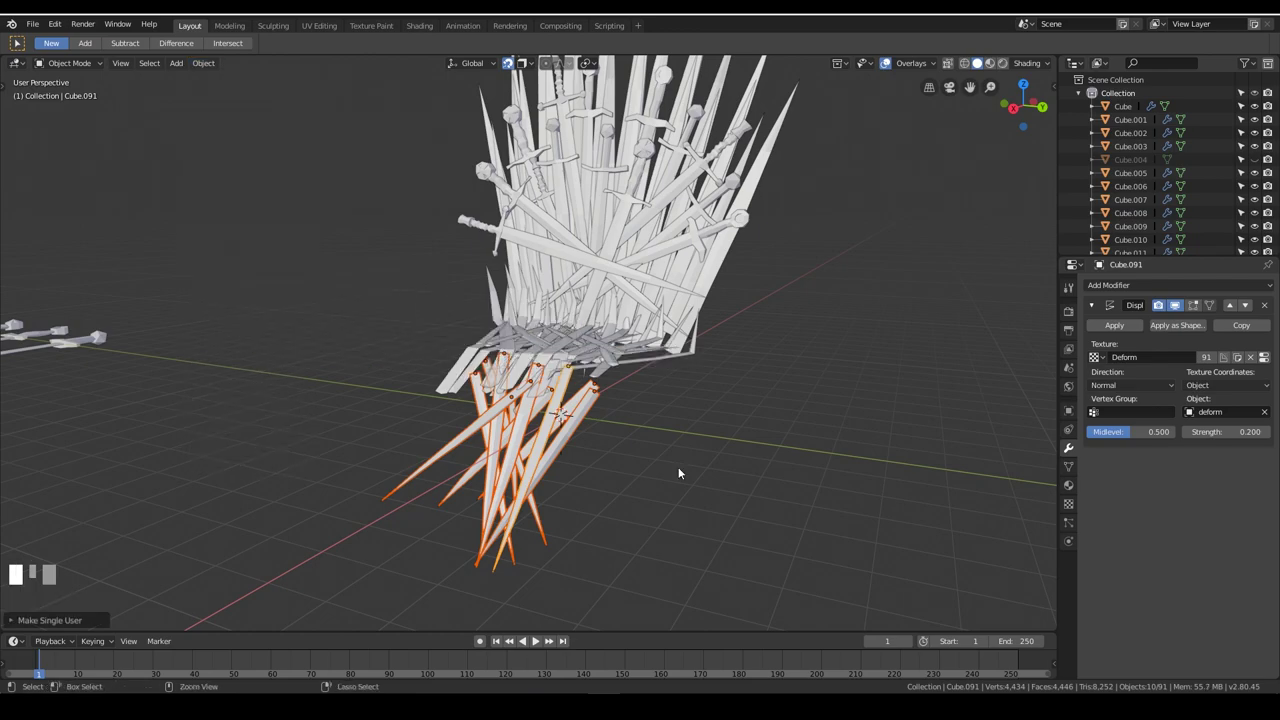
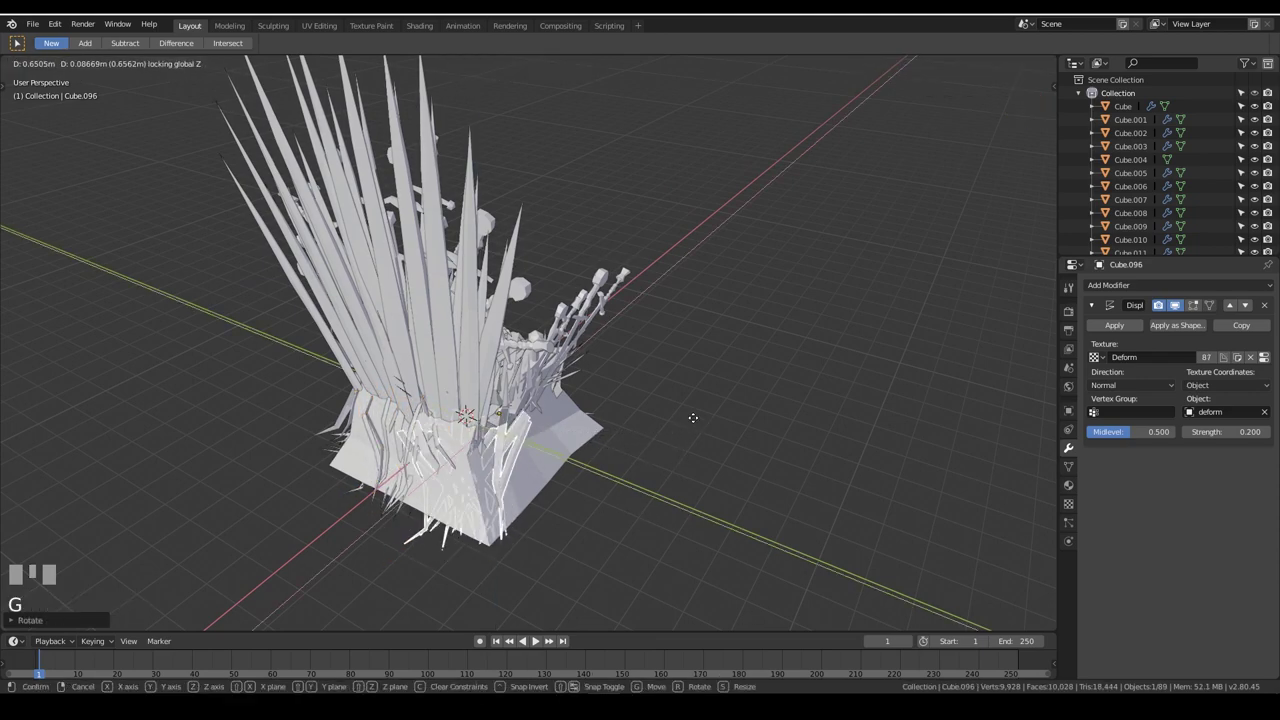
Tilt and set the fresh sword copy against the front of the throne base, then close in on the seat
left_click(699, 431)
left_click_drag(655, 468, 593, 495)
key("g")
left_click(595, 495)
left_click_drag(496, 425, 770, 431)
left_click(770, 431)
scroll("down", 3)
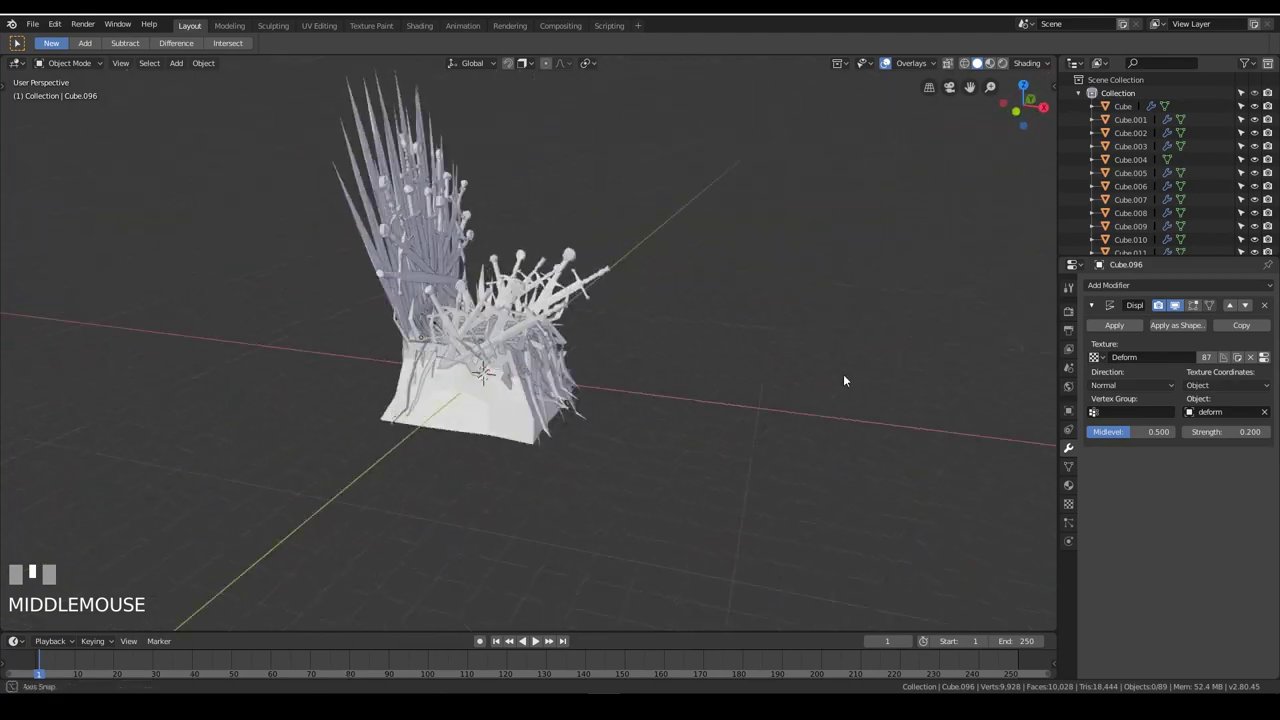
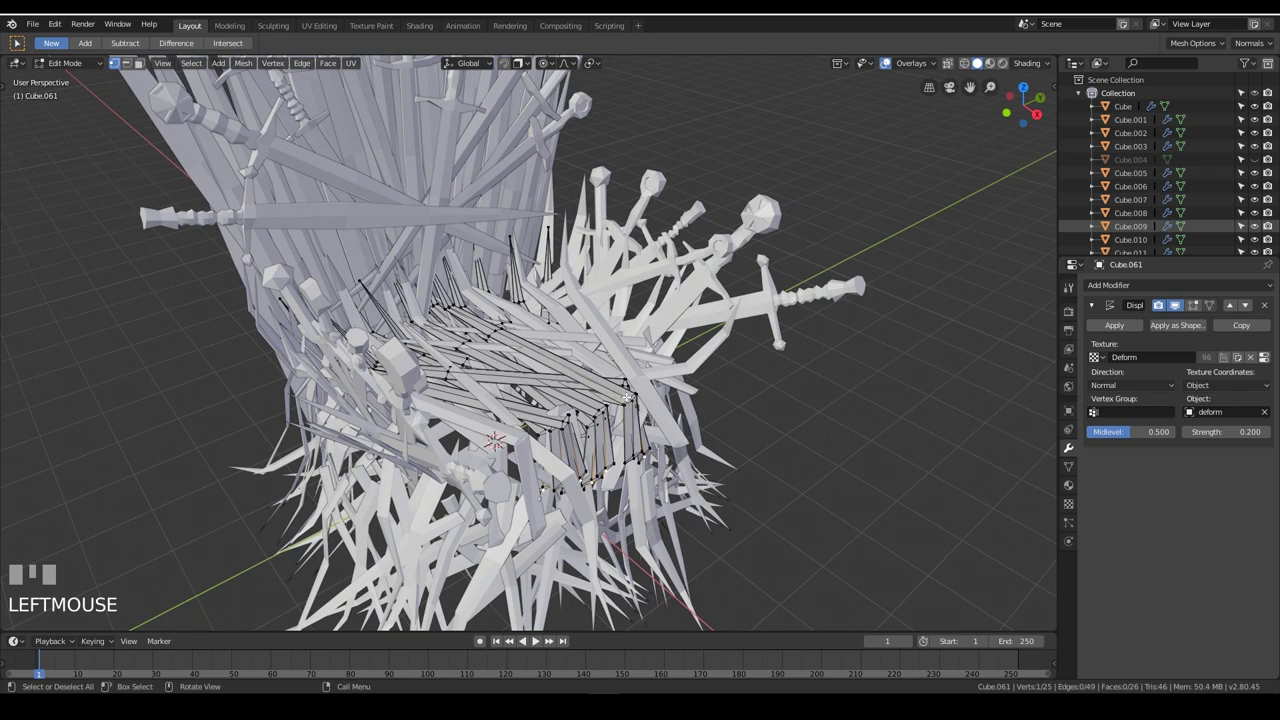
Pull the seat's front-edge vertices outward with proportional smooth falloff
key("g")
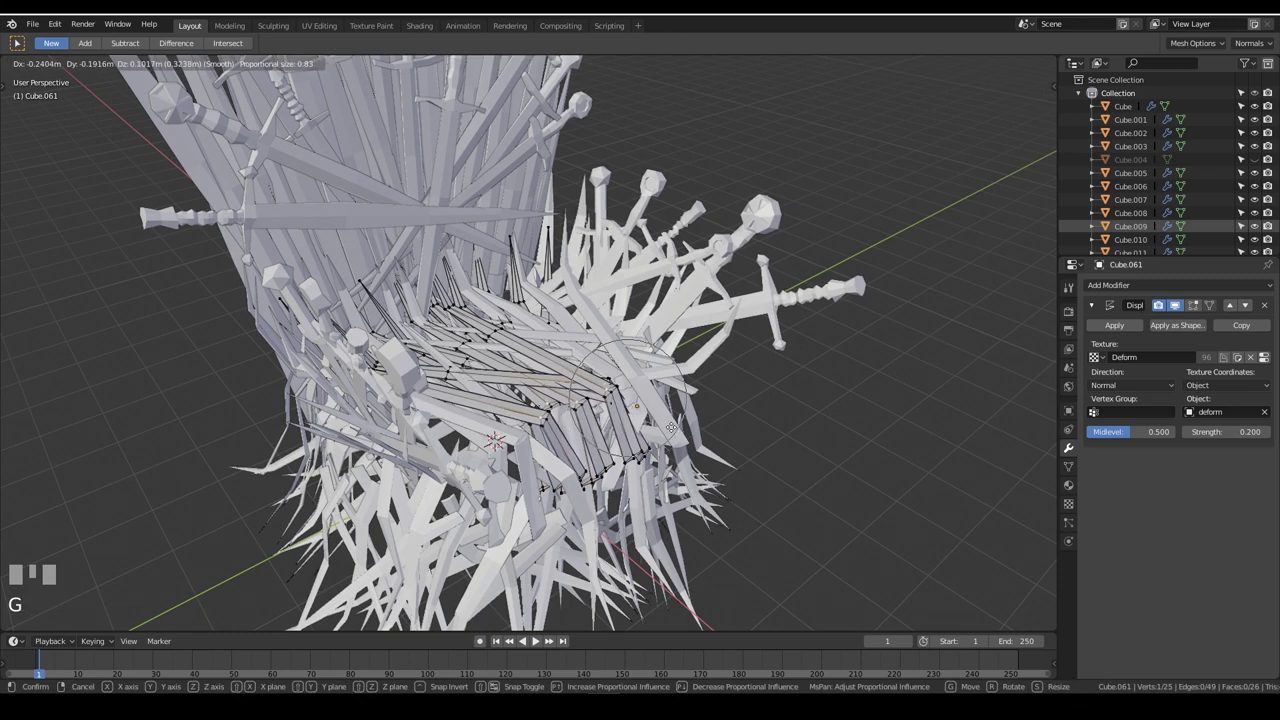
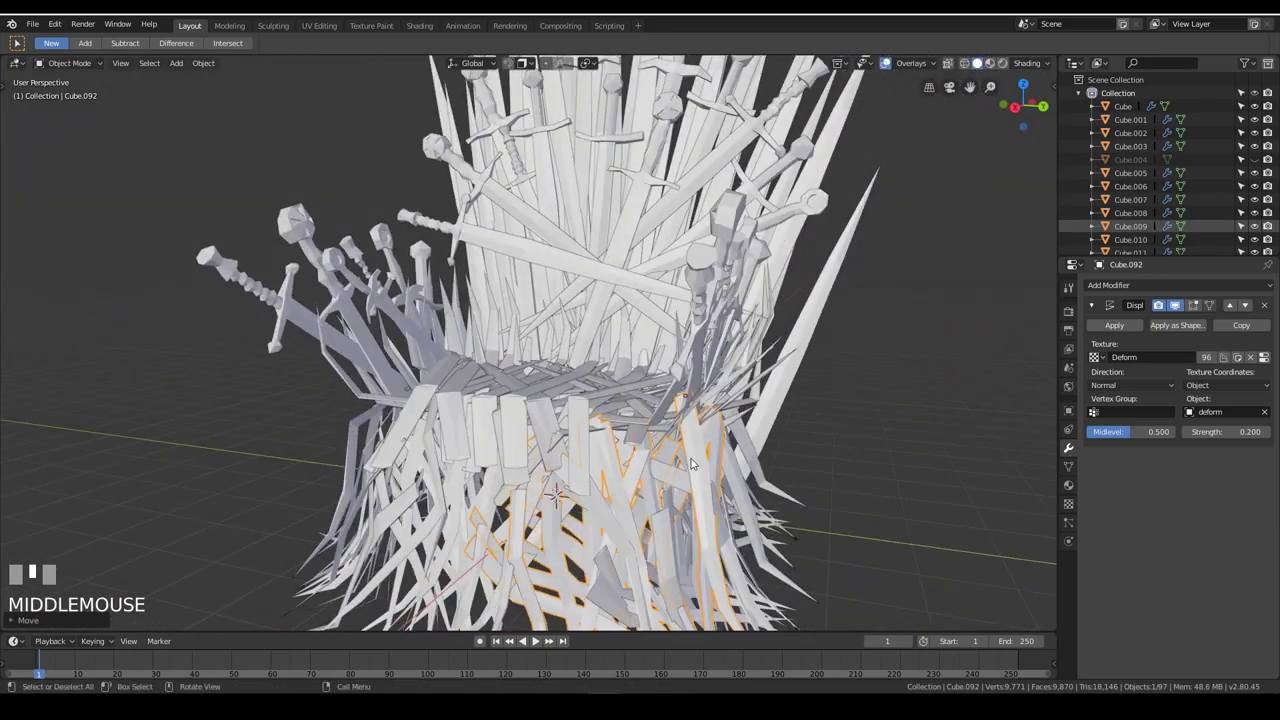
Unhide everything and rotate a blade piece at the front of the throne base
key("alt+h")
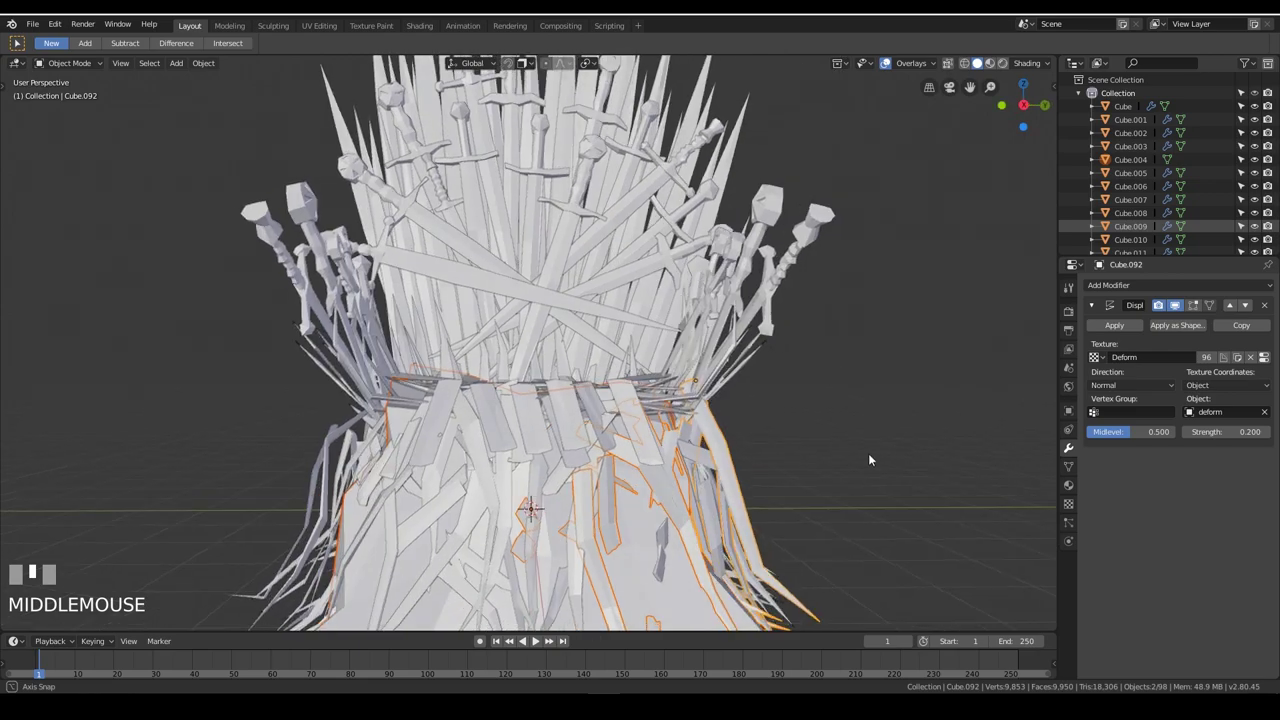
left_click(671, 537)
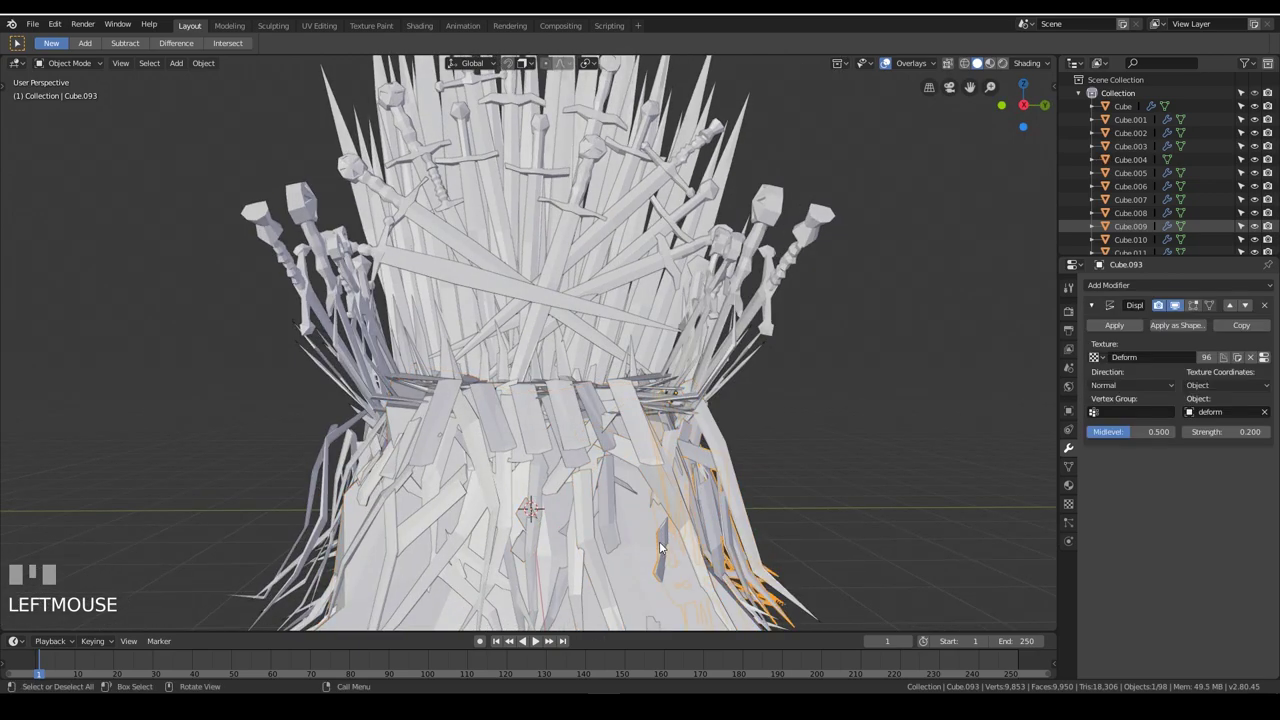
left_click_drag(806, 499, 756, 511)
scroll("down", 3)
middle_click(726, 507)
key("r")
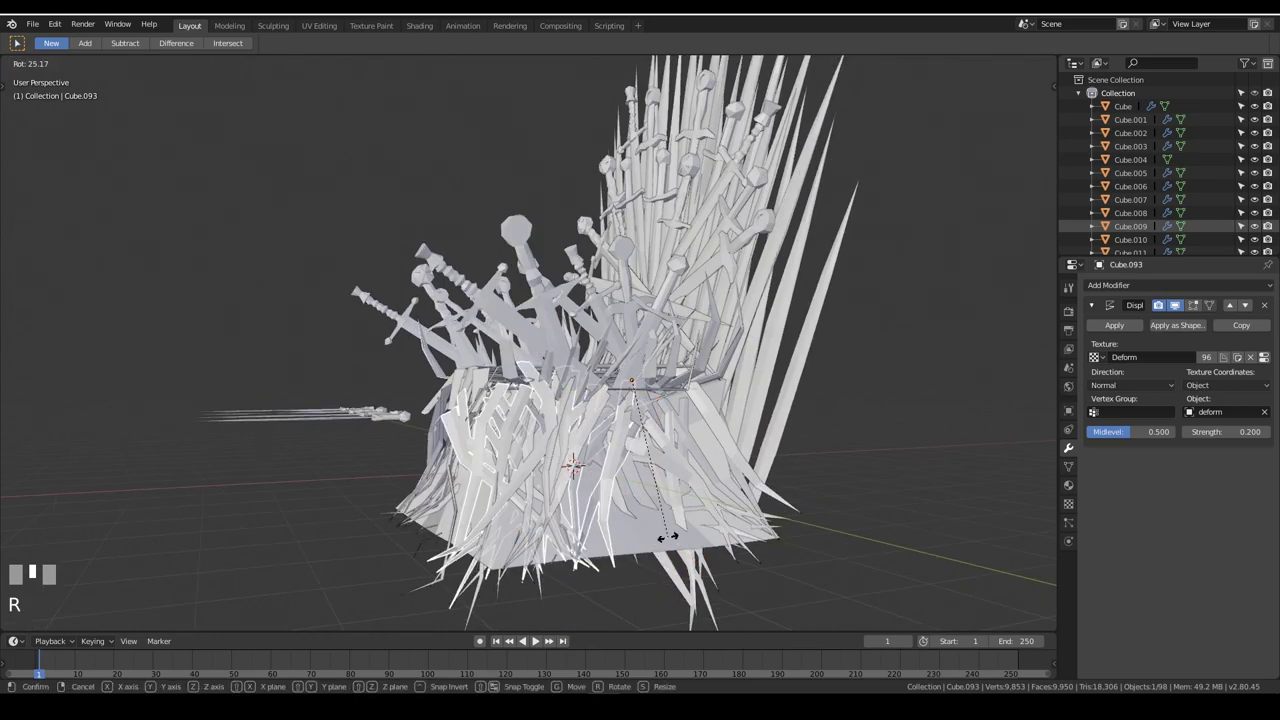
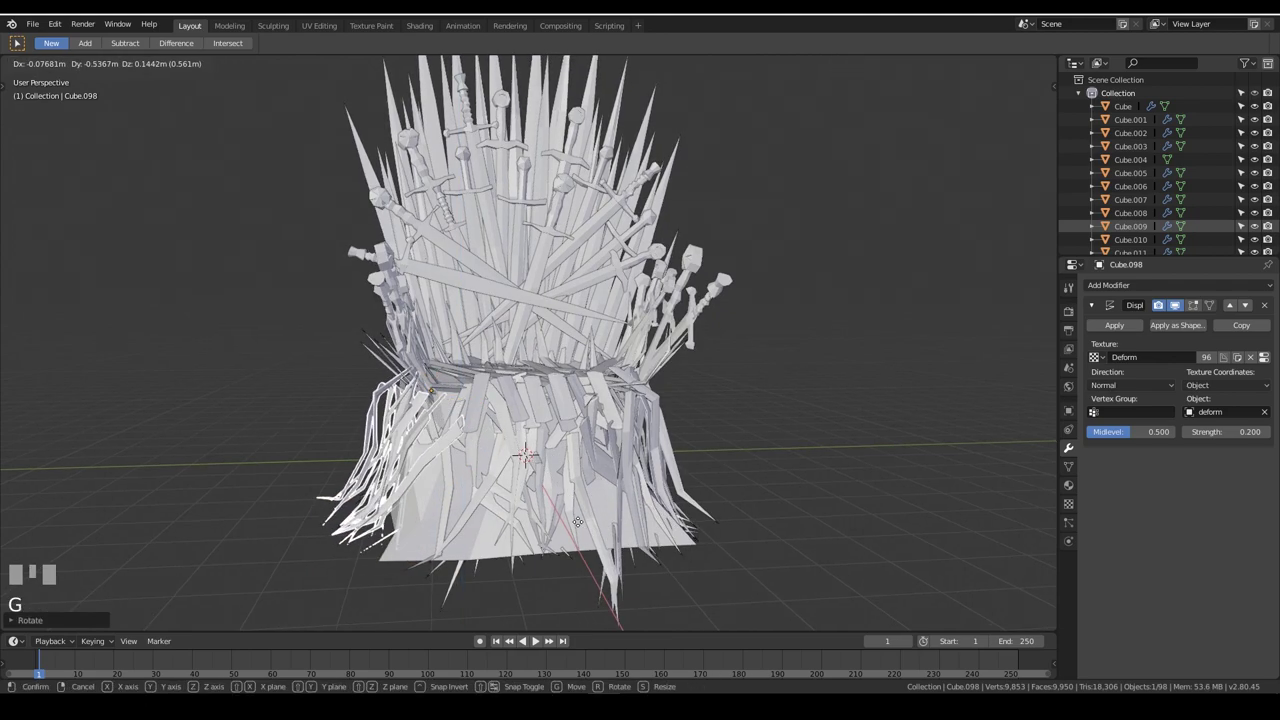
Move a sword into a gap on the throne's lower body and pick further swords around it
left_click(585, 525)
left_click_drag(618, 518, 851, 507)
key("g")
left_click(851, 507)
left_click_drag(886, 467, 841, 457)
left_click(841, 457)
left_click_drag(865, 354, 451, 521)
left_click(451, 521)
Select swords near the throne base and rotate one around the vertical axis into place
left_click_drag(282, 30, 818, 357)
left_click_drag(818, 357, 625, 399)
left_click_drag(625, 399, 763, 384)
left_click_drag(763, 384, 194, 26)
left_click_drag(194, 26, 756, 463)
left_click_drag(756, 463, 560, 397)
left_click(560, 397)
scroll("up", 3)
left_click(507, 480)
left_click_drag(731, 375, 557, 435)
left_click(557, 435)
key("r")
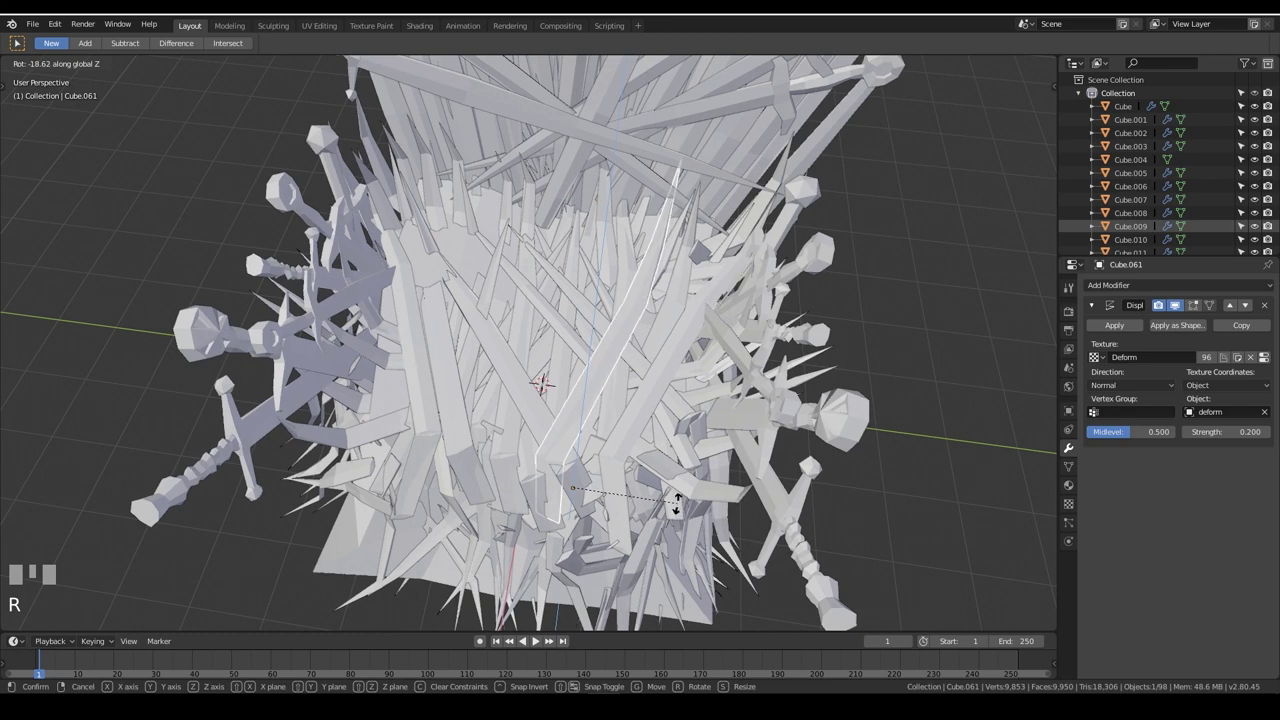
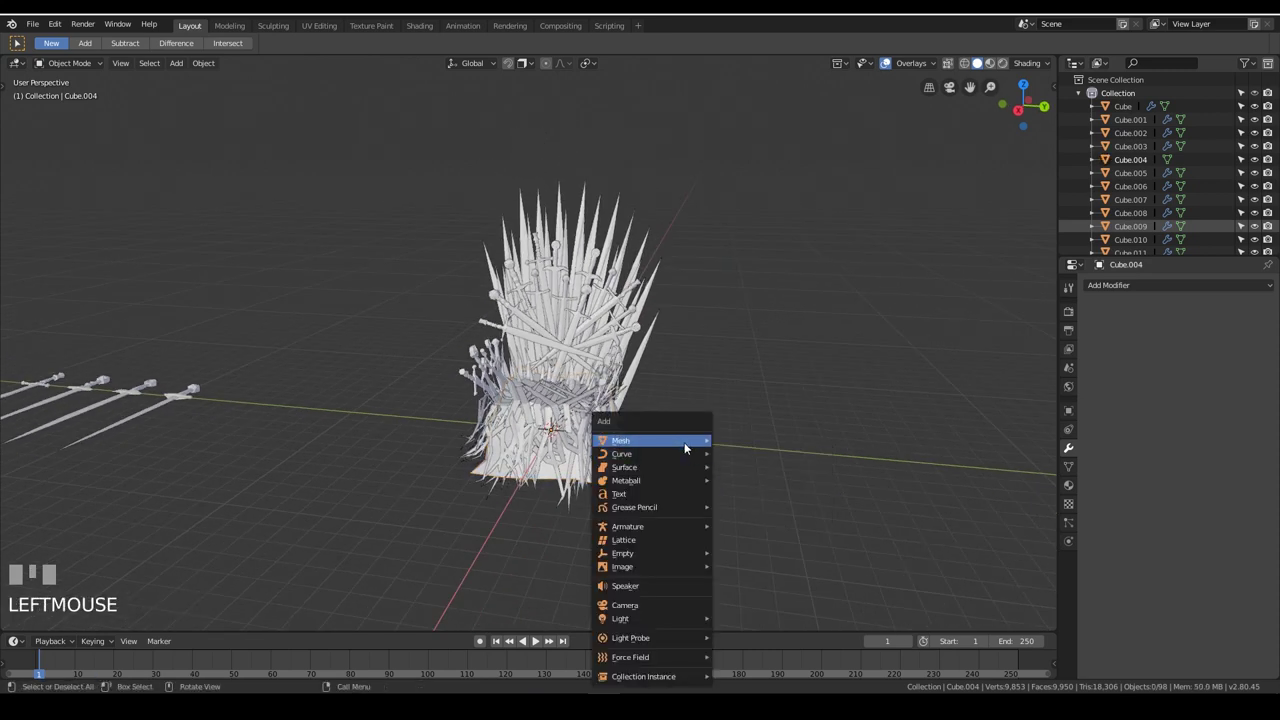
Add a cube, scale it into a wide flat slab and lower it beneath the throne as a pedestal
key("shift+a")
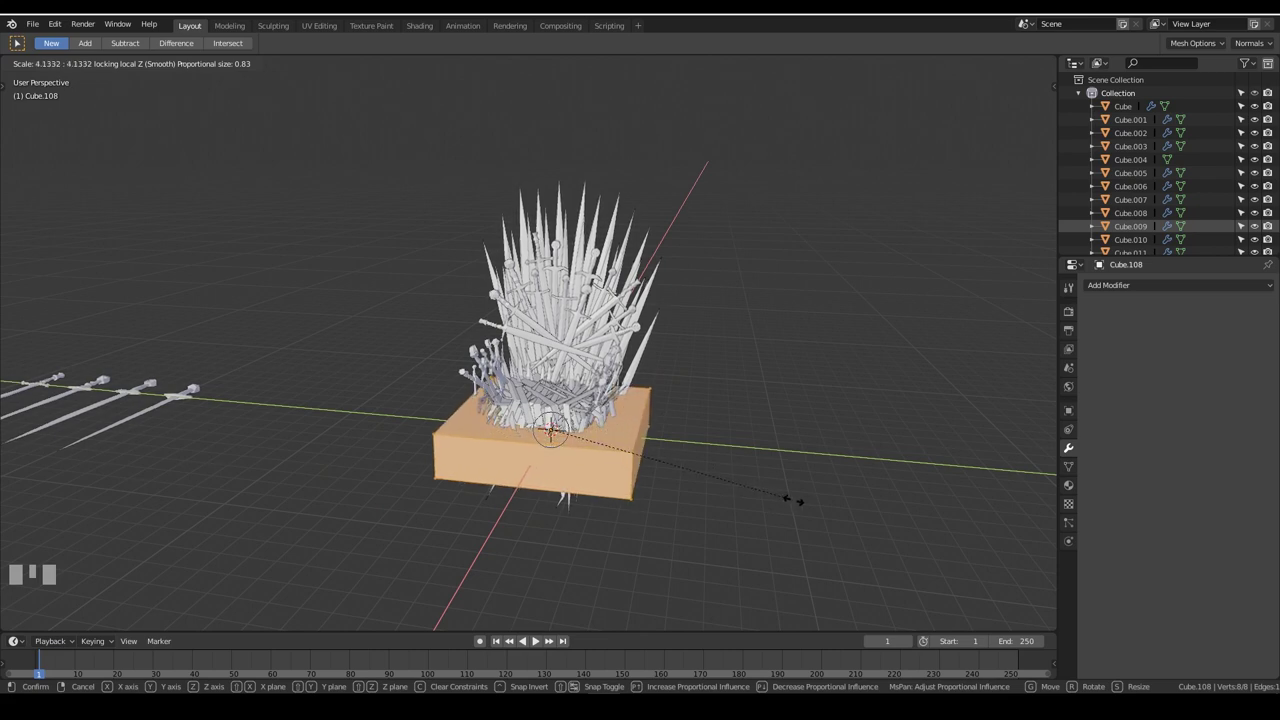
key("Tab")
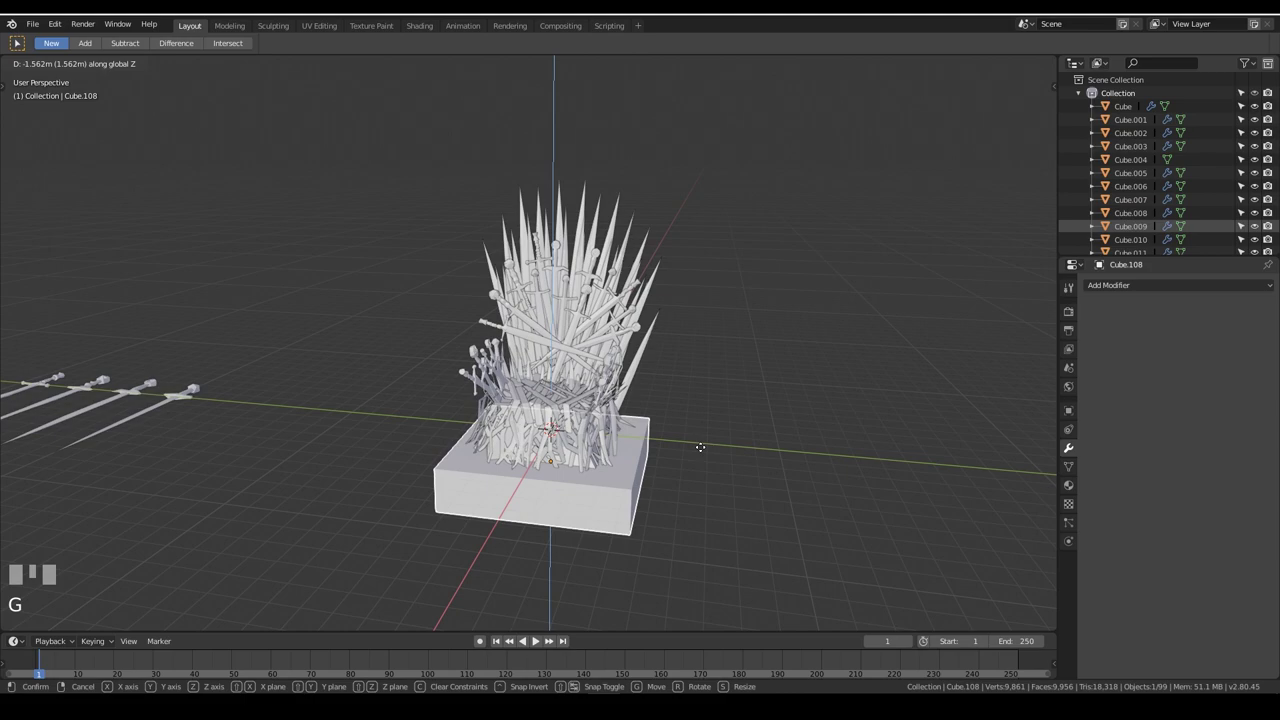
left_click_drag(719, 480, 798, 465)
left_click(798, 465)
Box-select the four spare swords on the left and start a new collection named swords for them
left_click_drag(859, 464, 314, 408)
scroll("up", 3)
scroll("up", 3)
scroll("down", 3)
left_click(314, 408)
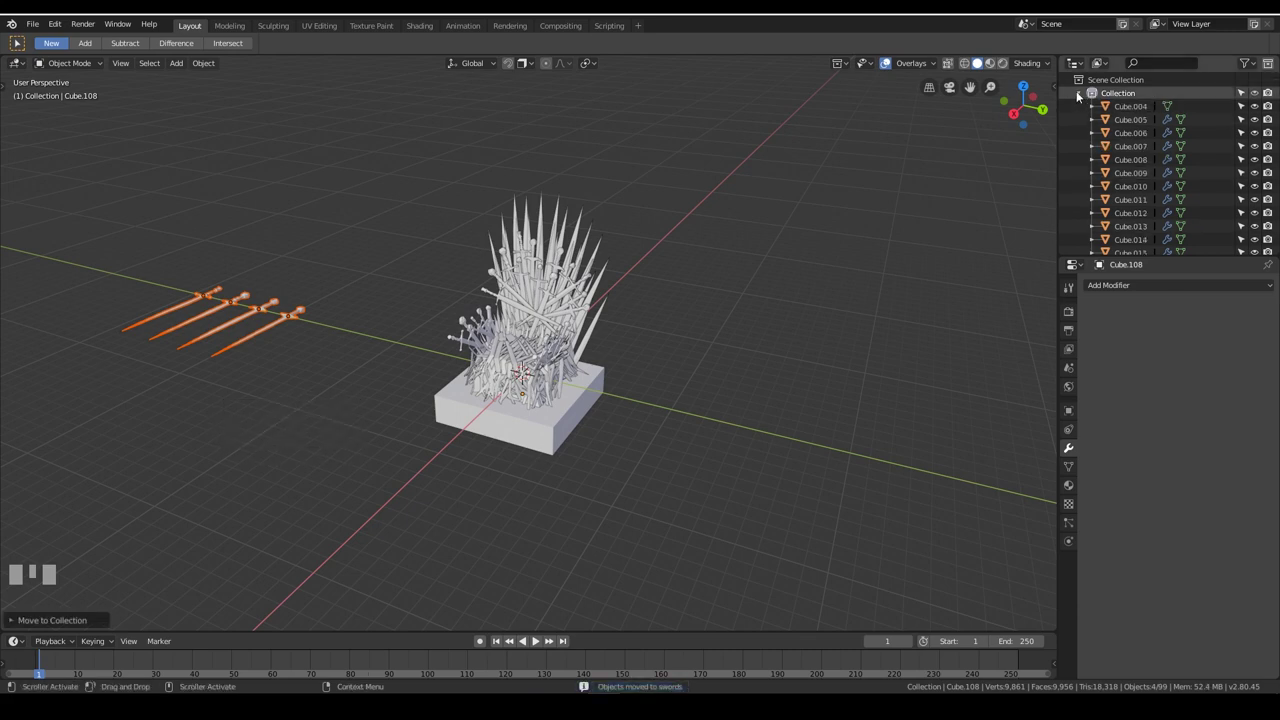
Make the swords collection hidden and unselectable in the Outliner
left_click(1117, 102)
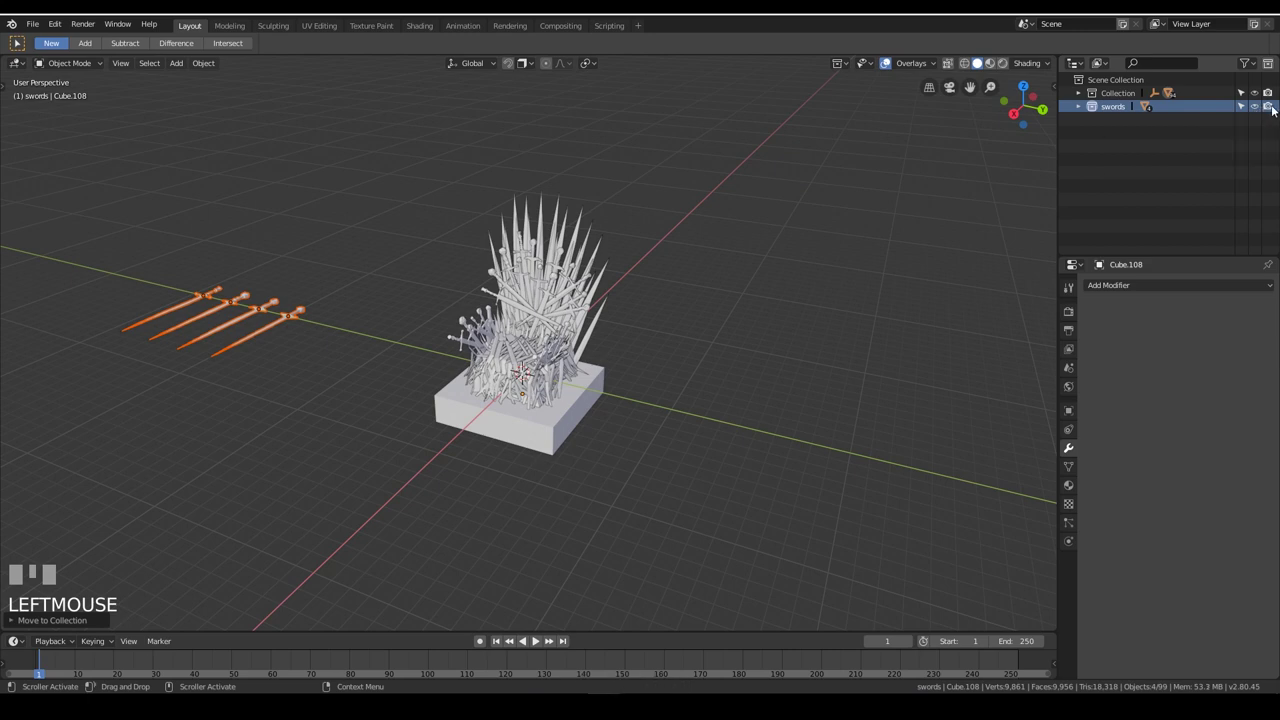
left_click_drag(1277, 108, 1261, 108)
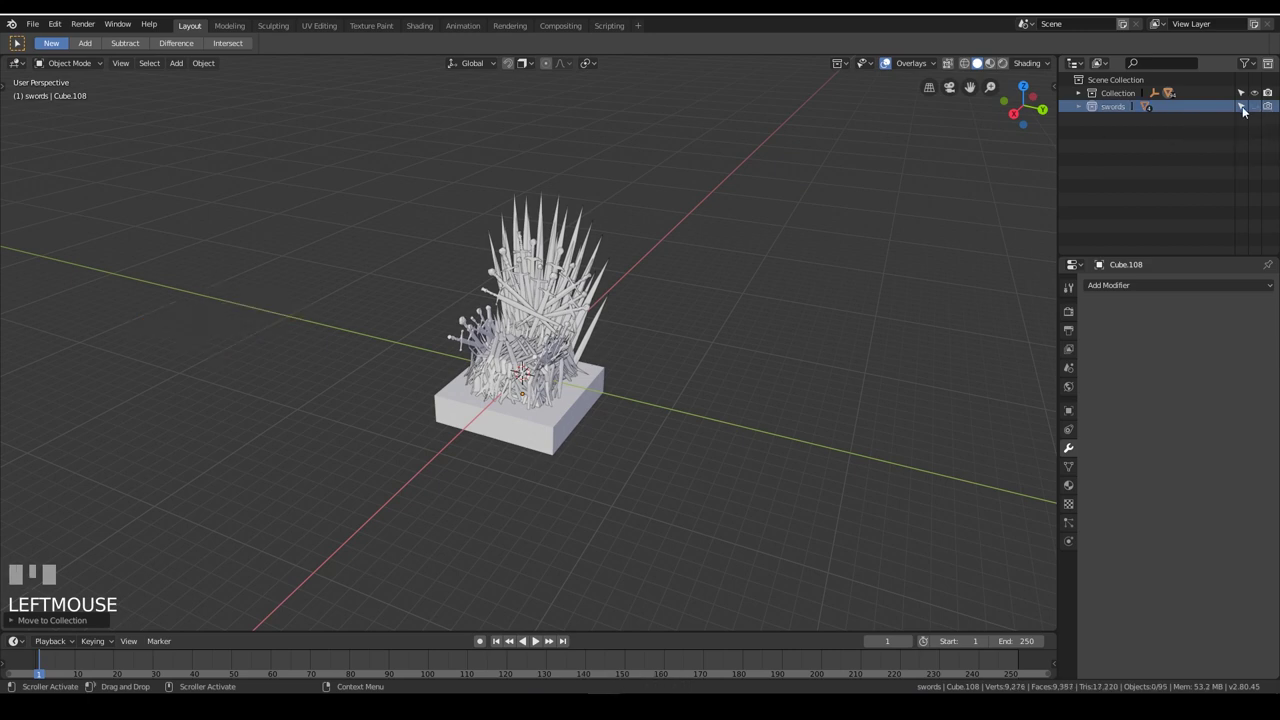
left_click(1249, 108)
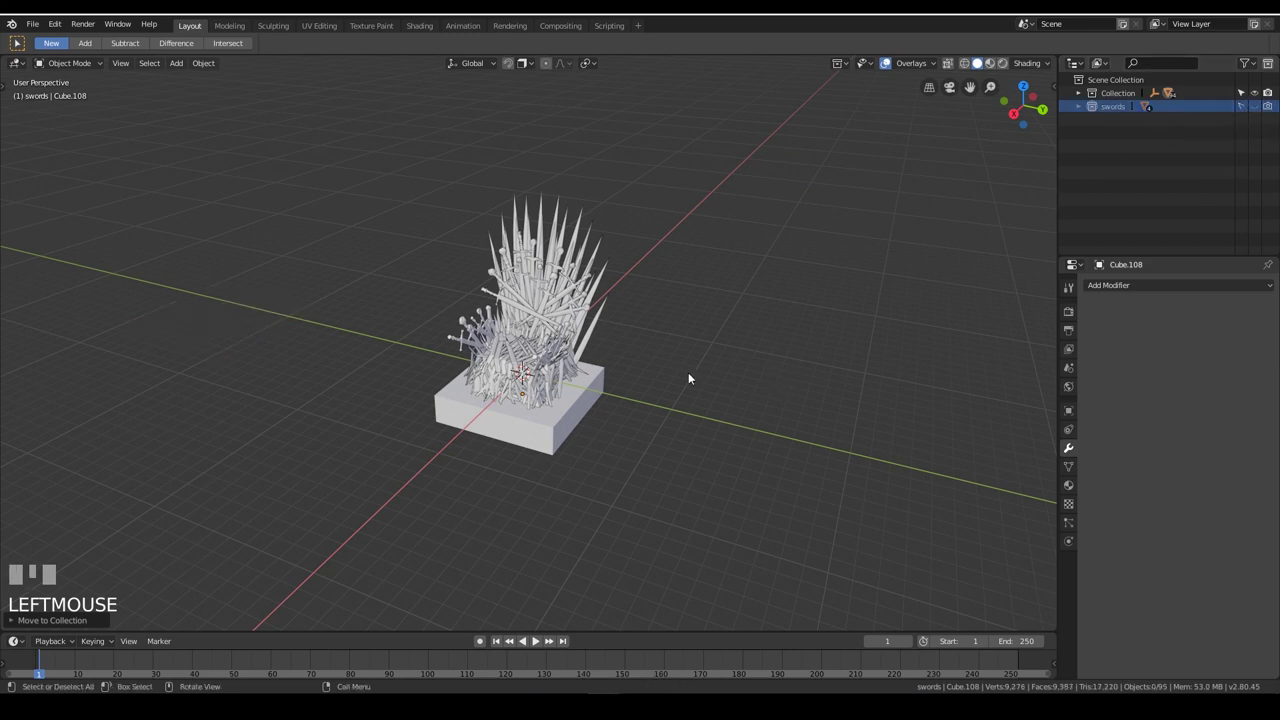
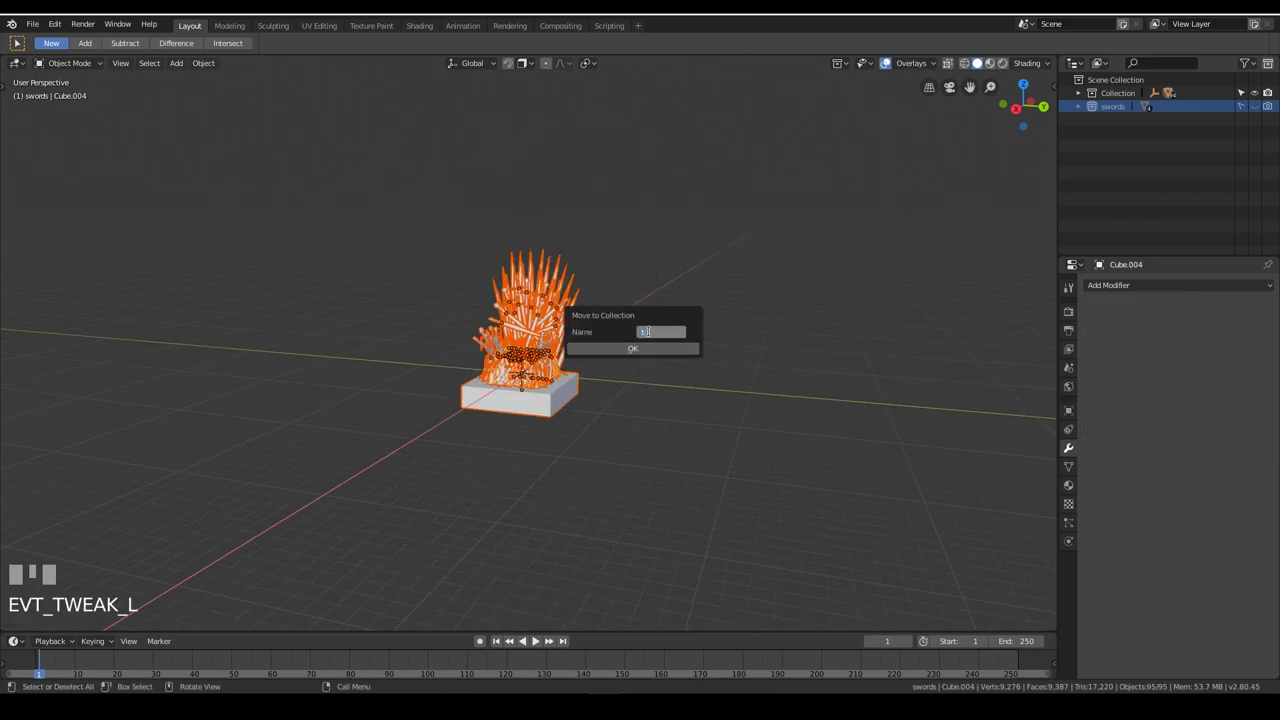
Move the throne parts into a new throne collection and scale the reference image up to about 12
key("m")
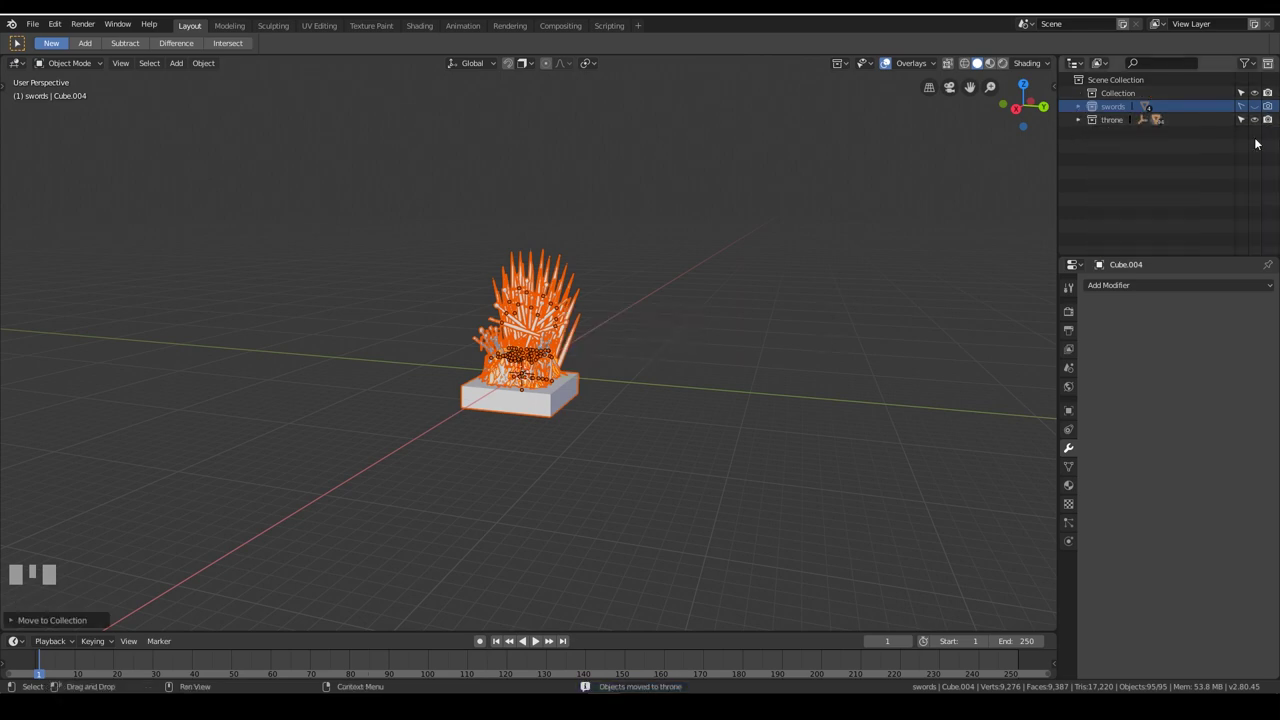
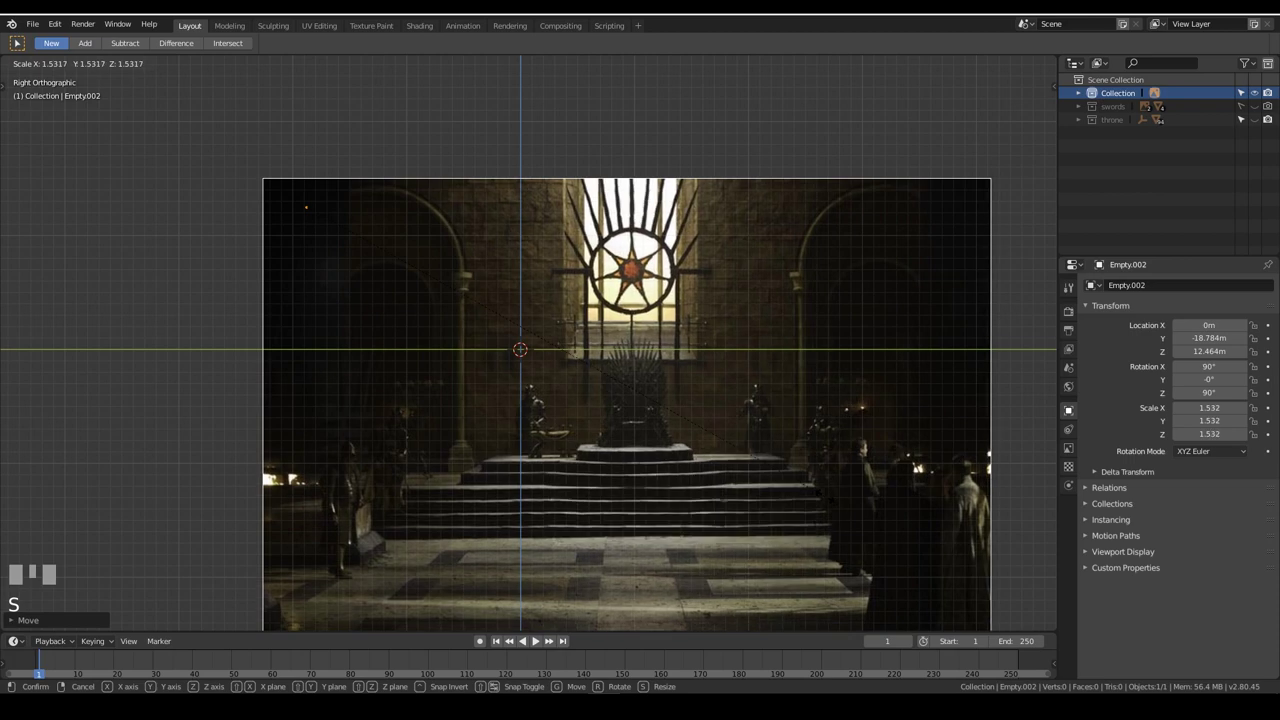
key("ctrl+z")
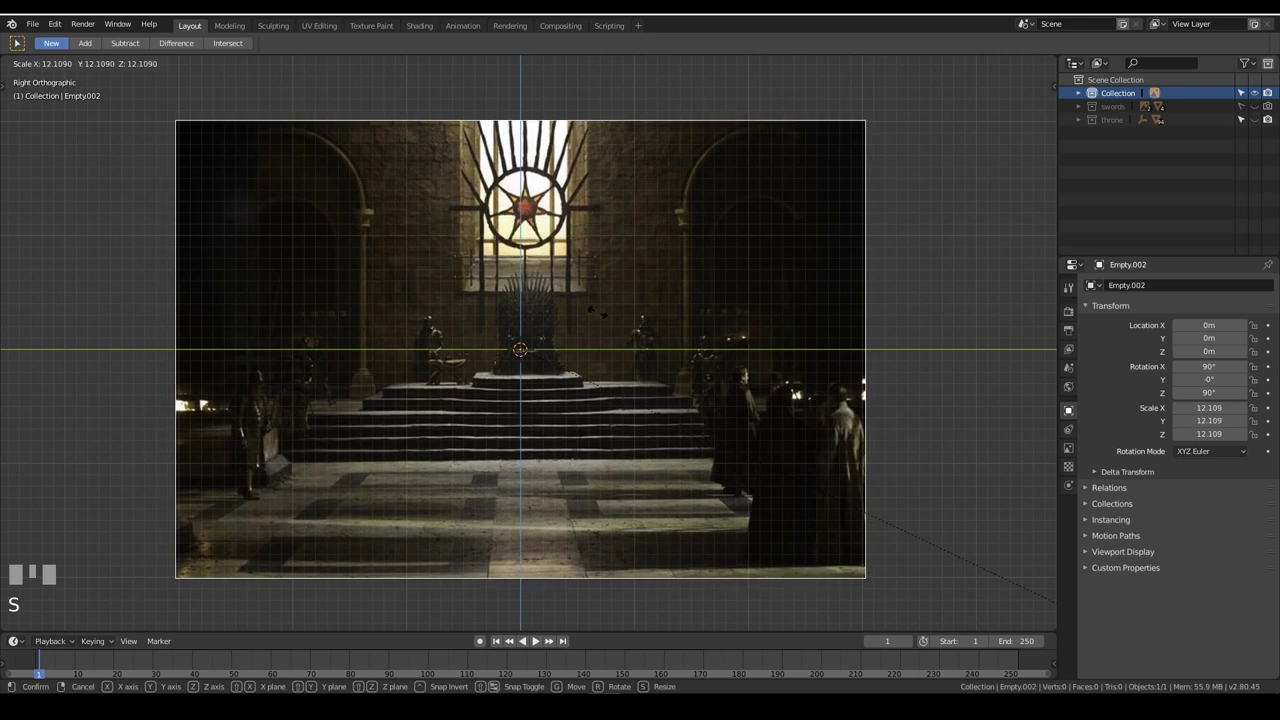
Show the throne collection again and scale the reference empty to about 16.7, shifted along X behind the throne
left_click(1154, 138)
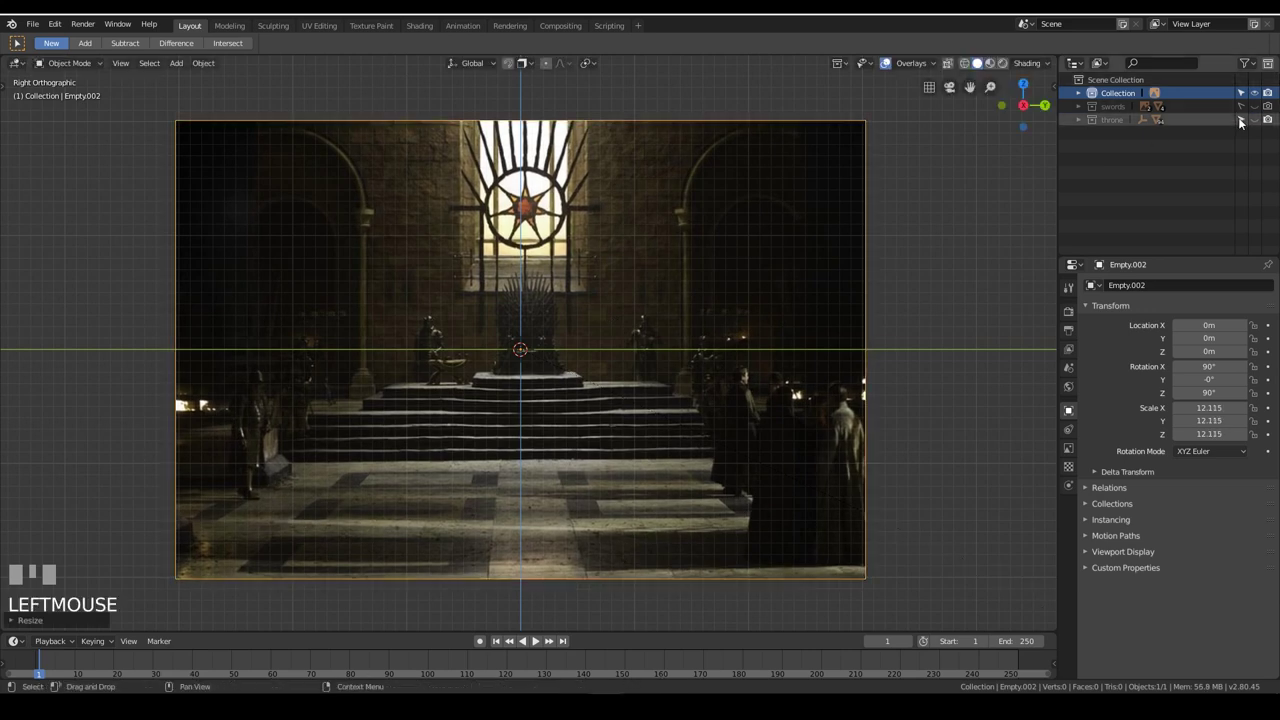
left_click(1264, 127)
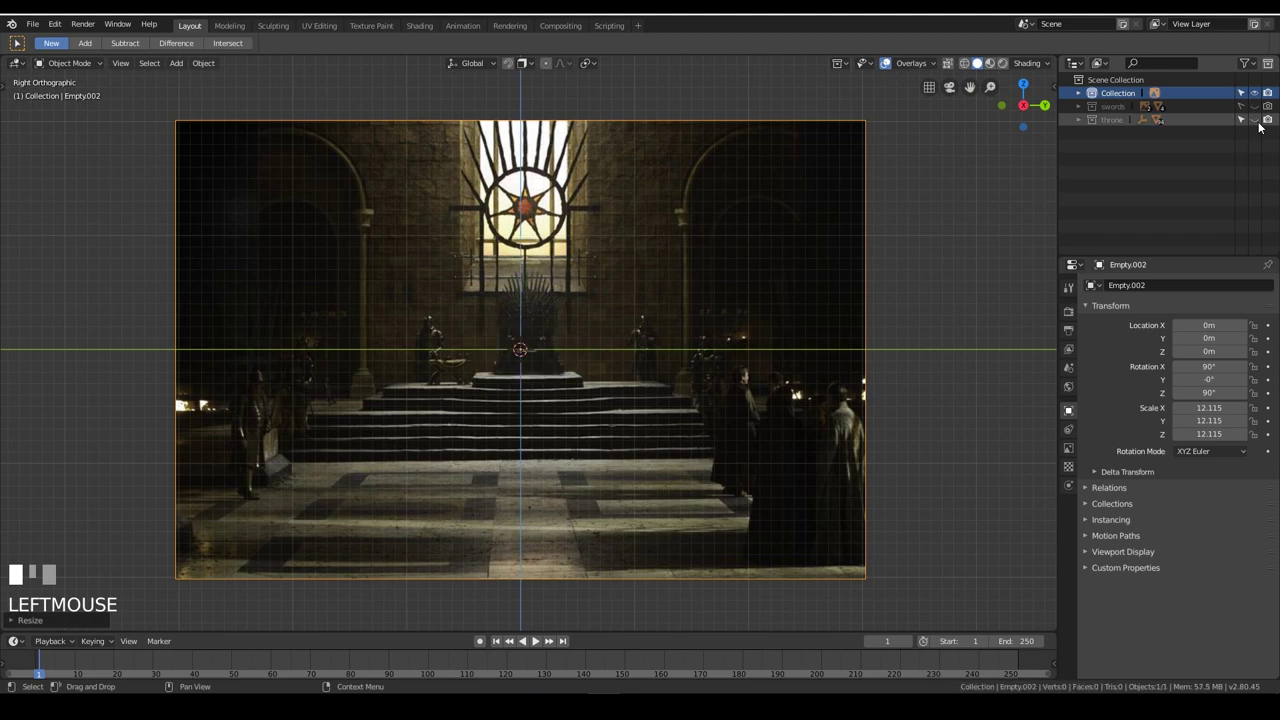
key("s")
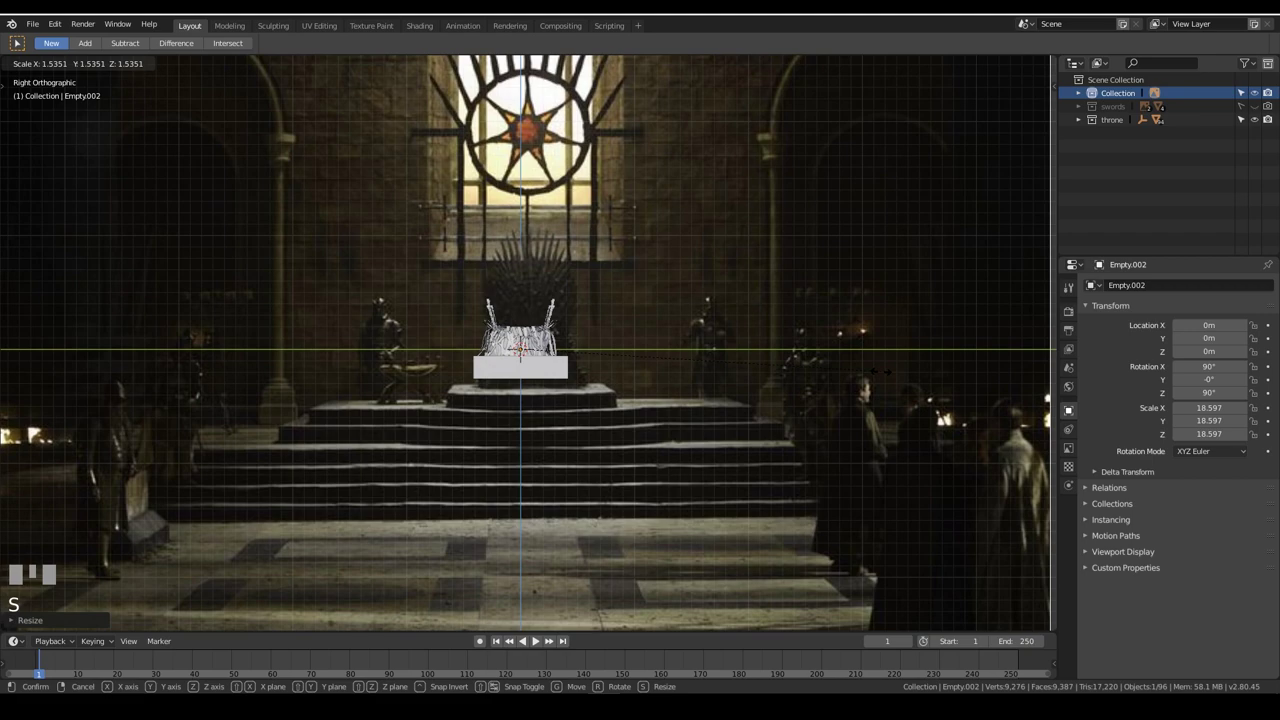
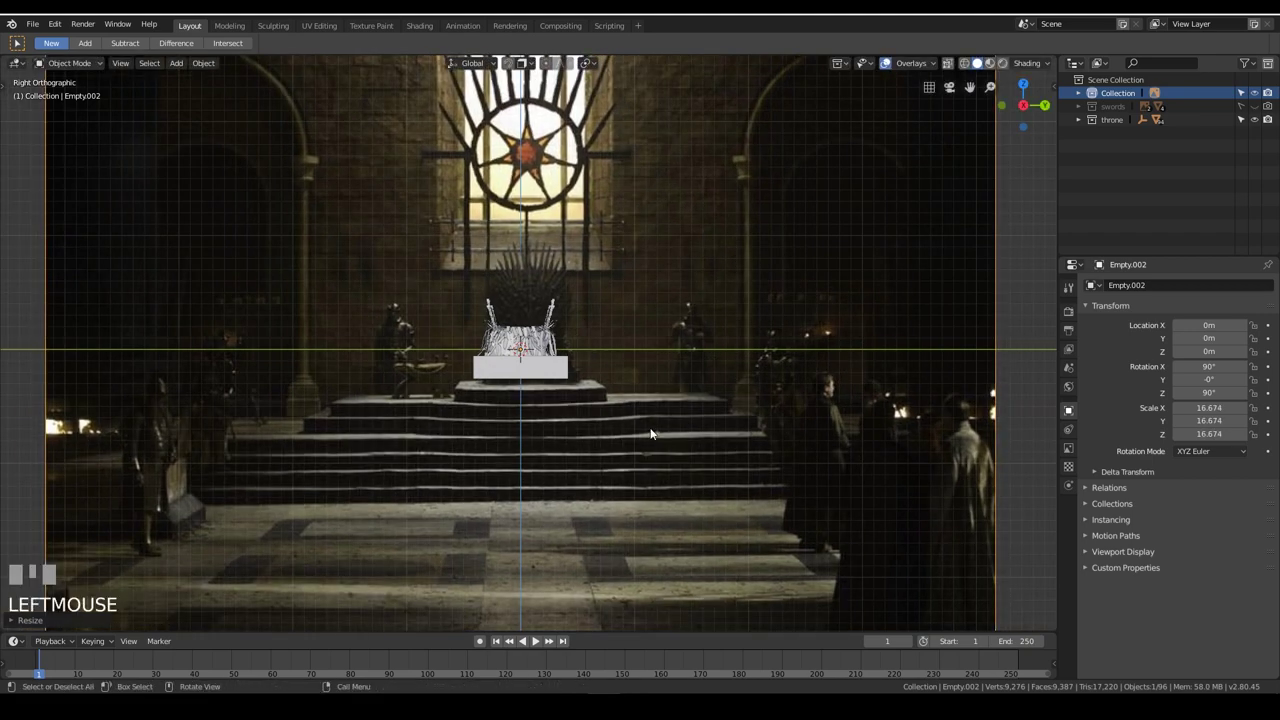
key("g")
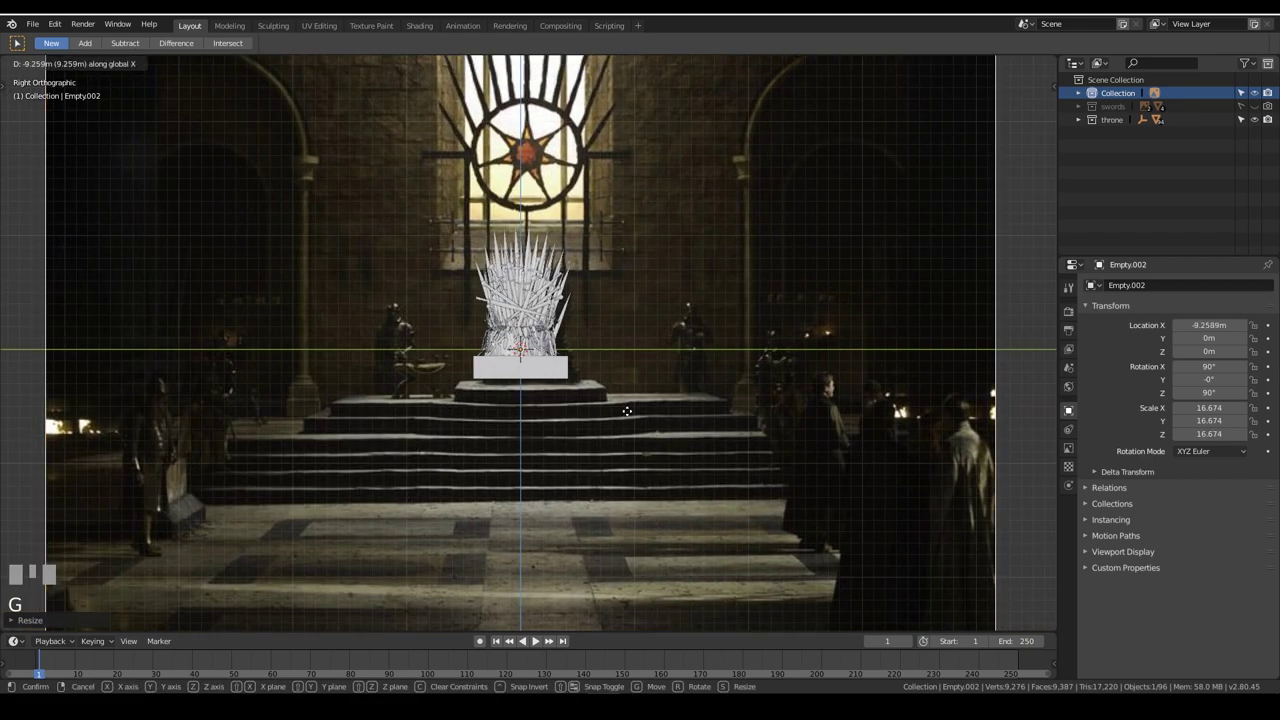
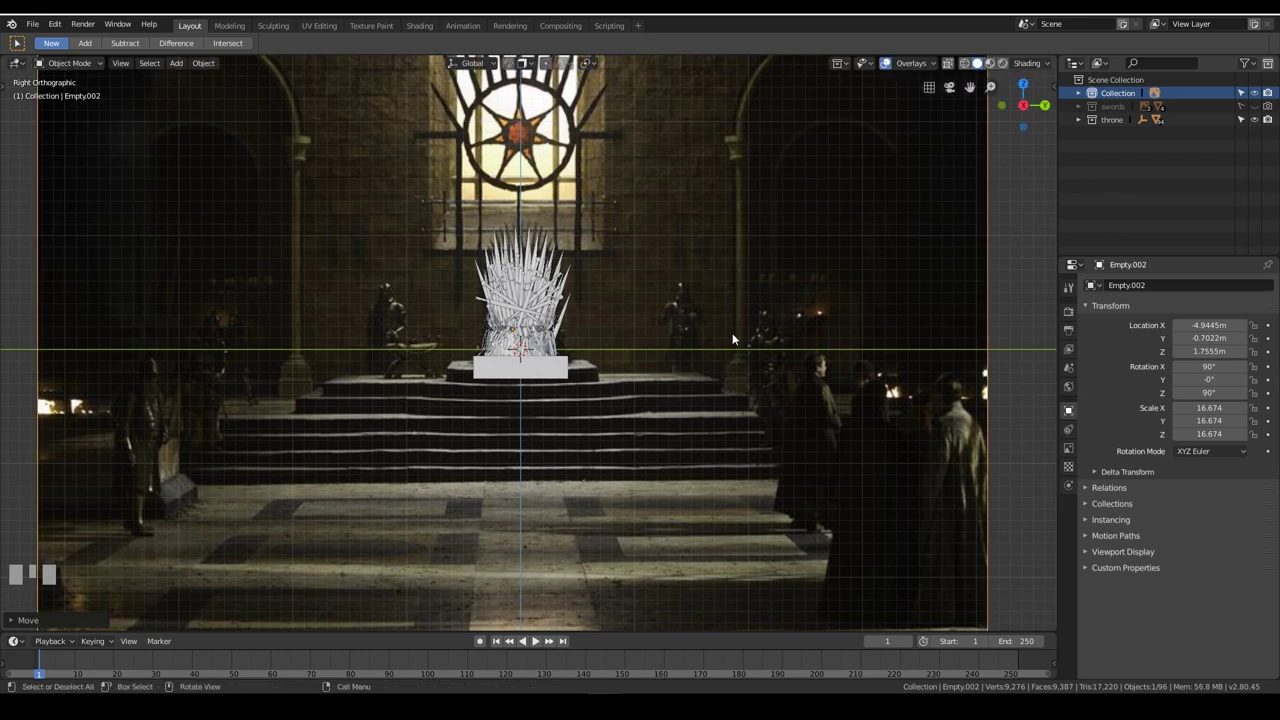
Bring the reference's window area into front view and make the throne collection unselectable
left_click_drag(732, 328, 1246, 126)
scroll("down", 3)
scroll("up", 3)
key("KP_1")
left_click(1246, 126)
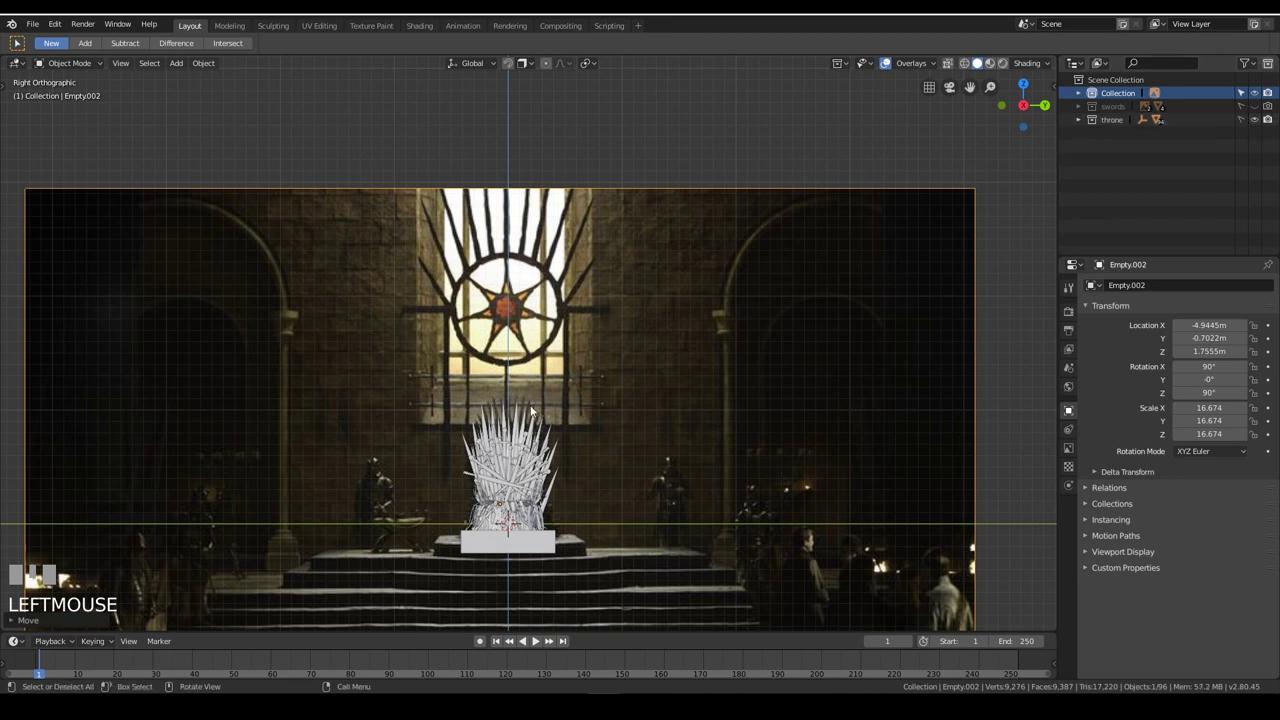
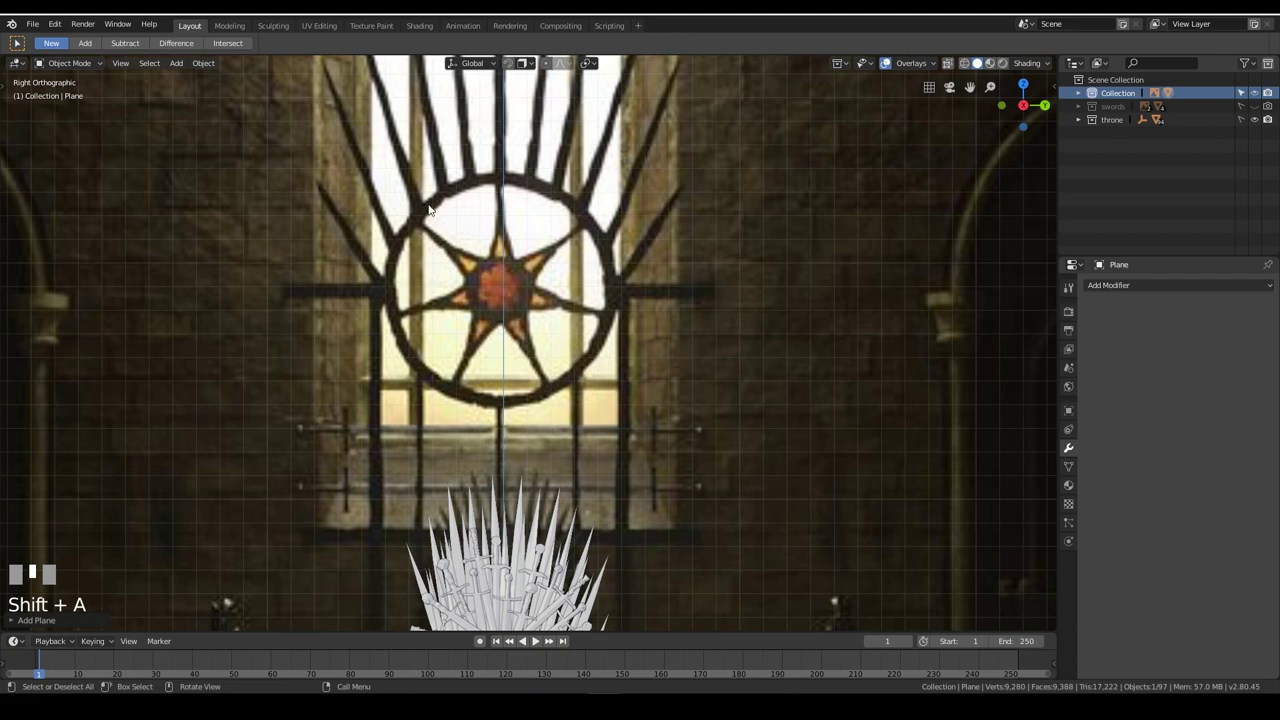
Frame the temporary plane over the window's star, then delete it before adding a curve
scroll("down", 3)
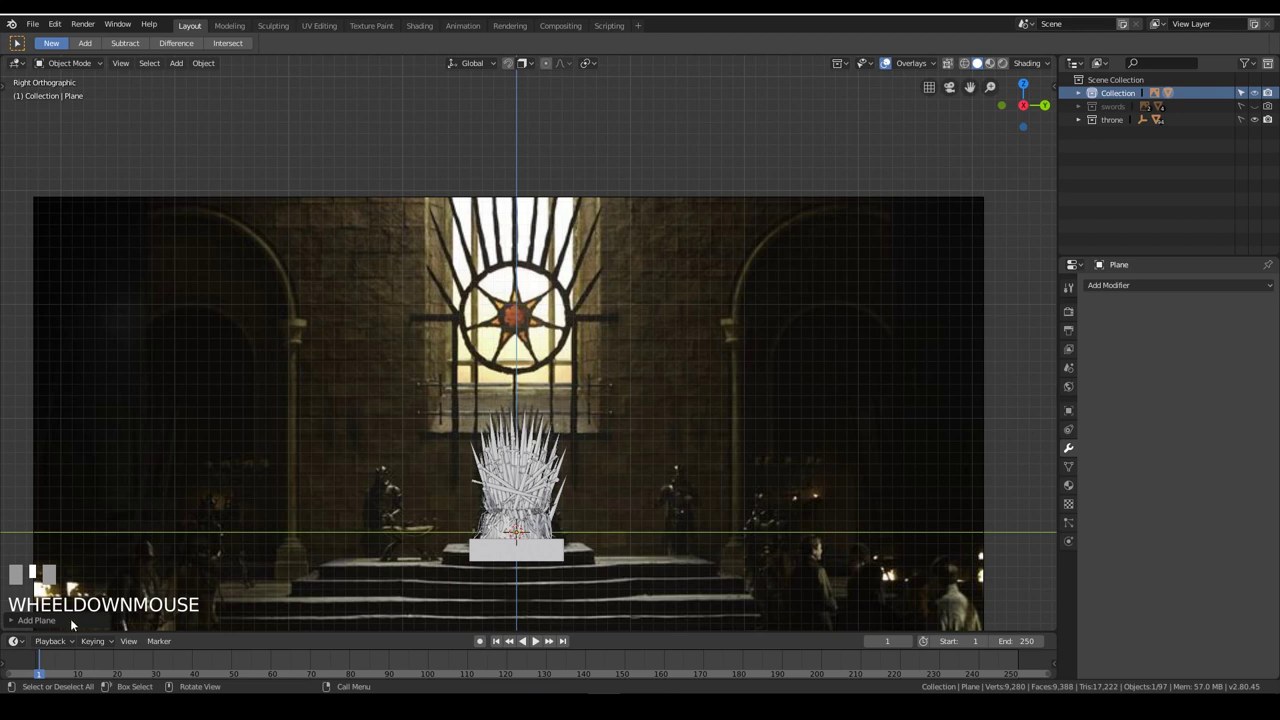
key("e")
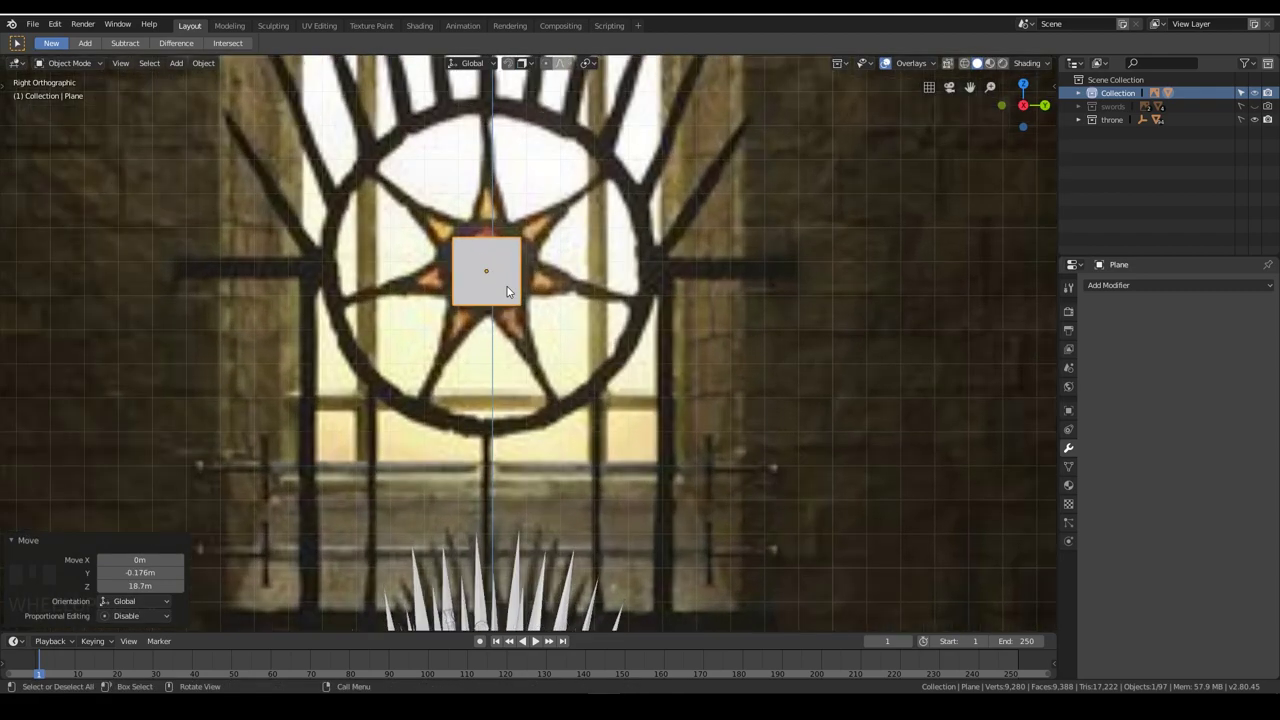
key("x")
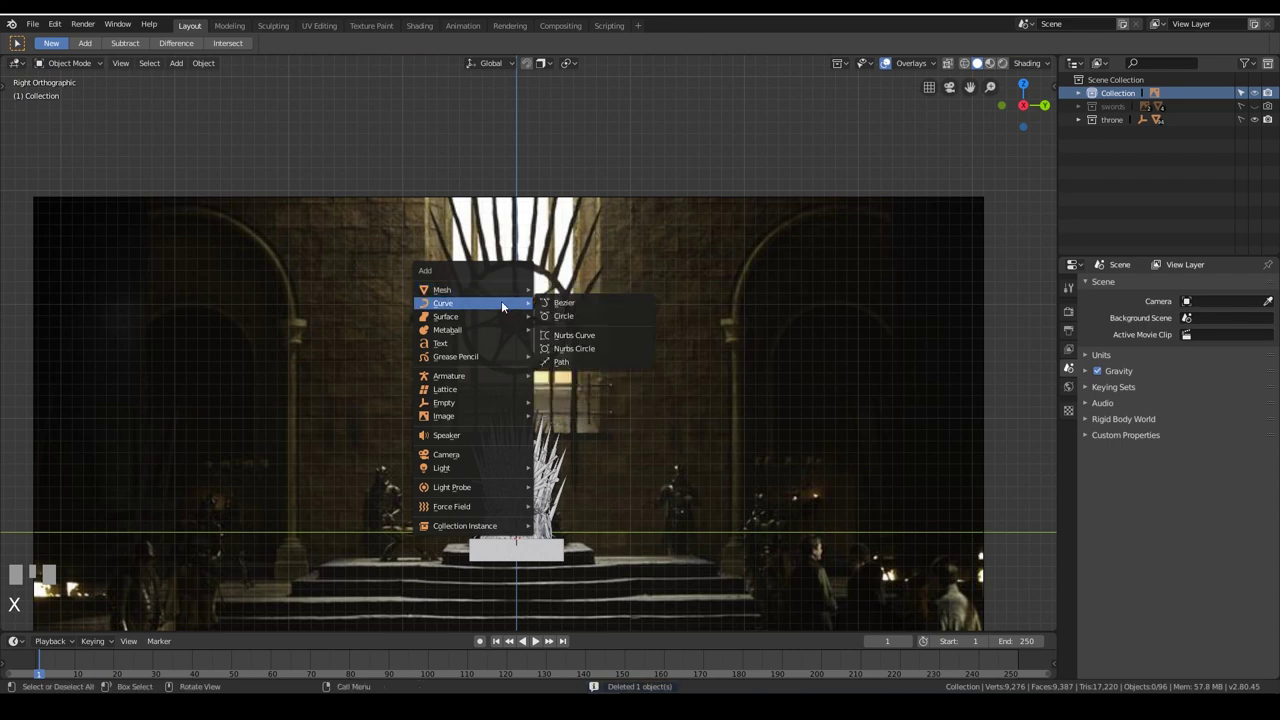
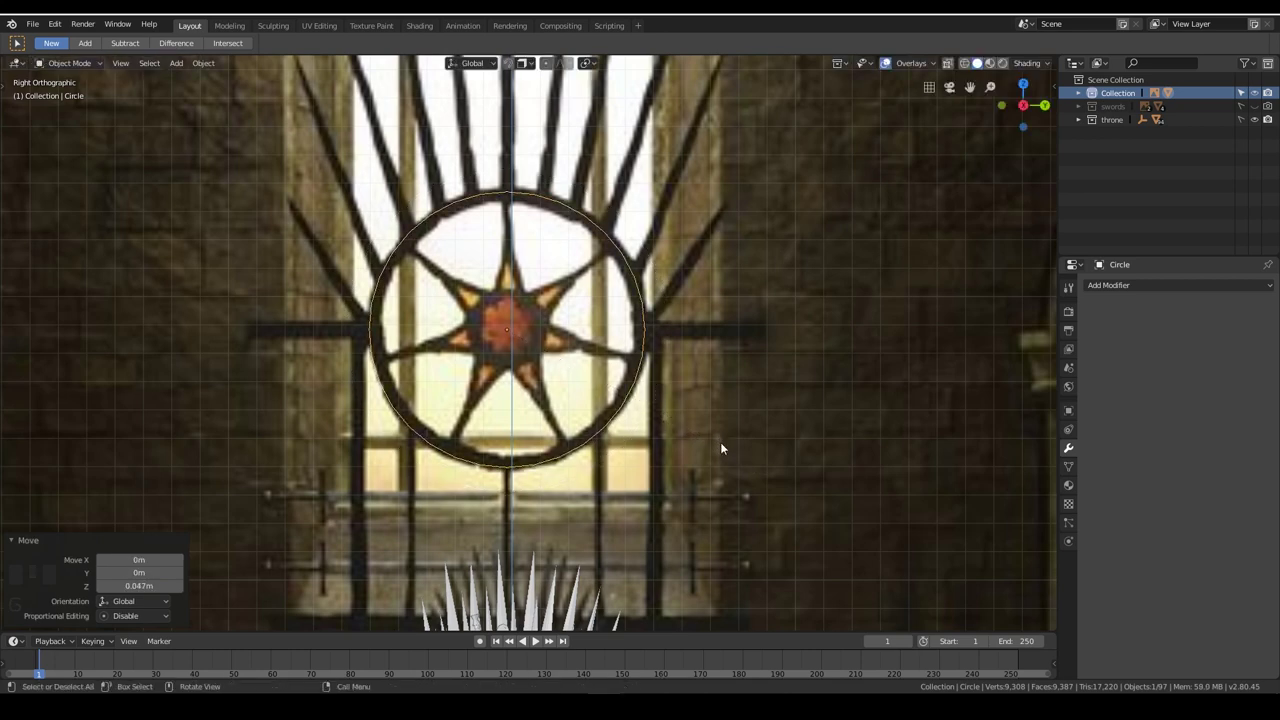
Apply the rotation of the circle scaled to about 4.86 on the window ring and enter Edit Mode
key("ctrl+a")
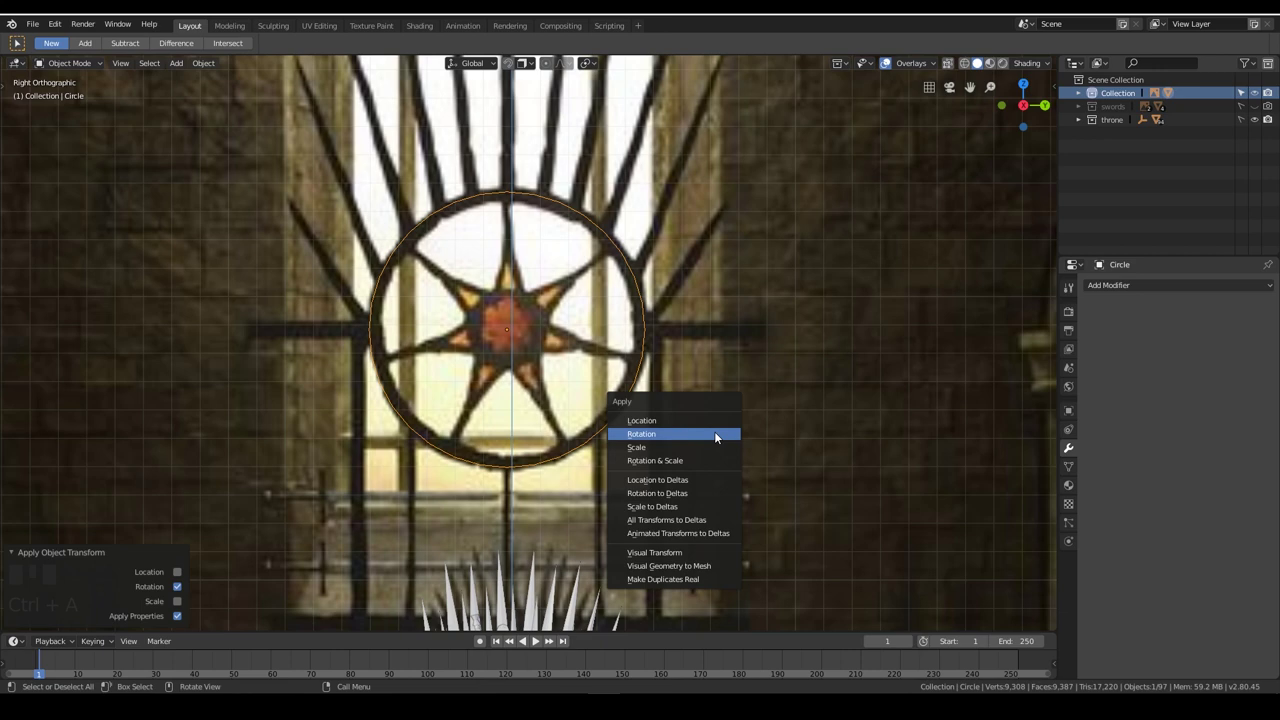
key("Tab")
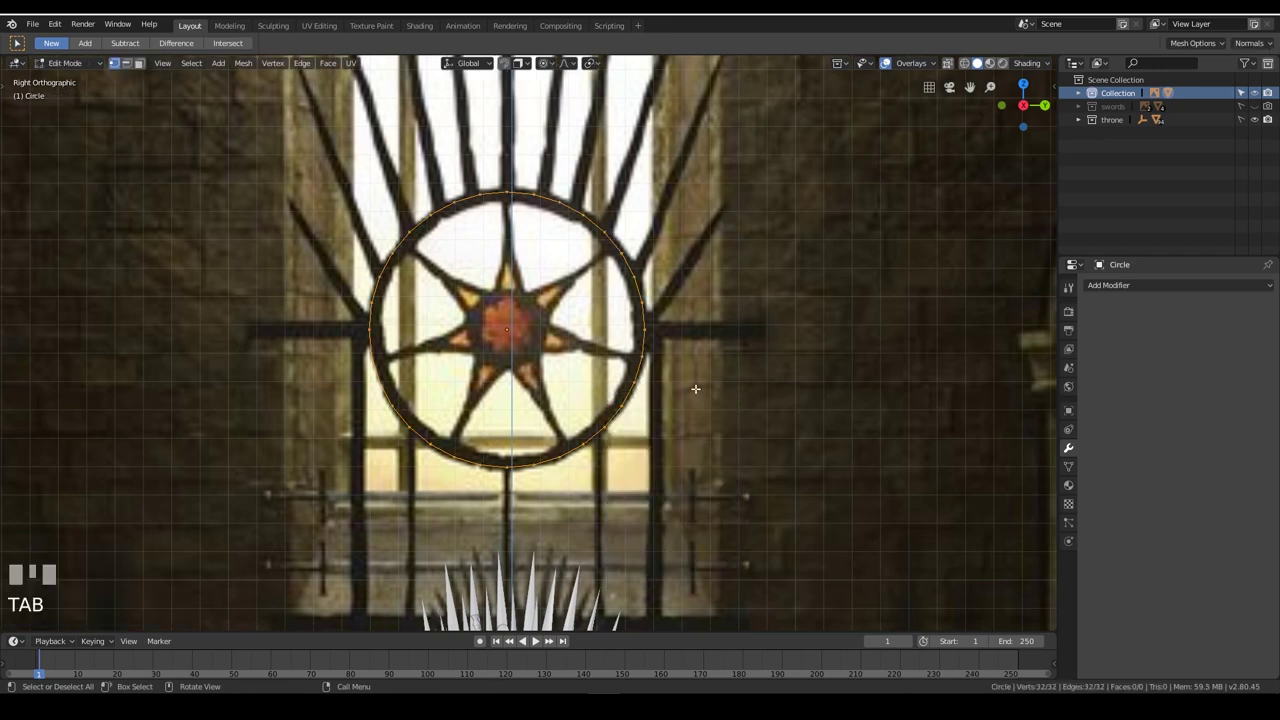
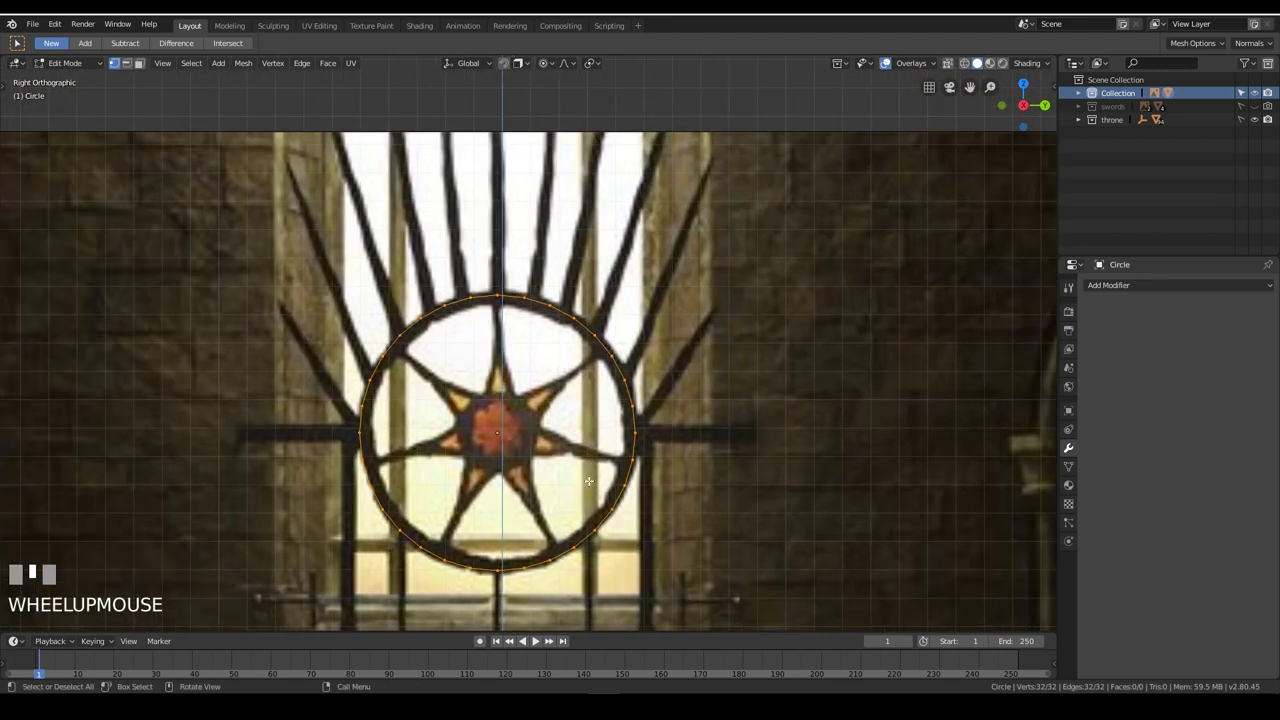
Duplicate the ring down to about 0.29 on the star's centre and separate it as its own object
scroll("up", 3)
key("shift+d")
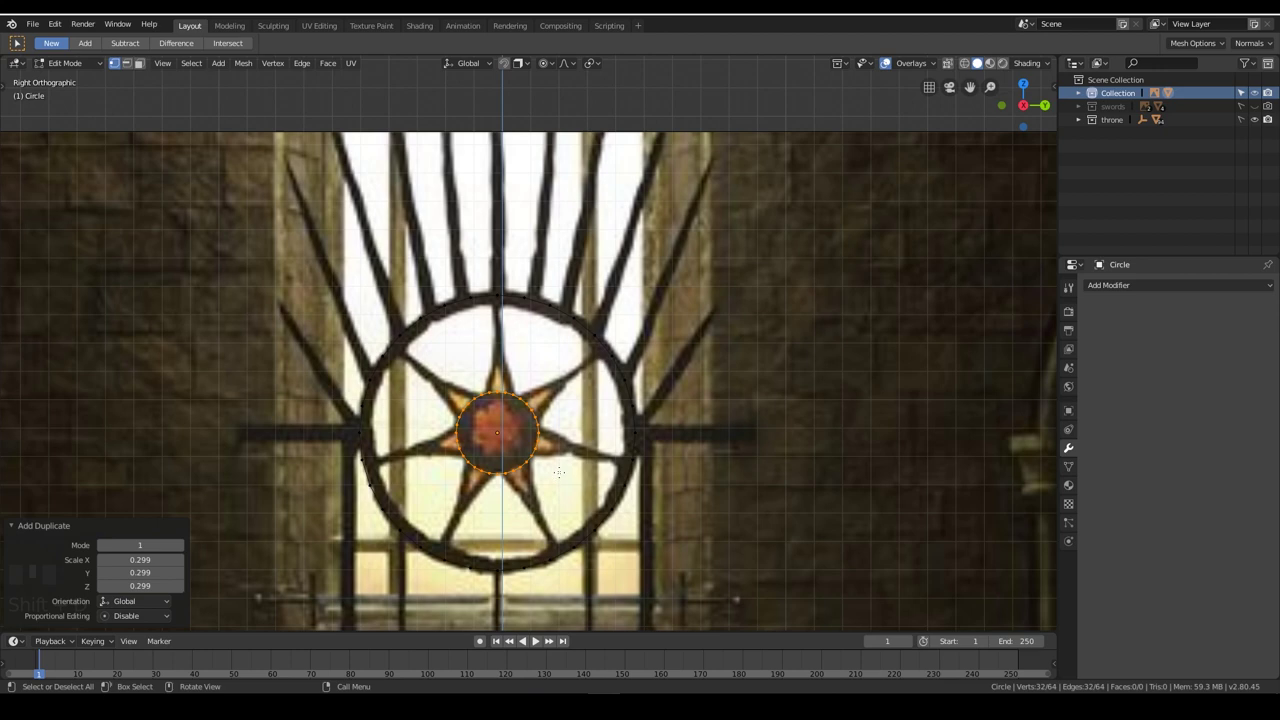
key("p")
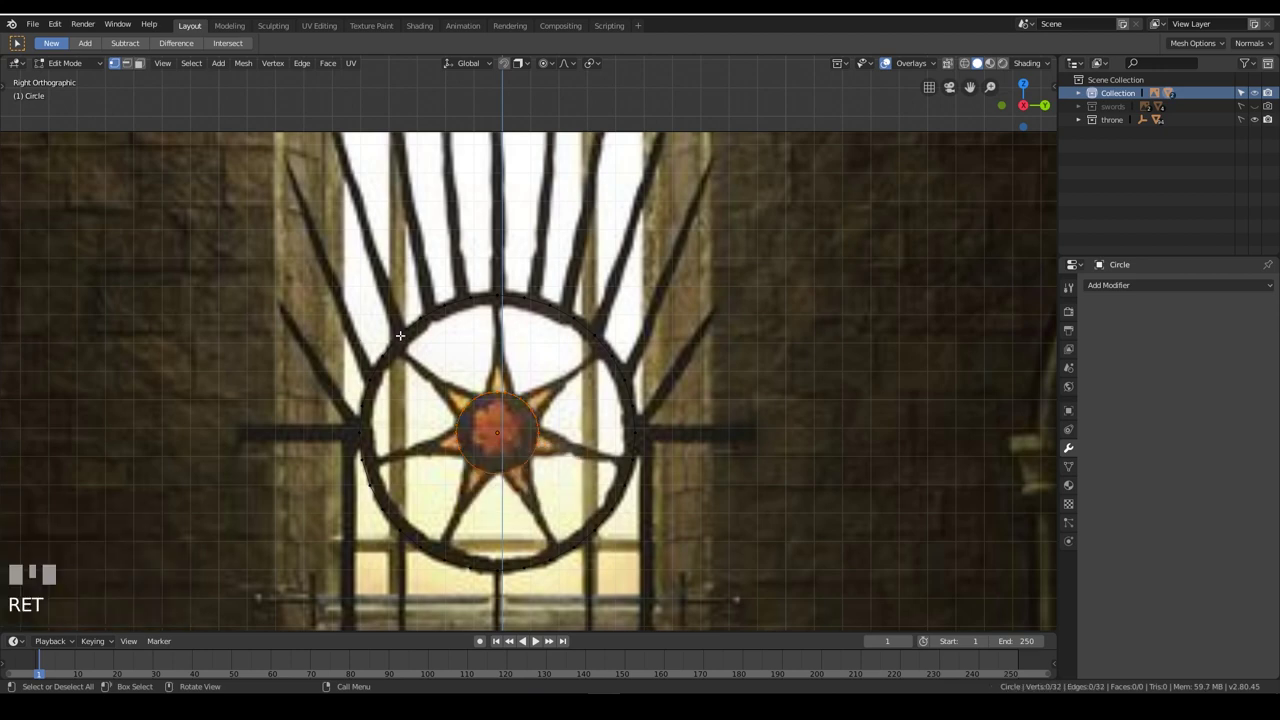
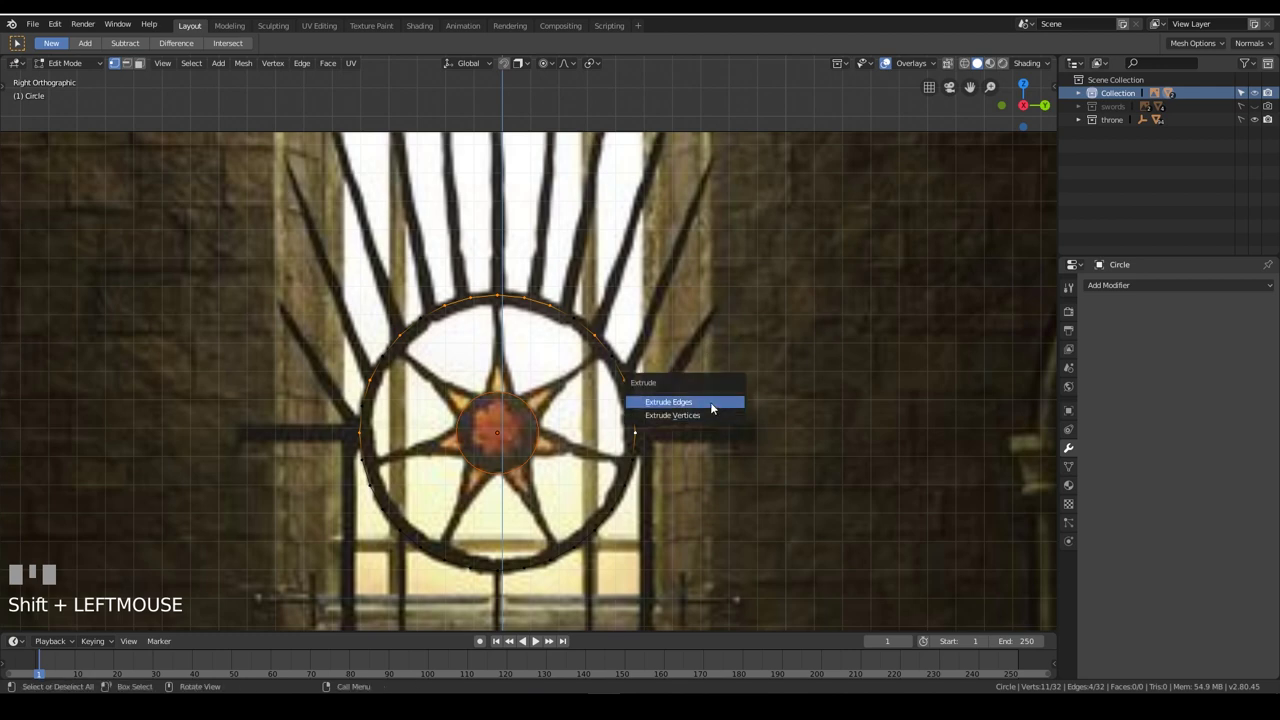
Extrude the upper ring vertices into spokes and vertex-slide their bases along the ring into alignment
key("alt+e")
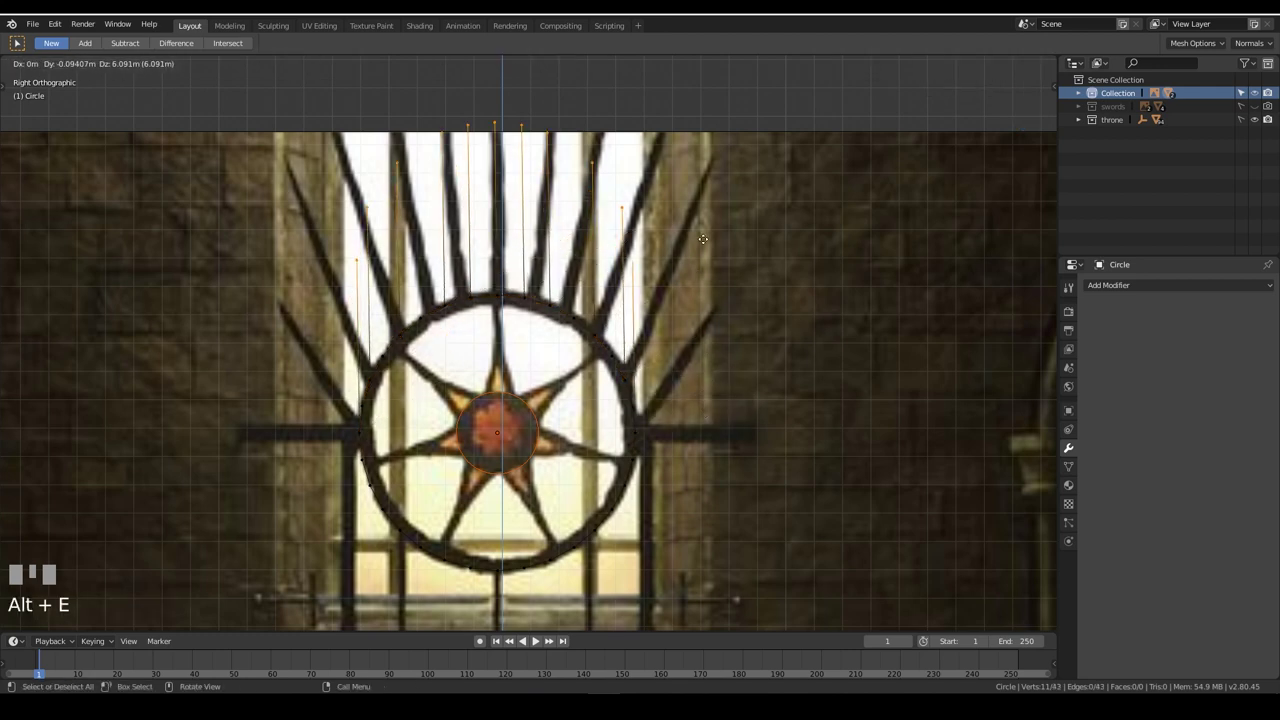
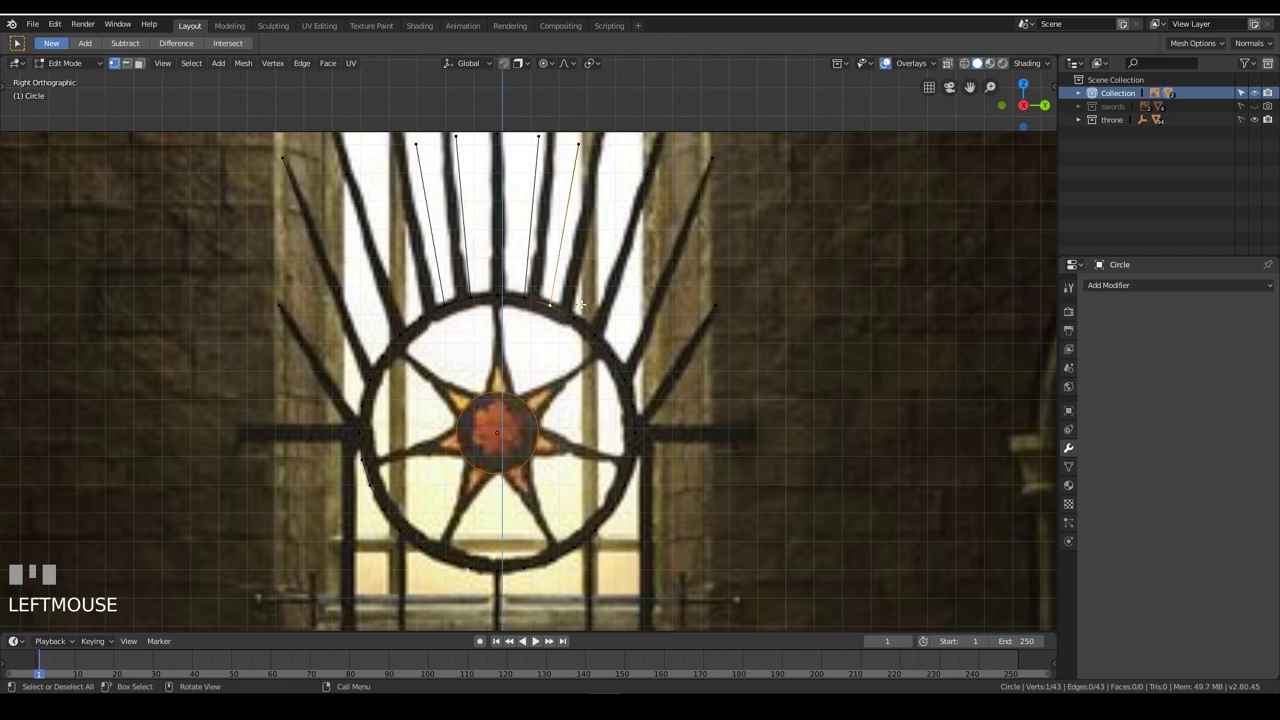
key("g")
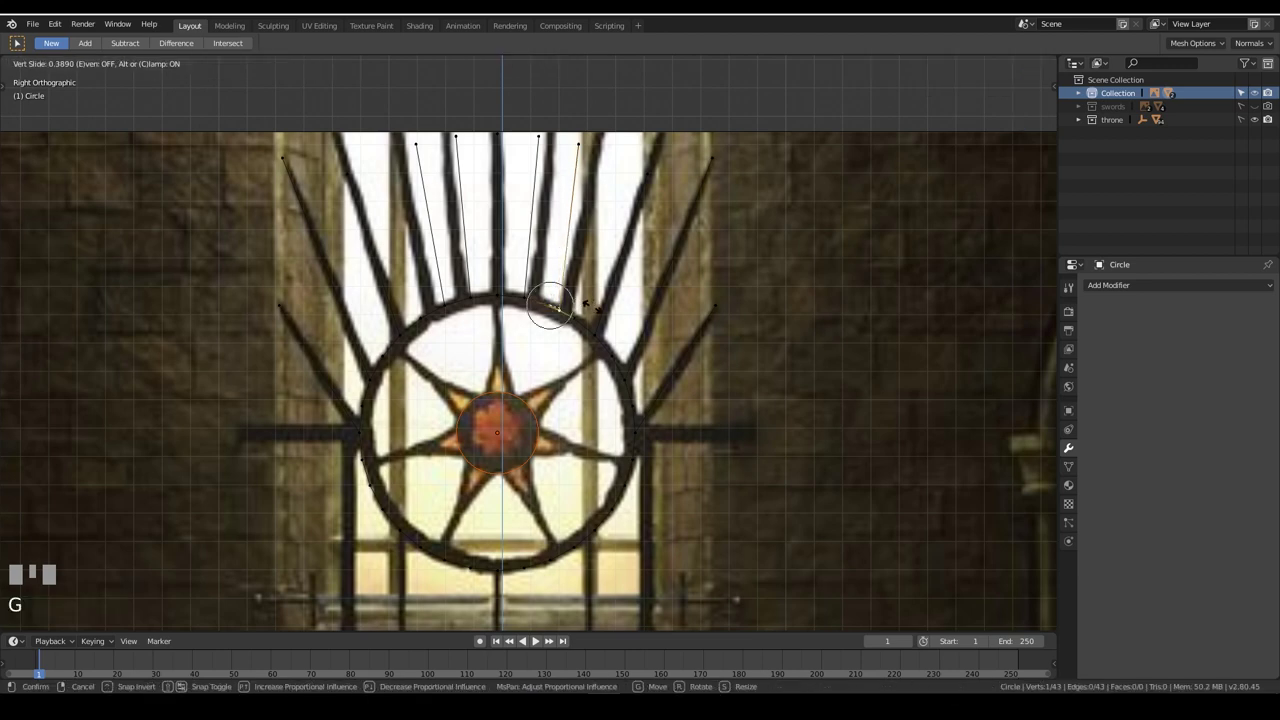
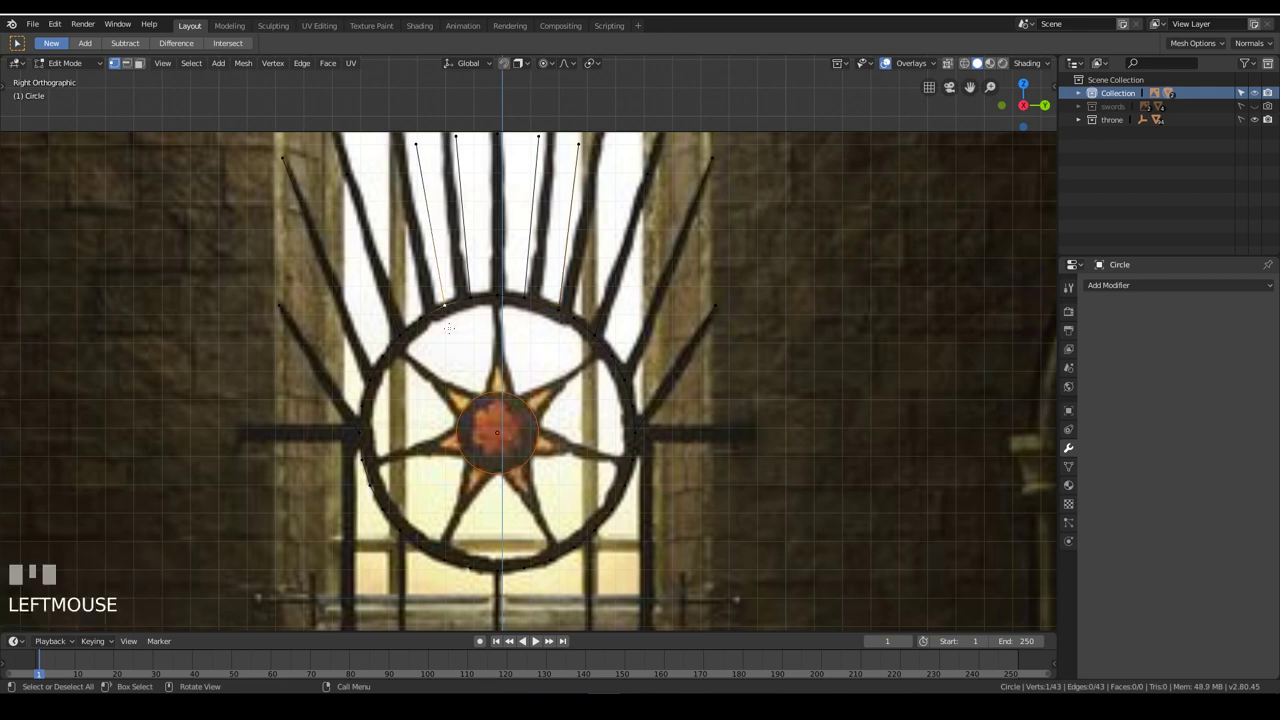
key("g")
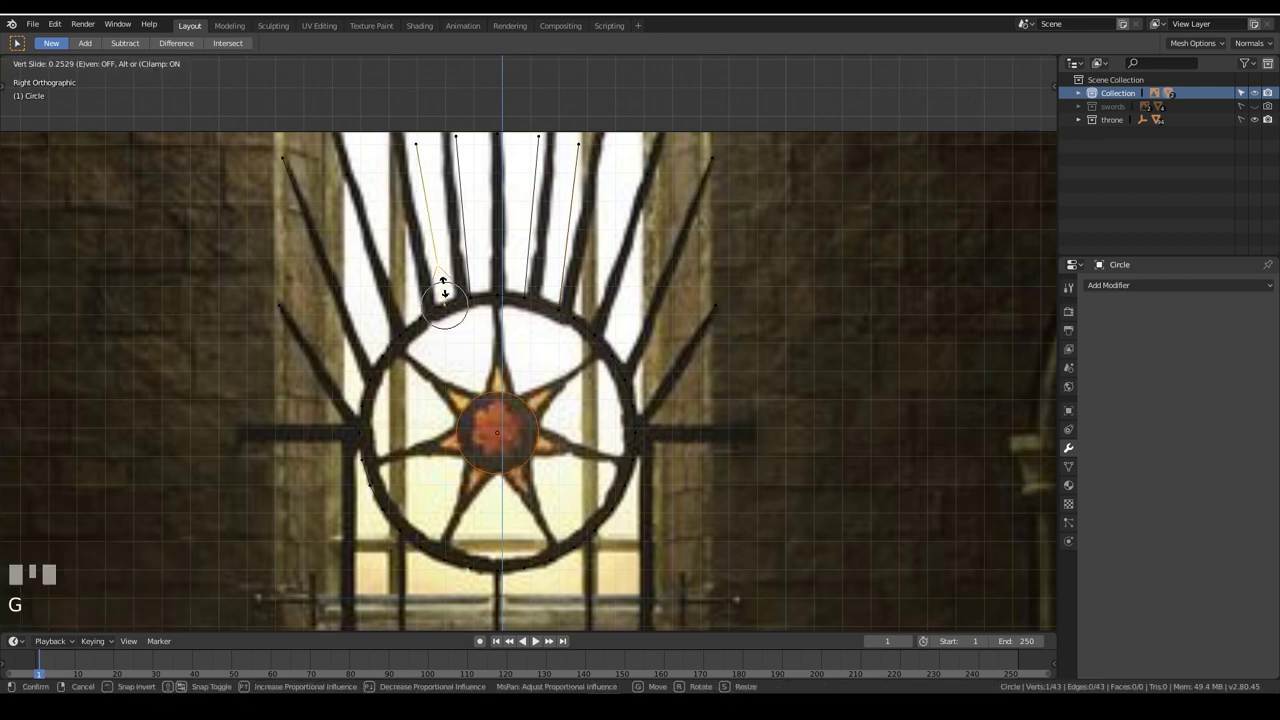
key("ctrl+z")
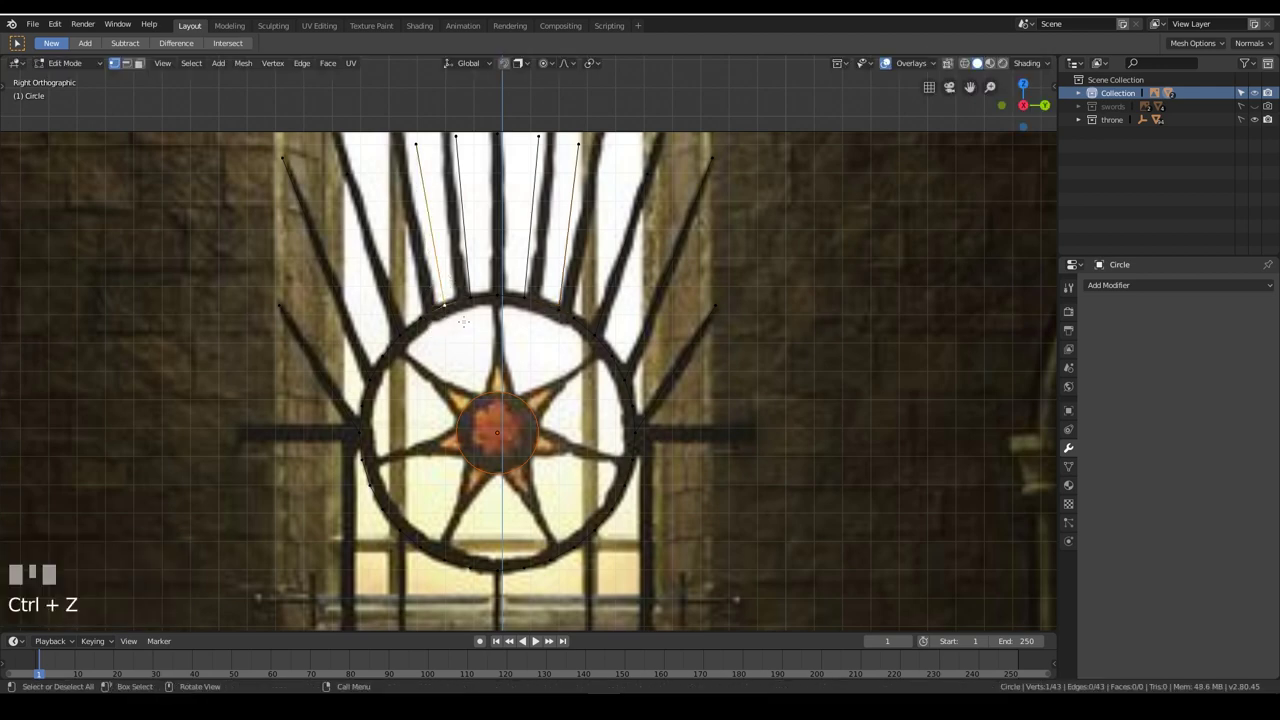
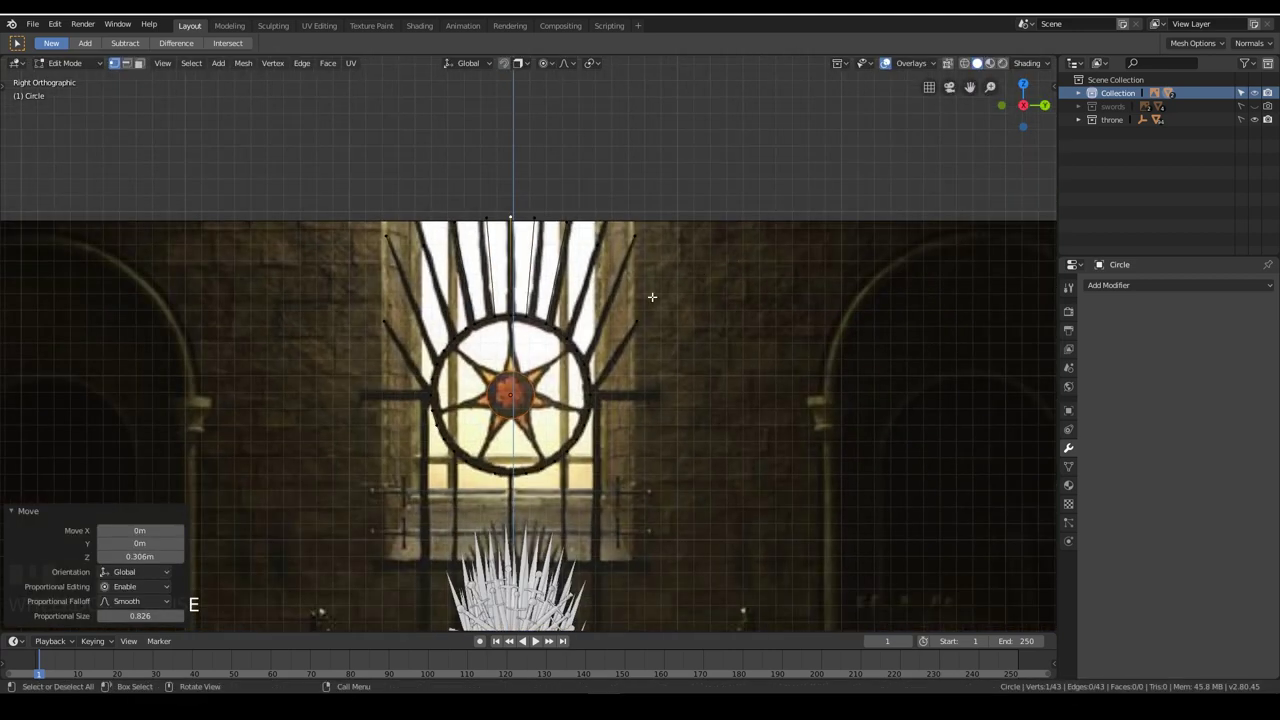
Give the ring and spokes a Skin modifier and shrink its radius to slim bars
key("Tab")
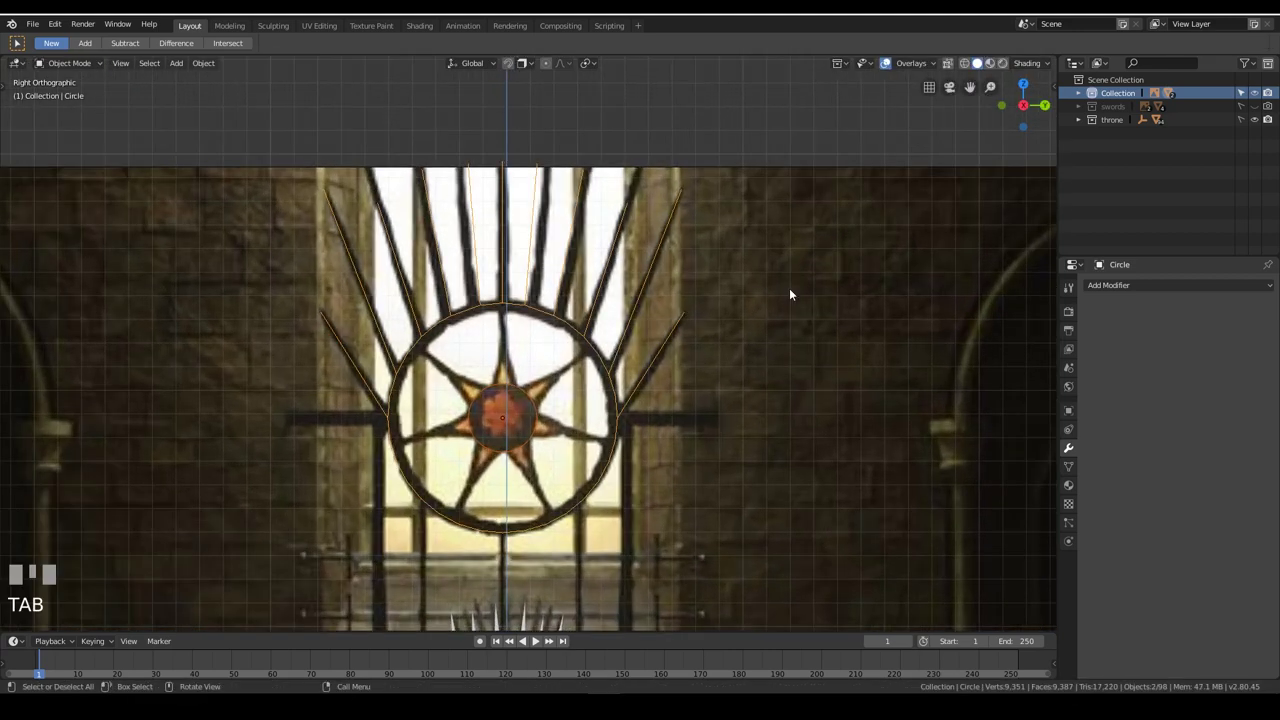
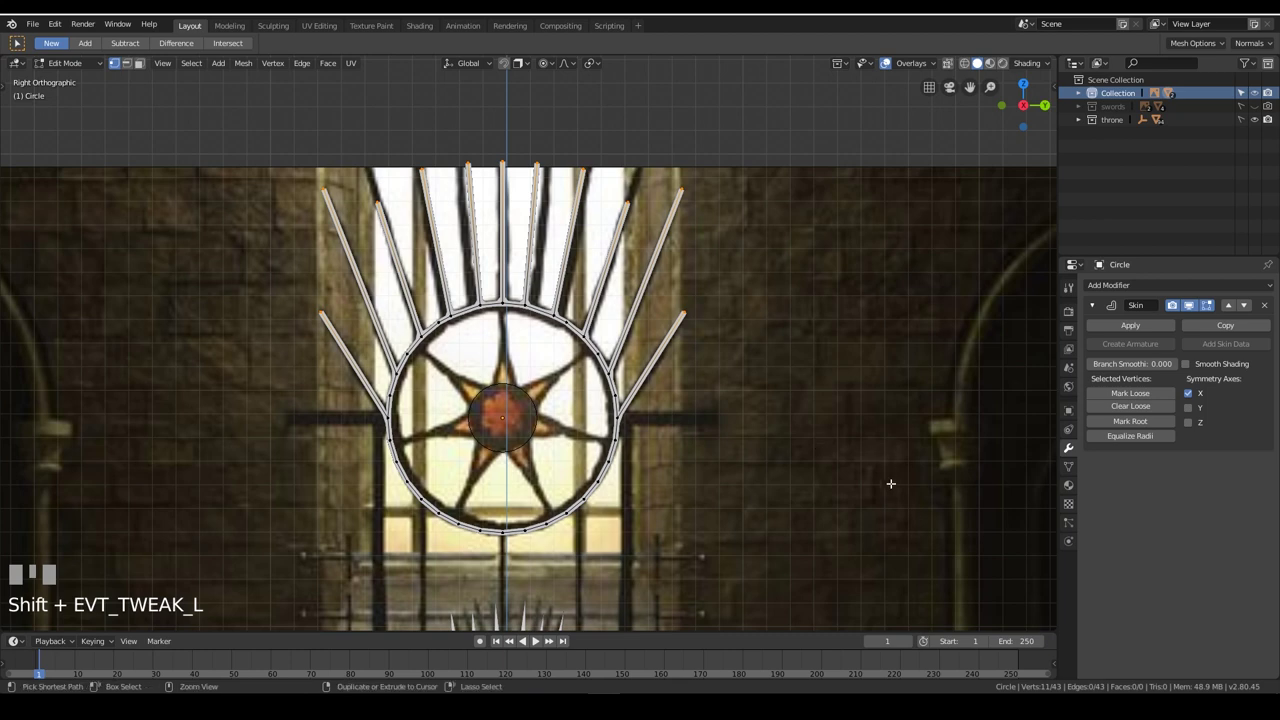
key("ctrl+a")
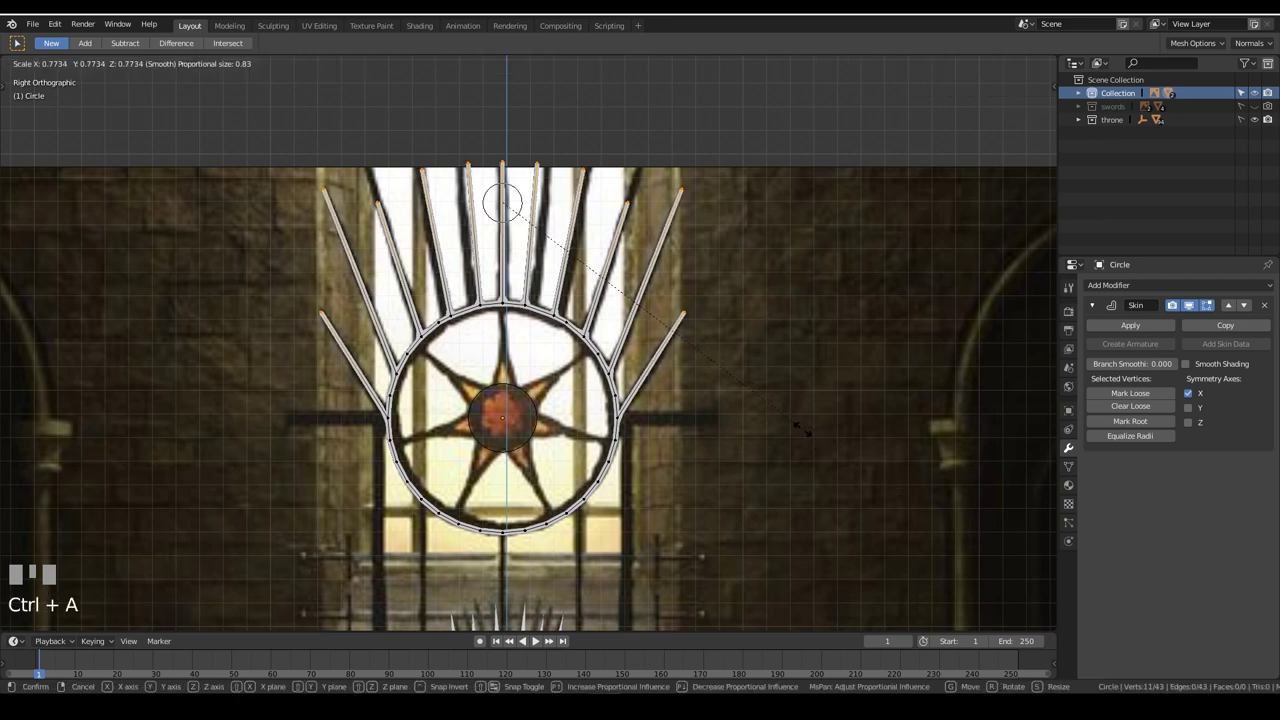
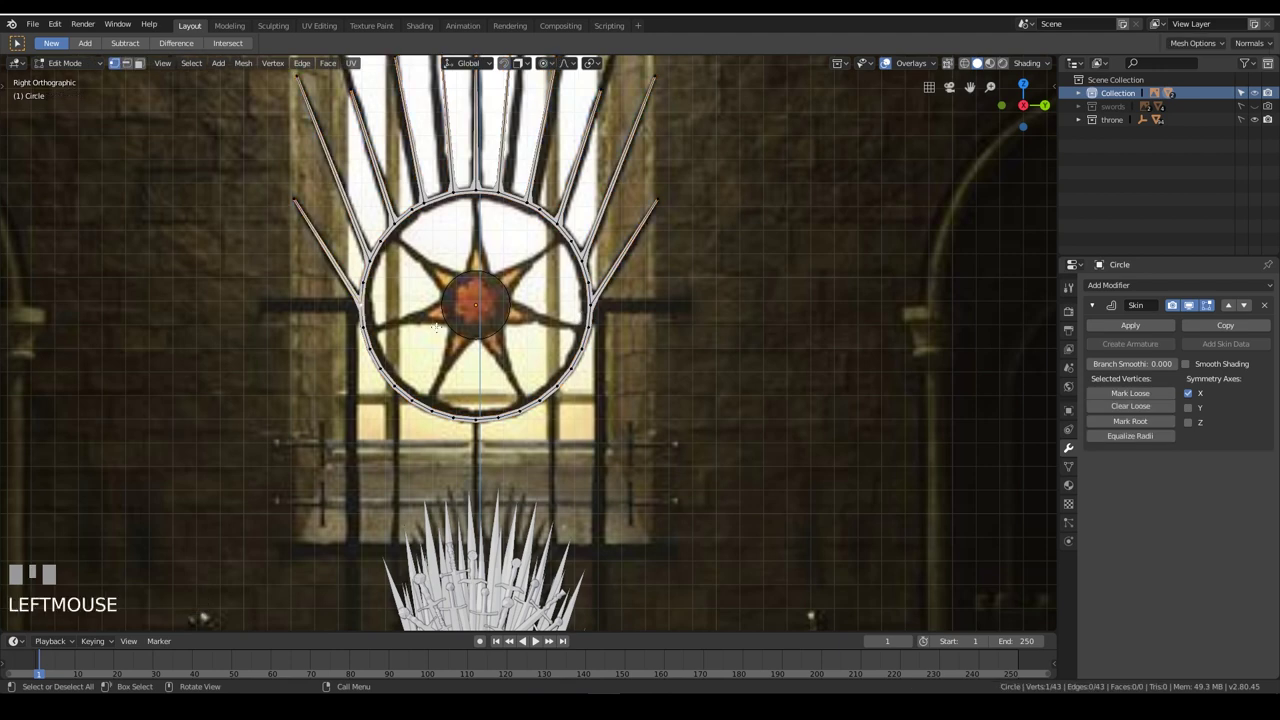
Try extruding a vertex left for the crossbar, then undo the attempt
key("shift+d")
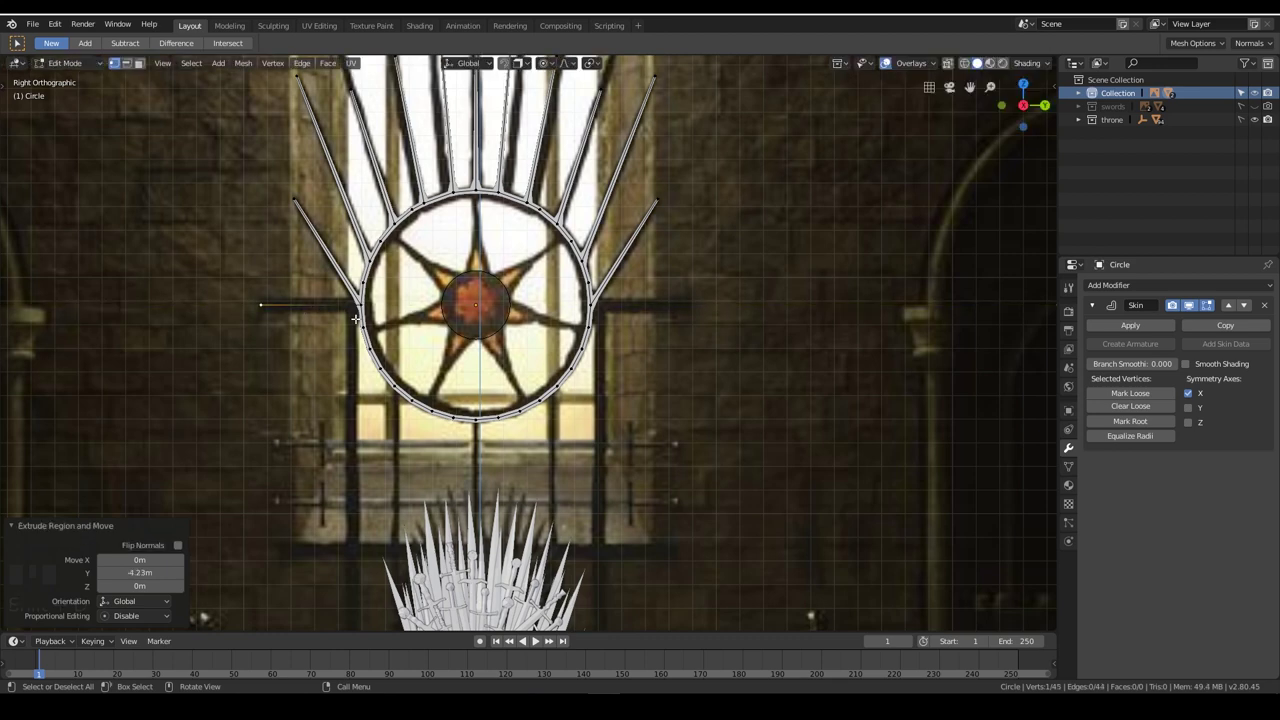
key("ctrl+KP_Add")
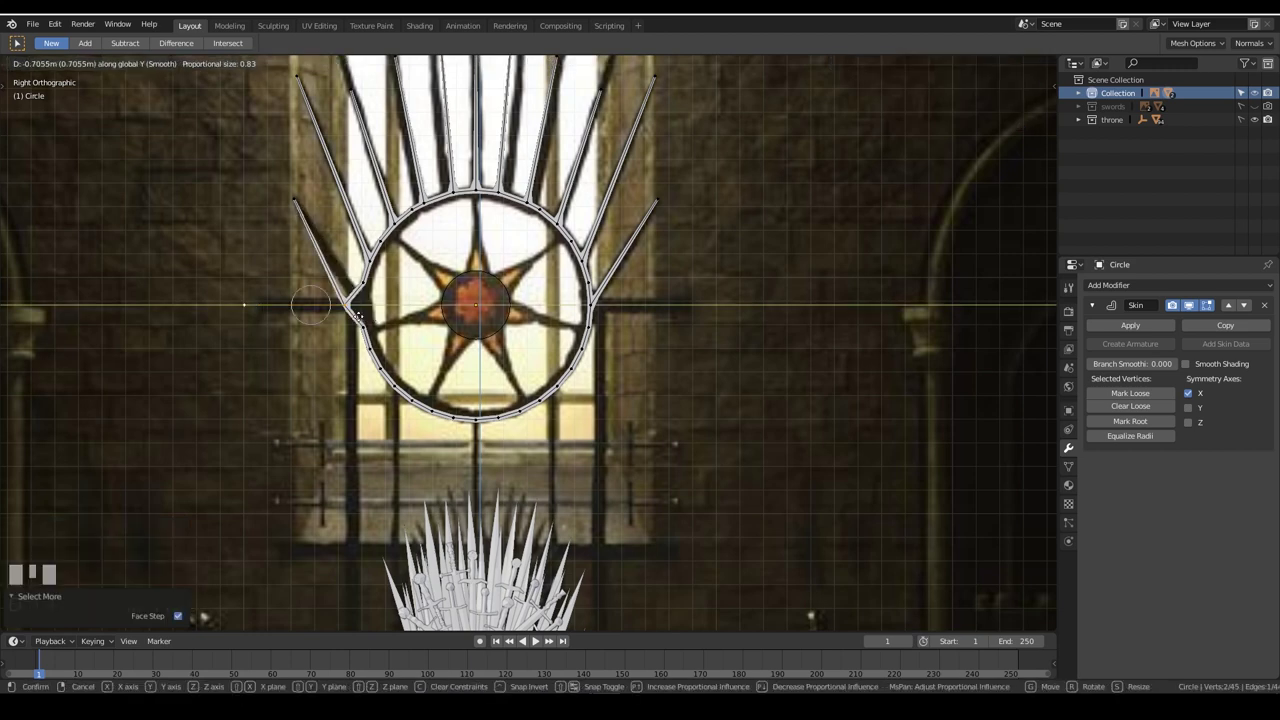
key("ctrl+z")
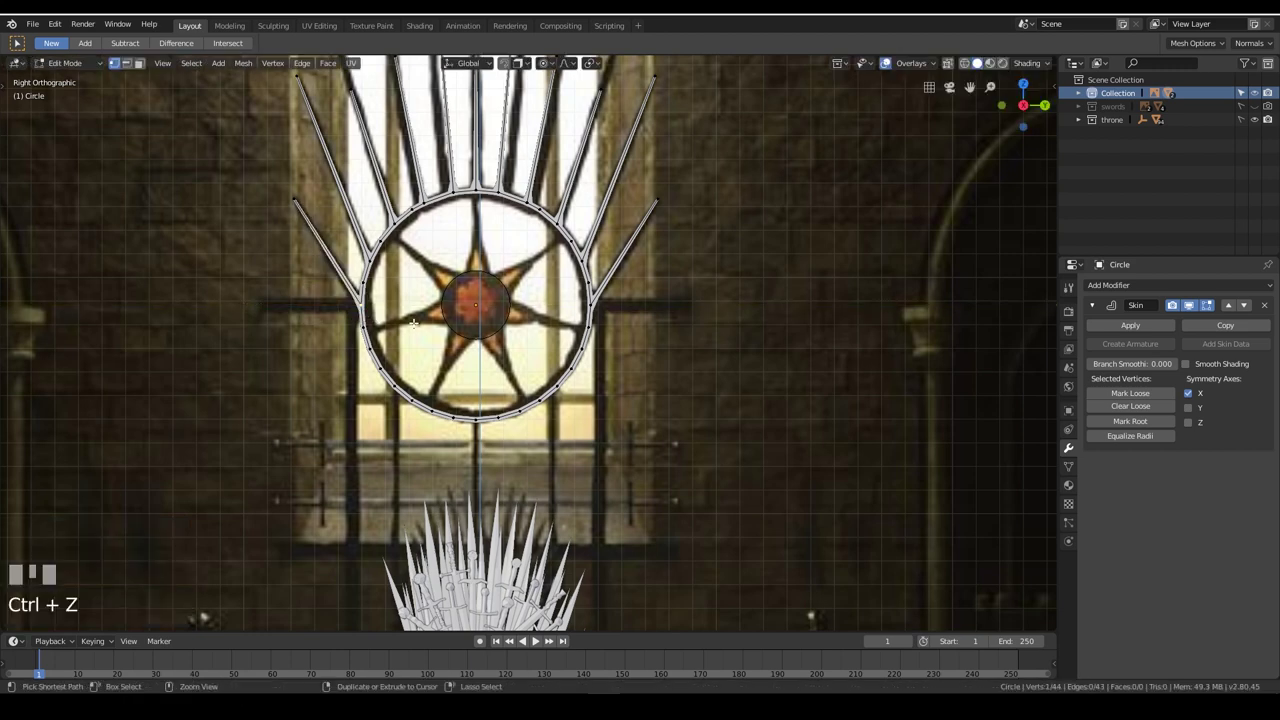
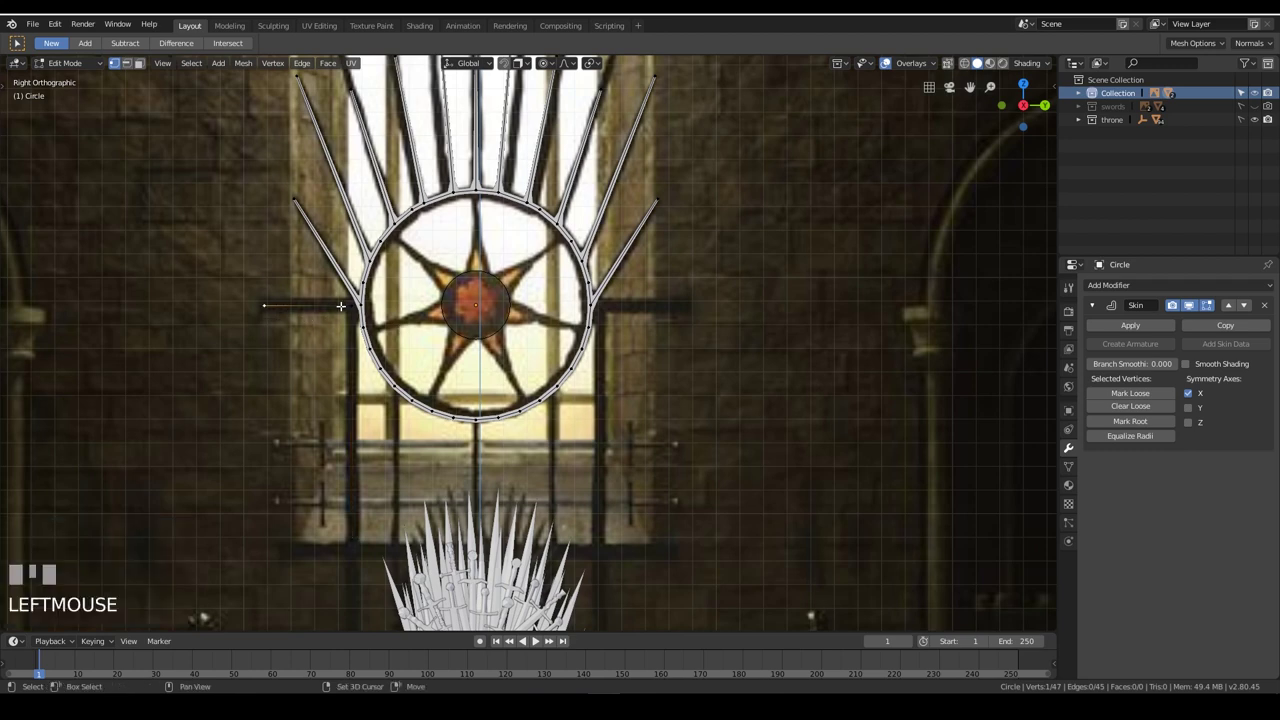
Separate the crossbar segment into its own object and select it as Circle.002 in the Outliner
key("p")
key("KP_Enter")
key("Tab")
left_click(324, 304)
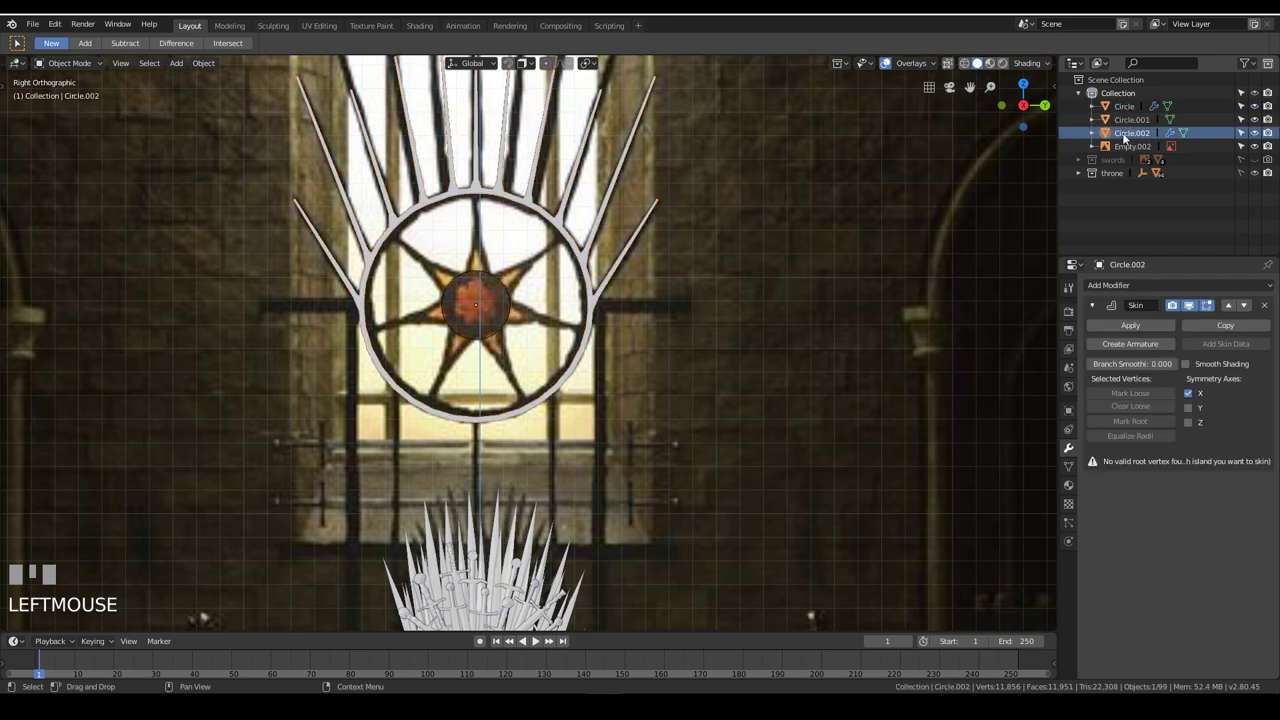
Edit Circle.002's vertices so the side bars drop downward on the left of the ring
key("Tab")
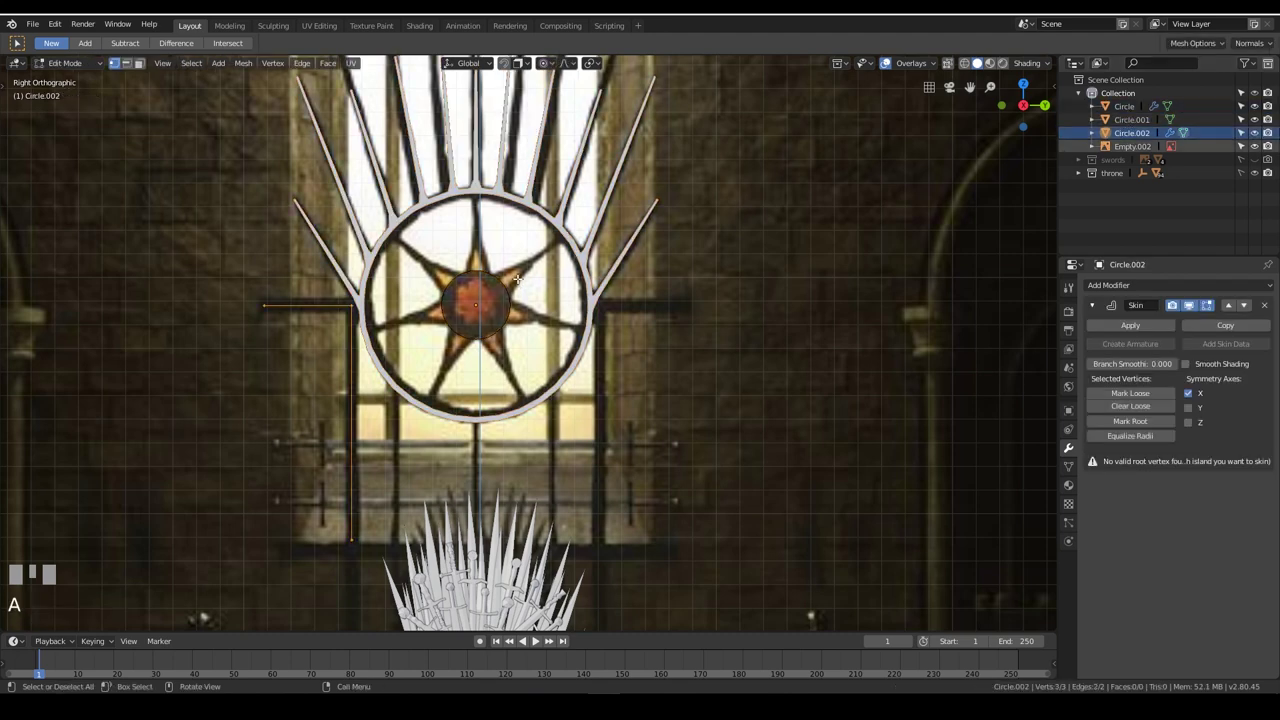
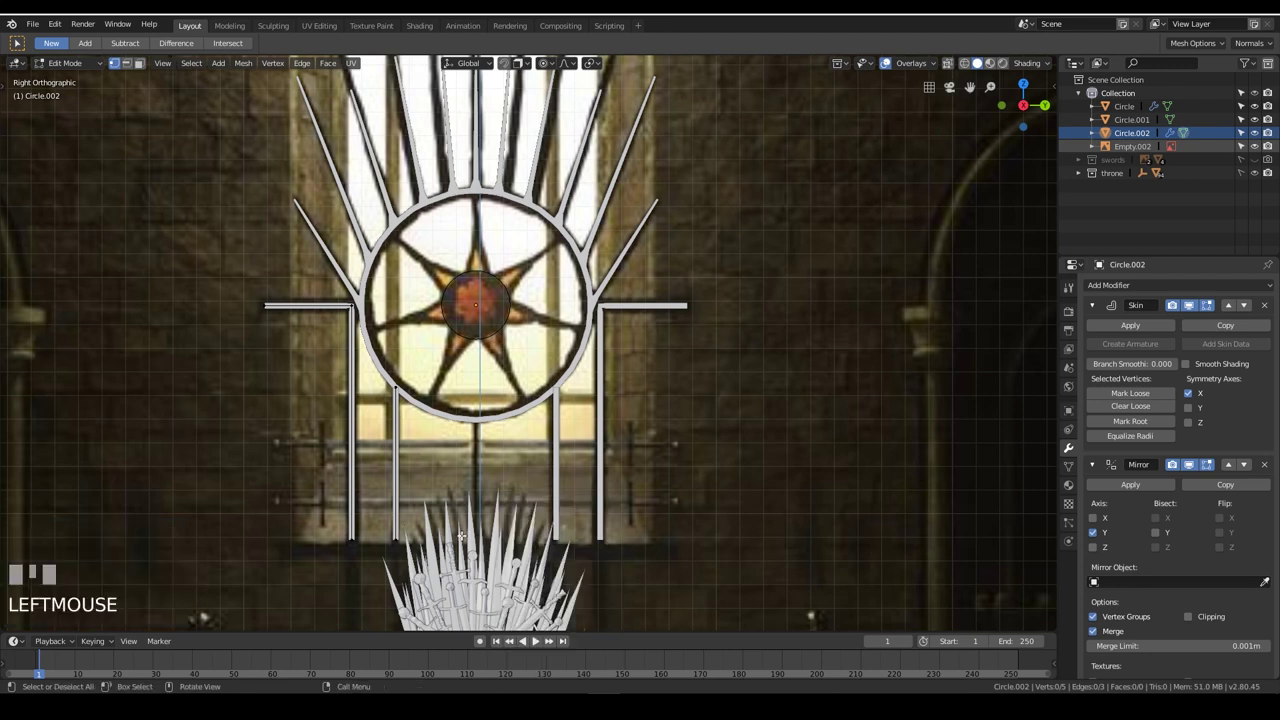
key("Tab")
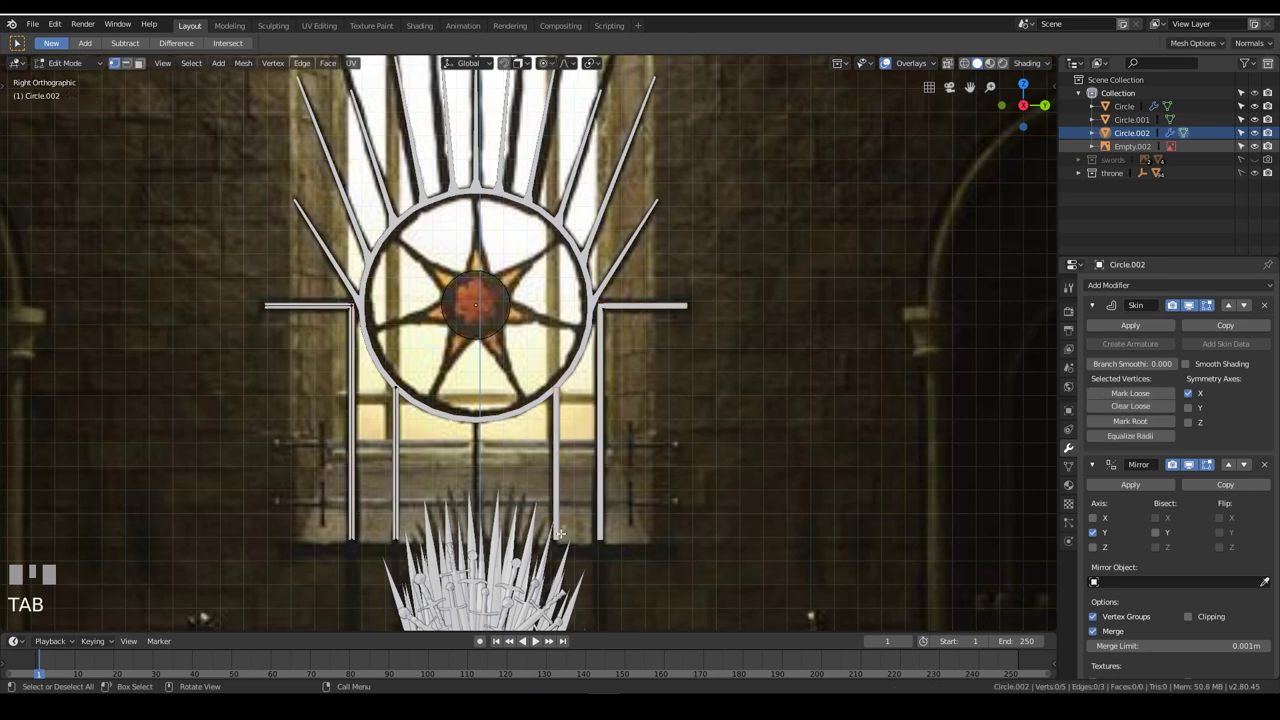
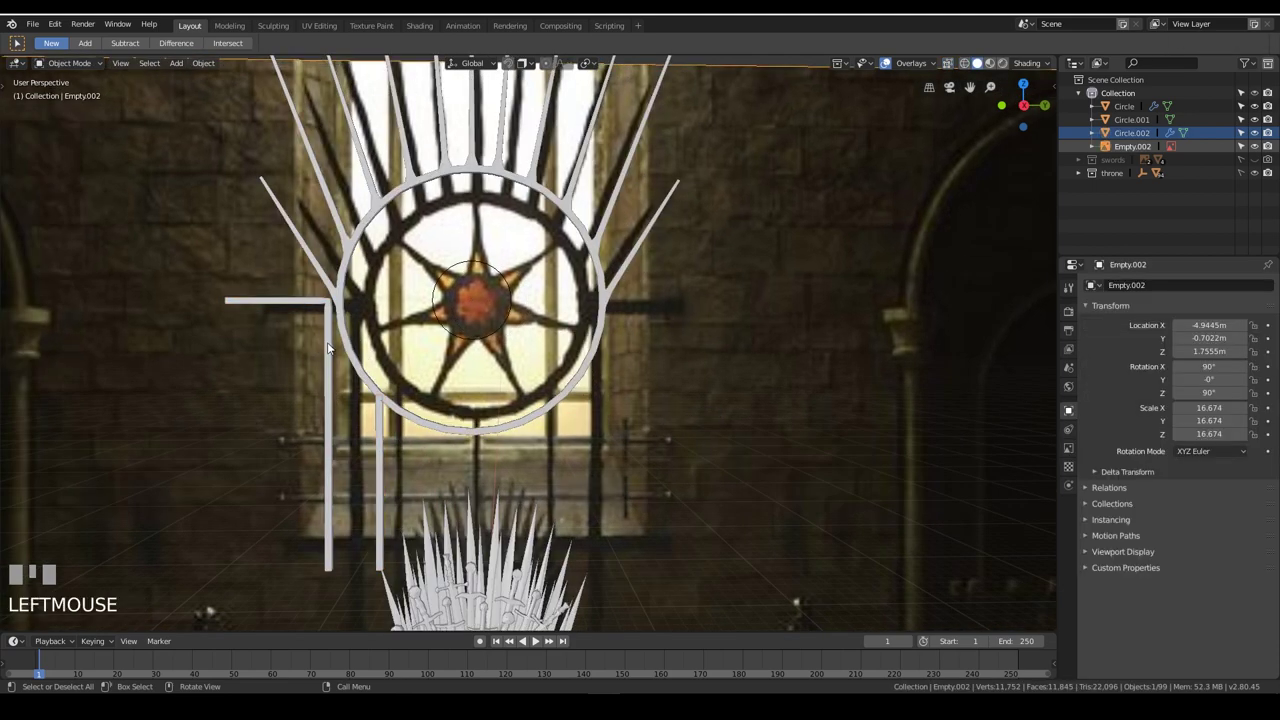
Adjust the side bars' vertices in Edit Mode and return to Object Mode
key("Tab")
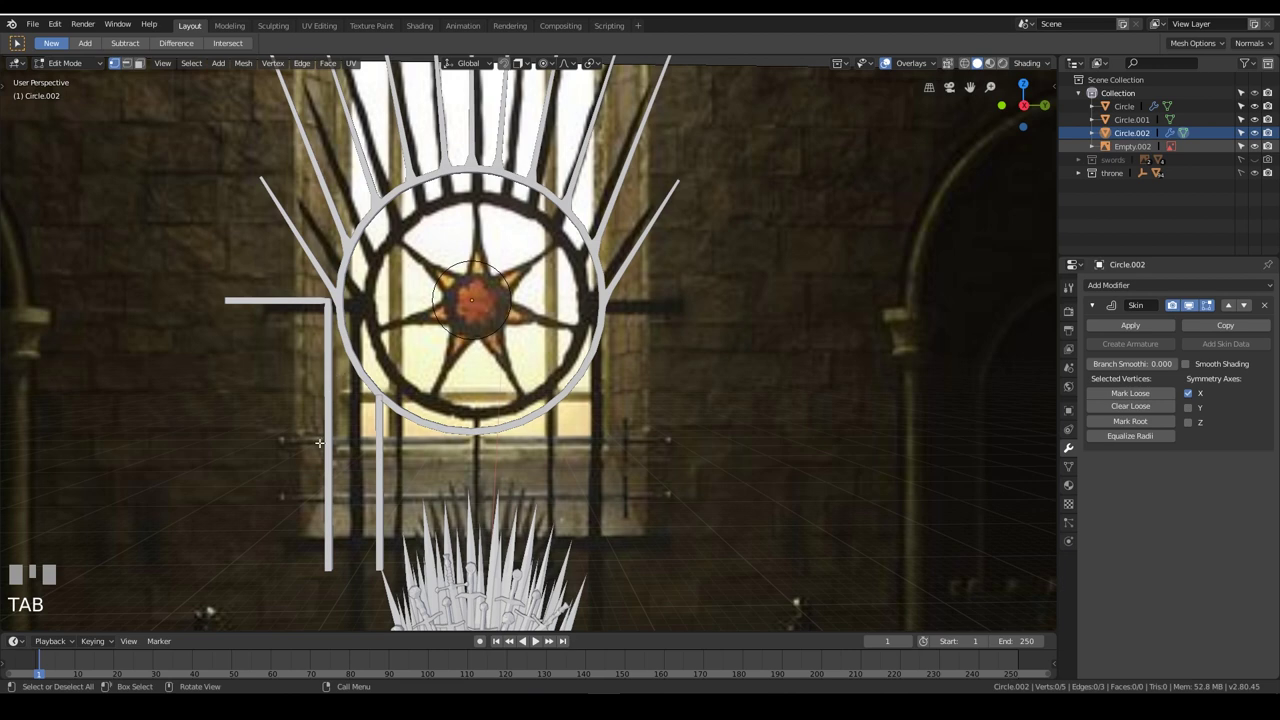
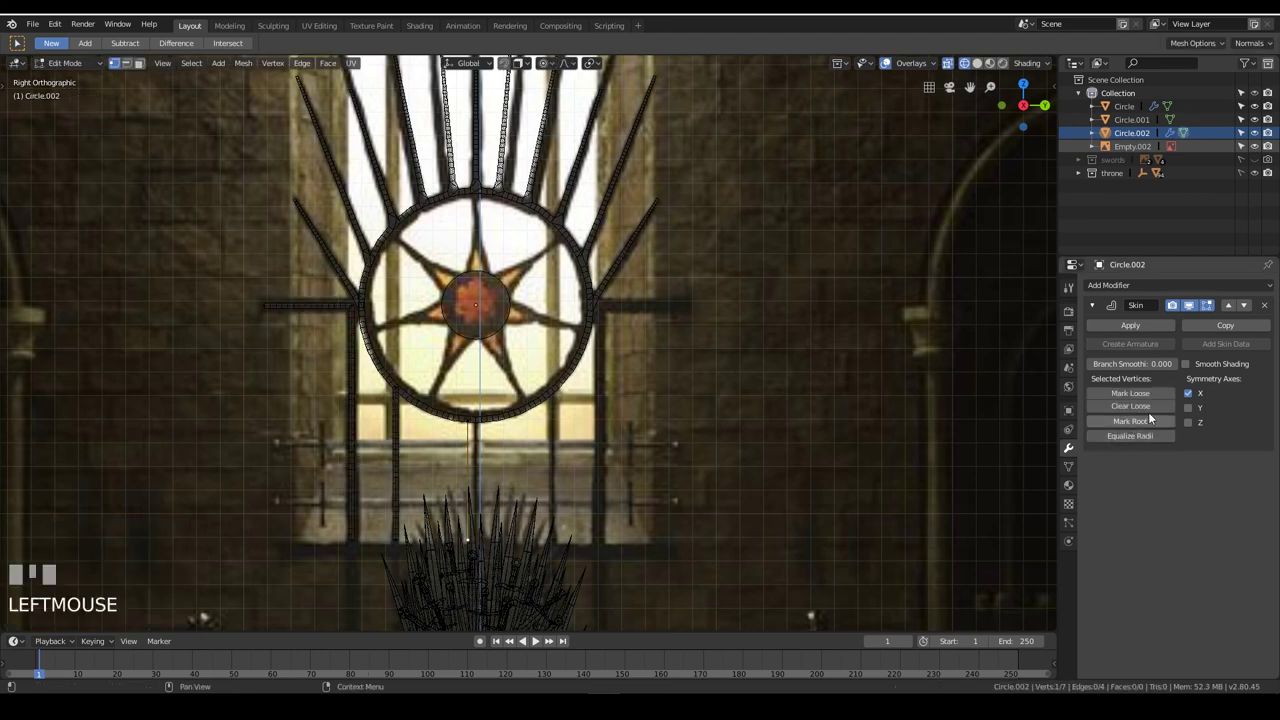
left_click_drag(1142, 428, 569, 497)
key("Tab")
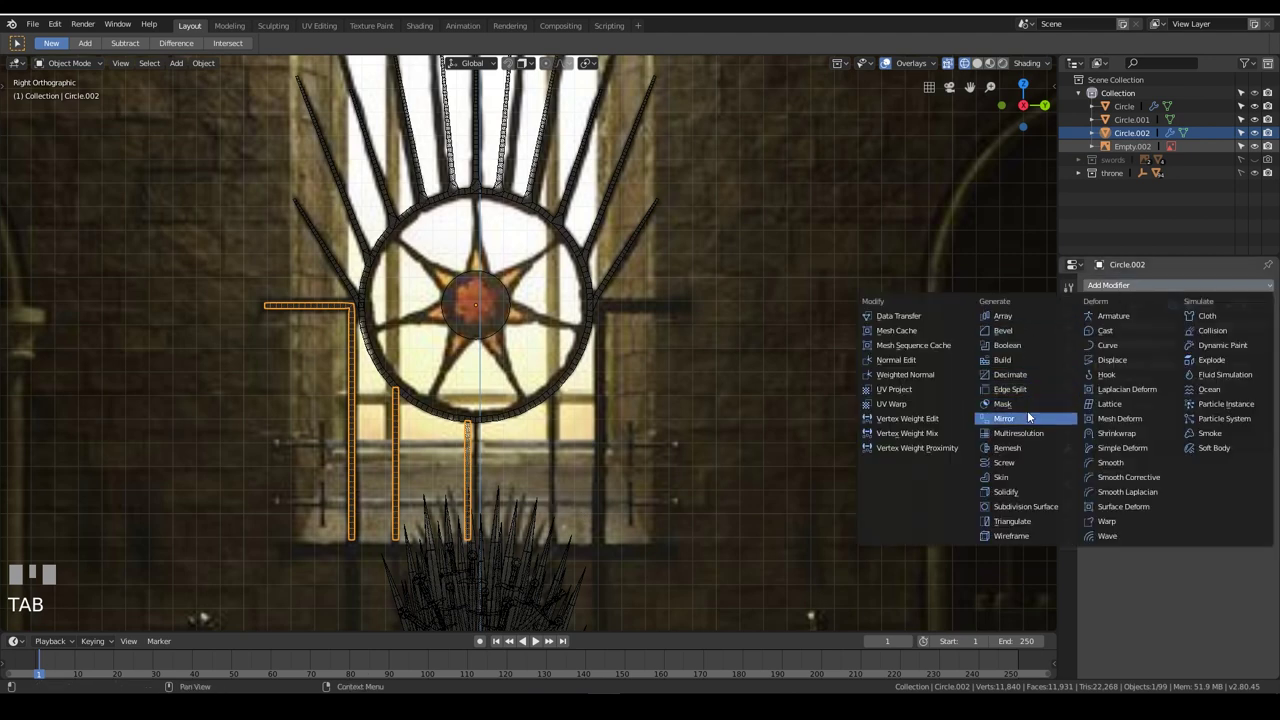
Mirror the side bars onto the right of the window ring and select the star shape Circle.001
left_click_drag(1033, 421, 1095, 527)
left_click(1102, 536)
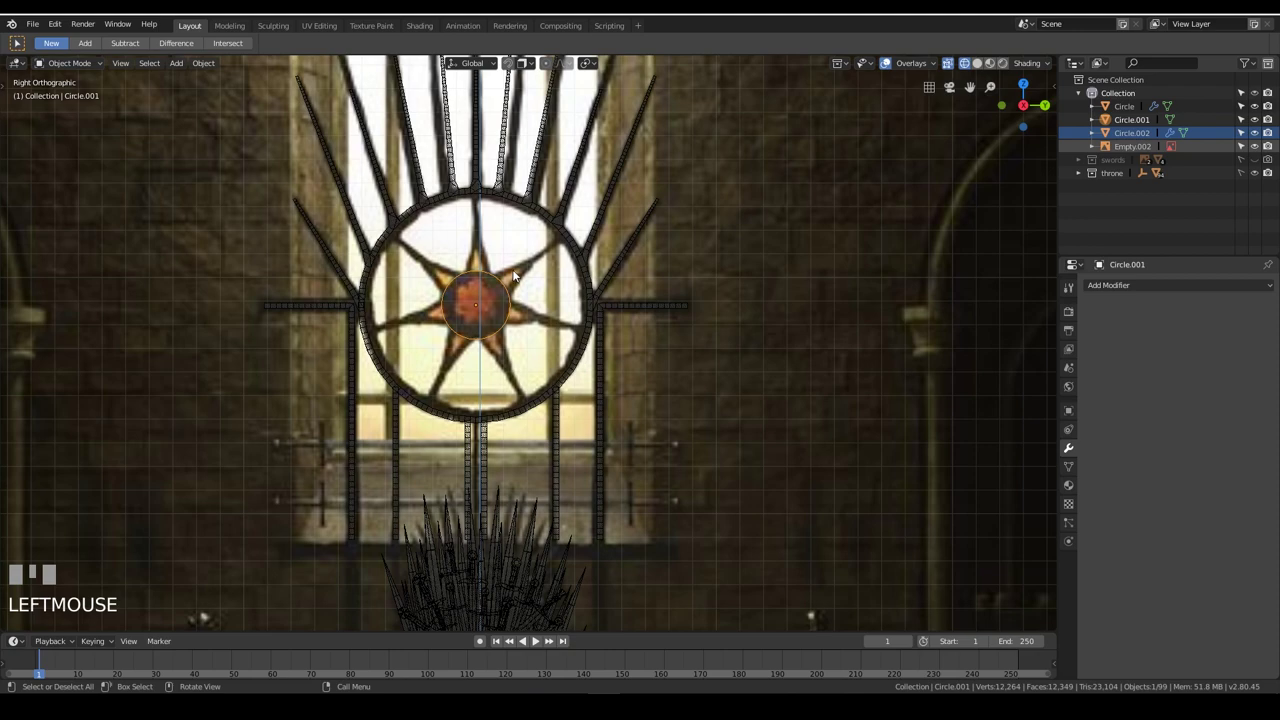
scroll("up", 3)
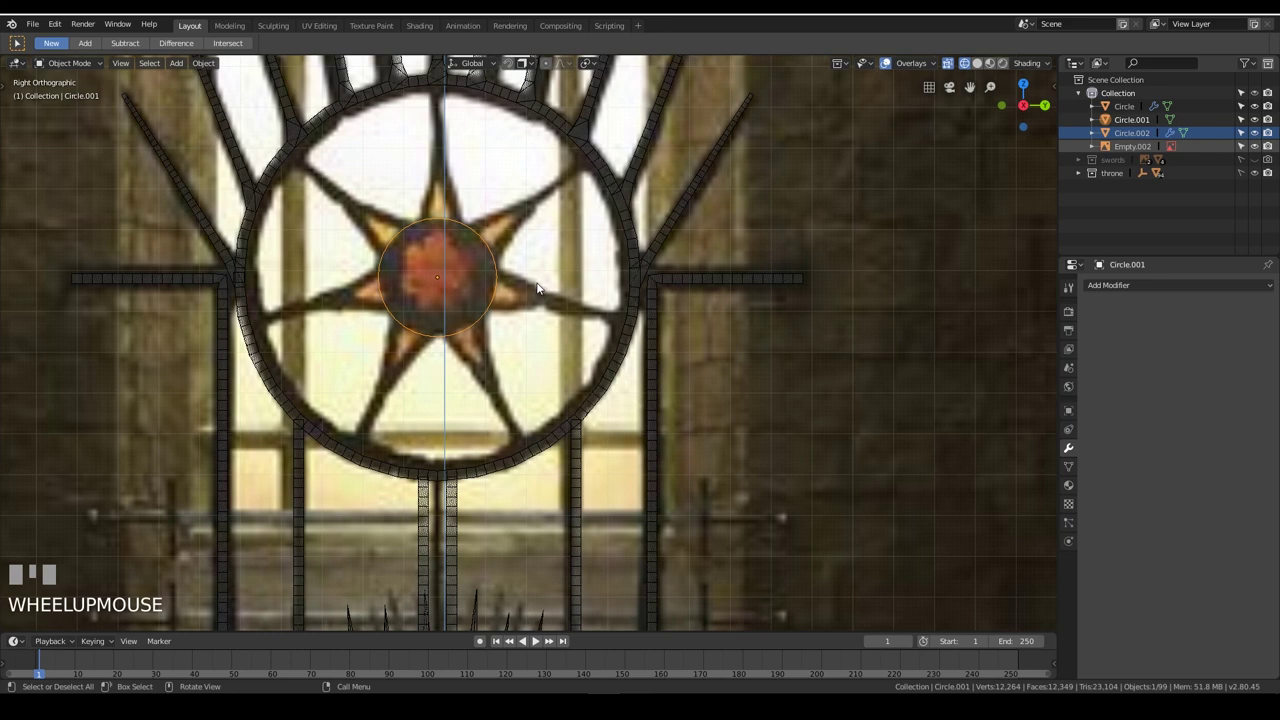
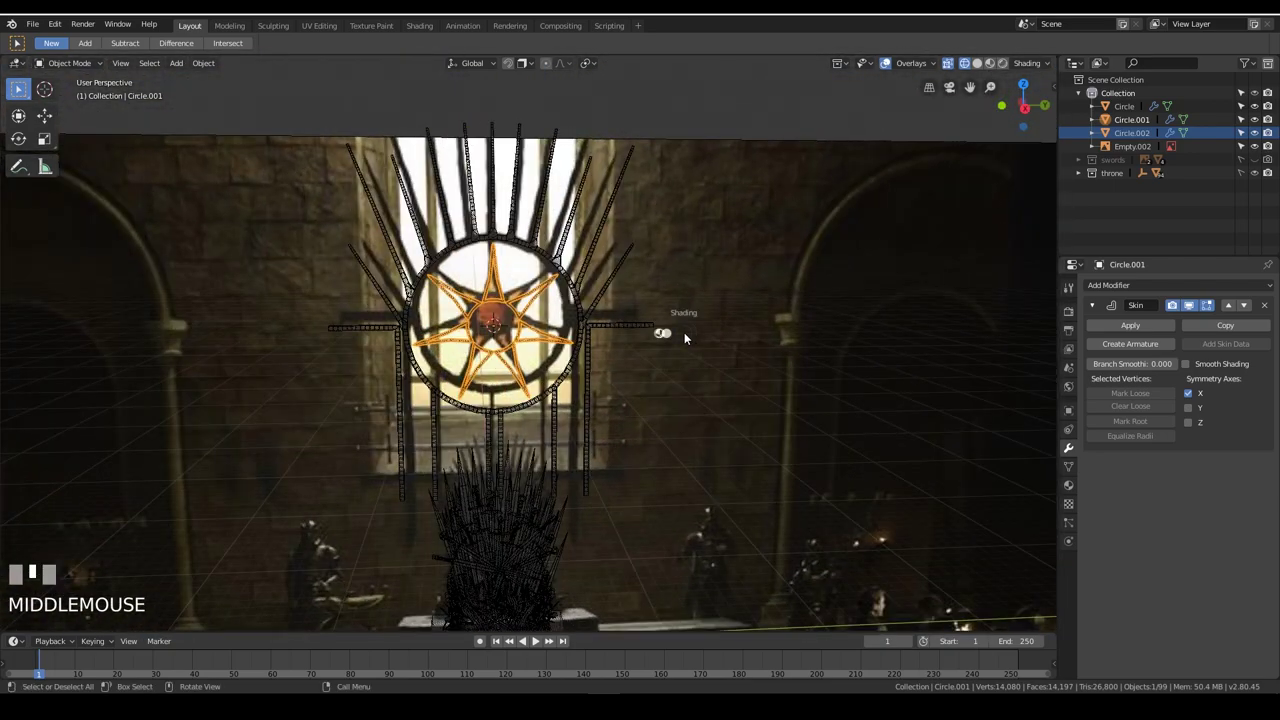
Switch to solid shading, hide the reference image and view the window straight from the side
key("z")
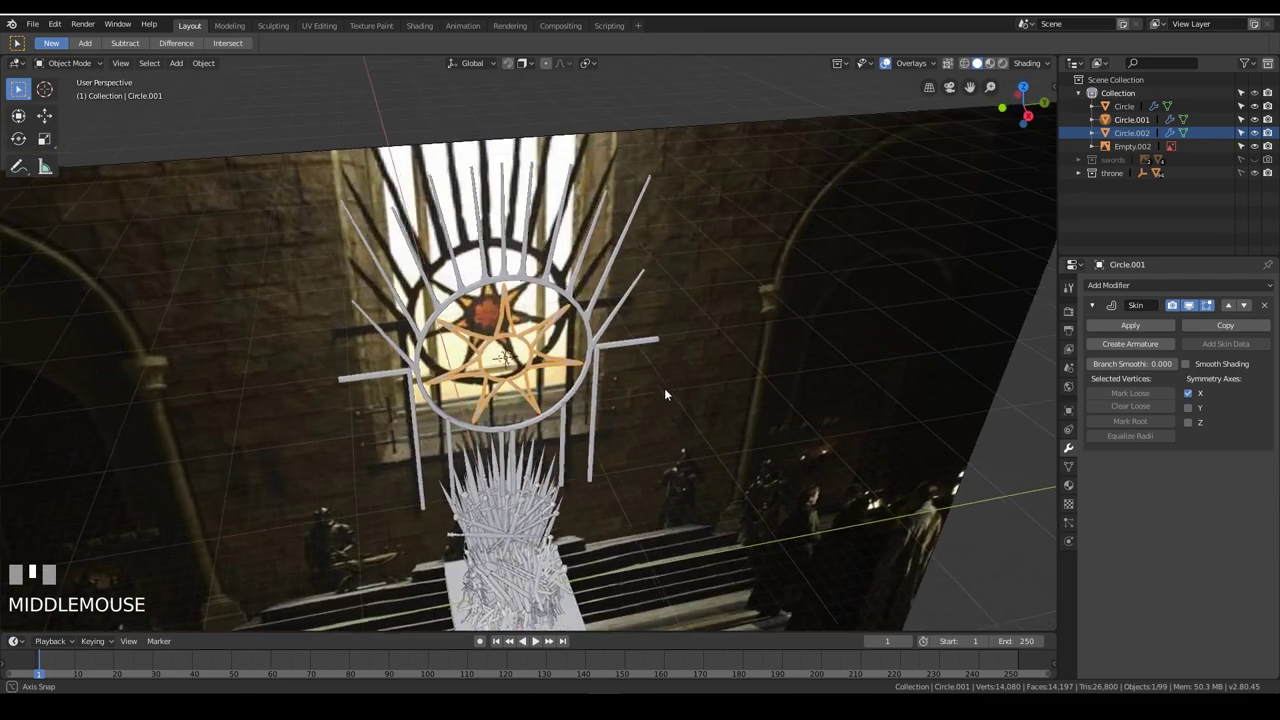
left_click(608, 114)
scroll("down", 3)
left_click_drag(700, 414, 618, 372)
left_click_drag(618, 372, 717, 289)
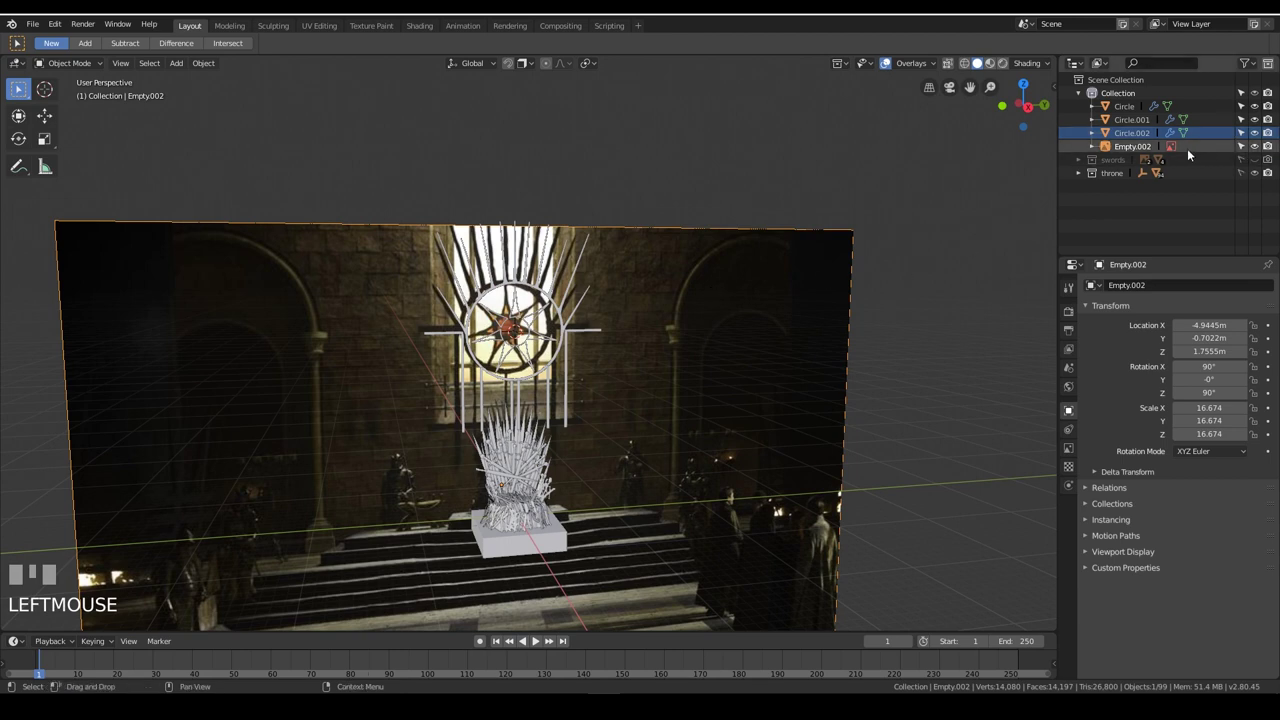
left_click(1258, 151)
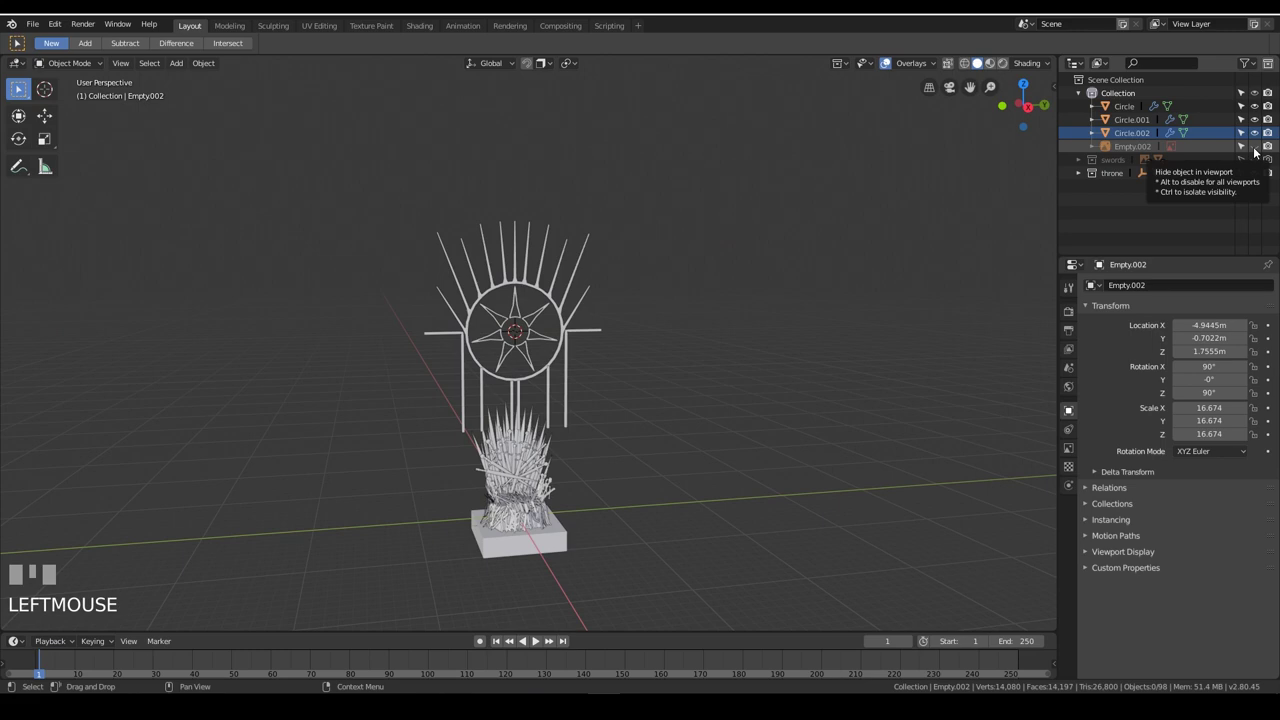
left_click_drag(1260, 150, 797, 239)
left_click_drag(797, 239, 798, 216)
key("KP_1")
scroll("up", 3)
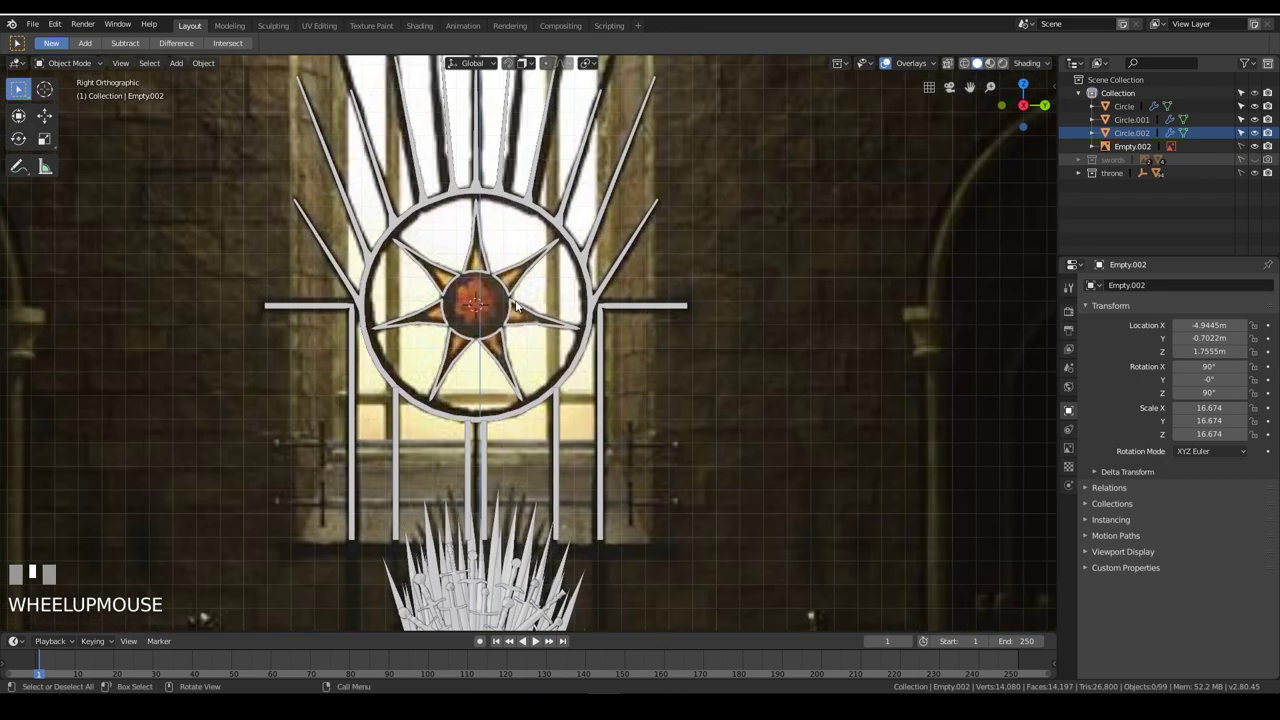
Slim the star's skin radius in Edit Mode, then inspect the traced ironwork and select the crown of spikes
left_click(518, 309)
key("Tab")
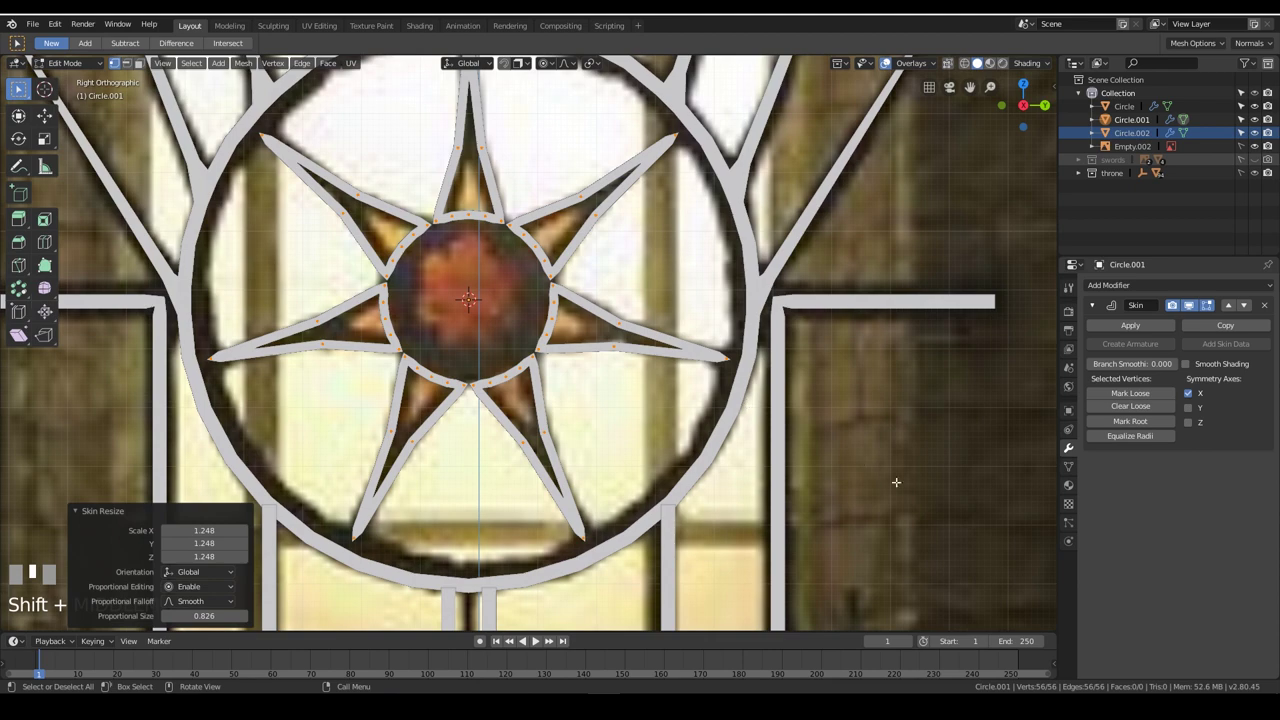
key("Tab")
scroll("down", 3)
left_click_drag(680, 364, 645, 392)
left_click_drag(645, 392, 645, 357)
left_click_drag(645, 357, 542, 400)
left_click(542, 400)
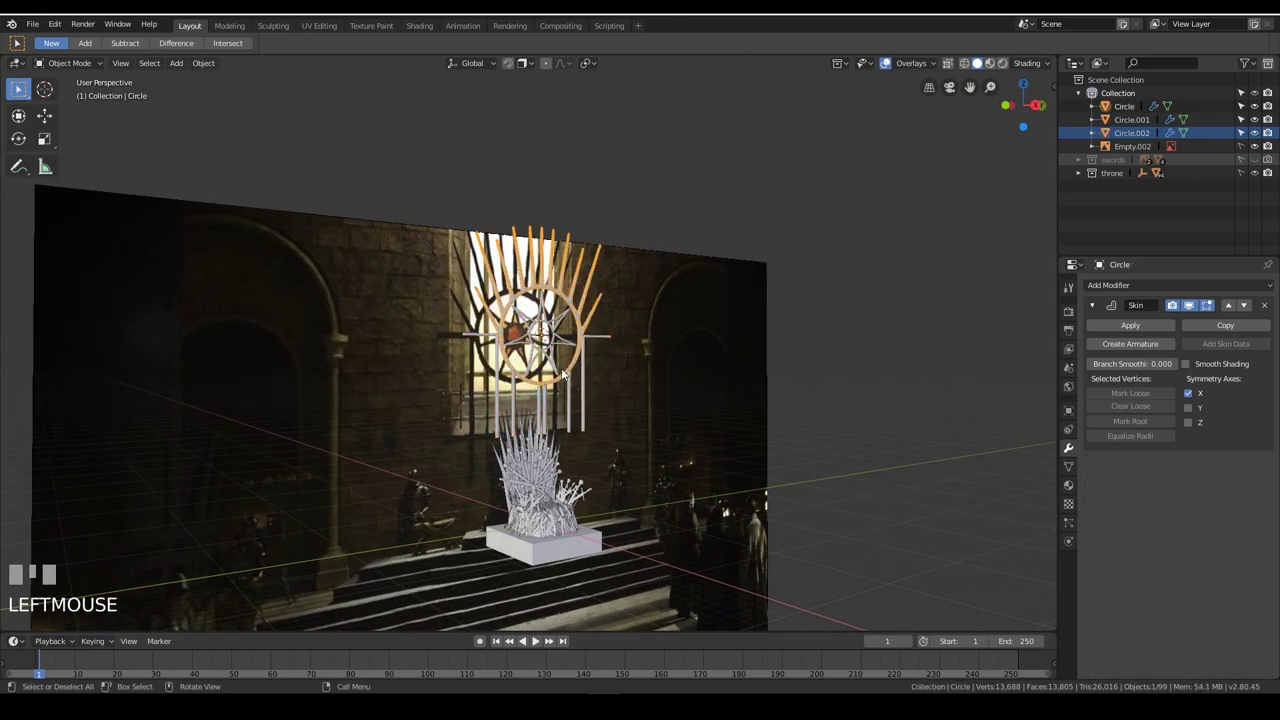
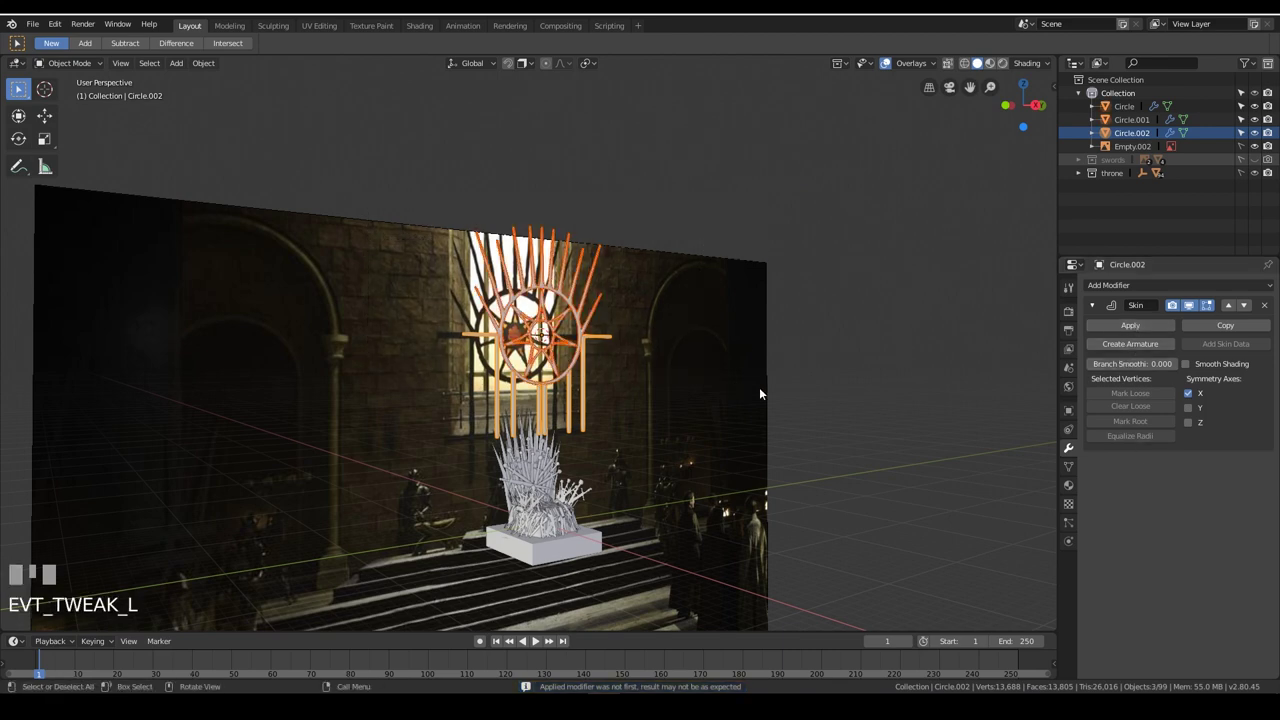
Apply the Mirror modifier on Circle.002 so the mirrored side bars become real geometry
left_click(566, 344)
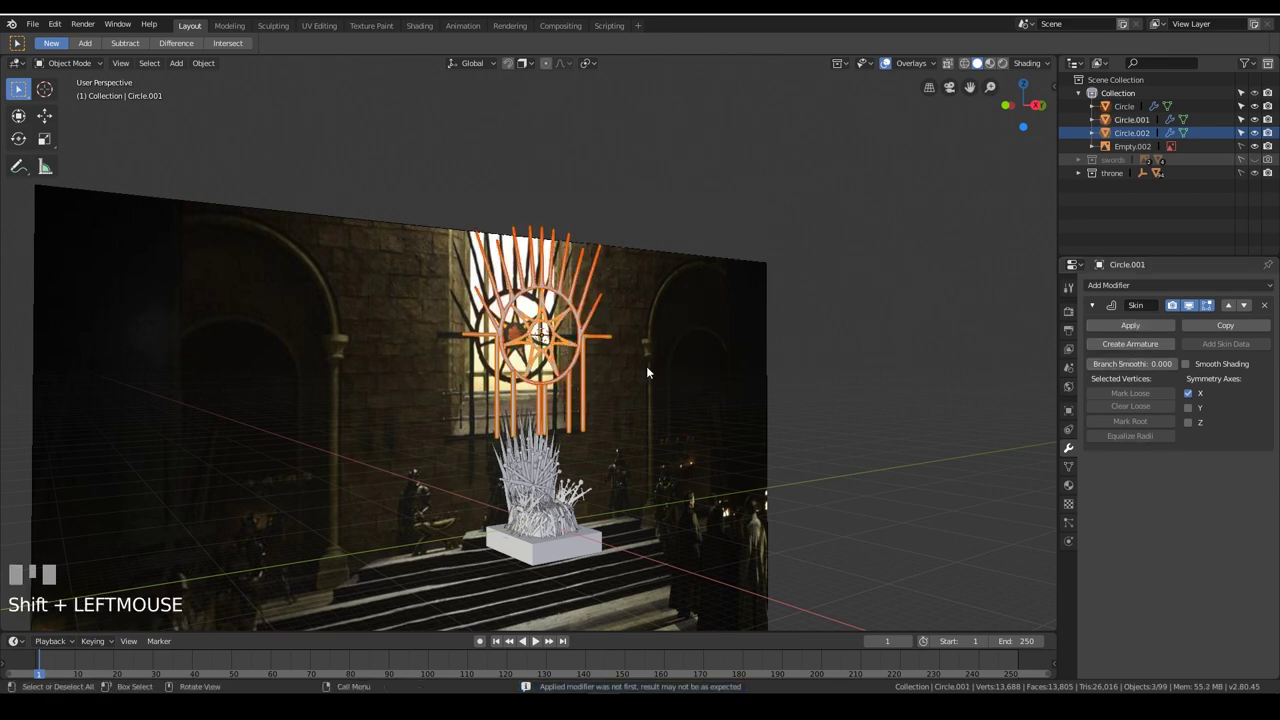
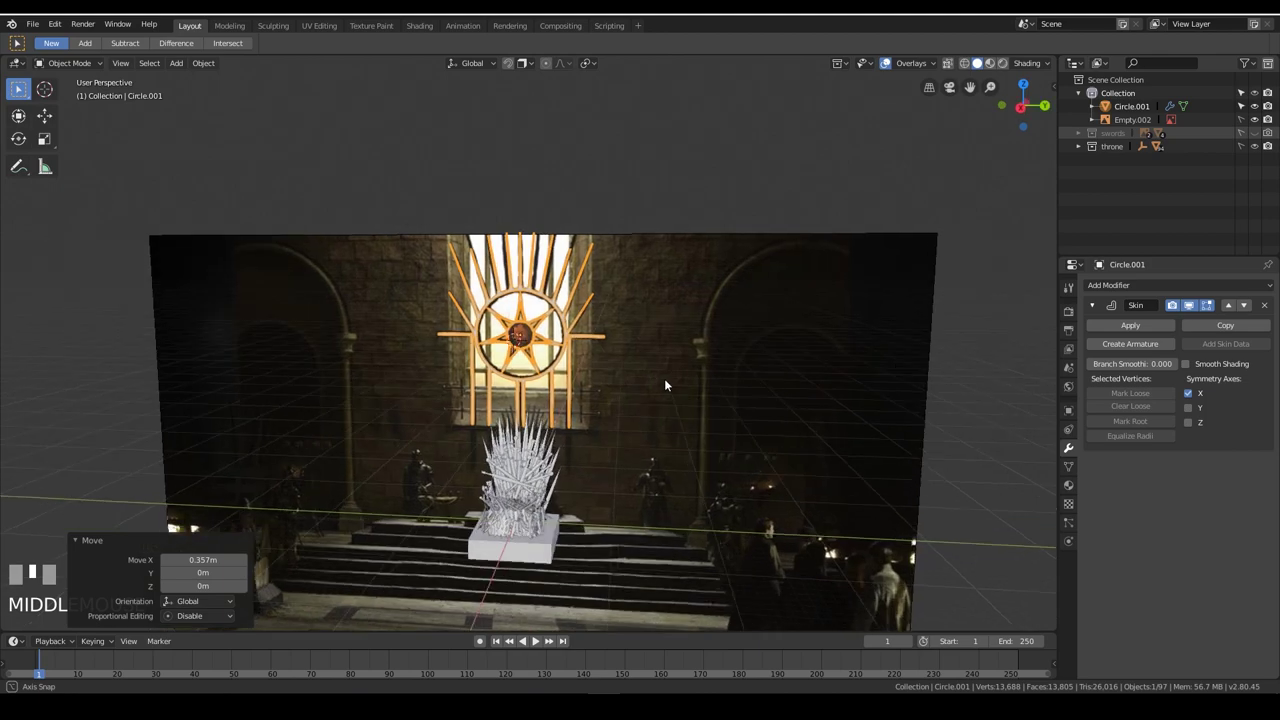
Deselect the joined window frame, then delete the test cube just added to the scene
left_click(747, 158)
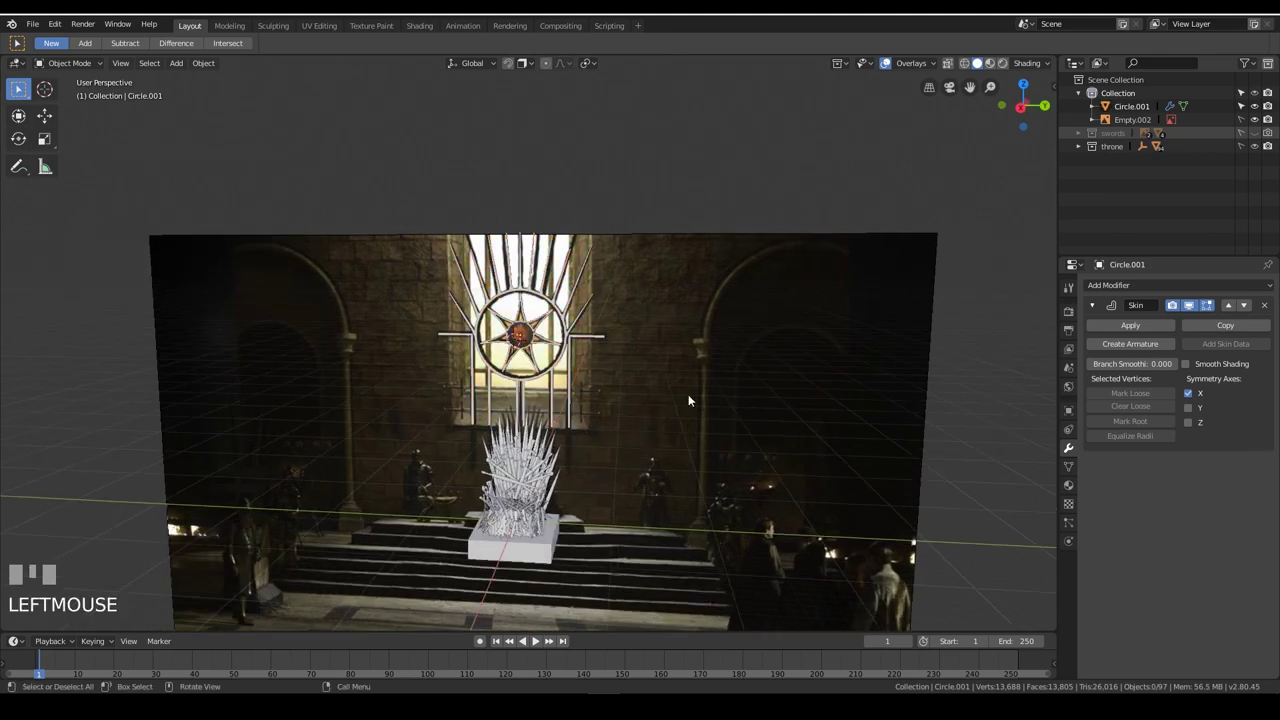
middle_click(695, 394)
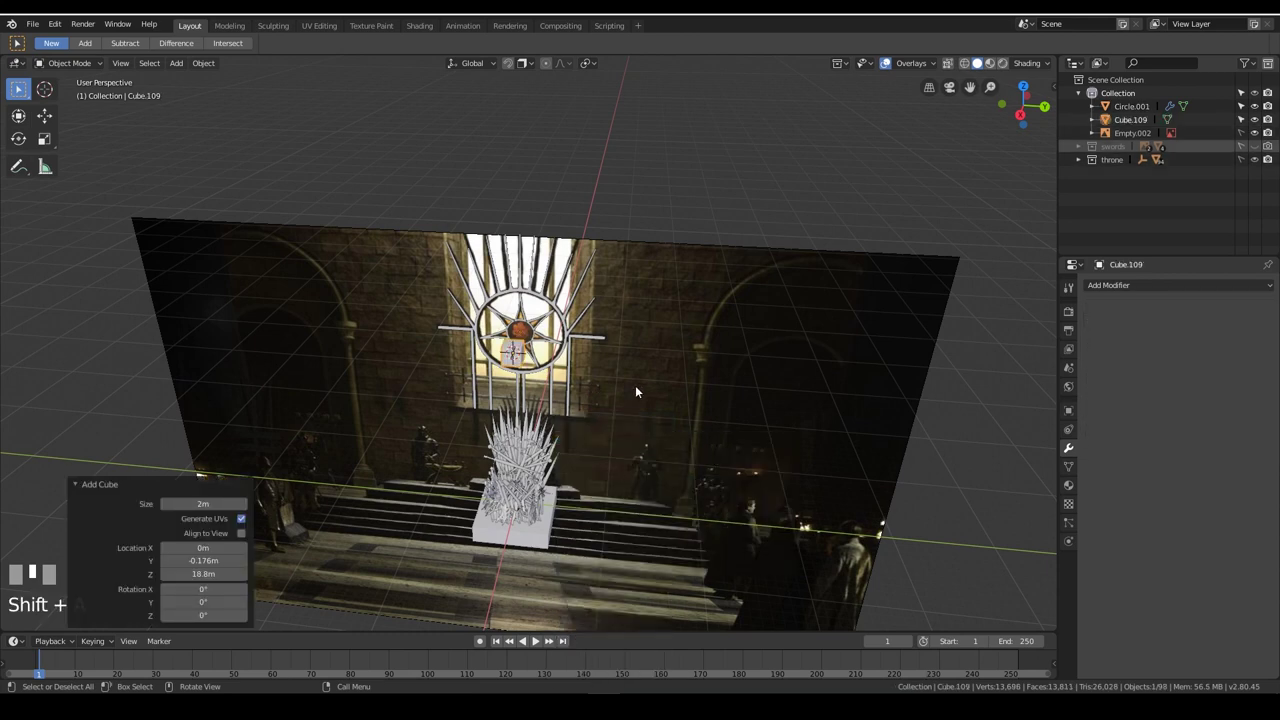
left_click(530, 315)
key("x")
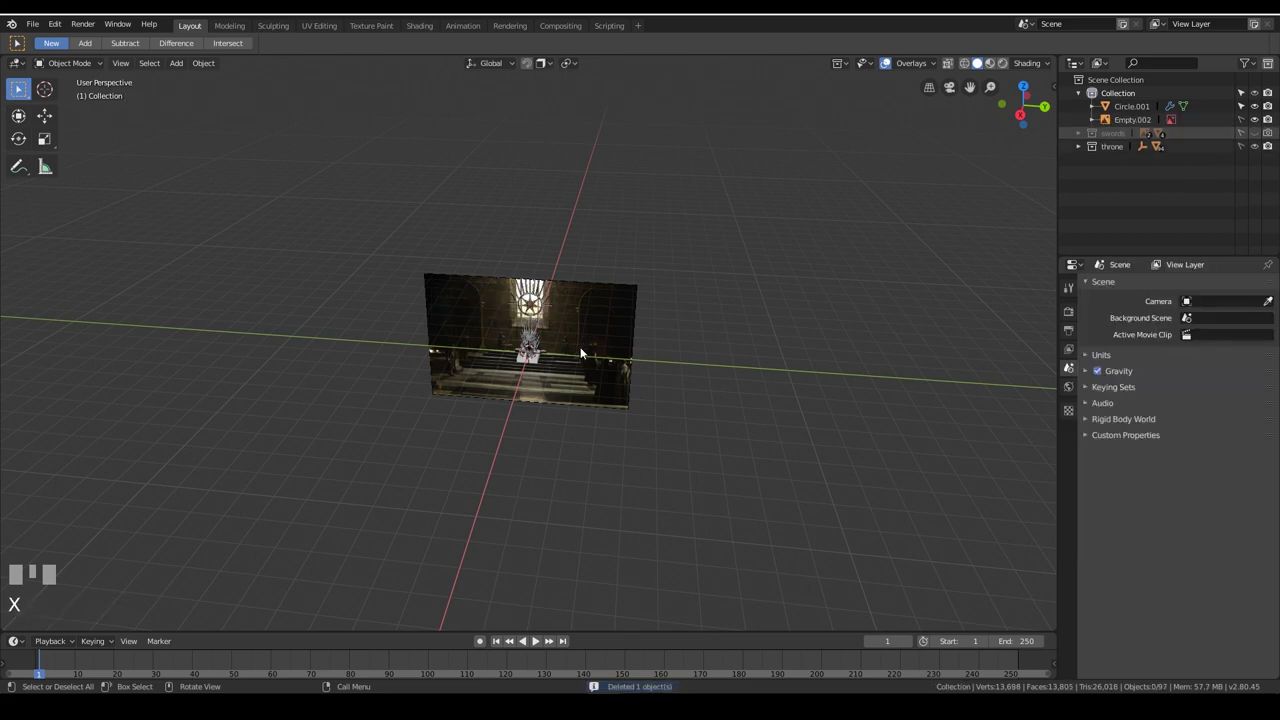
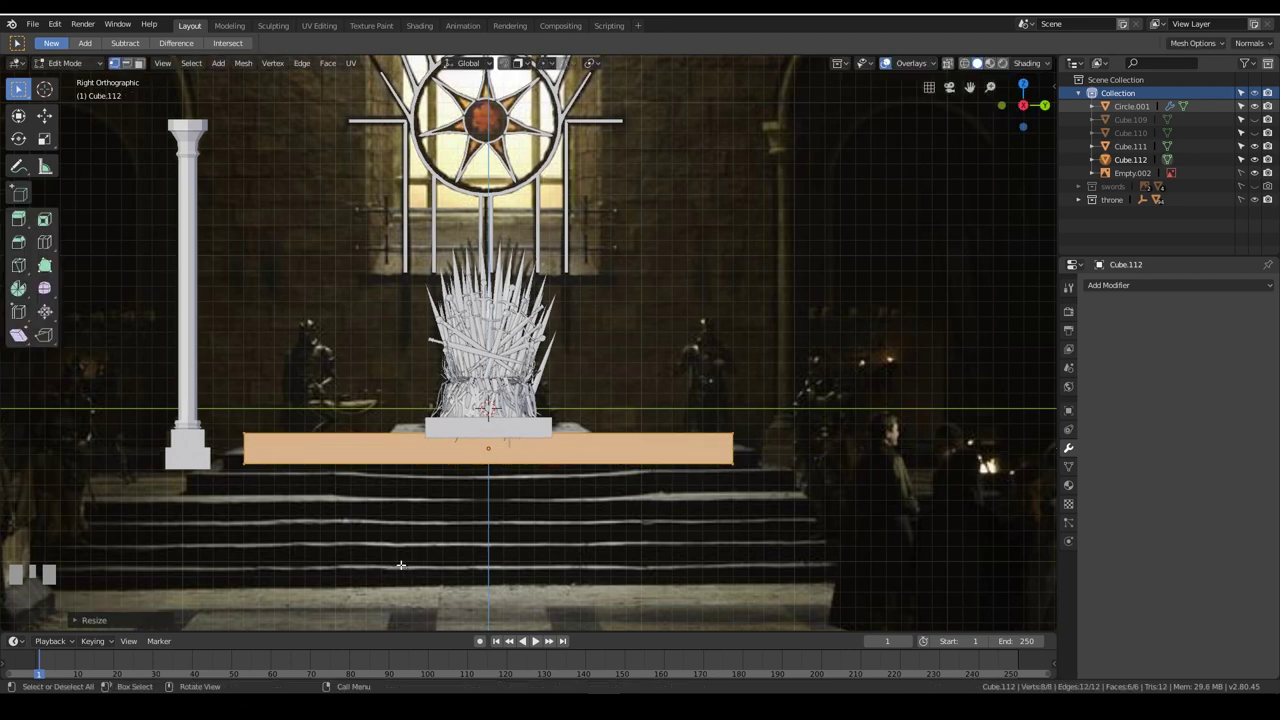
Finish shaping the Cube.113 slab under the top step and view it from the side, ready for Cube.114
key("1")
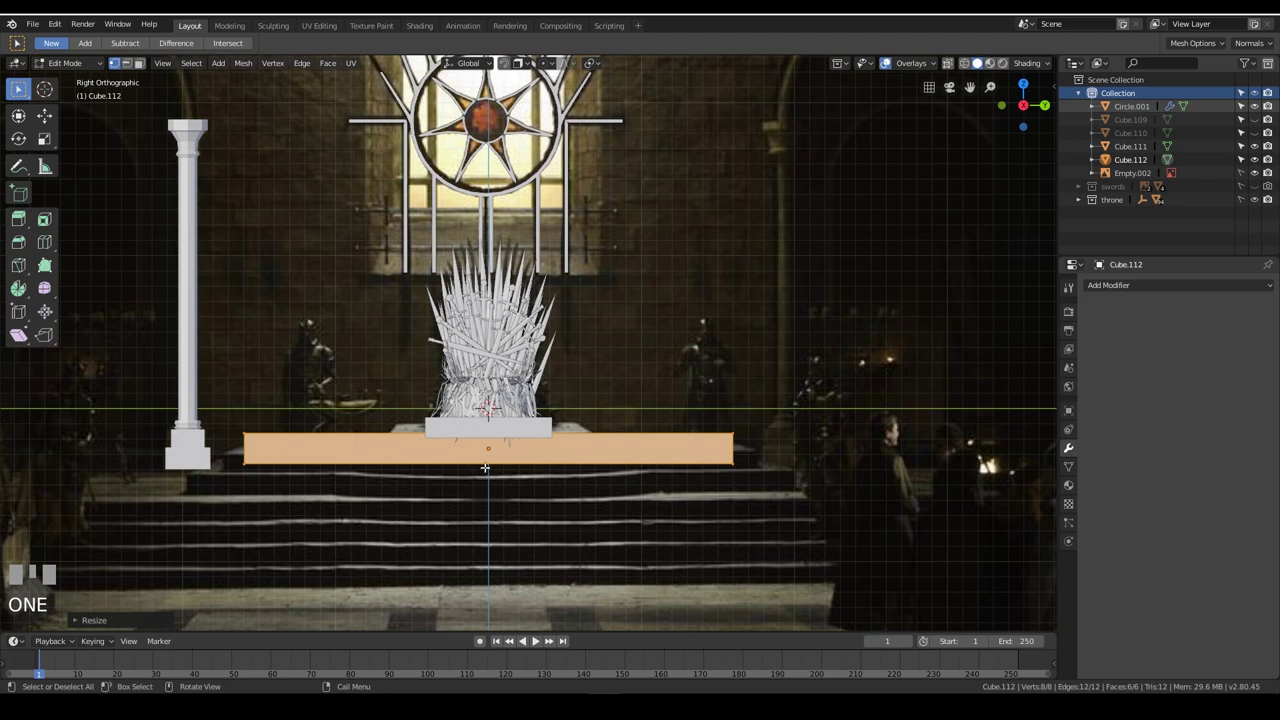
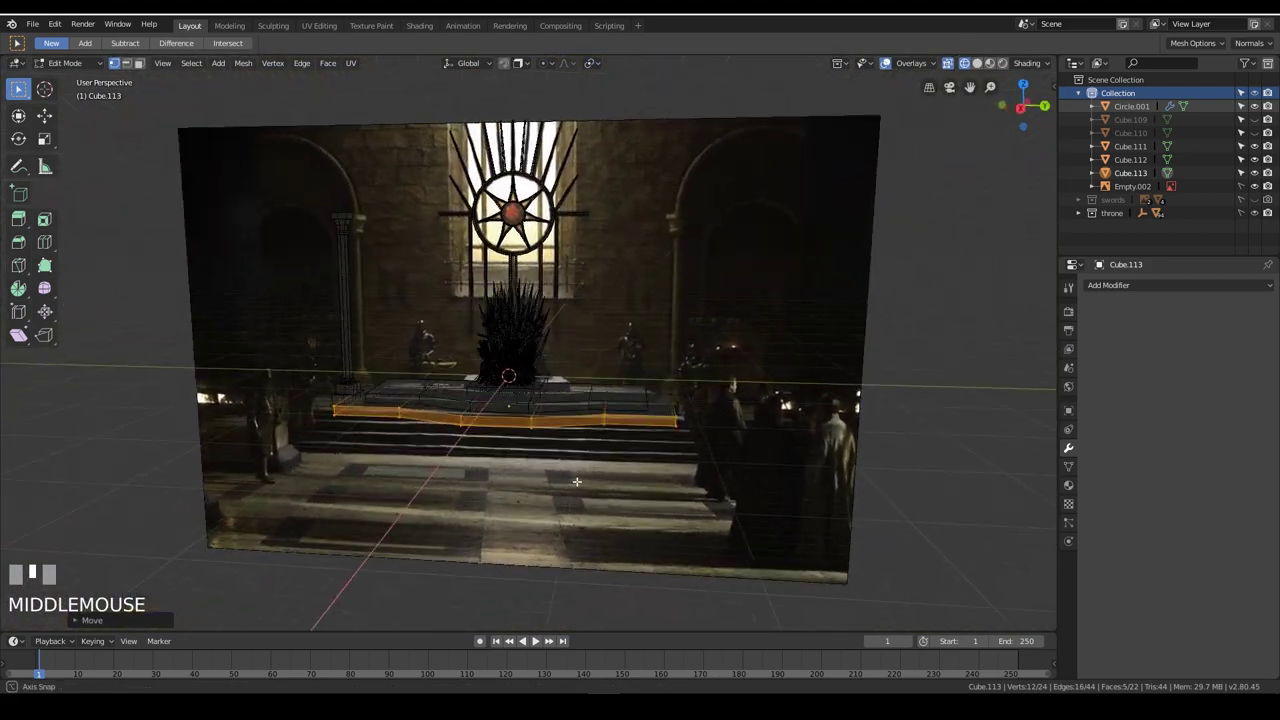
key("Tab")
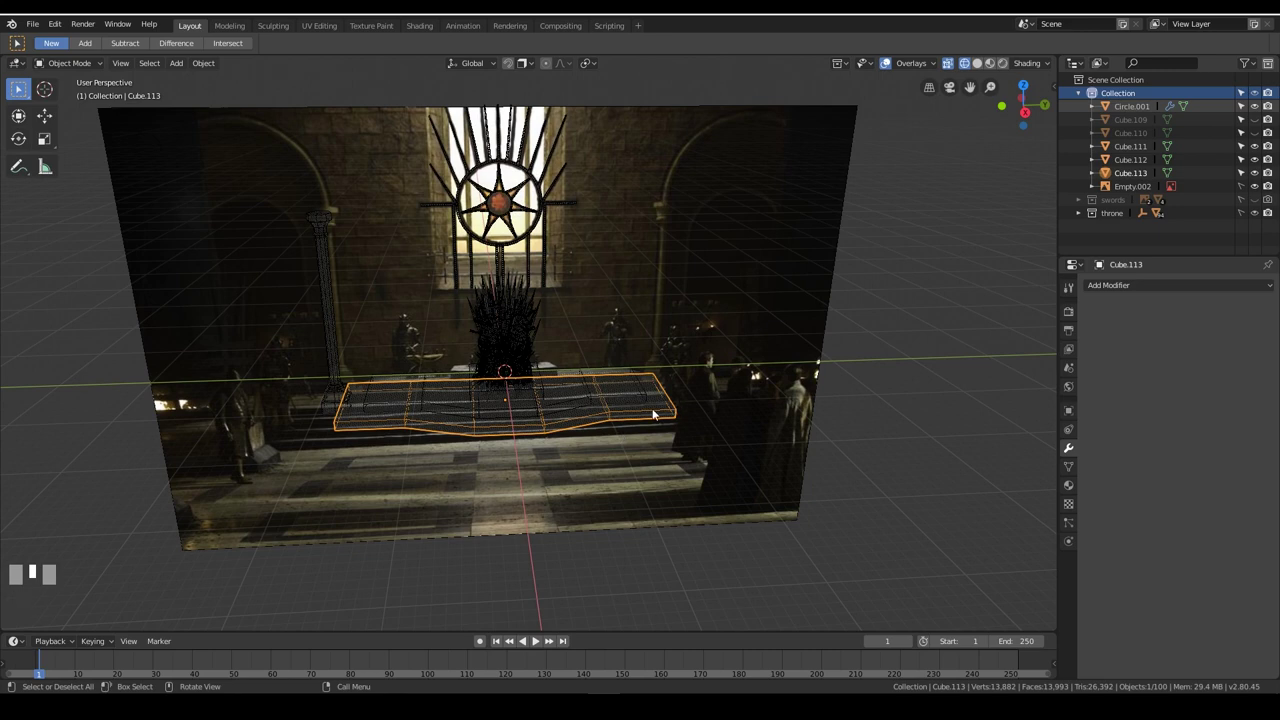
key("KP_3")
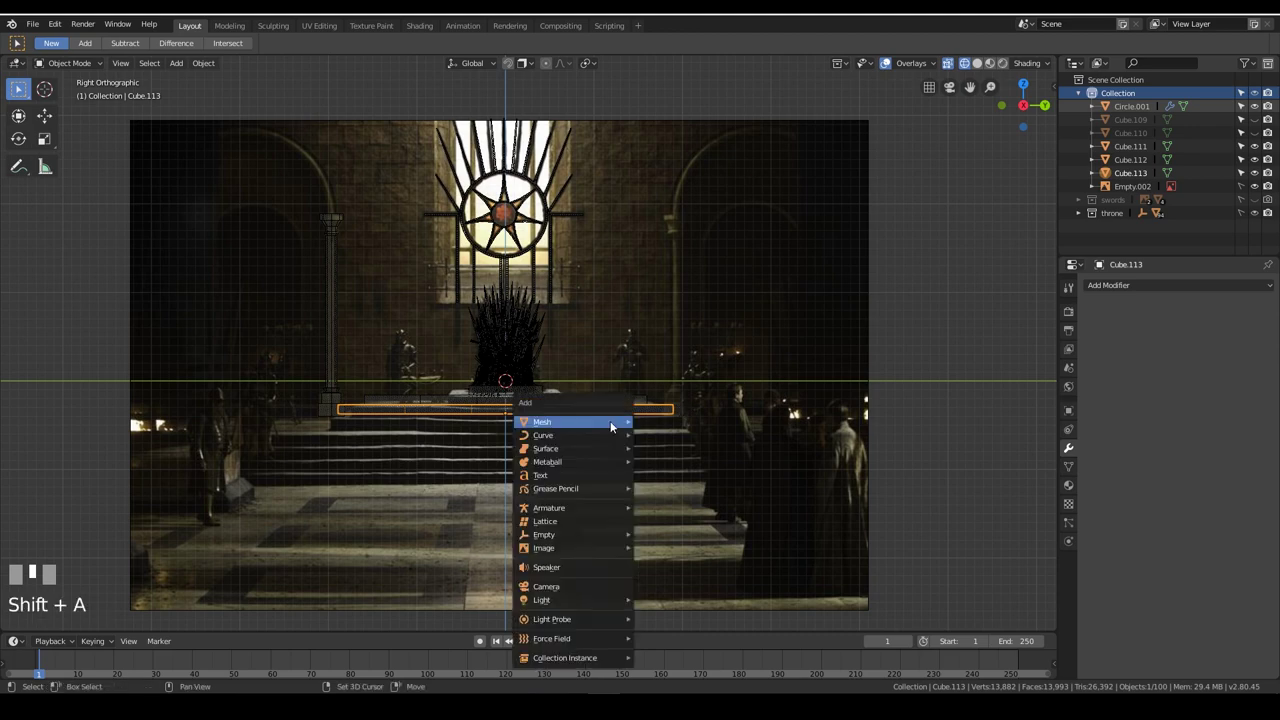
scroll("up", 3)
Resize the new slab Cube.114 larger beneath the platform and orbit to check it
middle_click(599, 369)
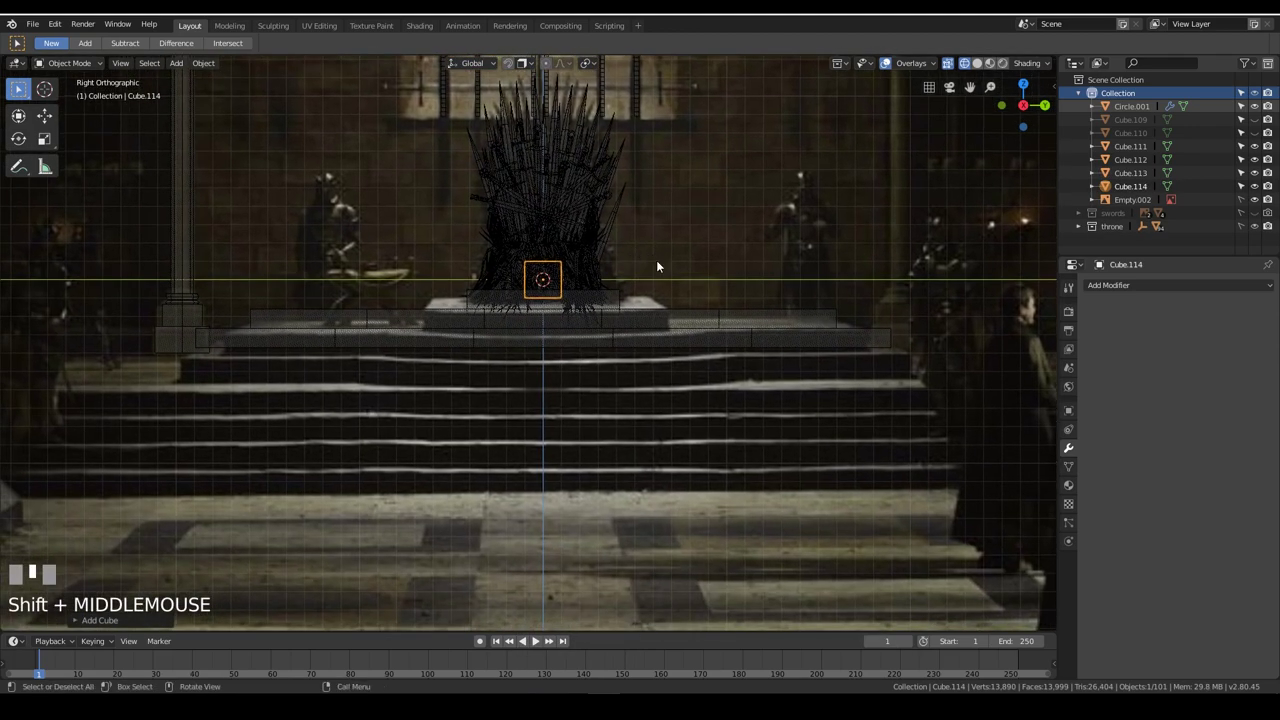
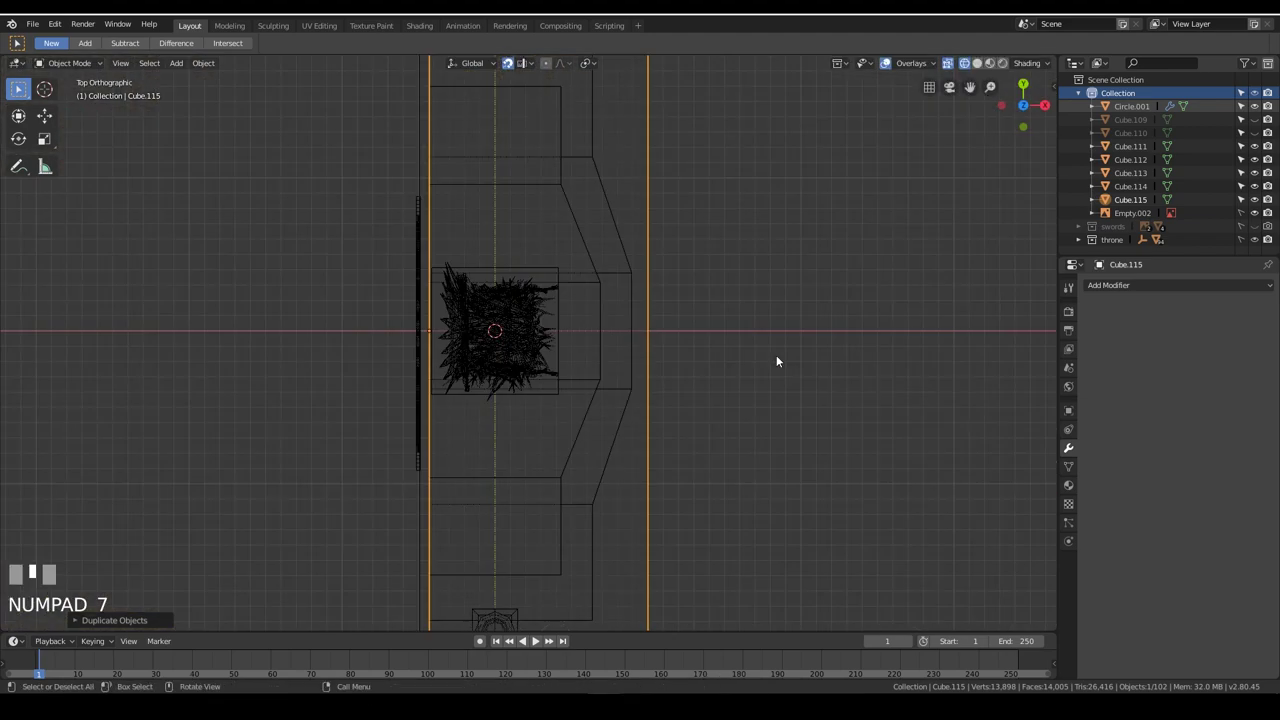
scroll("down", 3)
key("s")
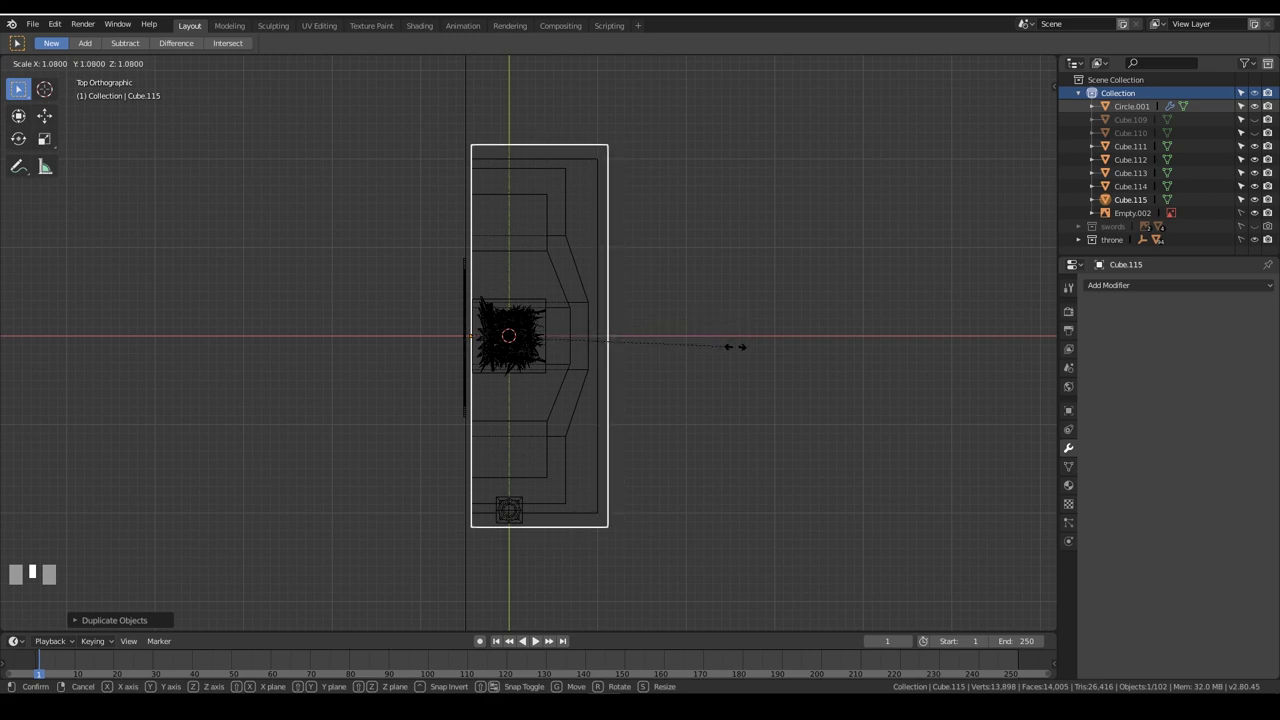
left_click(738, 350)
left_click_drag(928, 274, 870, 104)
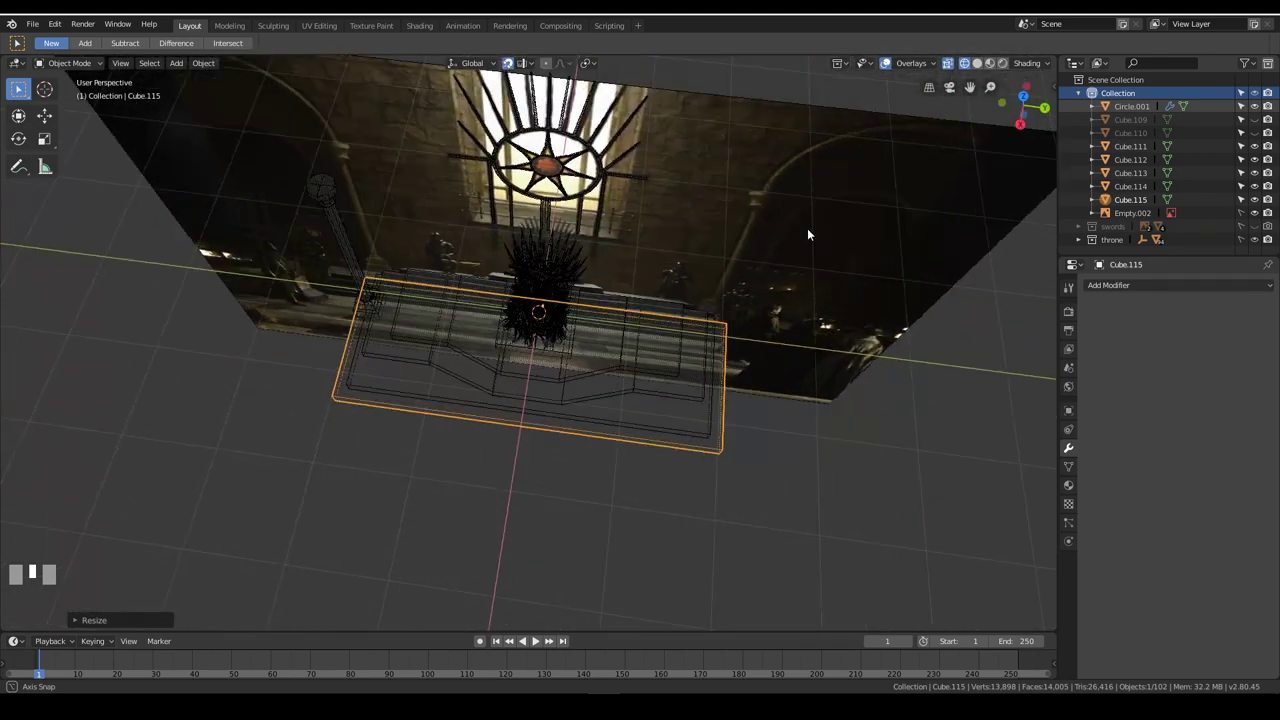
scroll("down", 3)
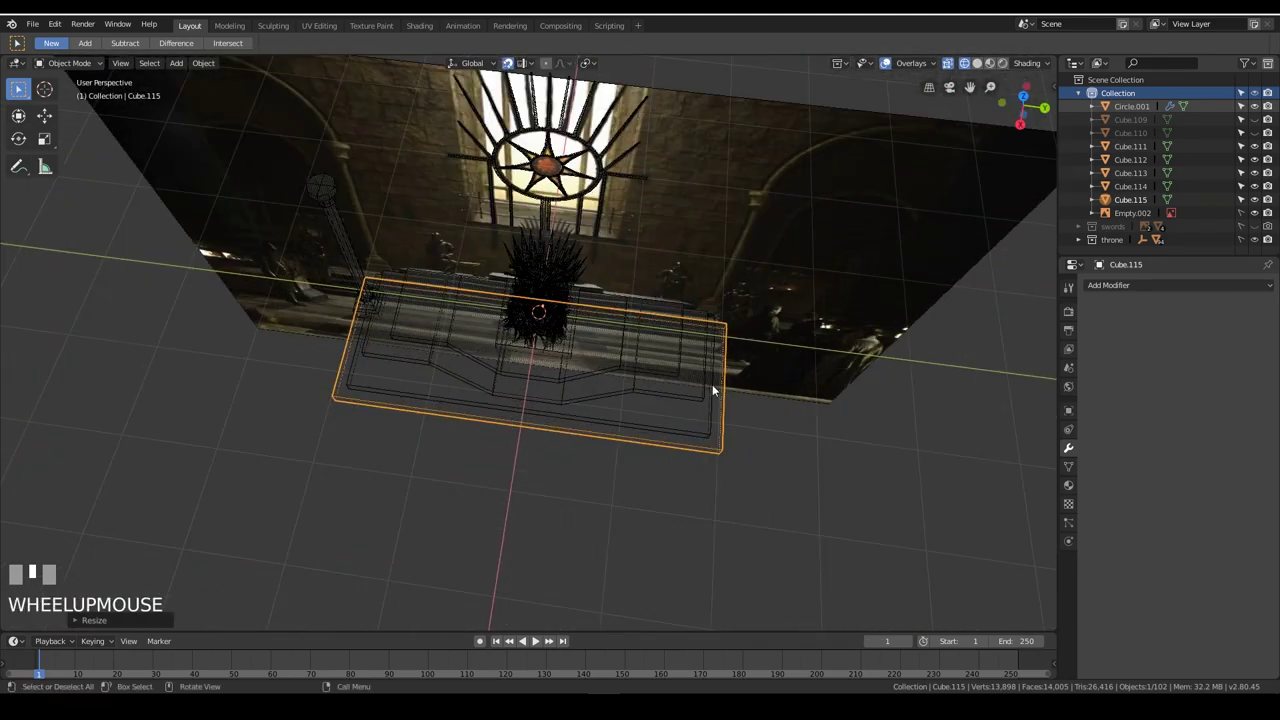
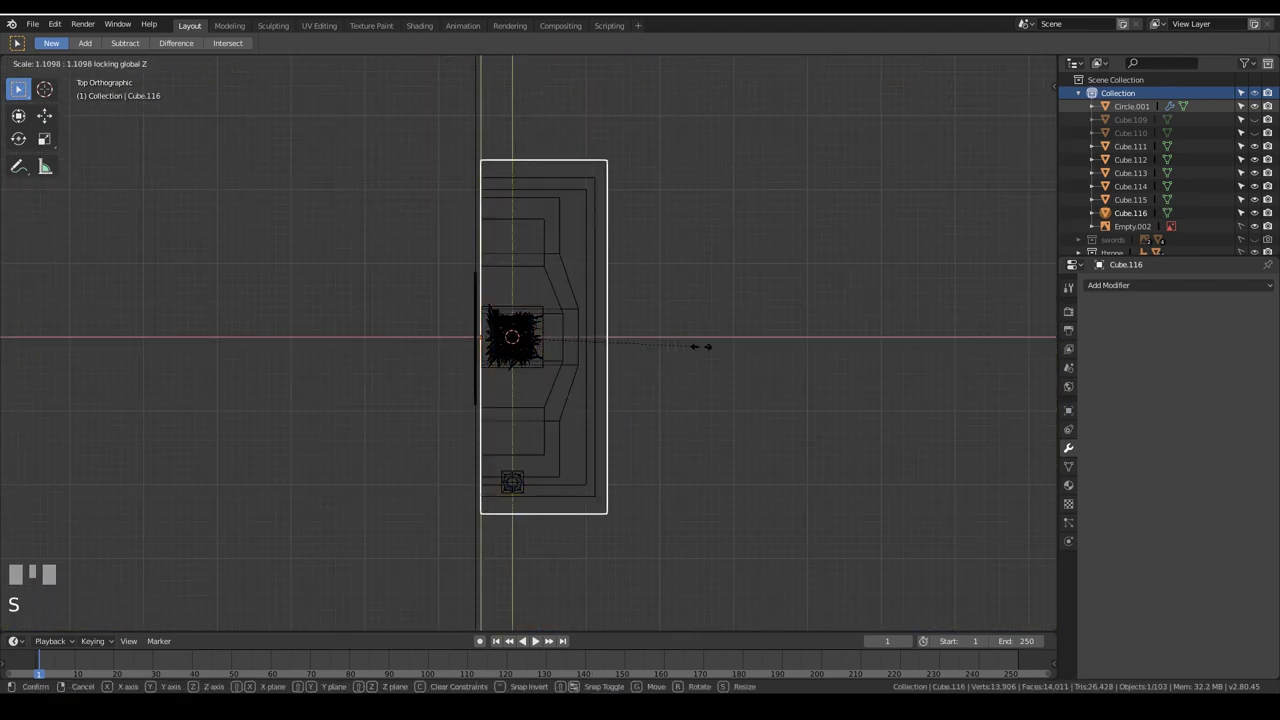
Duplicate the slab as a lower step and enlarge it horizontally from top view, then edit its mesh
key("KP_3")
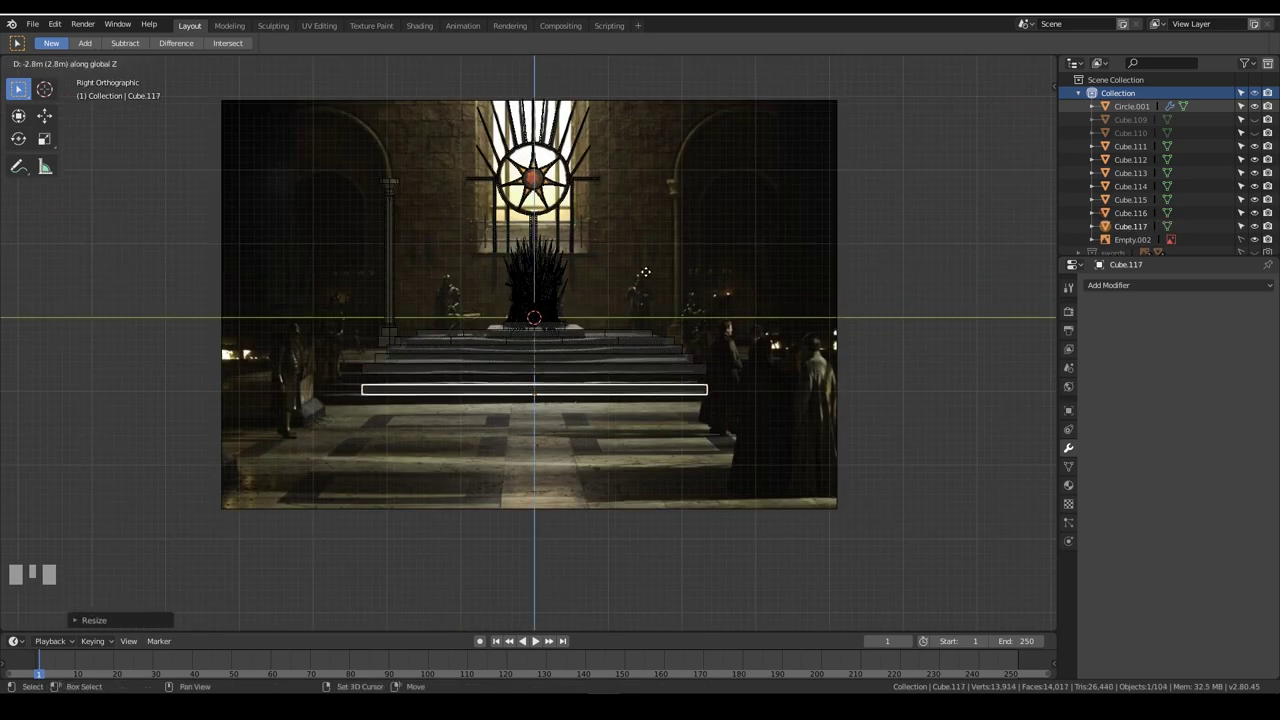
left_click(655, 176)
key("KP_7")
key("s")
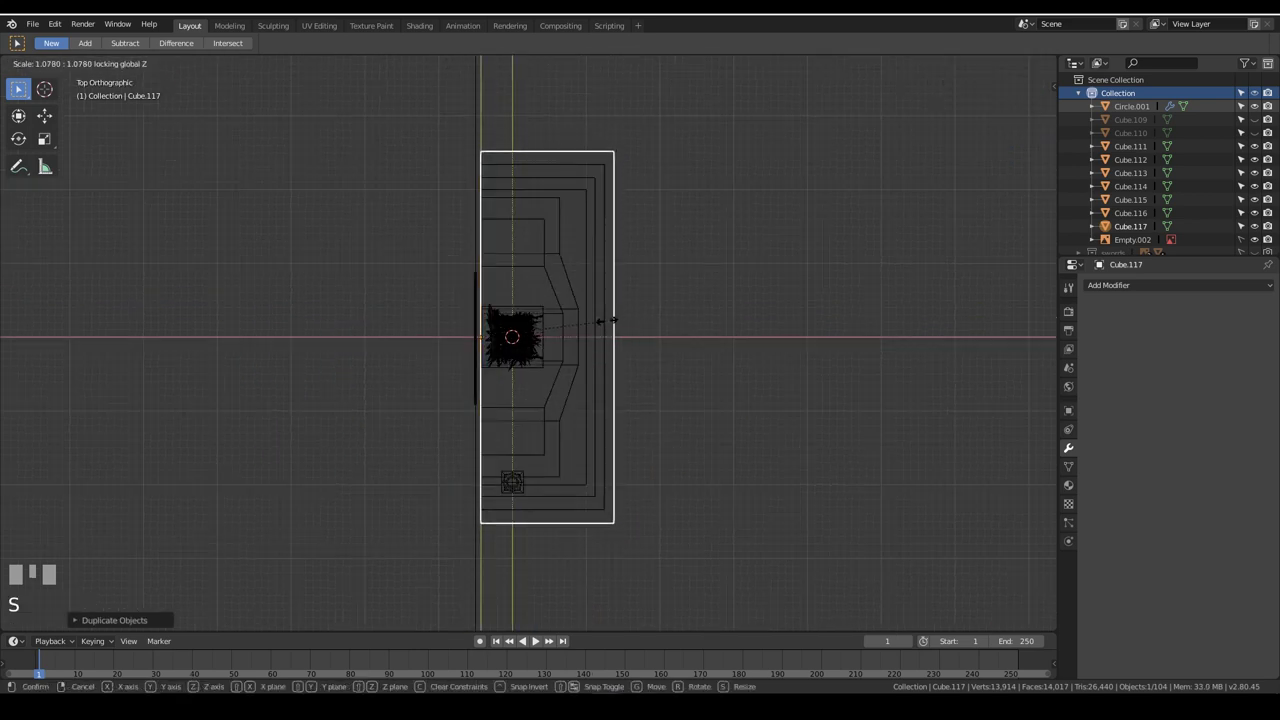
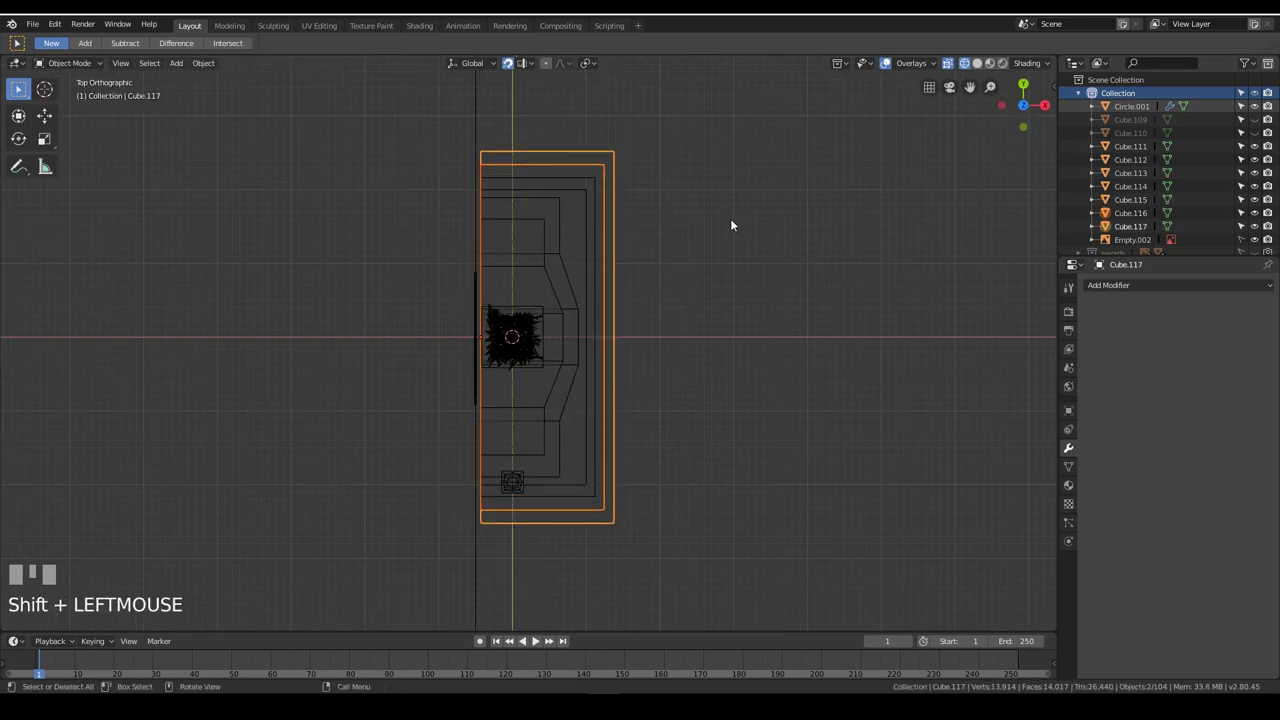
left_click(592, 180)
key("Tab")
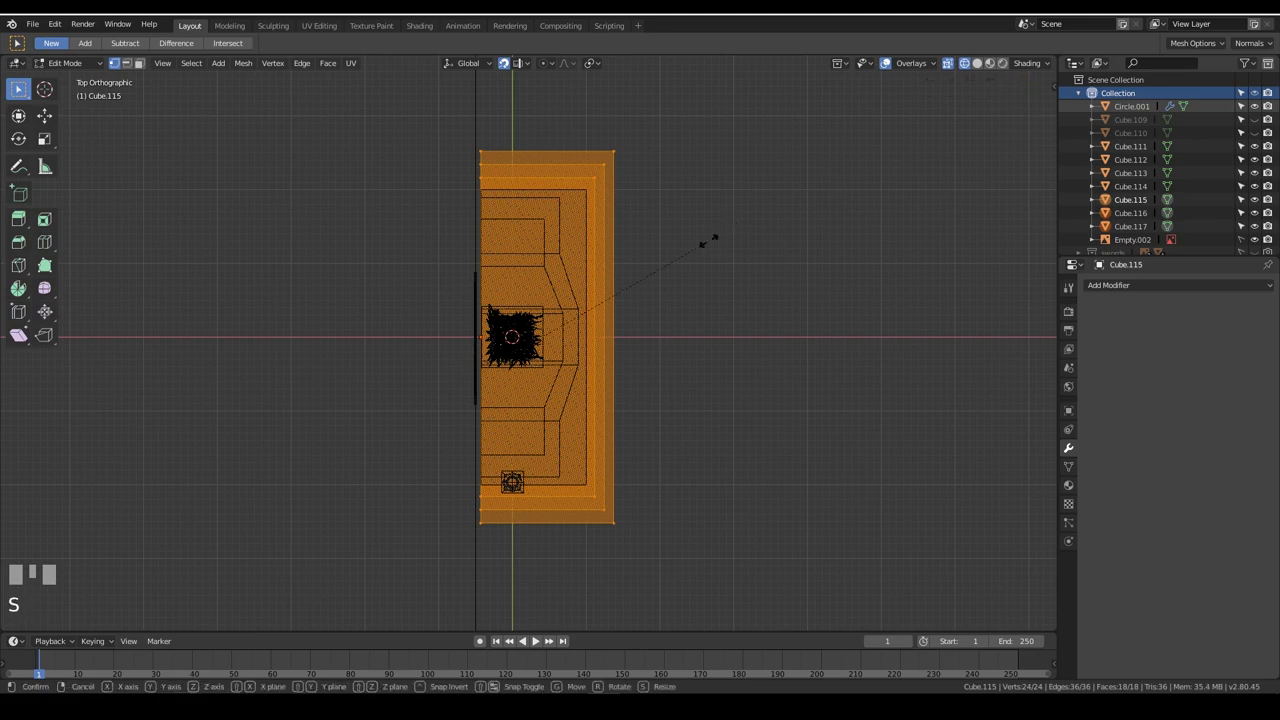
Leave edit mode and inspect the stepped base's alignment in see-through X-ray view
left_click_drag(879, 316, 814, 330)
scroll("down", 3)
key("z")
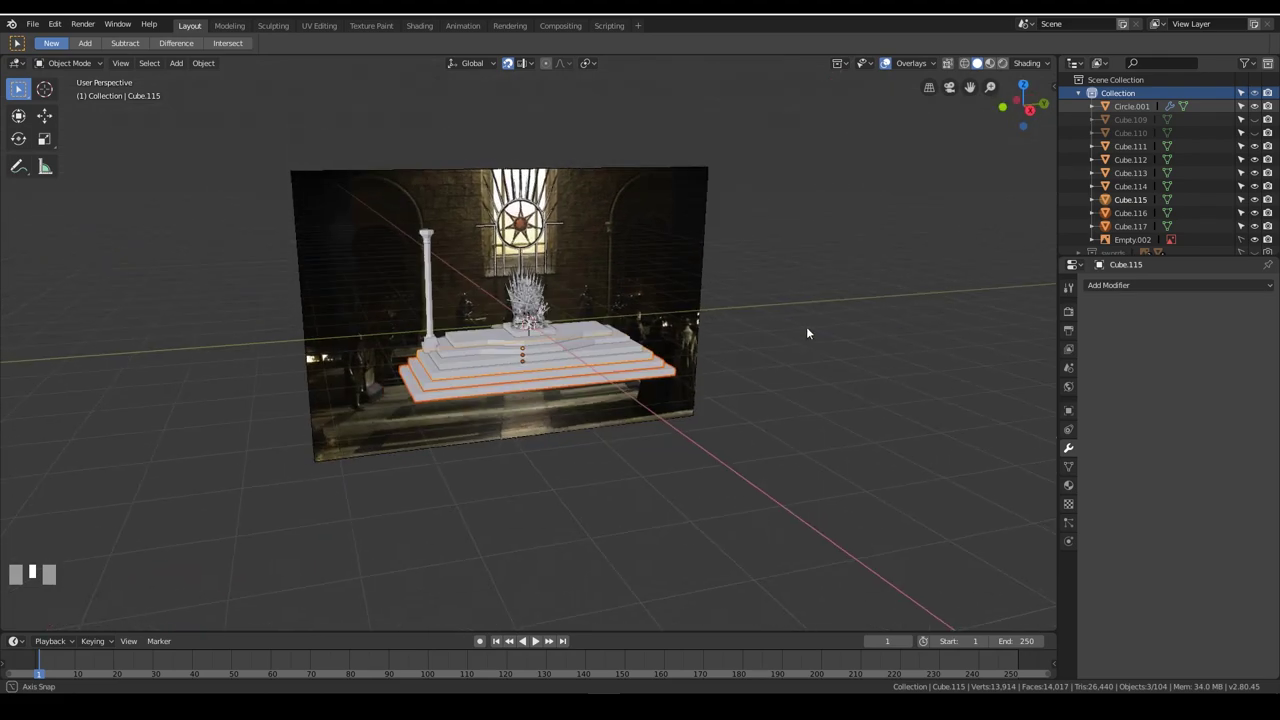
scroll("down", 3)
scroll("up", 3)
key("z")
middle_click(824, 314)
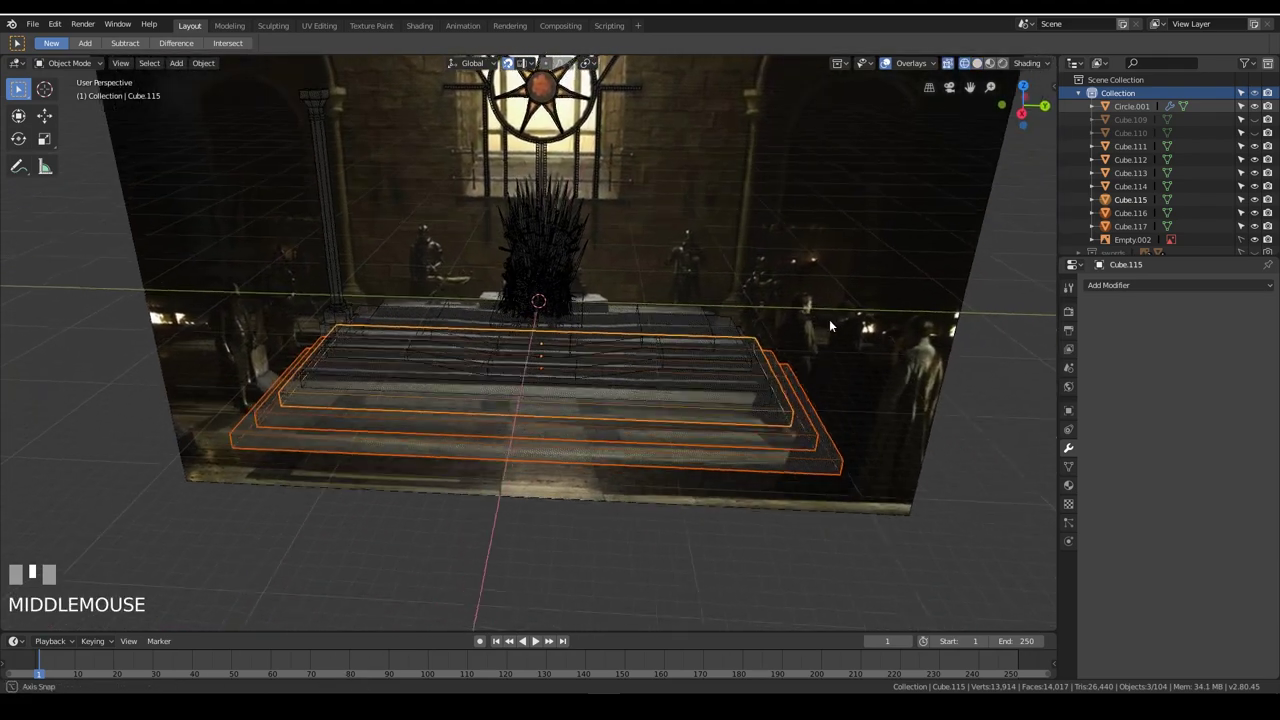
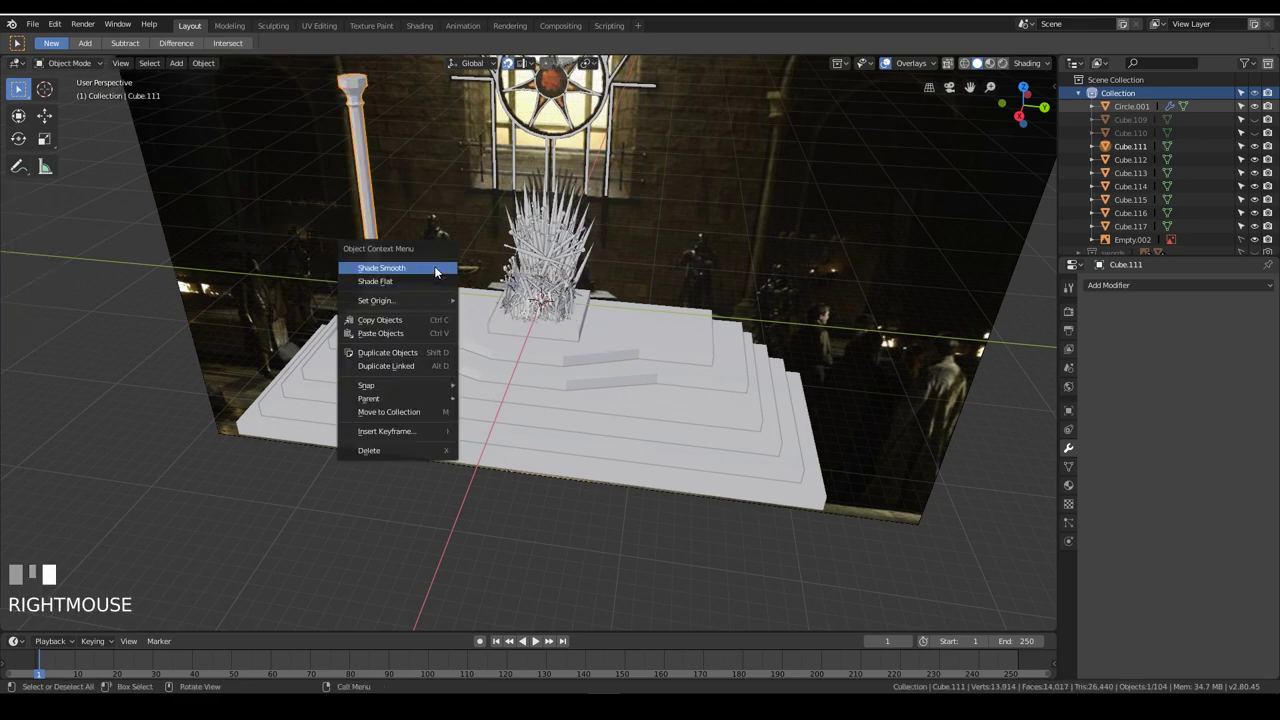
Shade the column smooth, unhide everything and delete the unused Cube.109
left_click_drag(1155, 287, 1099, 375)
left_click(1100, 362)
left_click_drag(813, 234, 777, 99)
scroll("down", 3)
key("alt+h")
left_click(777, 99)
key("x")
left_click_drag(618, 131, 408, 131)
left_click(408, 131)
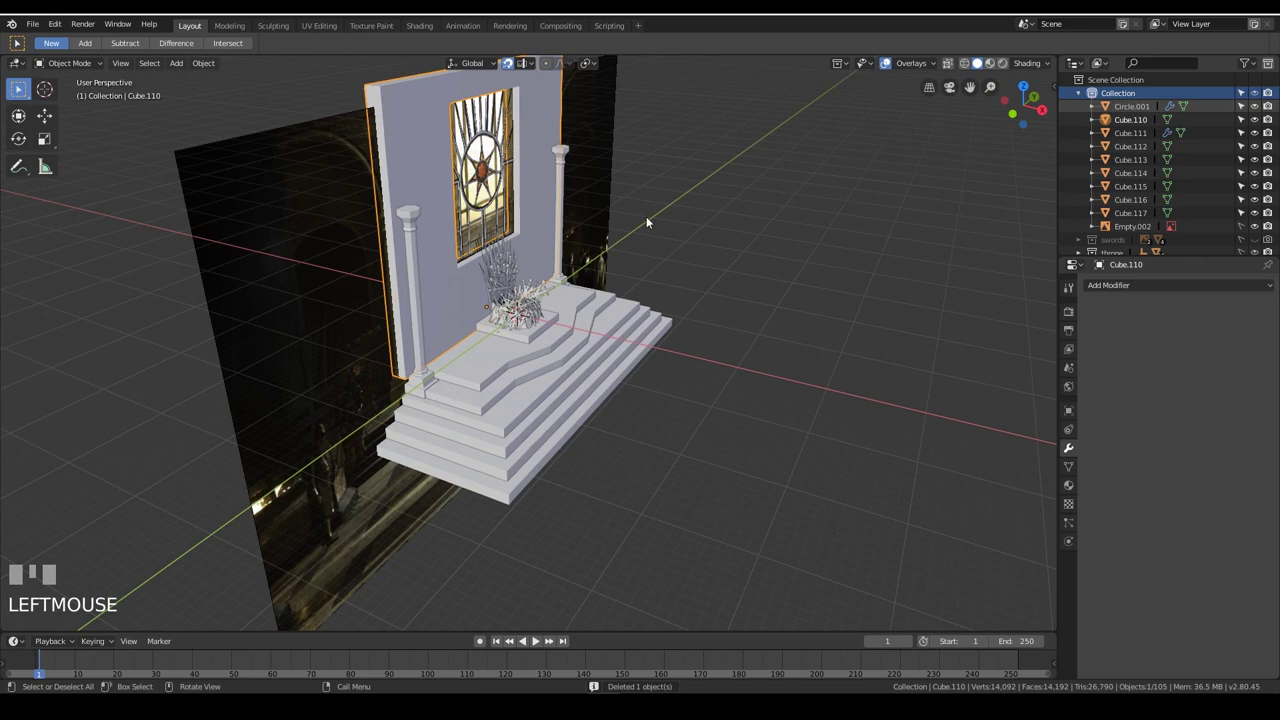
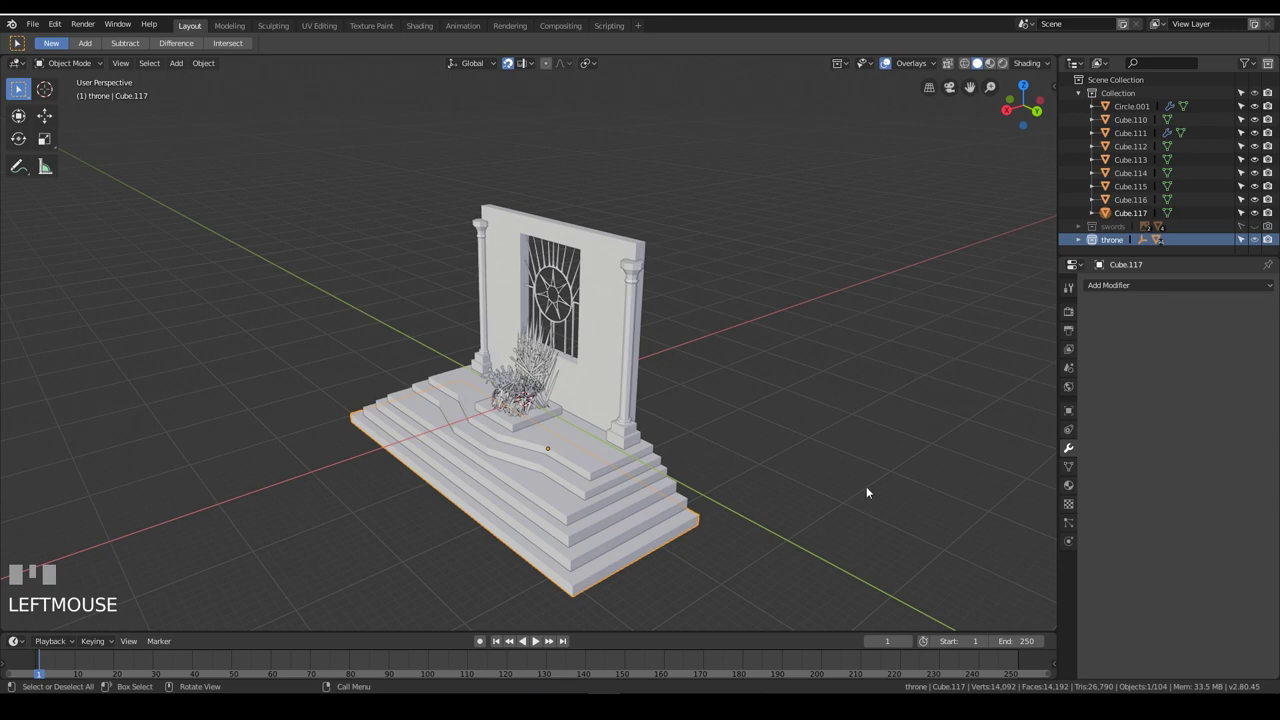
Add a camera to the scene and move it up away from the diorama
left_click_drag(711, 301, 594, 372)
scroll("up", 3)
key("shift+a")
scroll("down", 3)
key("g")
key("g")
left_click(594, 372)
Reposition the camera from top view to roughly 20 m, 20 m, 24 m looking down at the throne
left_click_drag(668, 384, 789, 219)
scroll("down", 3)
key("KP_7")
key("g")
left_click(789, 219)
left_click_drag(851, 197, 878, 236)
key("g")
left_click(878, 236)
scroll("down", 3)
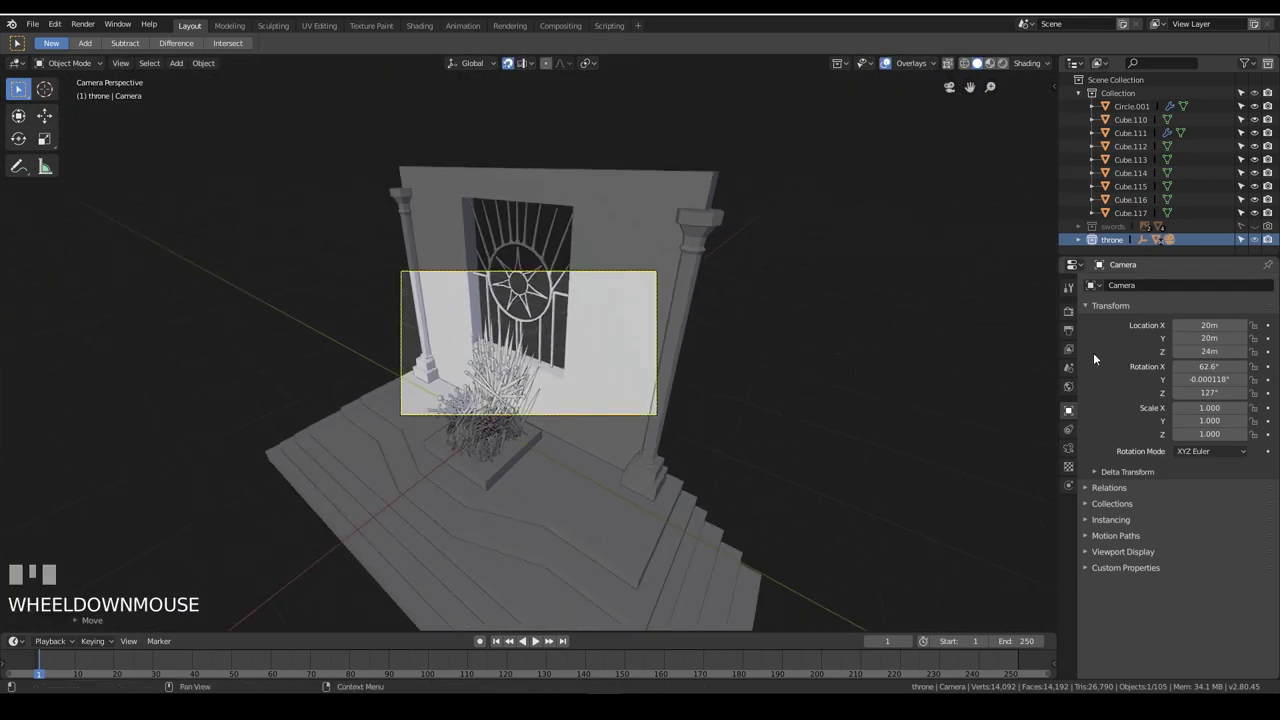
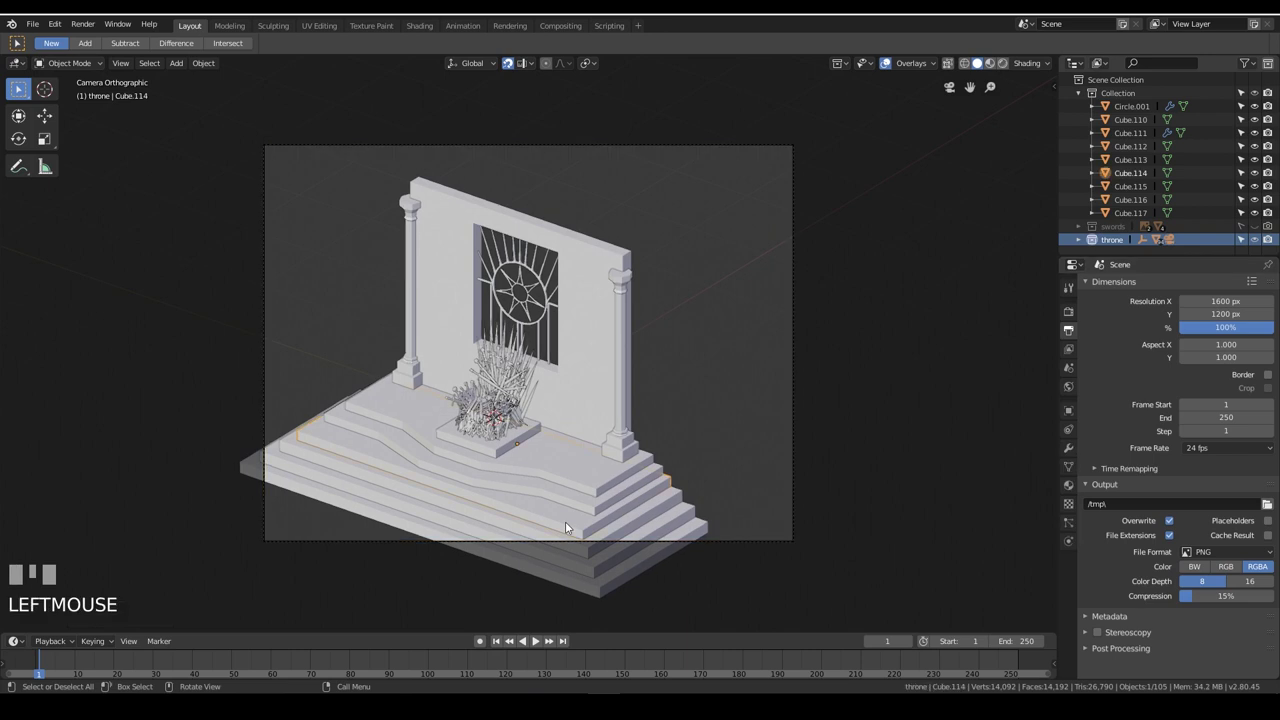
Select the four extra lower step slabs in camera view and delete them
left_click(583, 549)
left_click_drag(593, 565, 603, 582)
left_click(602, 587)
key("x")
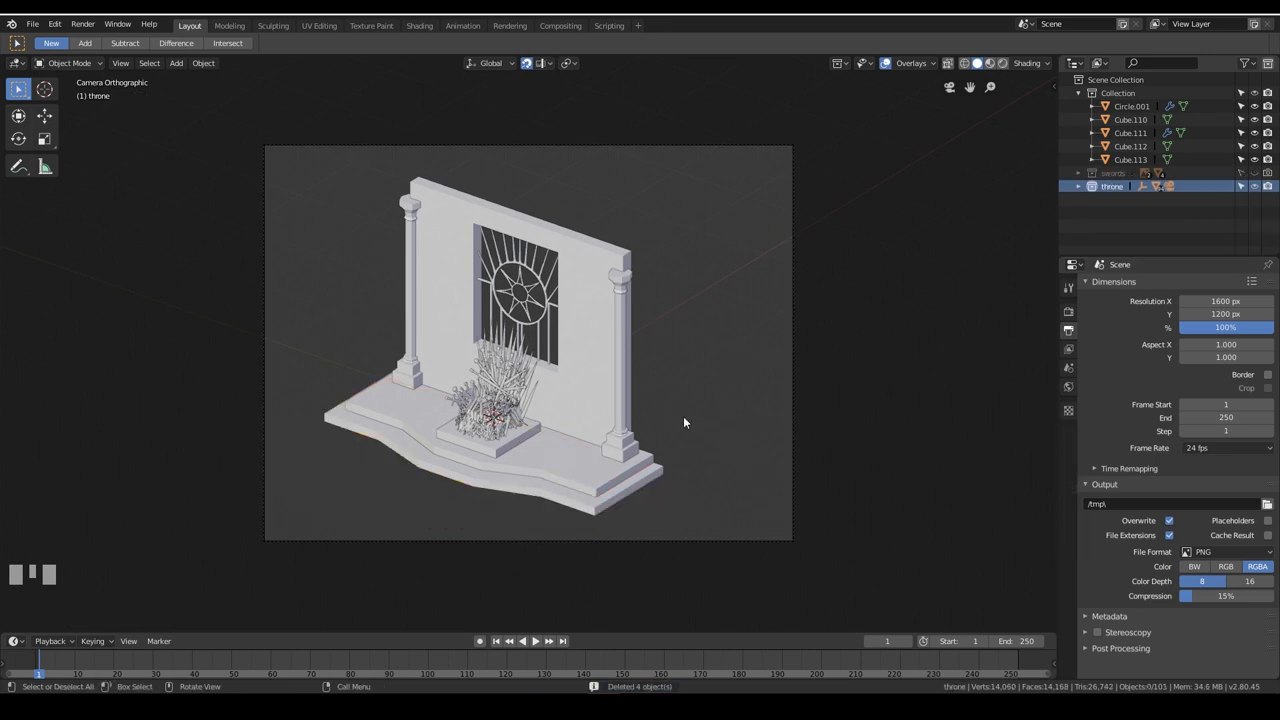
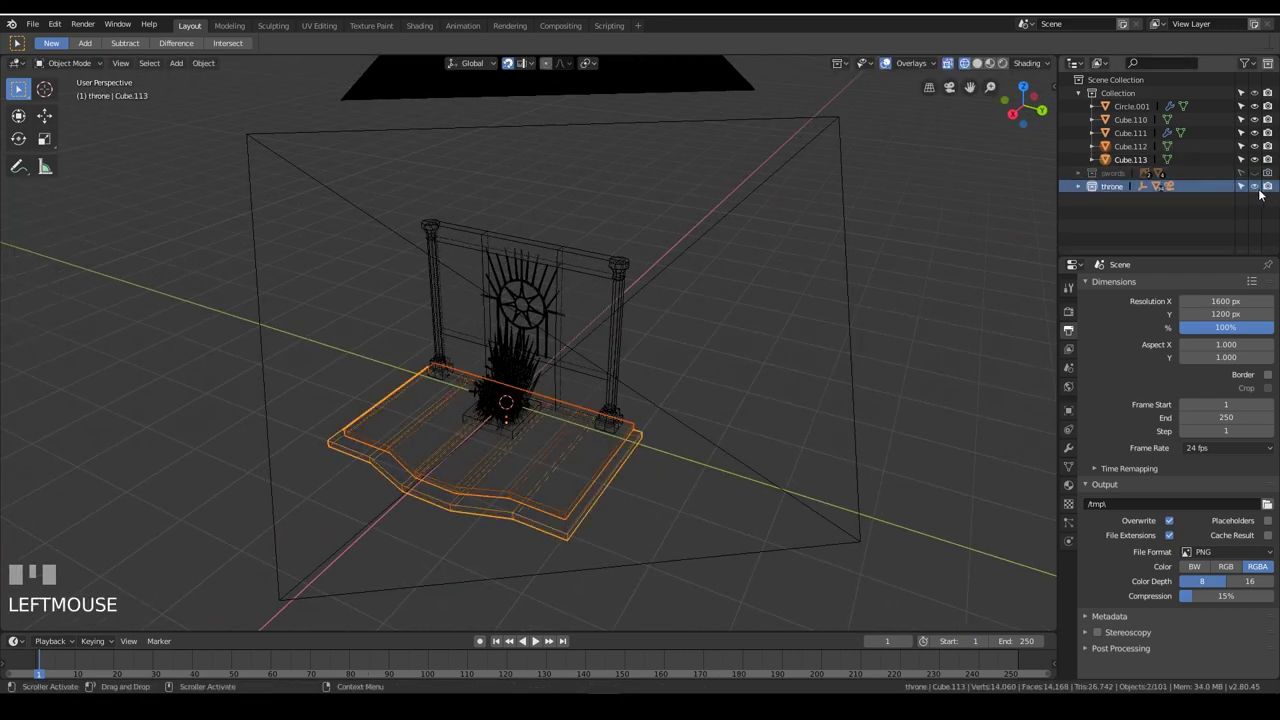
Orbit around the diorama and select the Camera to move it into the main Collection
key("a")
left_click_drag(1128, 192, 764, 155)
double_click(764, 155)
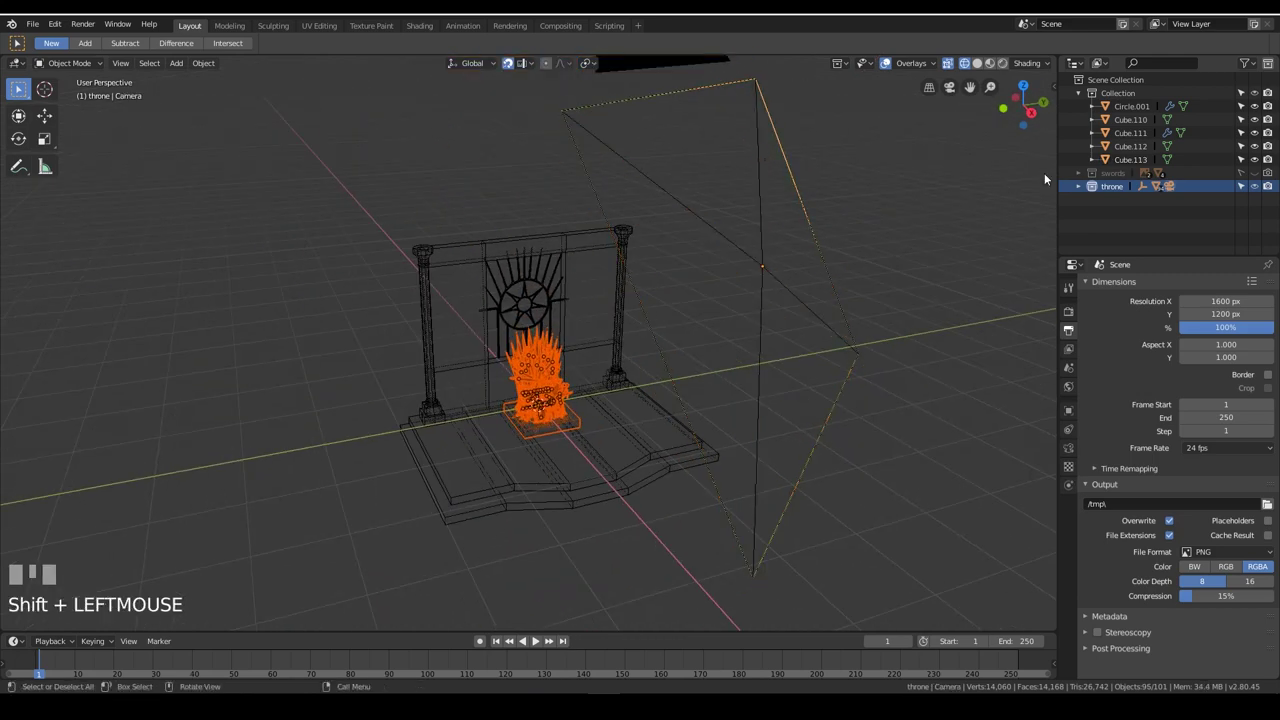
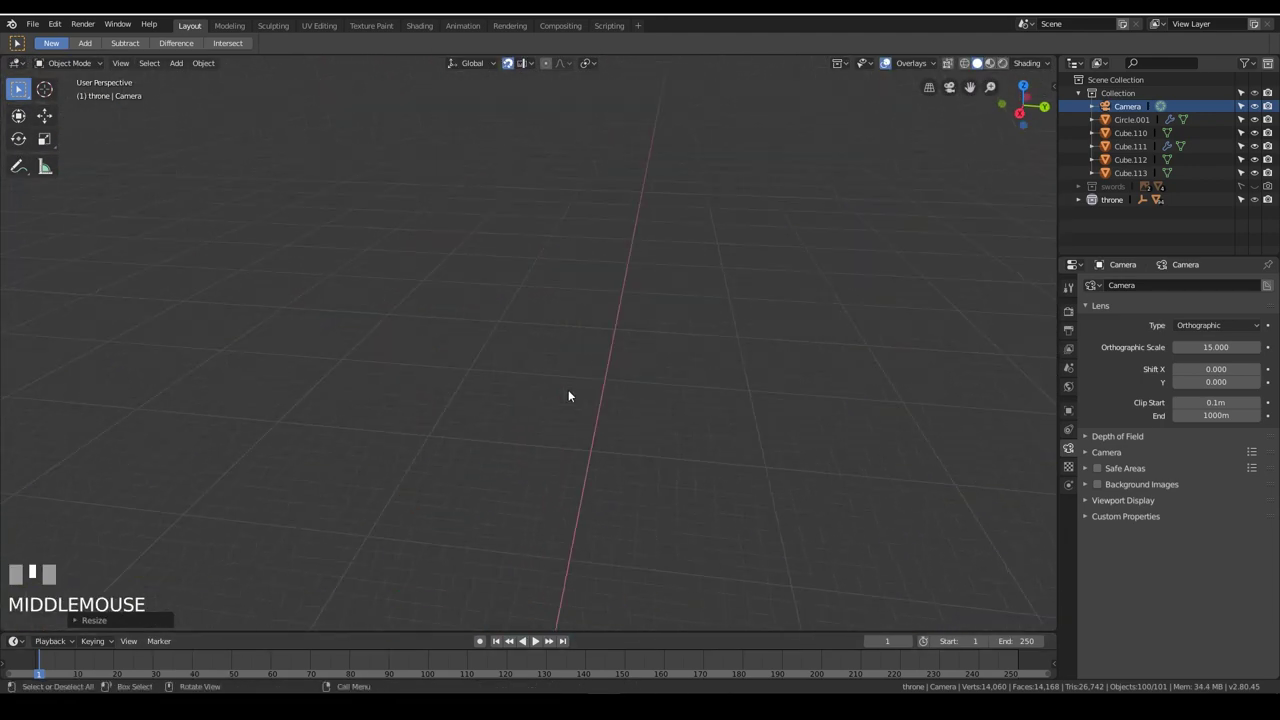
Zoom to the throne and move one sword, Cube.037, to a new position
left_click_drag(666, 438, 420, 286)
scroll("up", 3)
left_click(420, 286)
key("g")
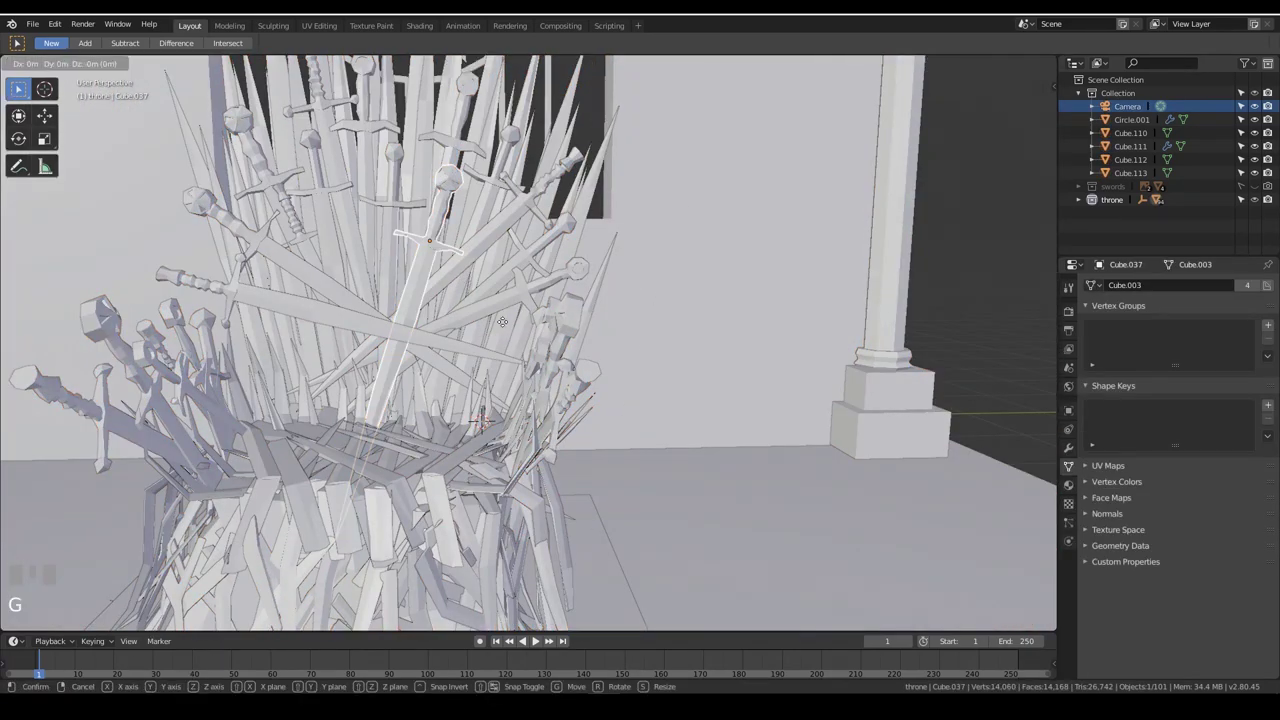
key("g")
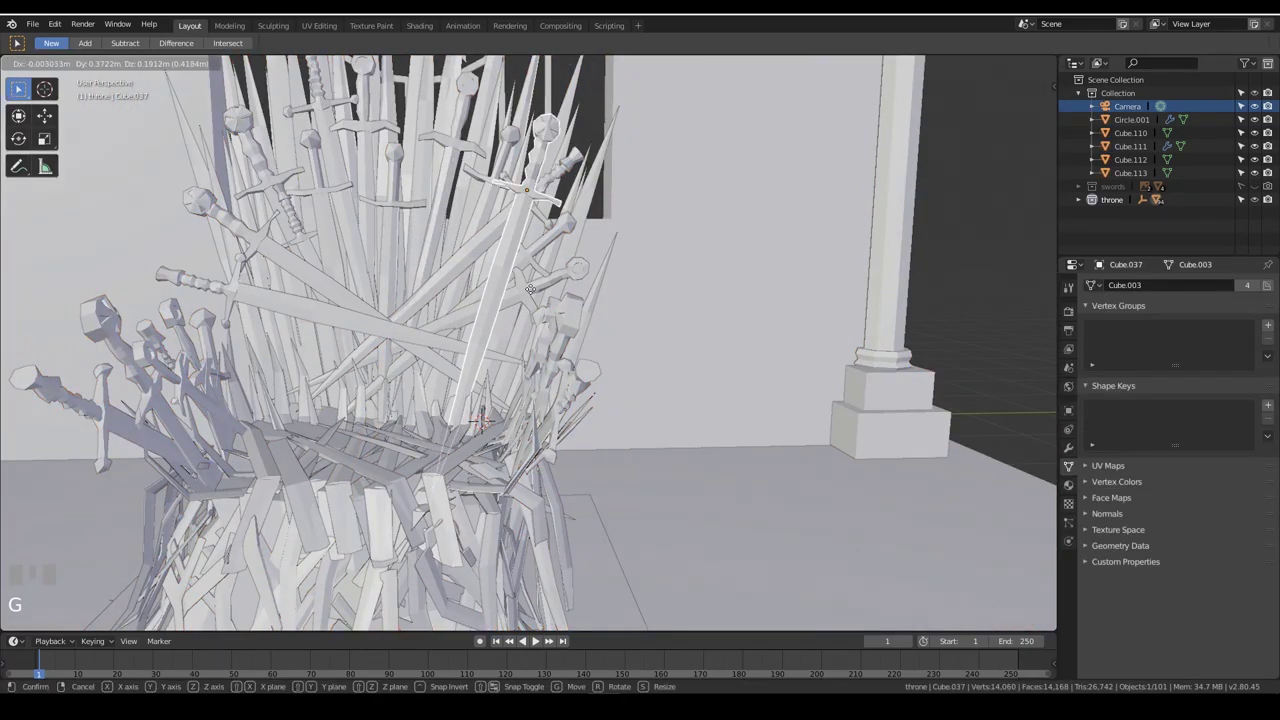
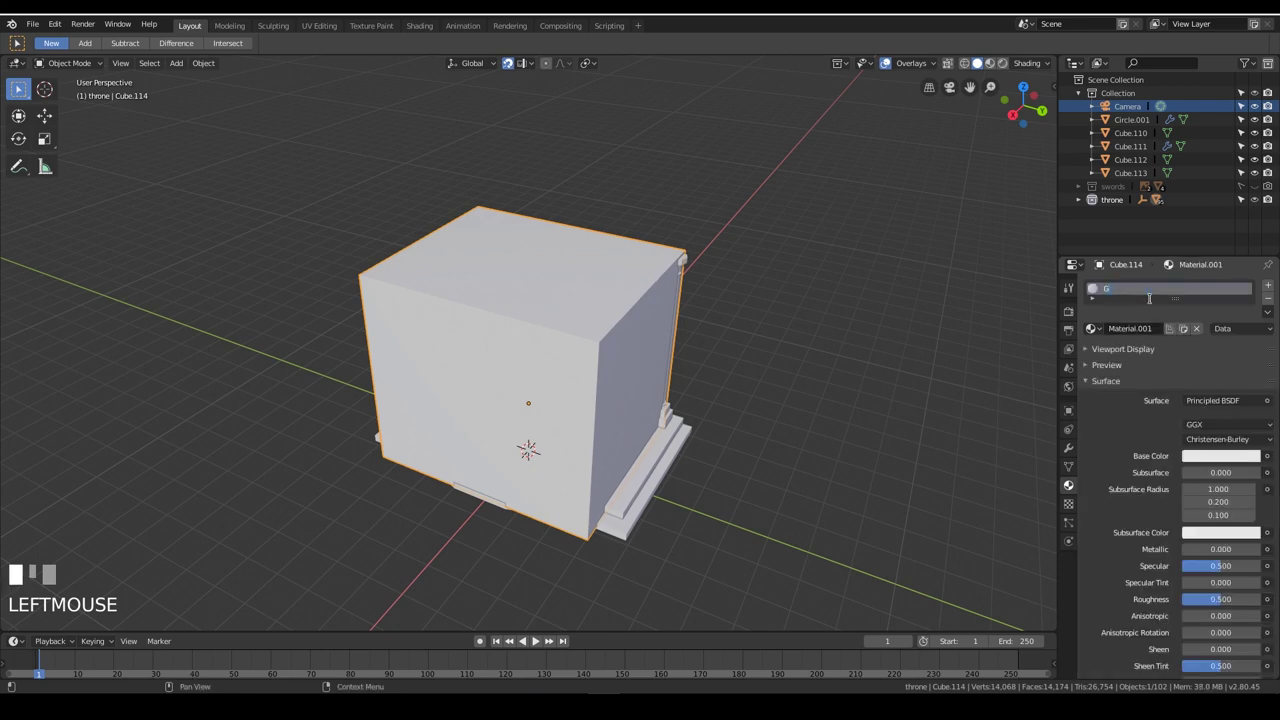
Confirm the surface shader choice for the enclosing box's Material.001
key("Return")
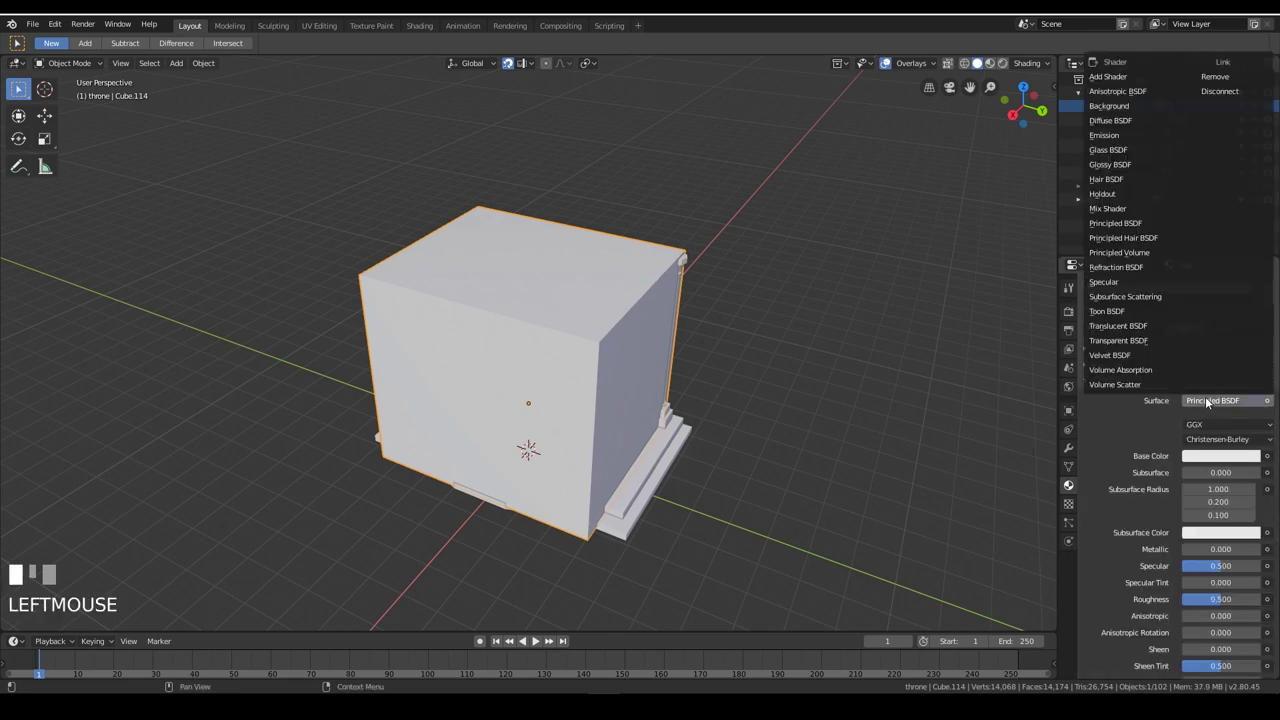
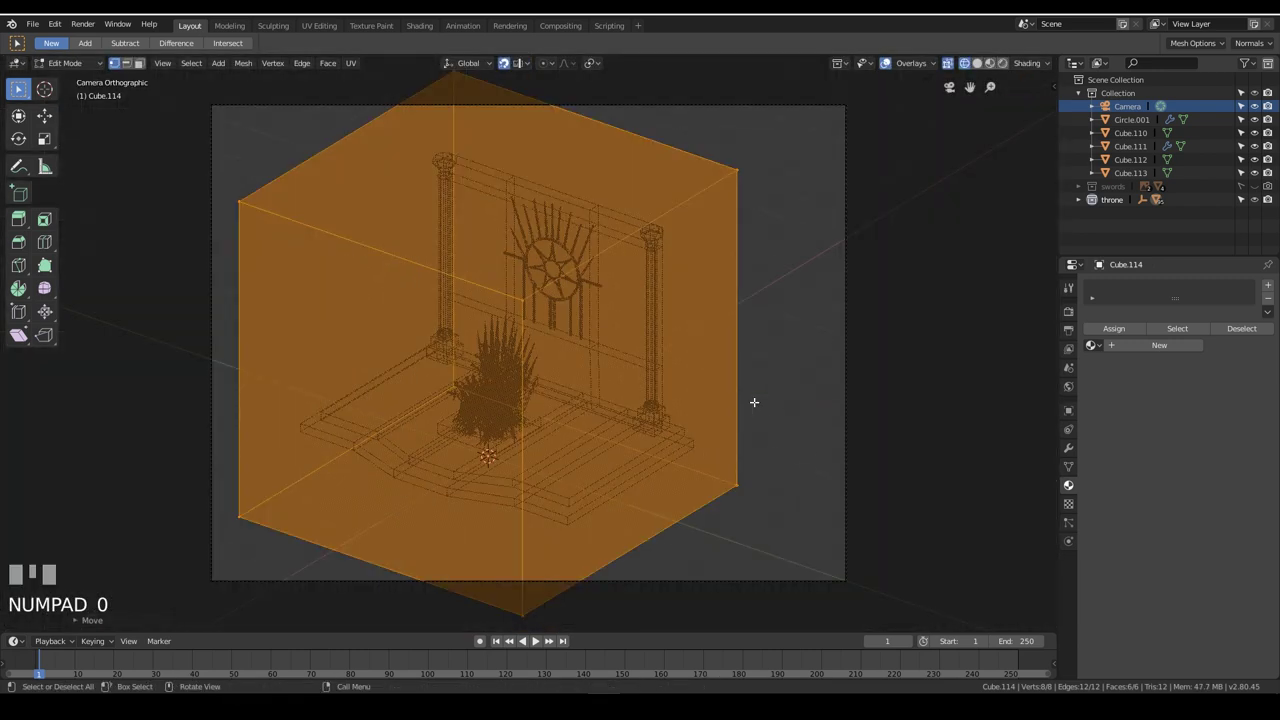
Reposition the camera to a new spot over the diorama
scroll("down", 3)
key("Tab")
scroll("up", 3)
left_click(801, 328)
key("g")
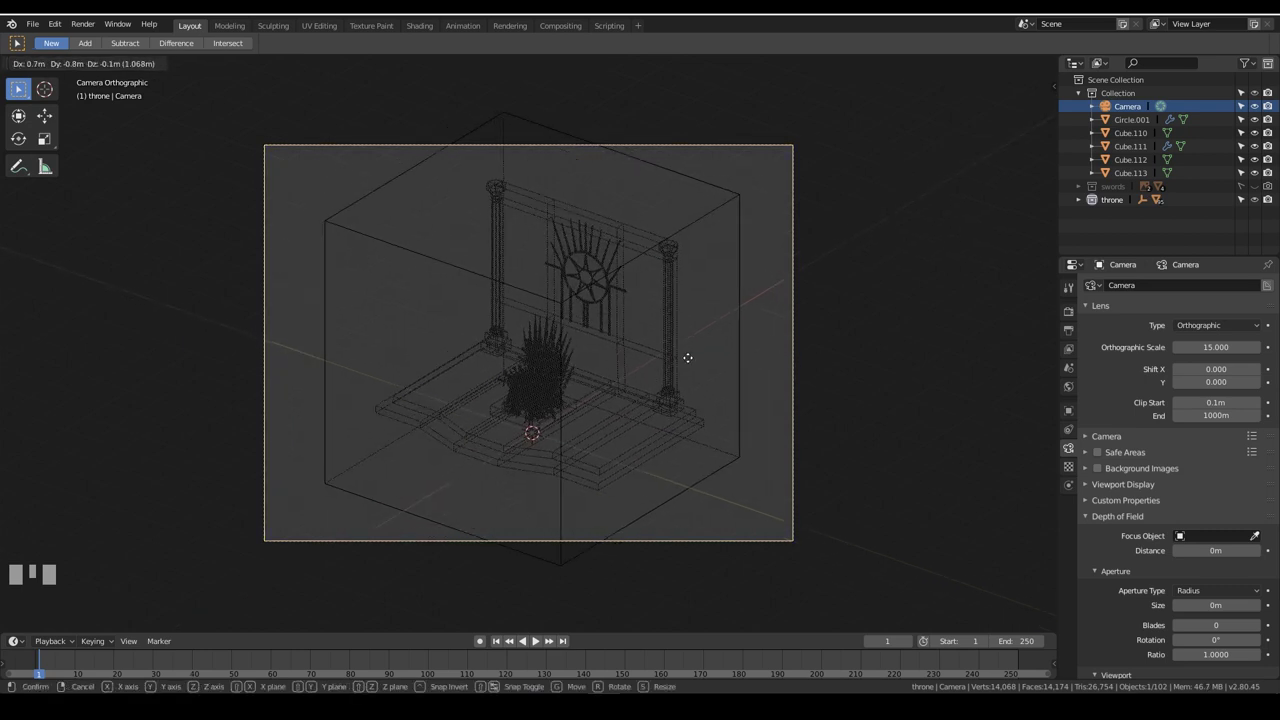
left_click(725, 362)
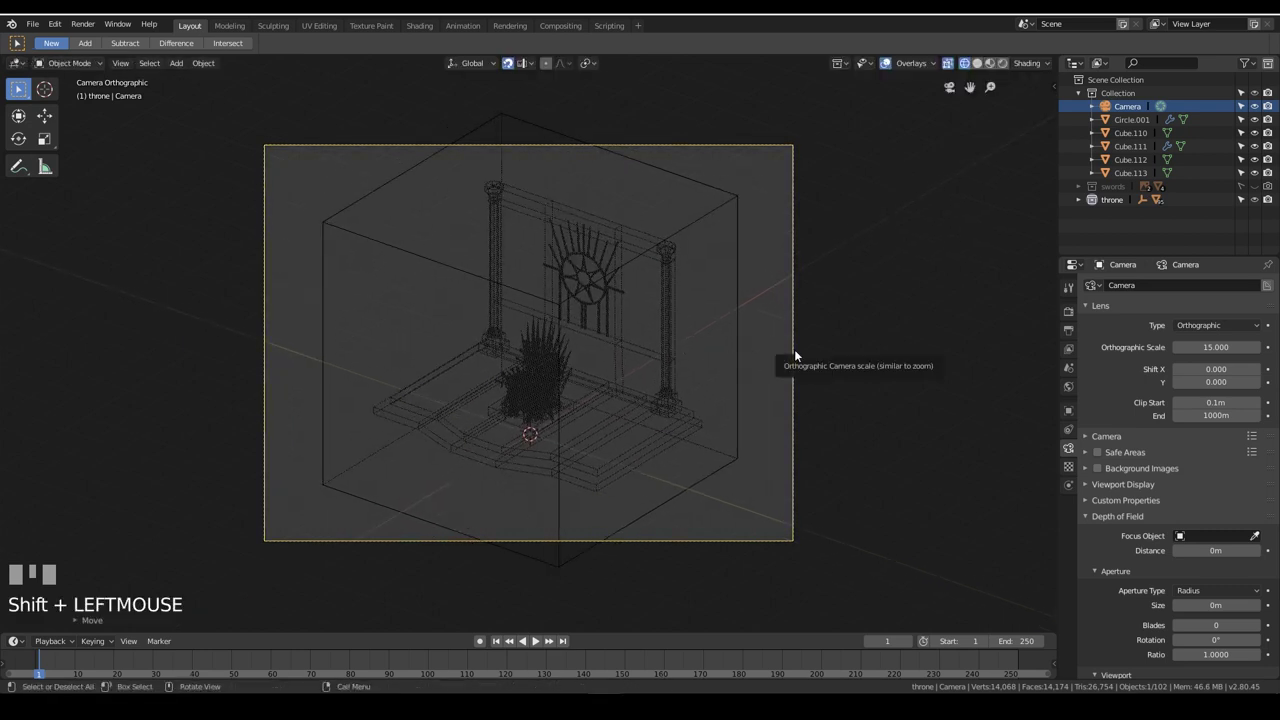
Add a large flat plane under the throne turned 45° on Z, then delete the old camera
key("shift+a")
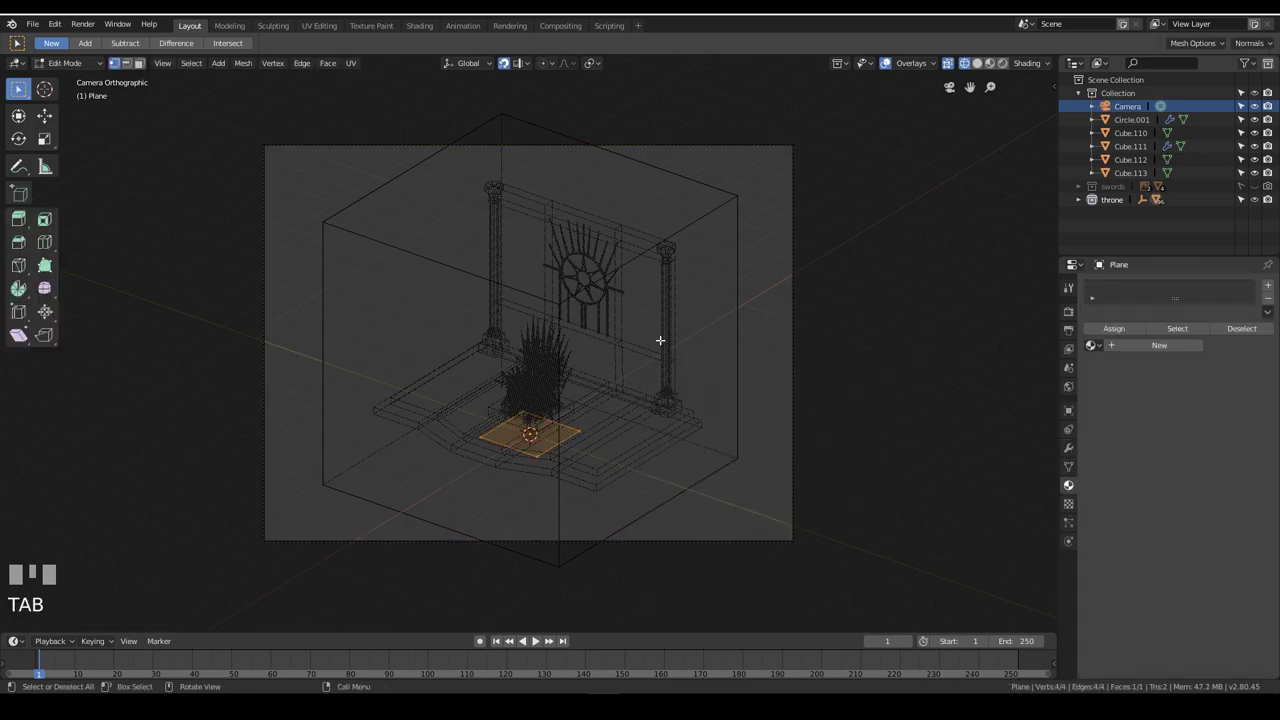
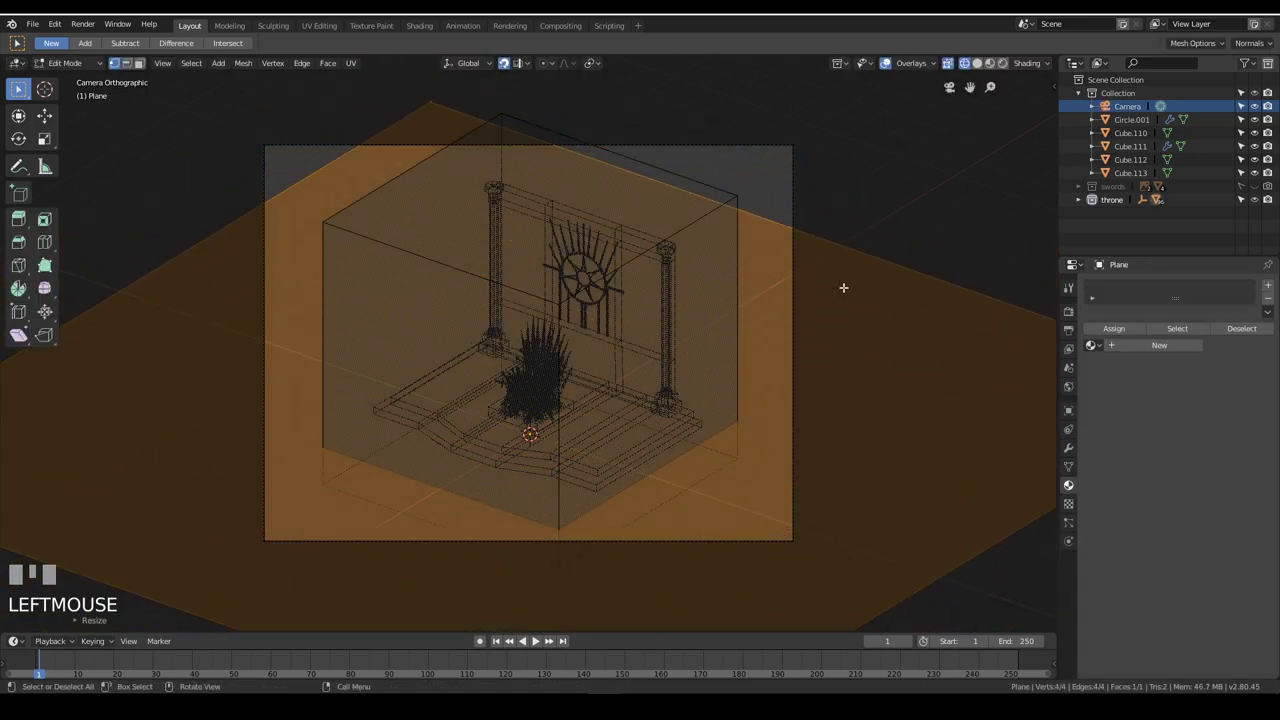
key("r")
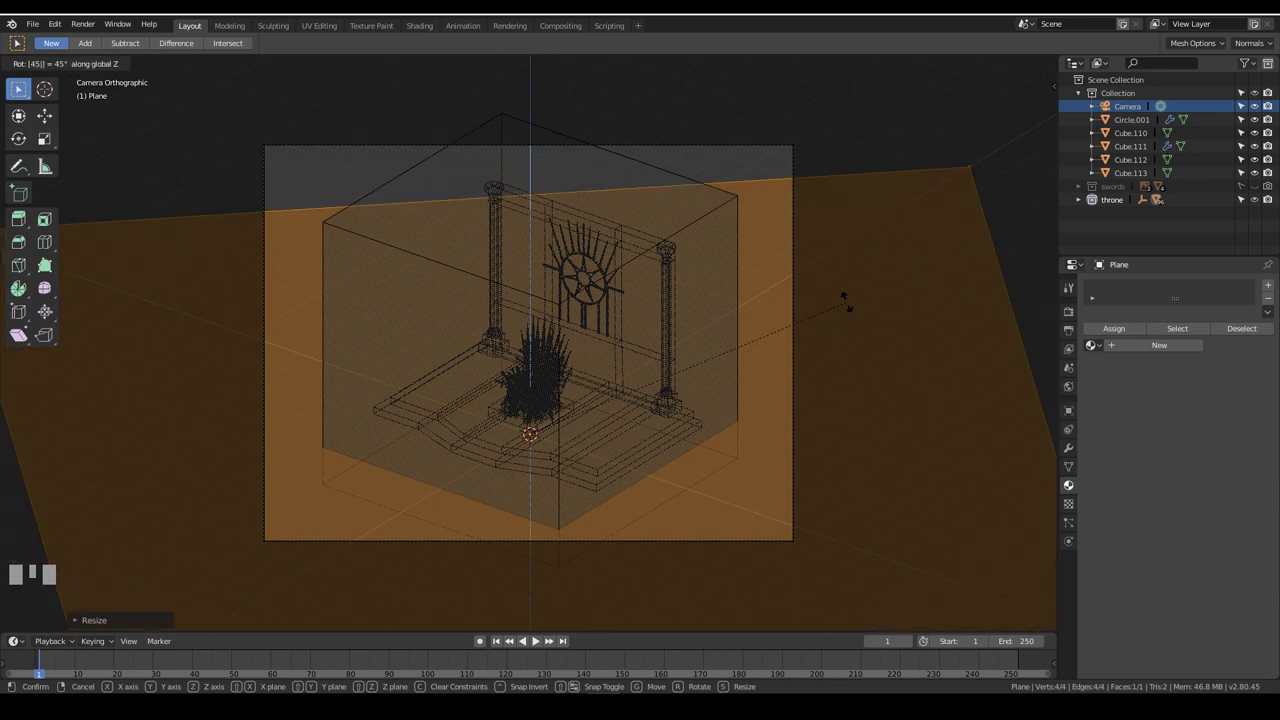
key("KP_Enter")
key("Tab")
left_click_drag(842, 194, 346, 291)
scroll("down", 3)
left_click(346, 291)
key("x")
key("shift+a")
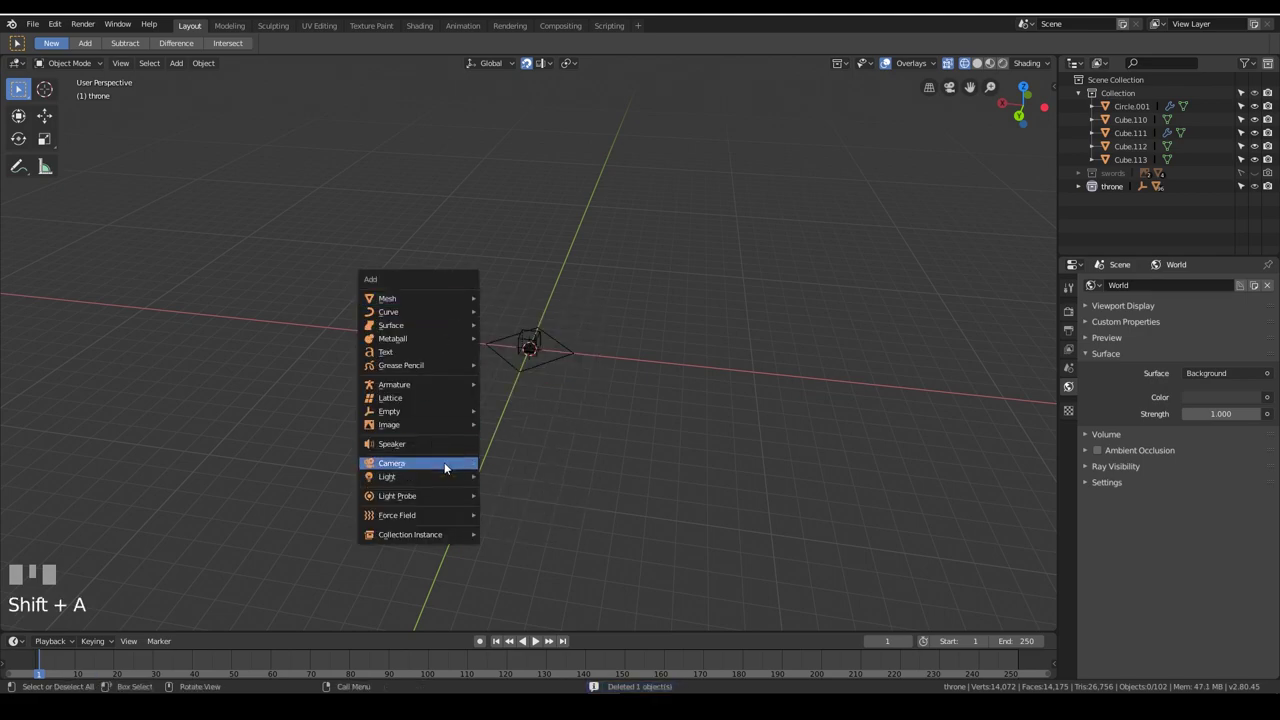
Look straight down on the scene from the top view
scroll("up", 3)
key("KP_7")
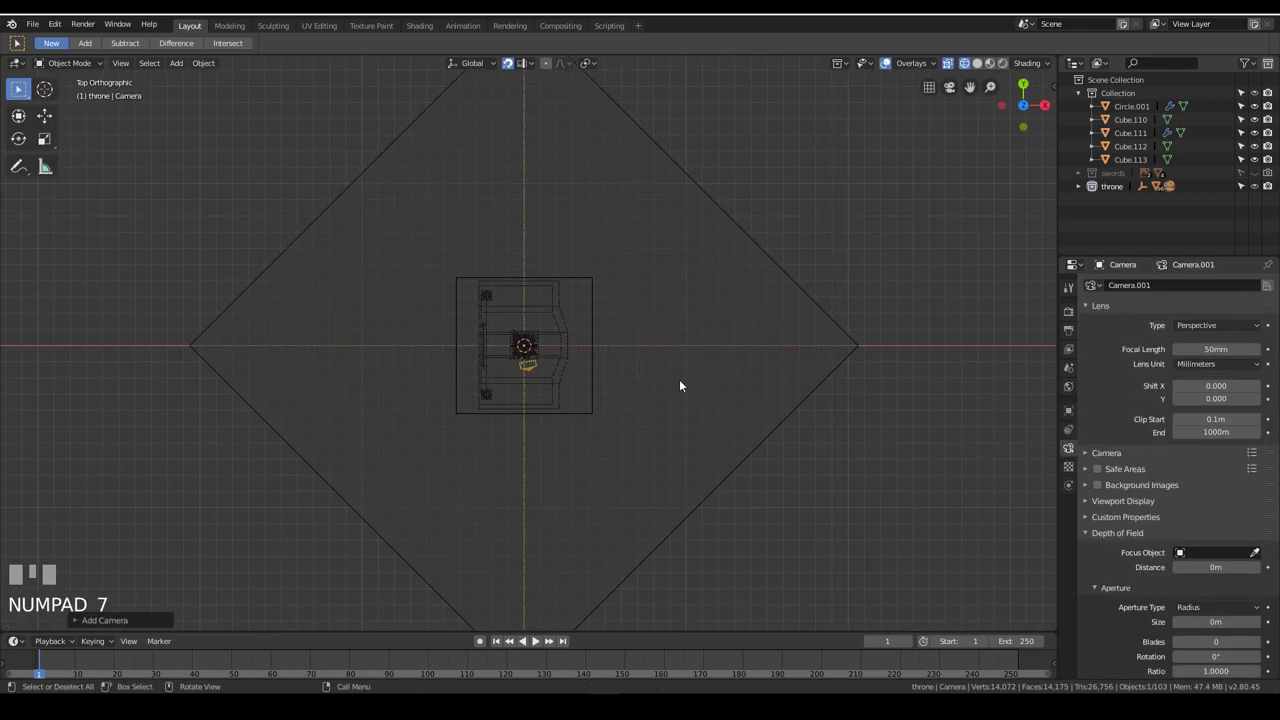
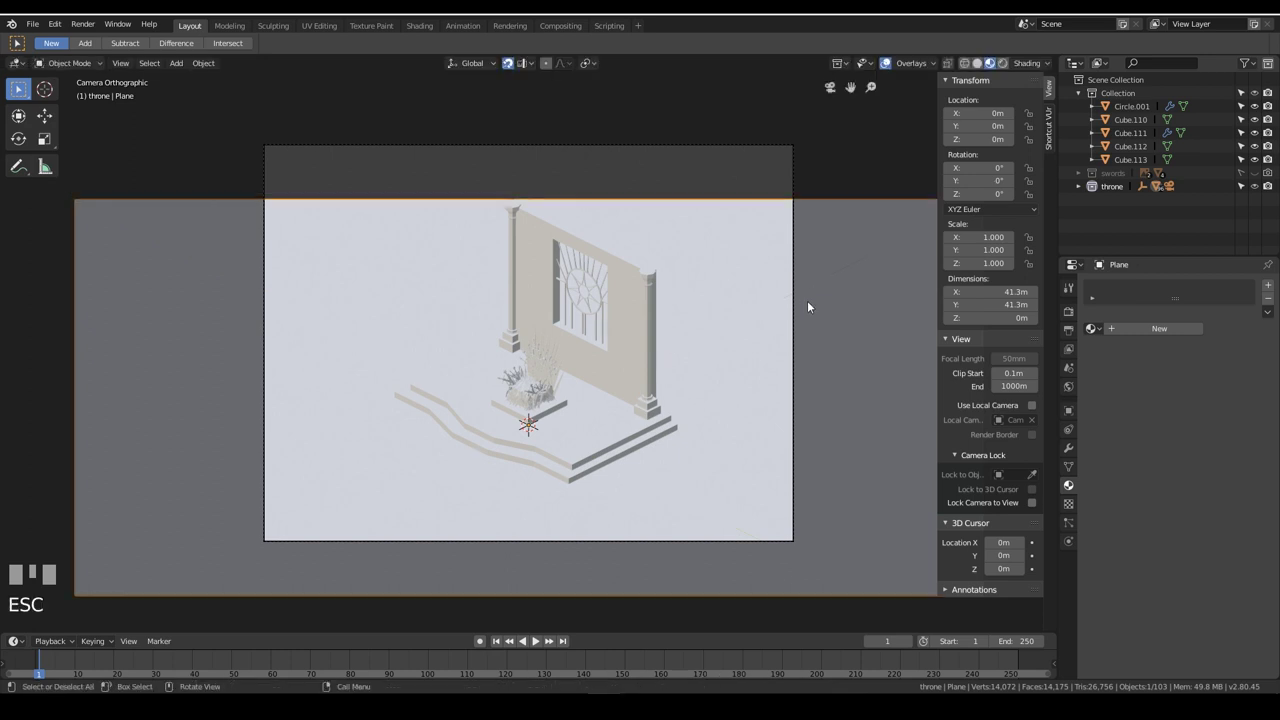
Undo the plane's enlargement and rescale it in mesh editing to about 26.7 by 17.7 m
scroll("down", 3)
scroll("up", 3)
key("Tab")
key("shift+a")
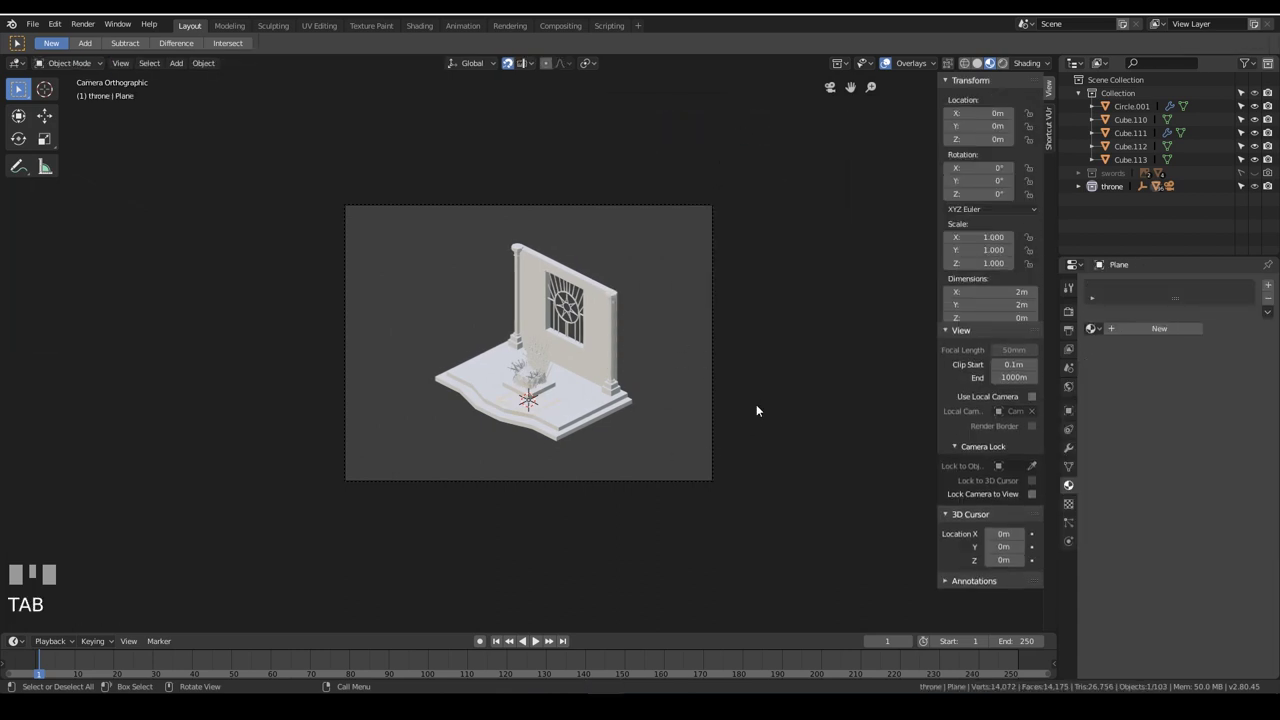
key("KP_Enter")
key("Tab")
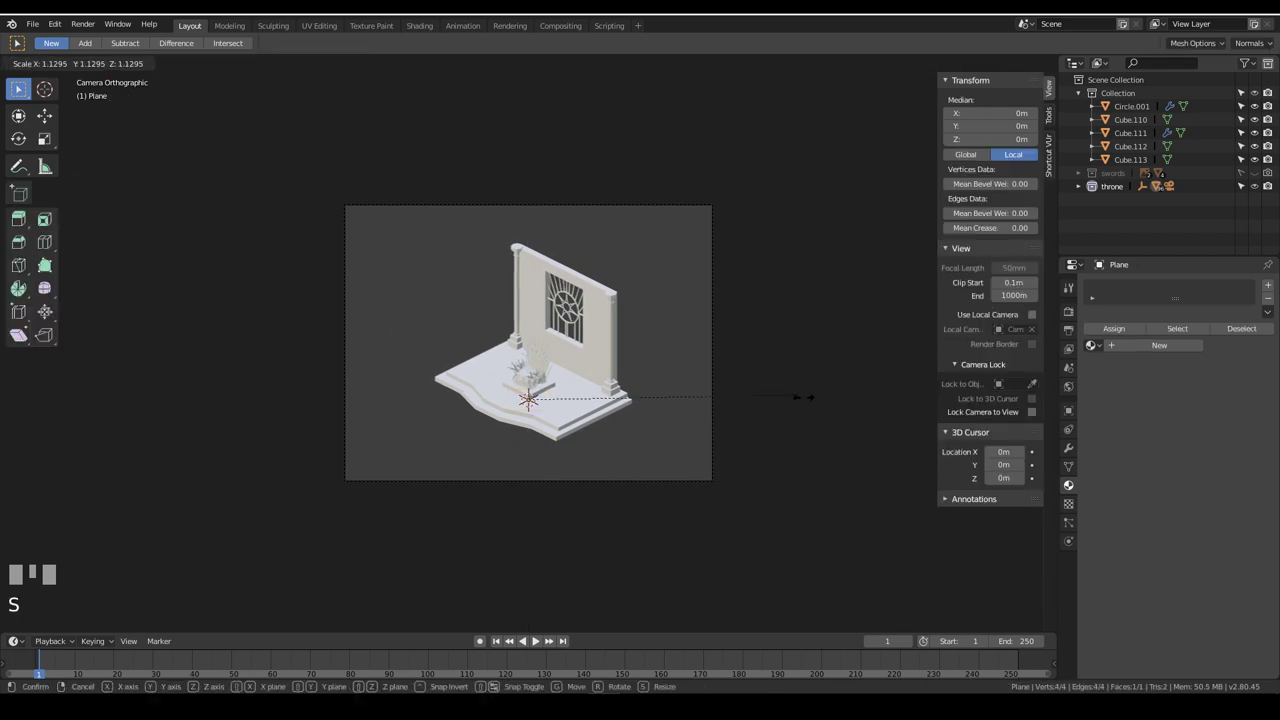
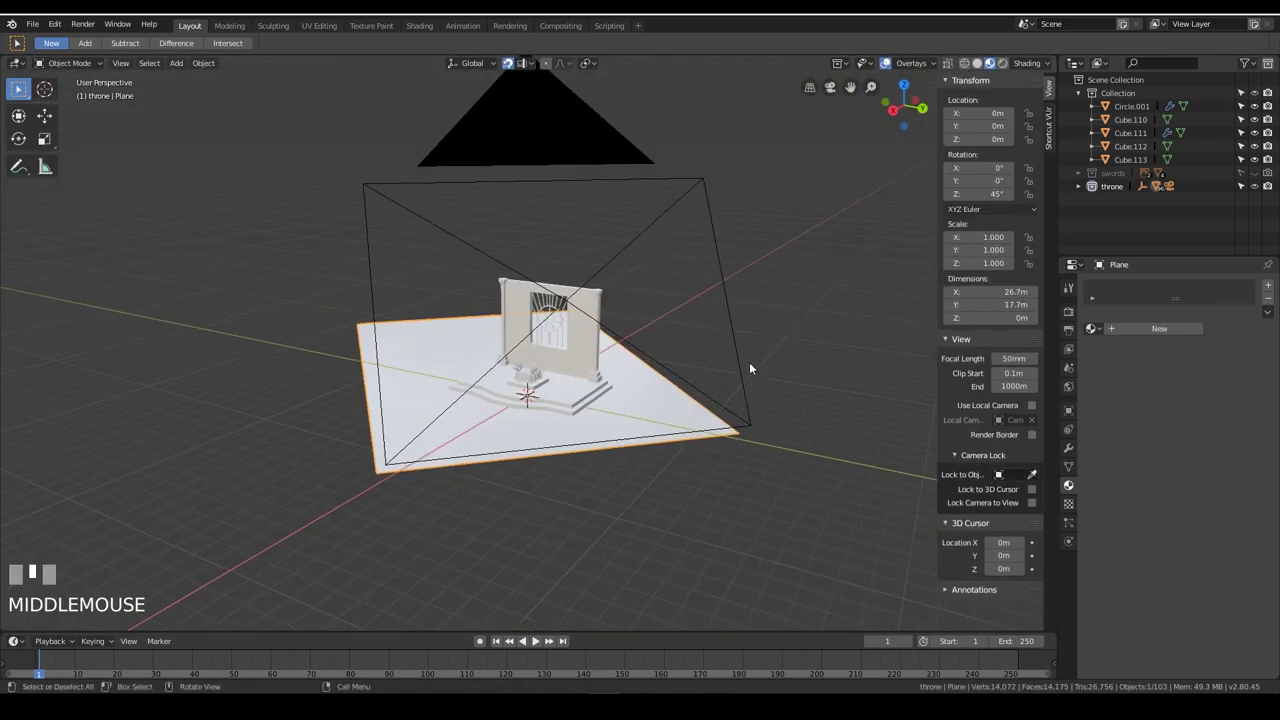
Save the file, then move the ground plane lower beneath the diorama in front view
key("KP_0")
scroll("up", 3)
key("ctrl+s")
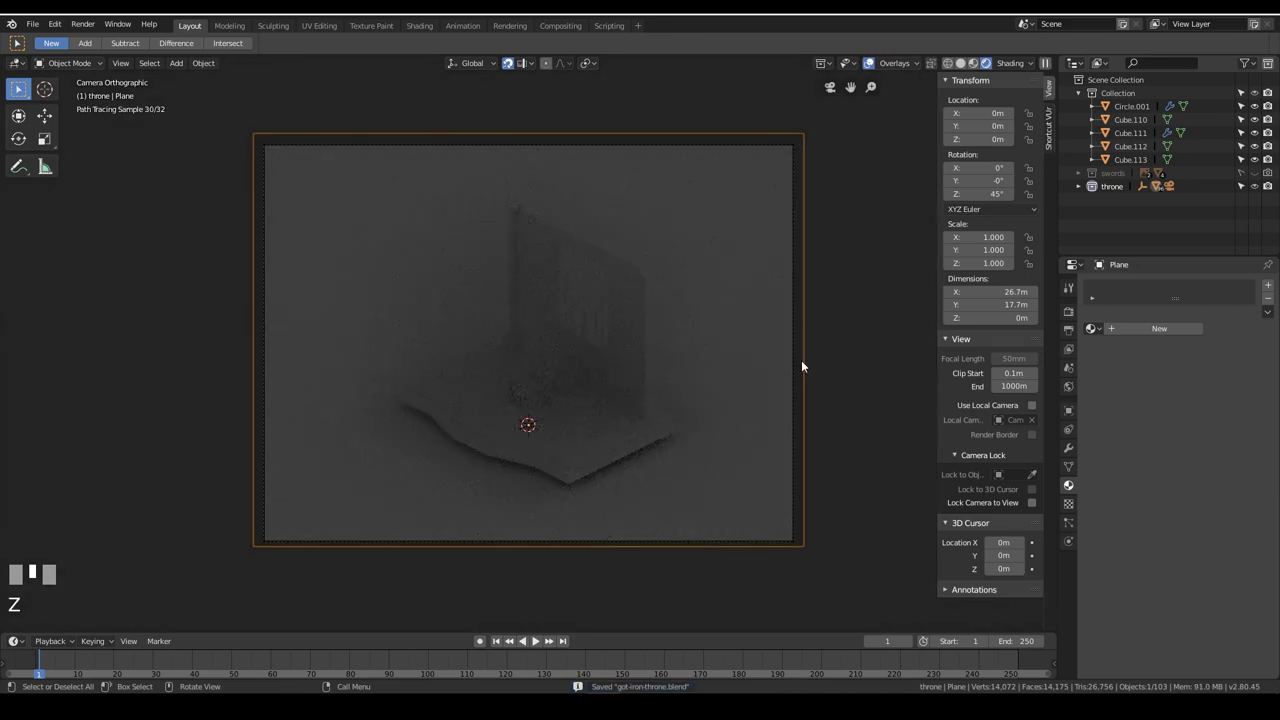
key("KP_1")
key("z")
scroll("up", 3)
left_click_drag(704, 512, 696, 457)
key("g")
scroll("up", 3)
left_click_drag(737, 465, 780, 247)
key("g")
left_click(780, 247)
Check the framing through the camera and adjust the plane's settings in the sidebar
left_click_drag(795, 338, 639, 286)
scroll("down", 3)
key("KP_0")
key("z")
scroll("down", 3)
key("z")
scroll("up", 3)
left_click(639, 286)
left_click(1072, 467)
left_click(1073, 414)
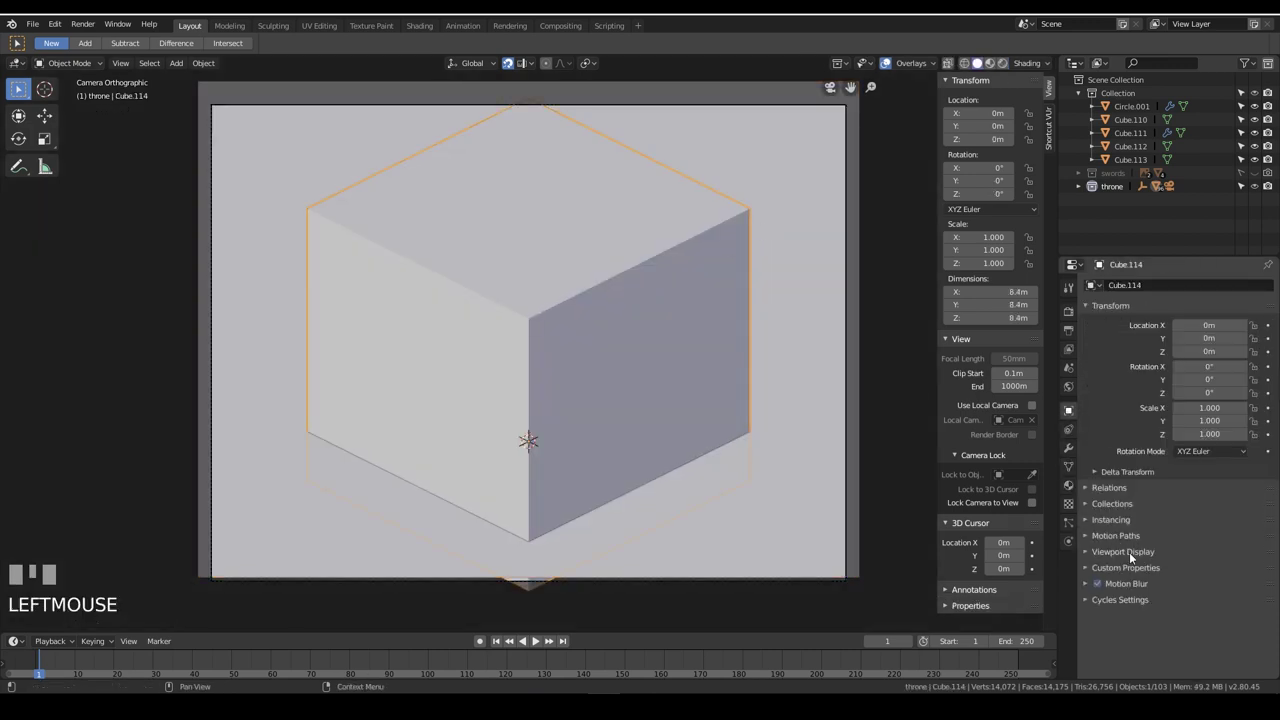
Show the enclosing cube as wire, then add an area light and rotate it toward the window
left_click(1132, 557)
scroll("down", 3)
left_click_drag(1215, 590, 659, 507)
key("shift+a")
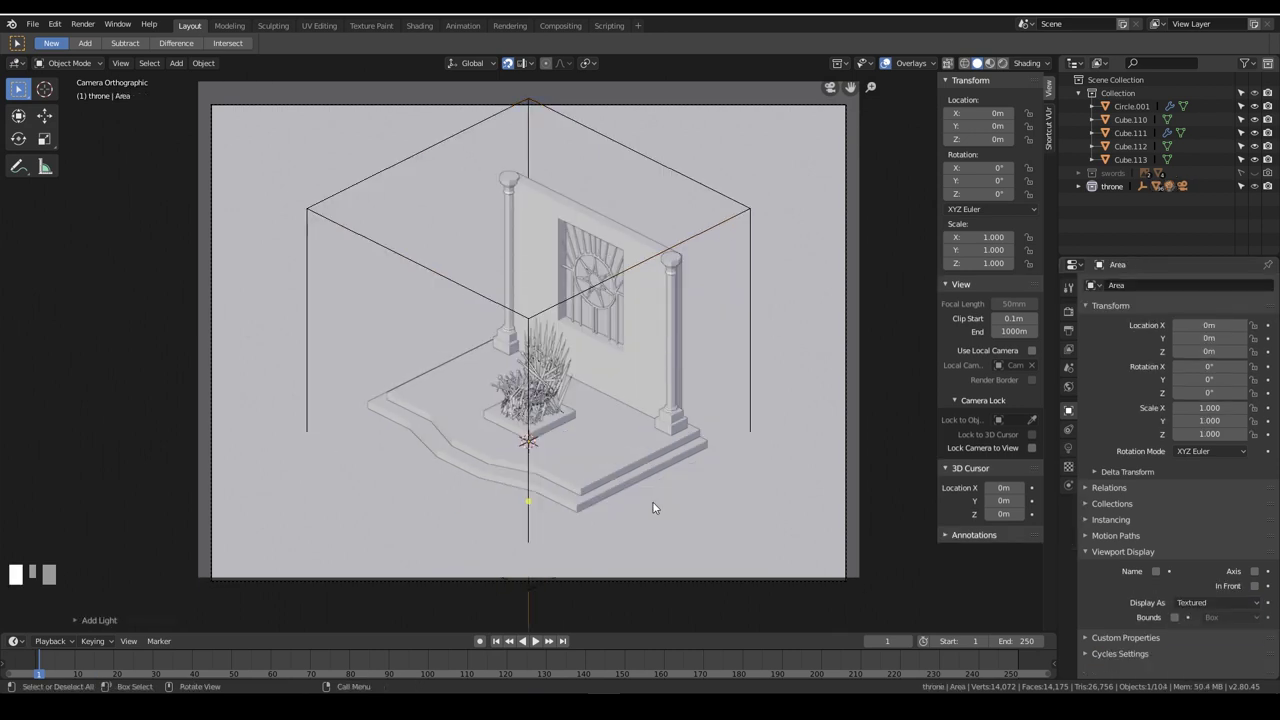
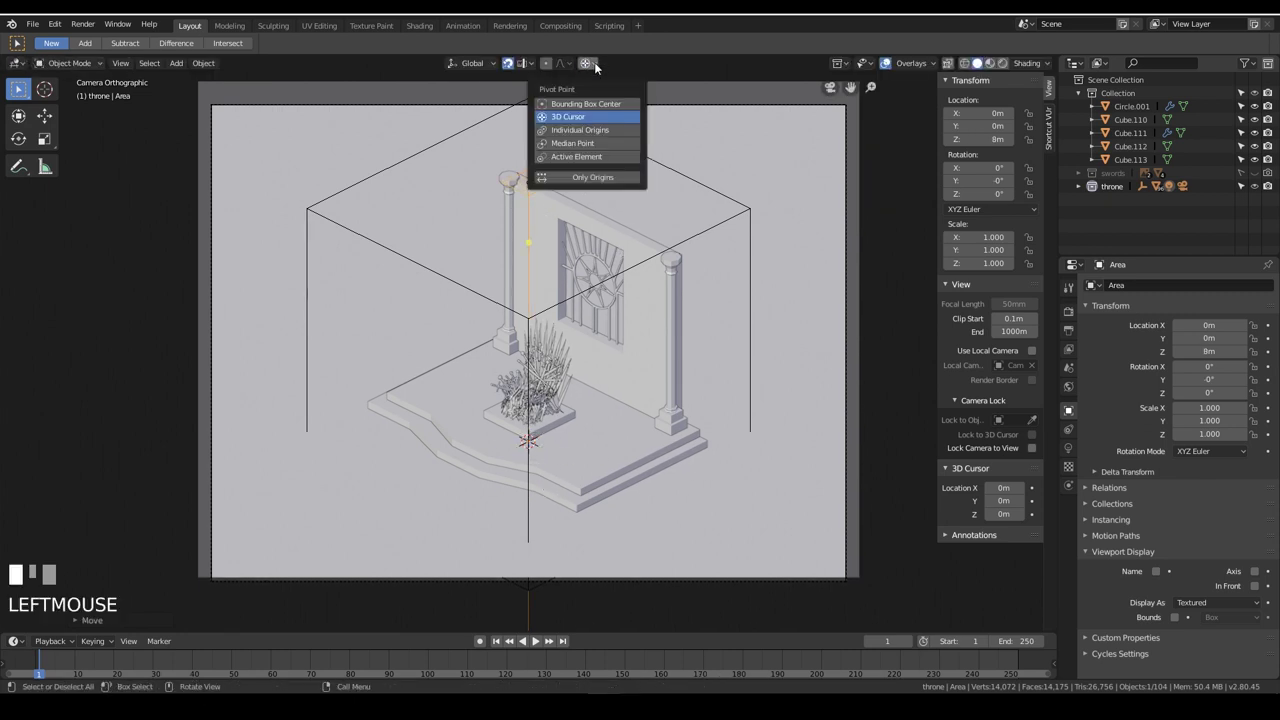
key("r")
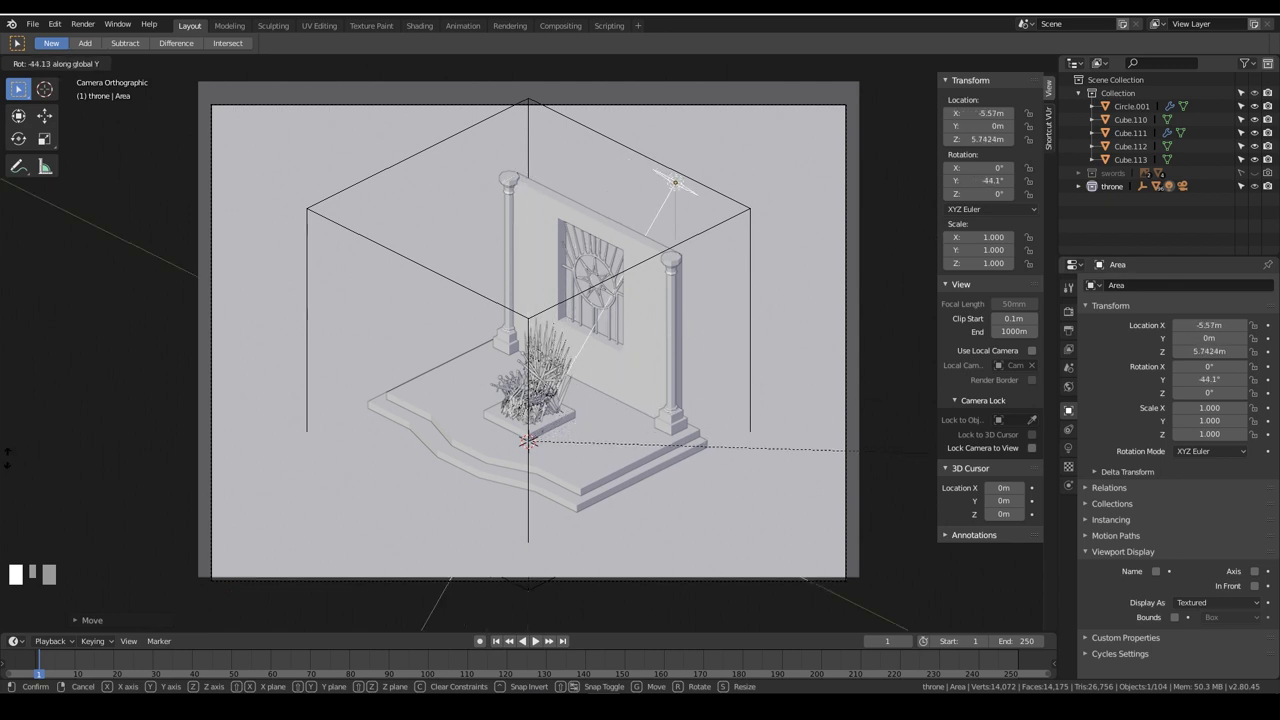
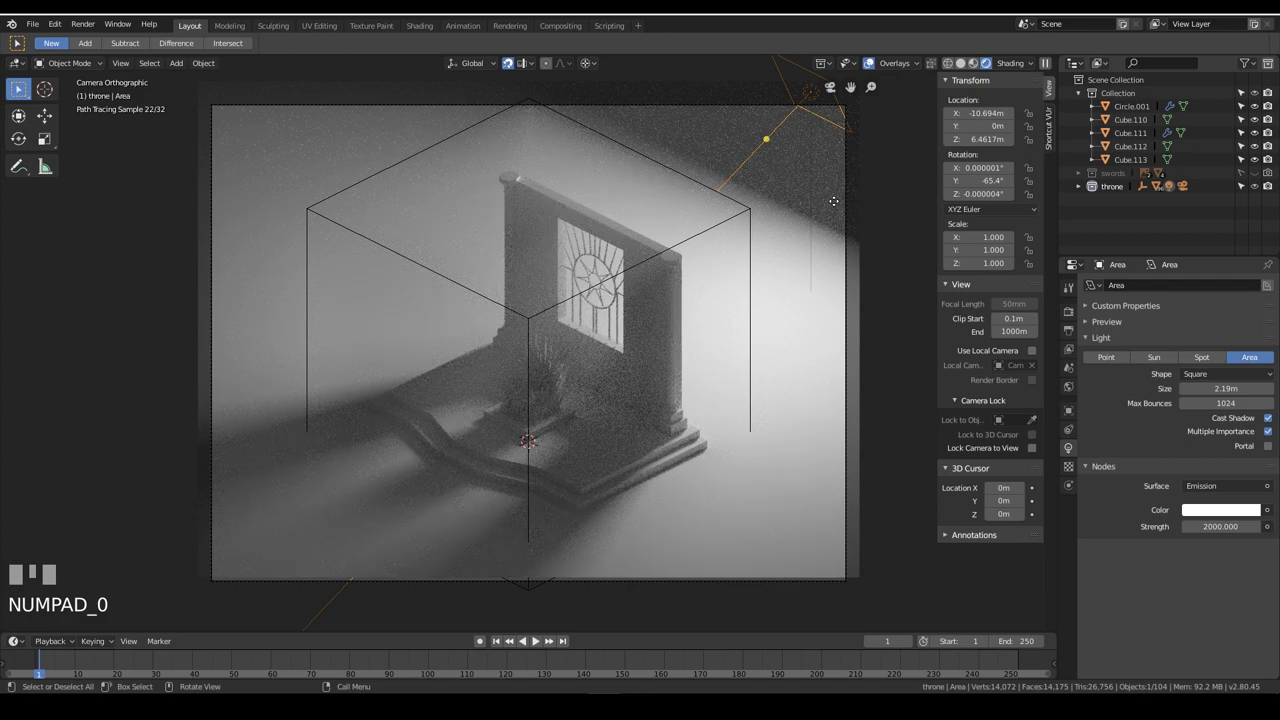
Switch the viewport to plain solid shading
key("h")
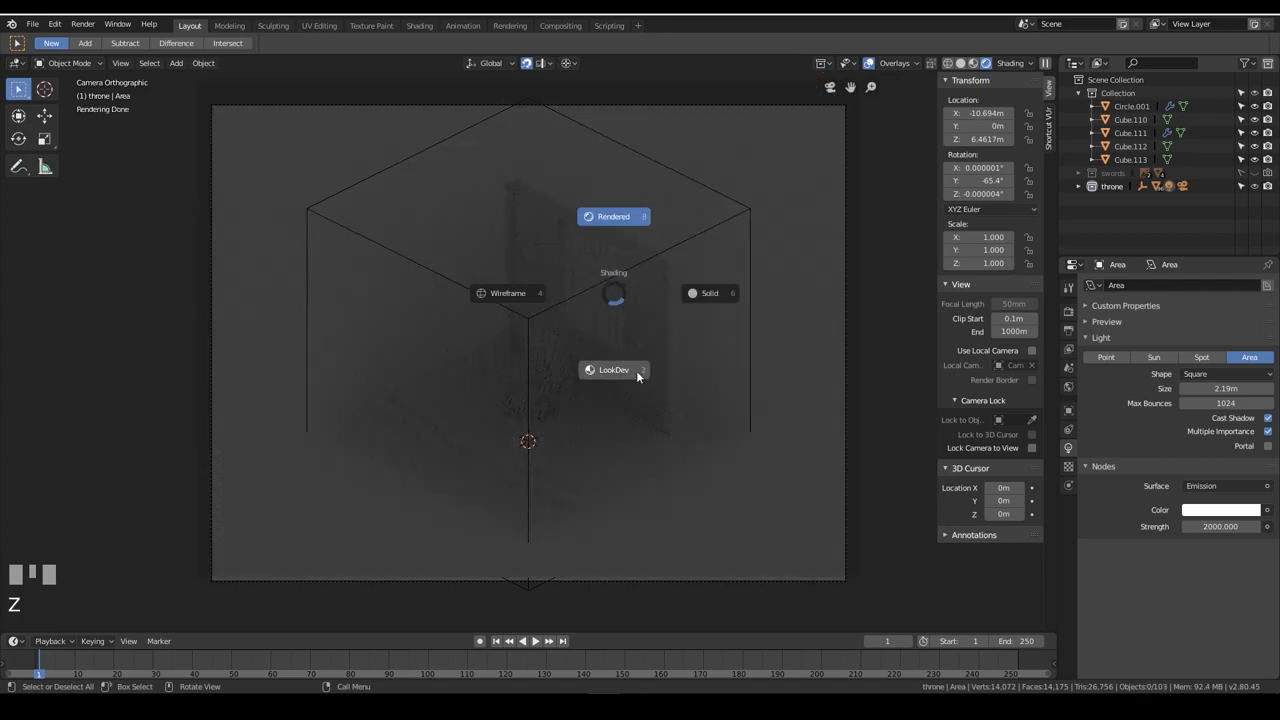
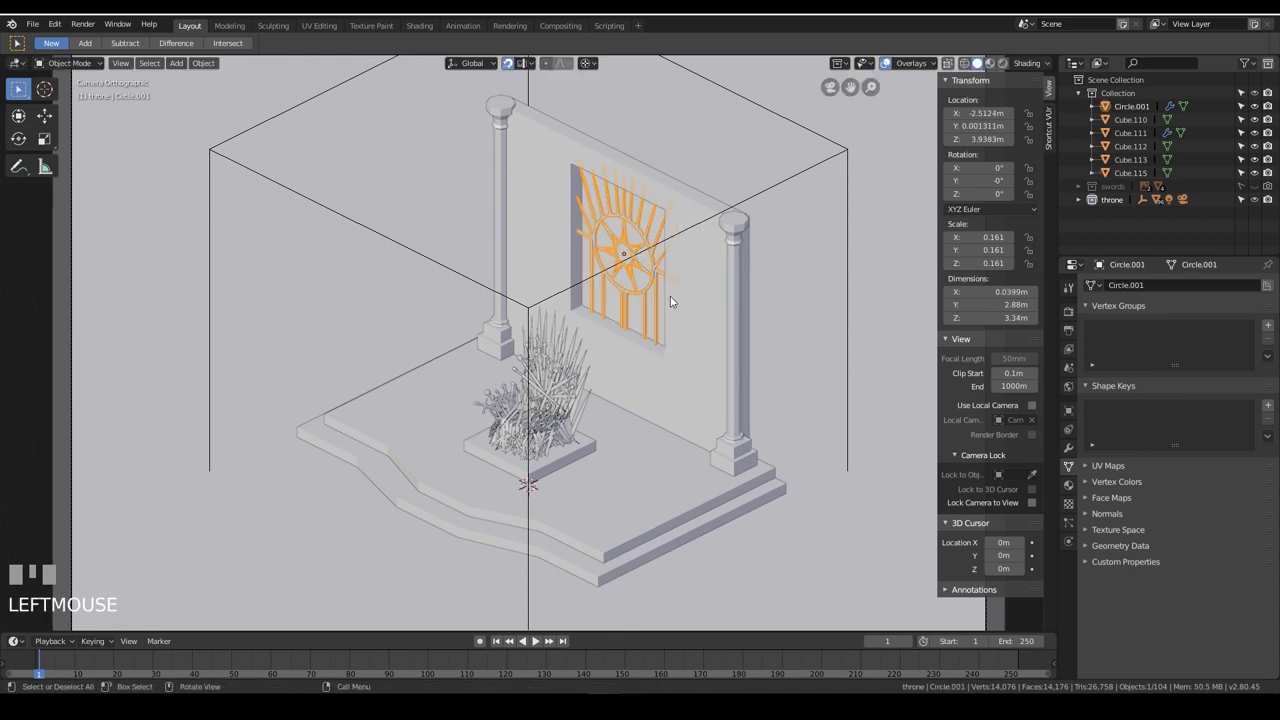
Shift the window ornament copy 0.1 m along its local X axis
key("g")
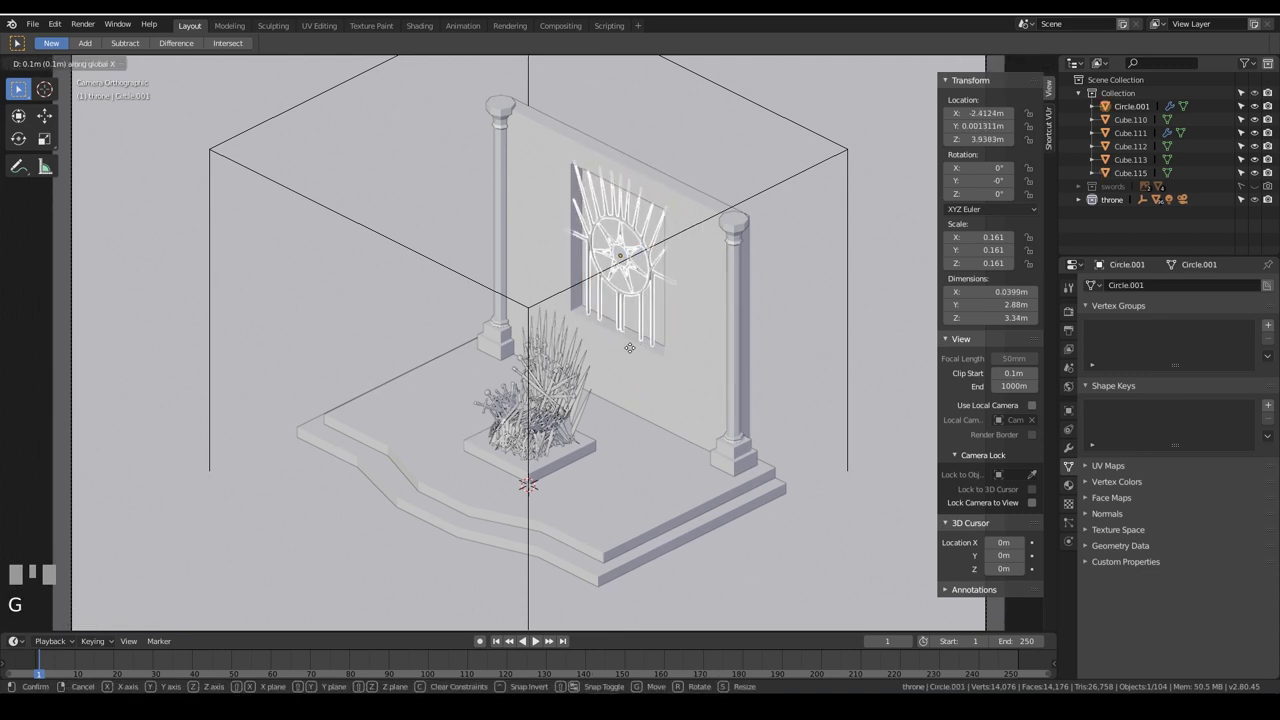
key("shift+Tab")
key("g")
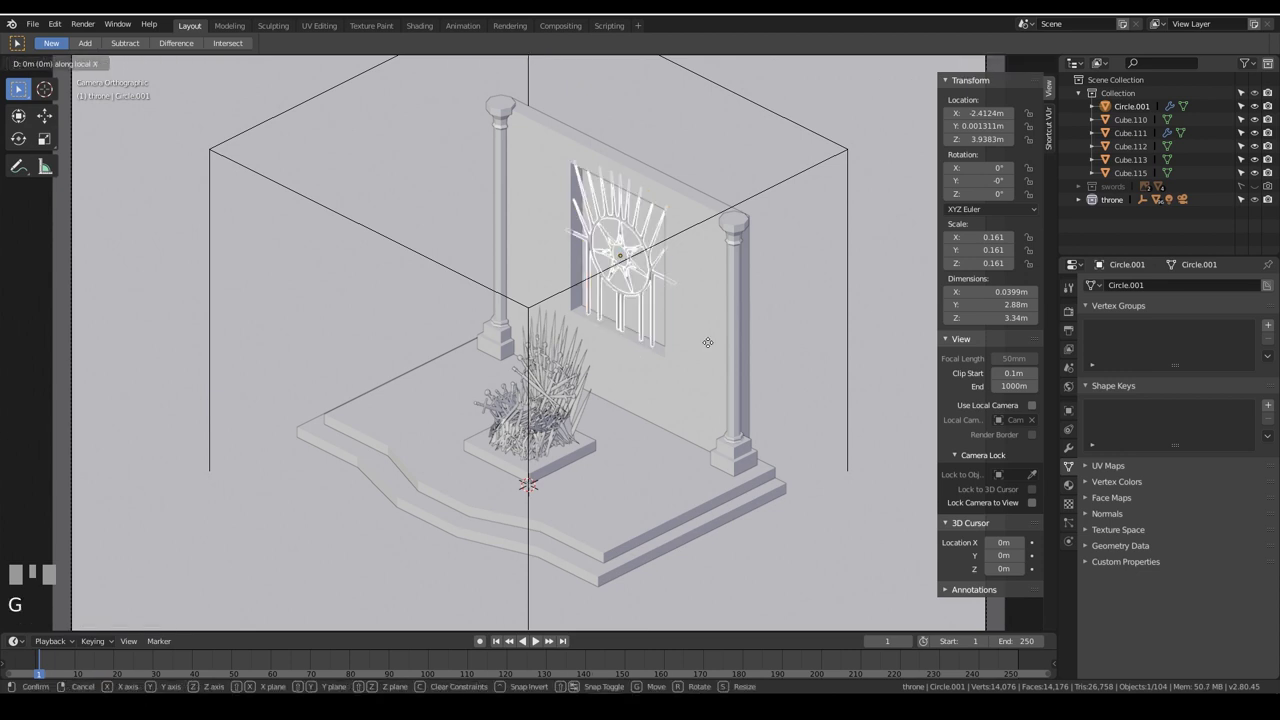
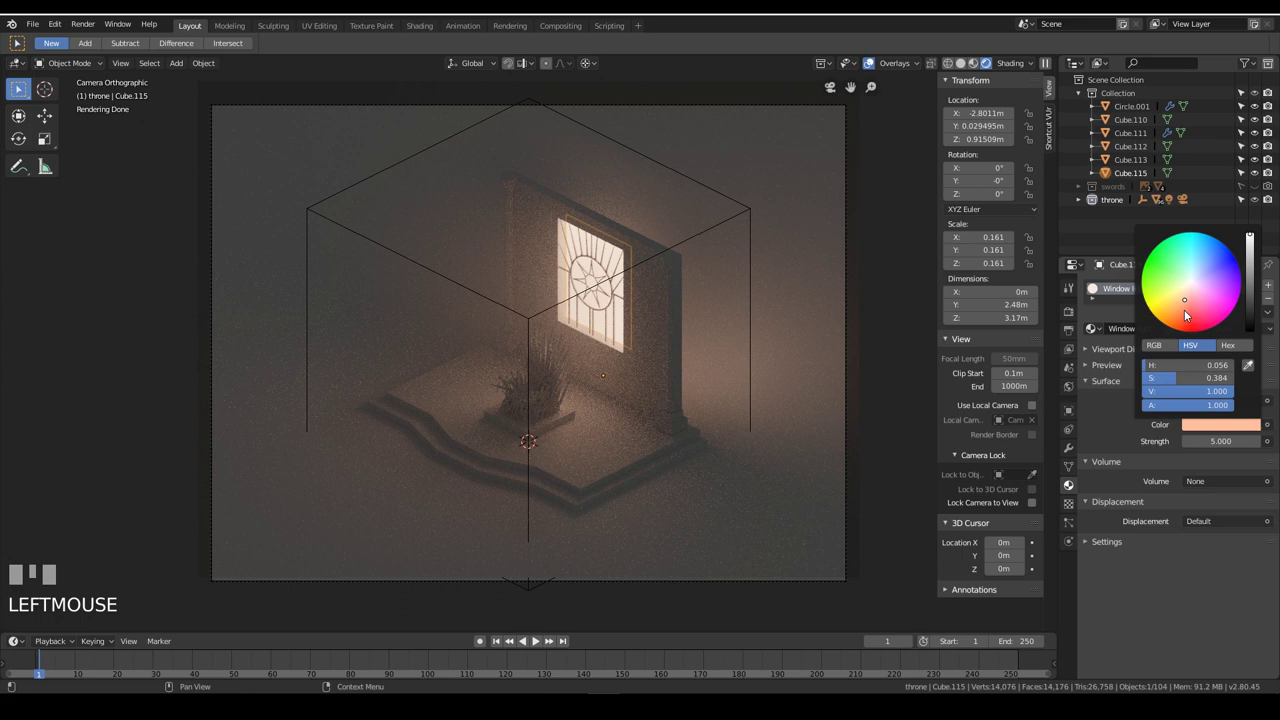
Cancel the current operation before setting up the window light and fog
key("Escape")
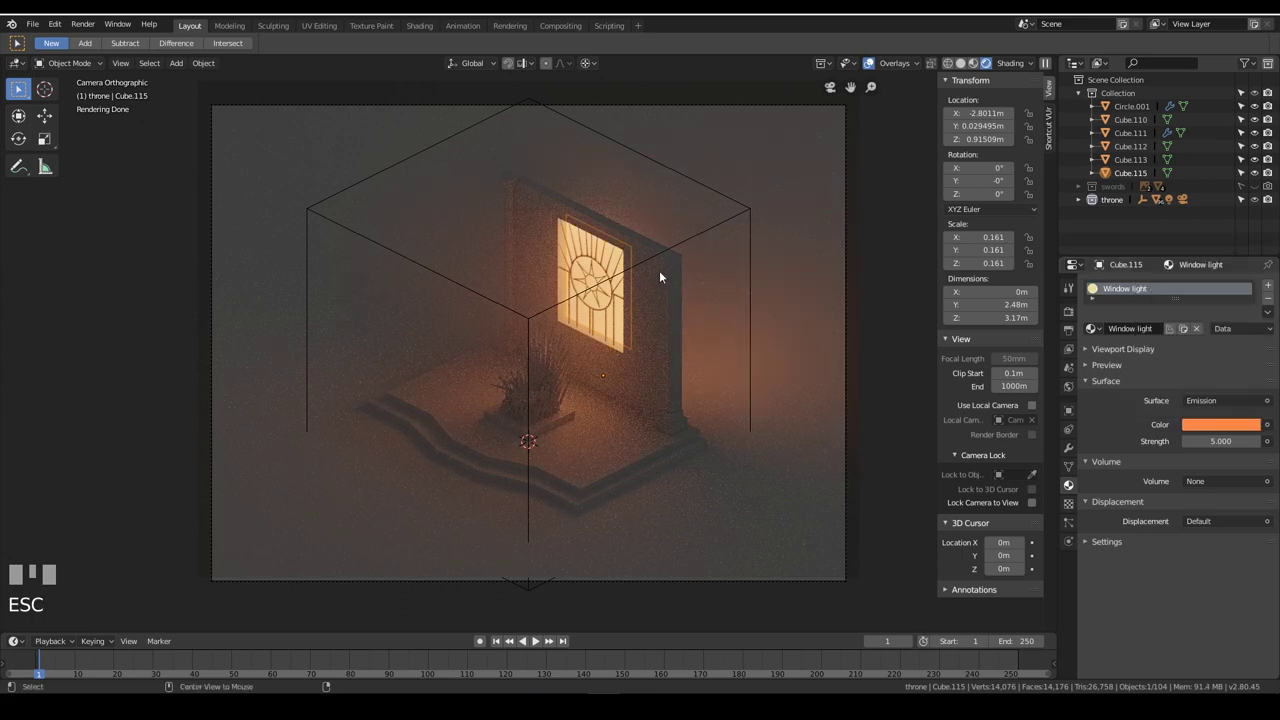
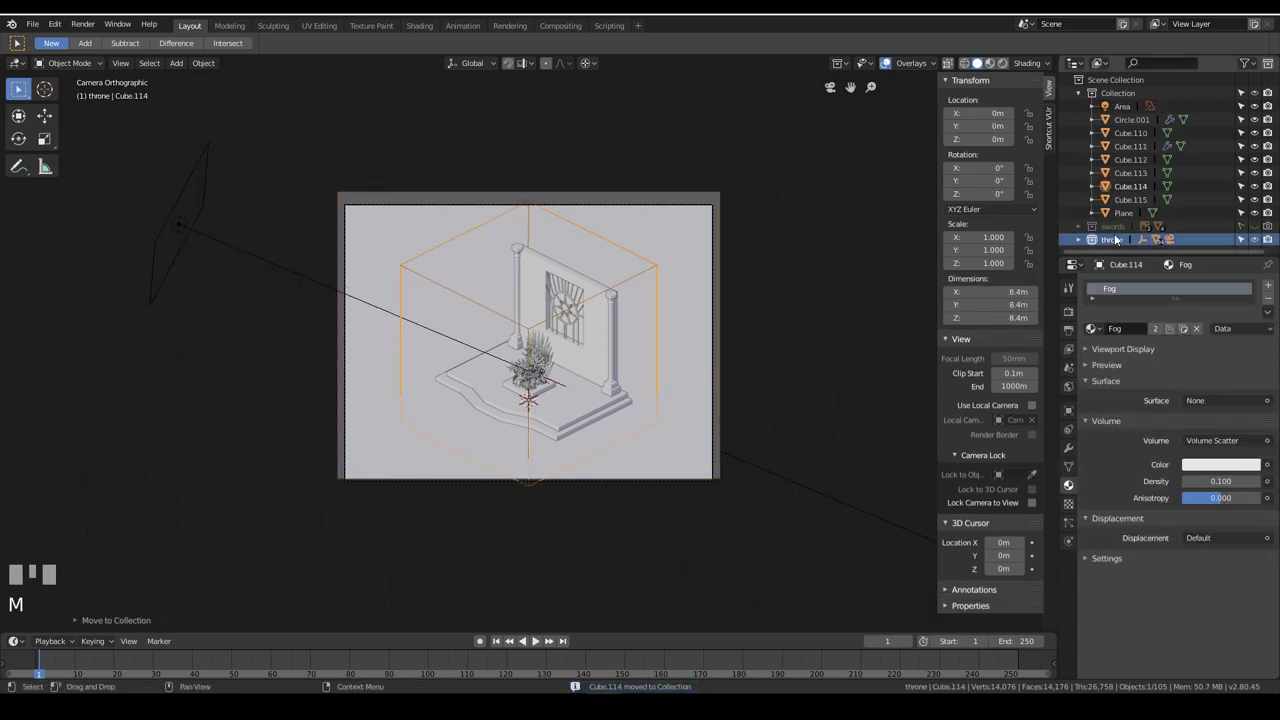
Bring up the collection options to regroup the light, plane and fog cube
left_click(1084, 102)
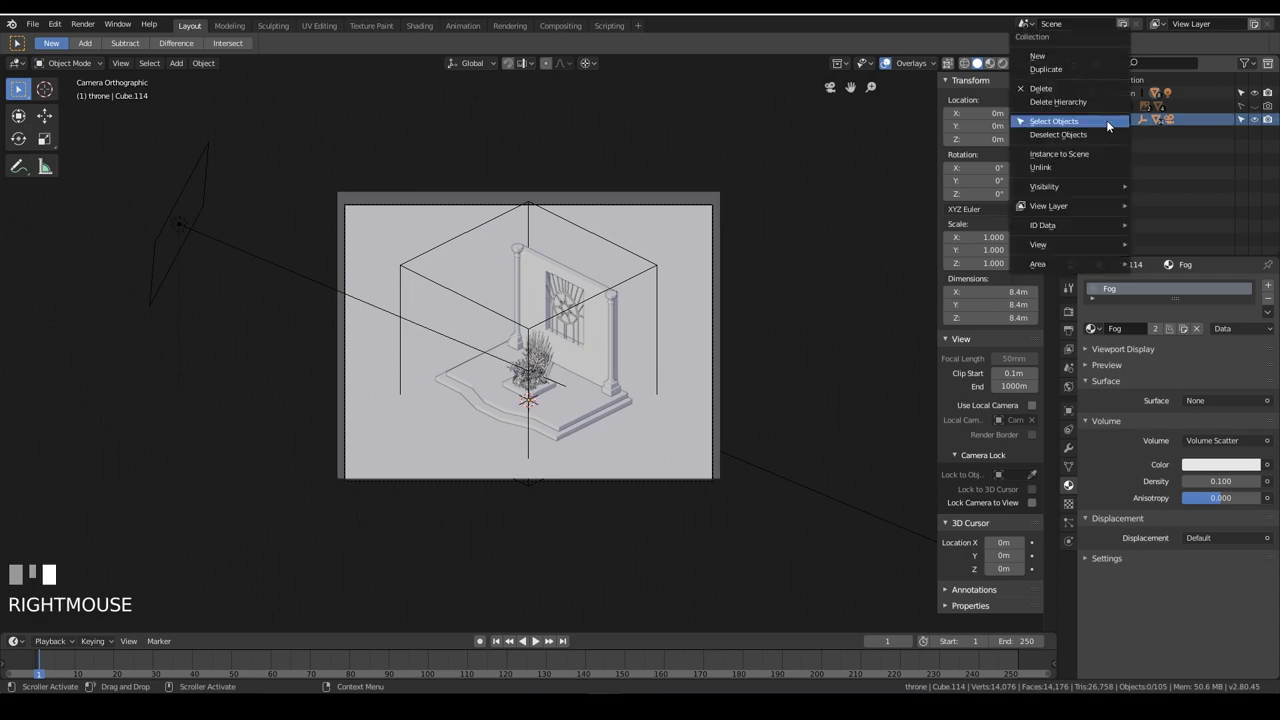
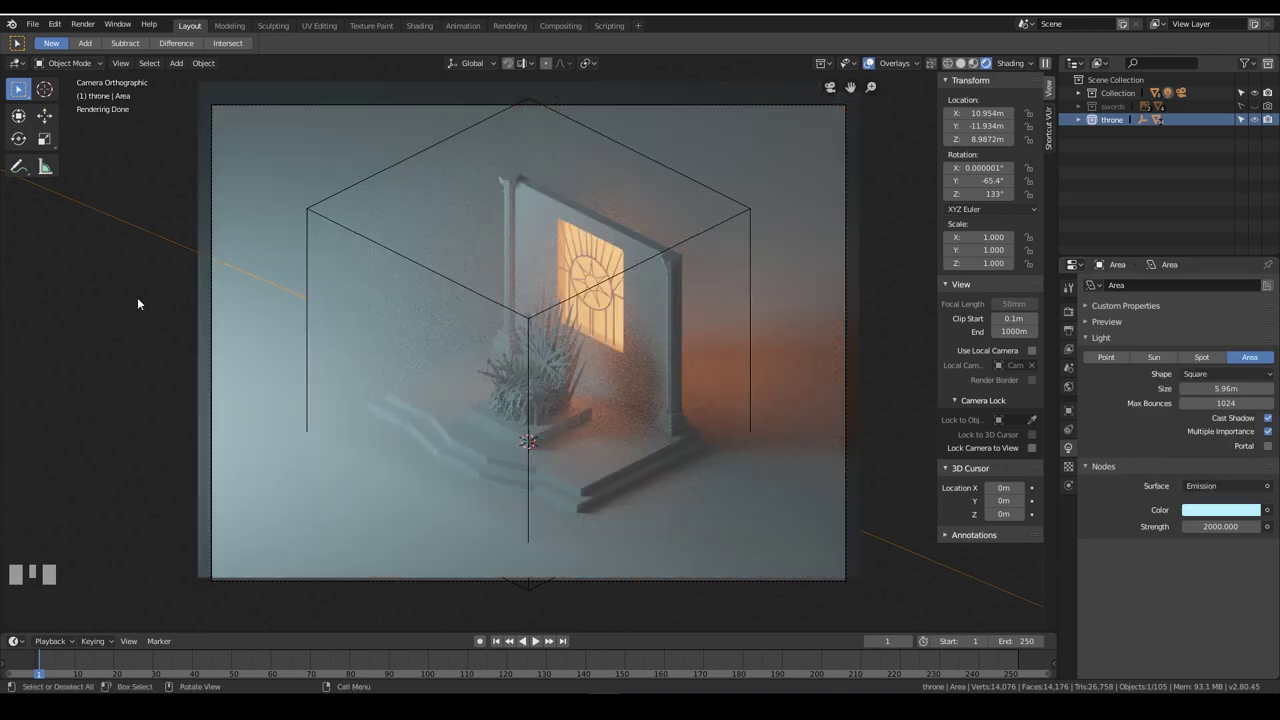
Shrink the area light to 3.06 m at strength 300 and move the new point light horizontally
left_click(144, 301)
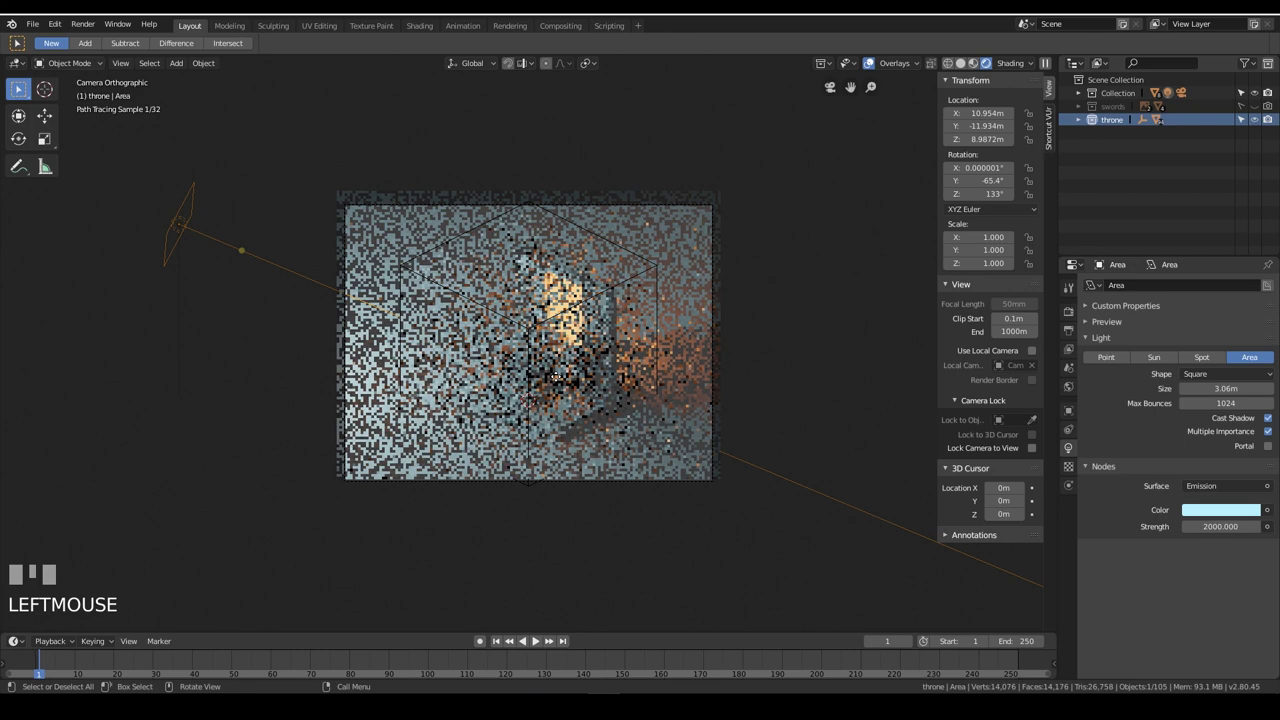
key("KP_Enter")
left_click(1205, 439)
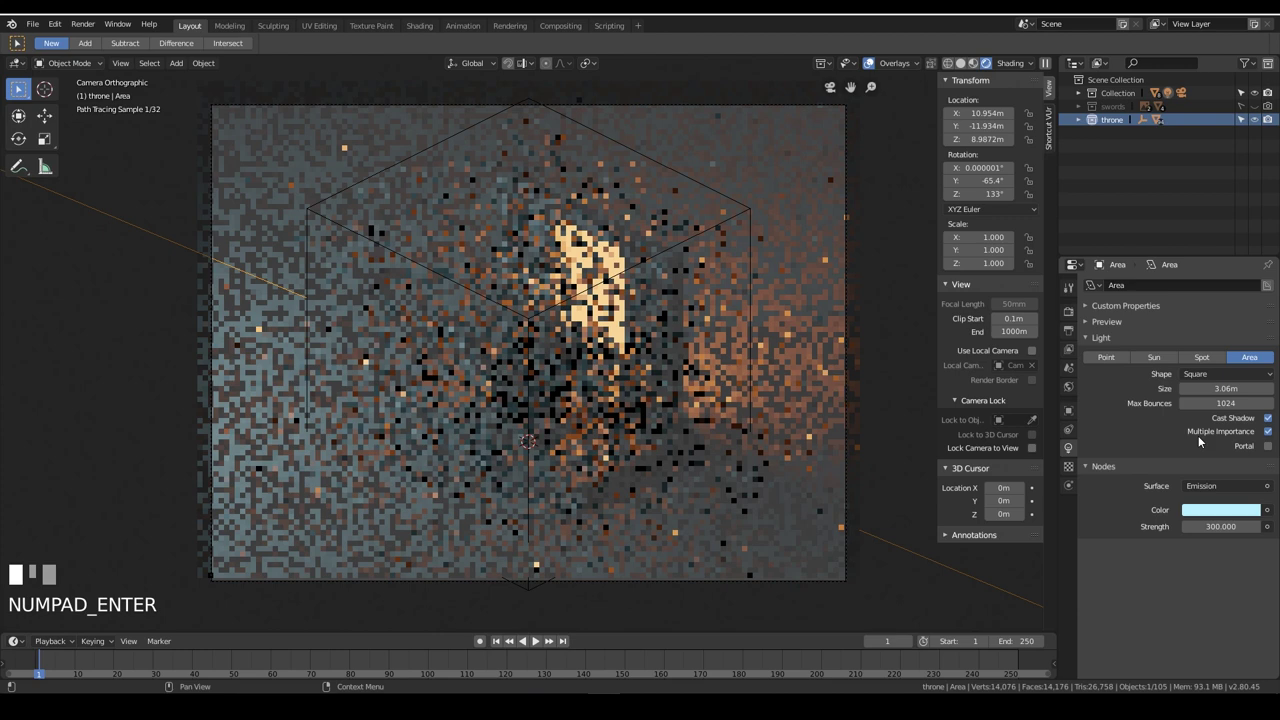
key("g")
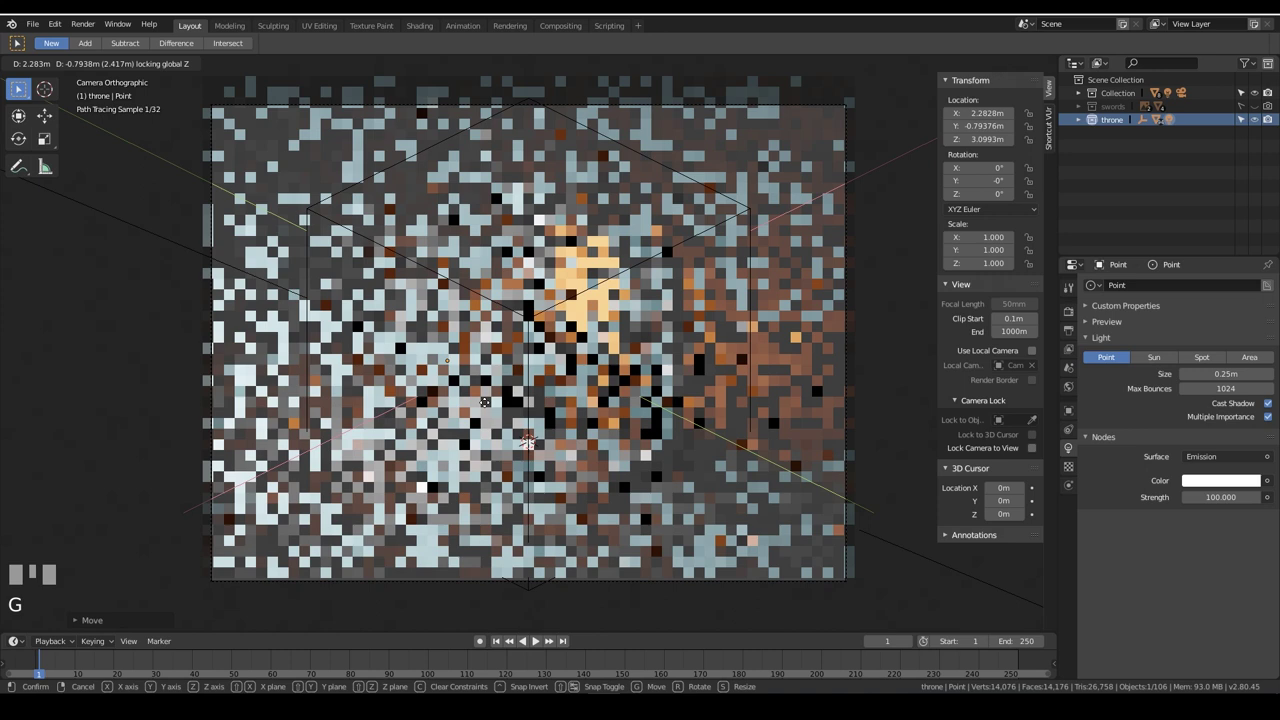
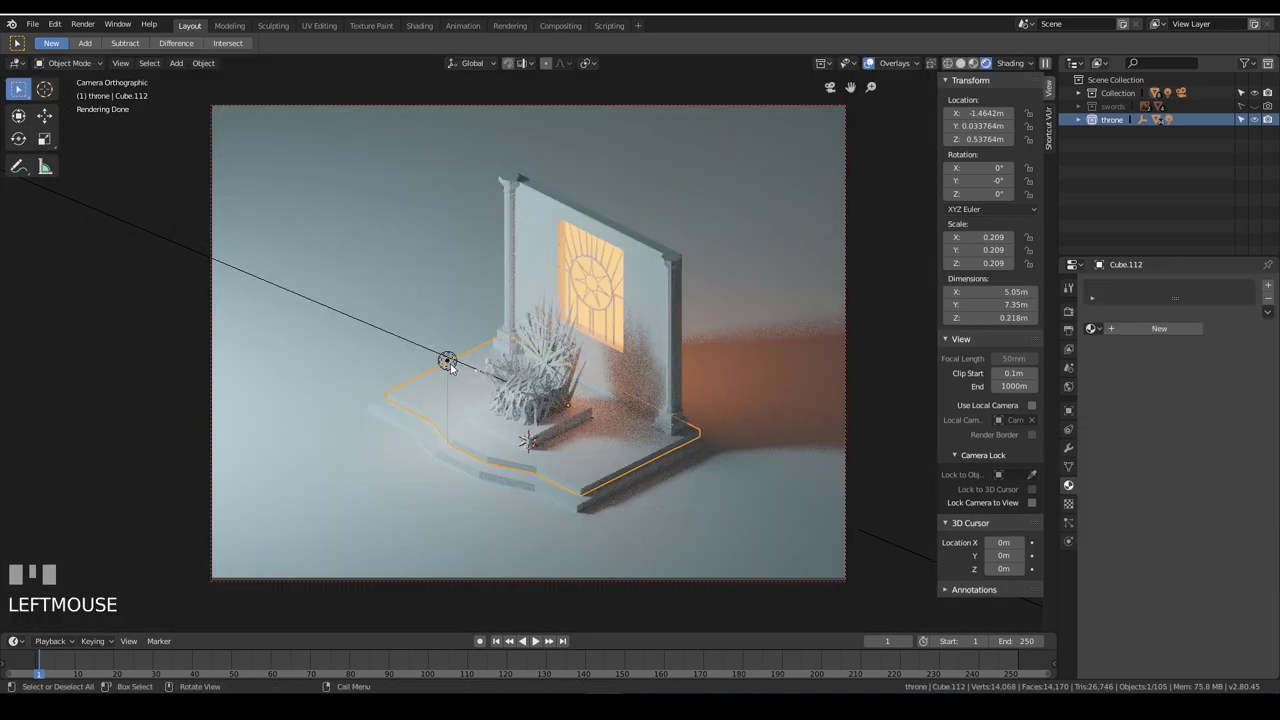
Move the point light horizontally, then give the window ornament Circle.001 the near-black 'Black' material
key("g")
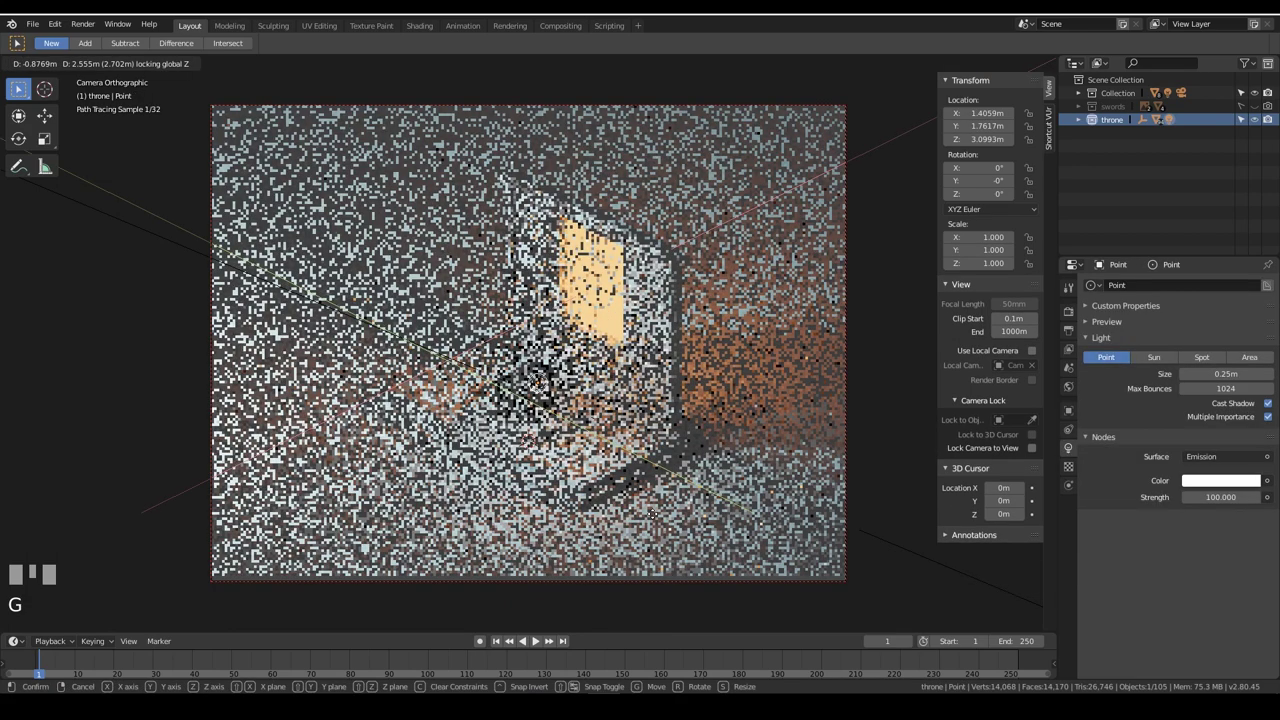
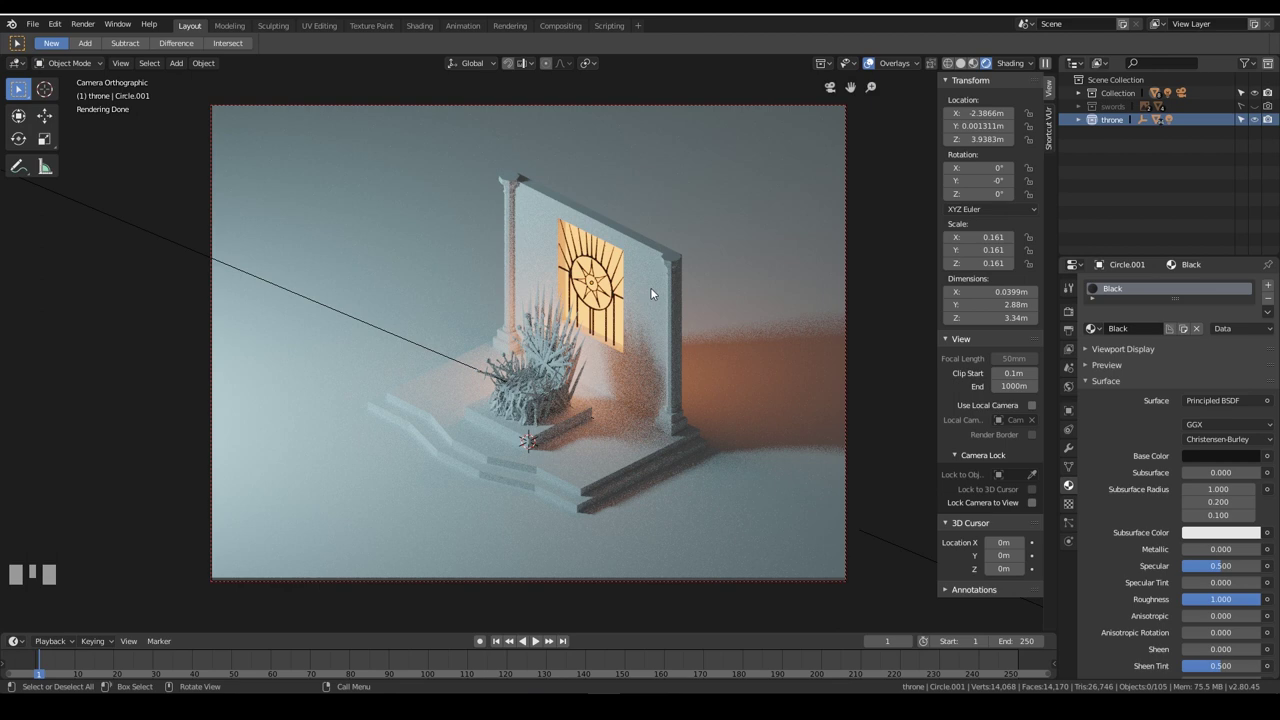
left_click(541, 428)
left_click(905, 313)
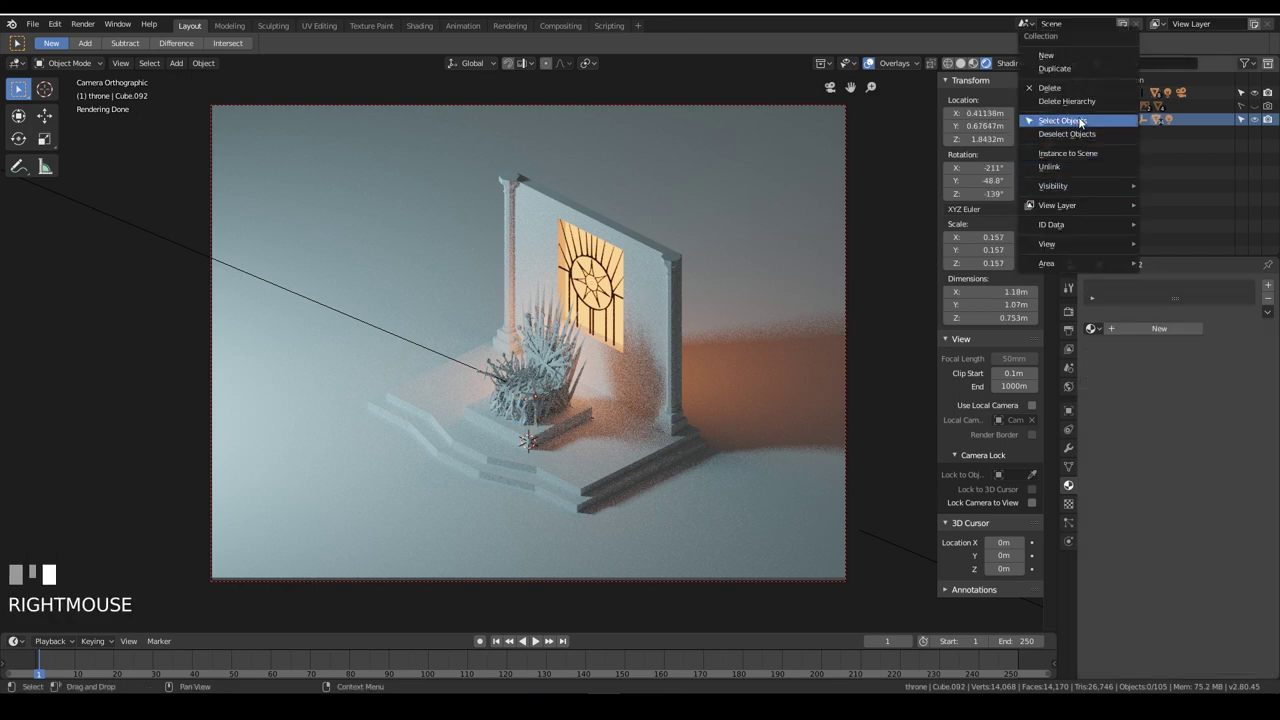
Scale all 96 selected throne-collection objects up to about 1.16 times on the platform
key("z")
left_click_drag(738, 190, 1034, 69)
left_click_drag(1034, 69, 1069, 46)
key("n")
scroll("up", 3)
key("s")
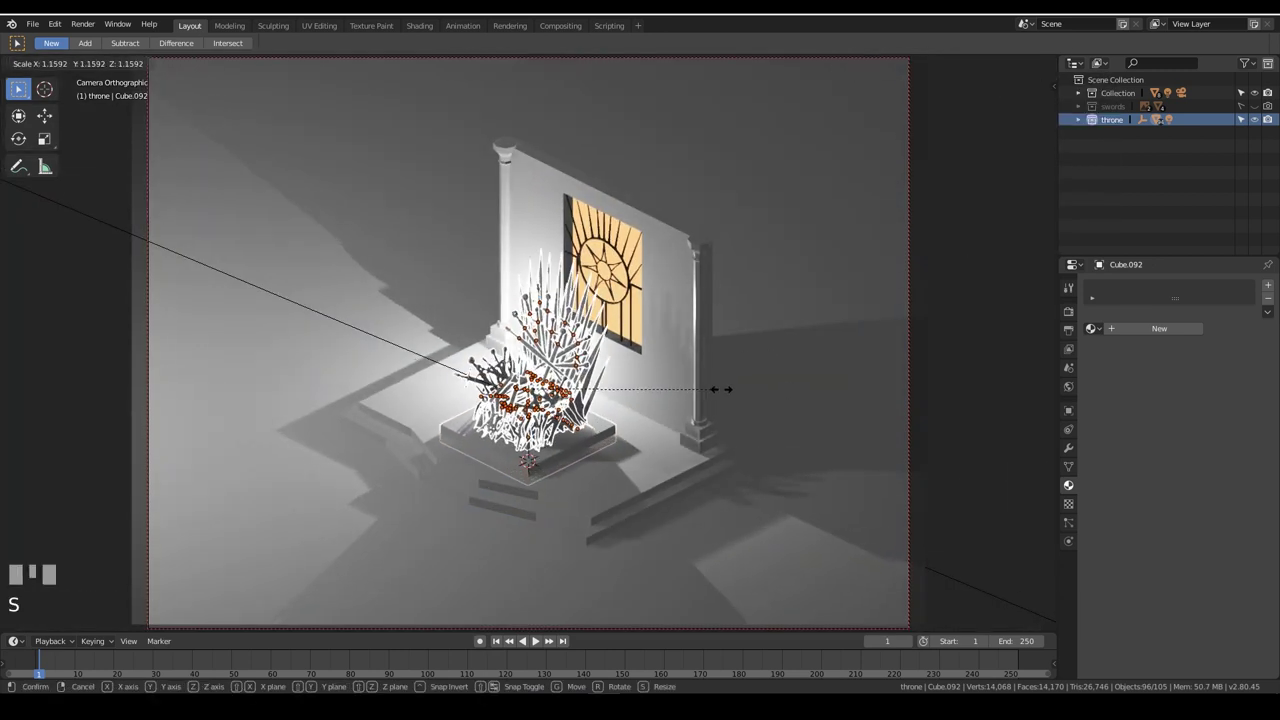
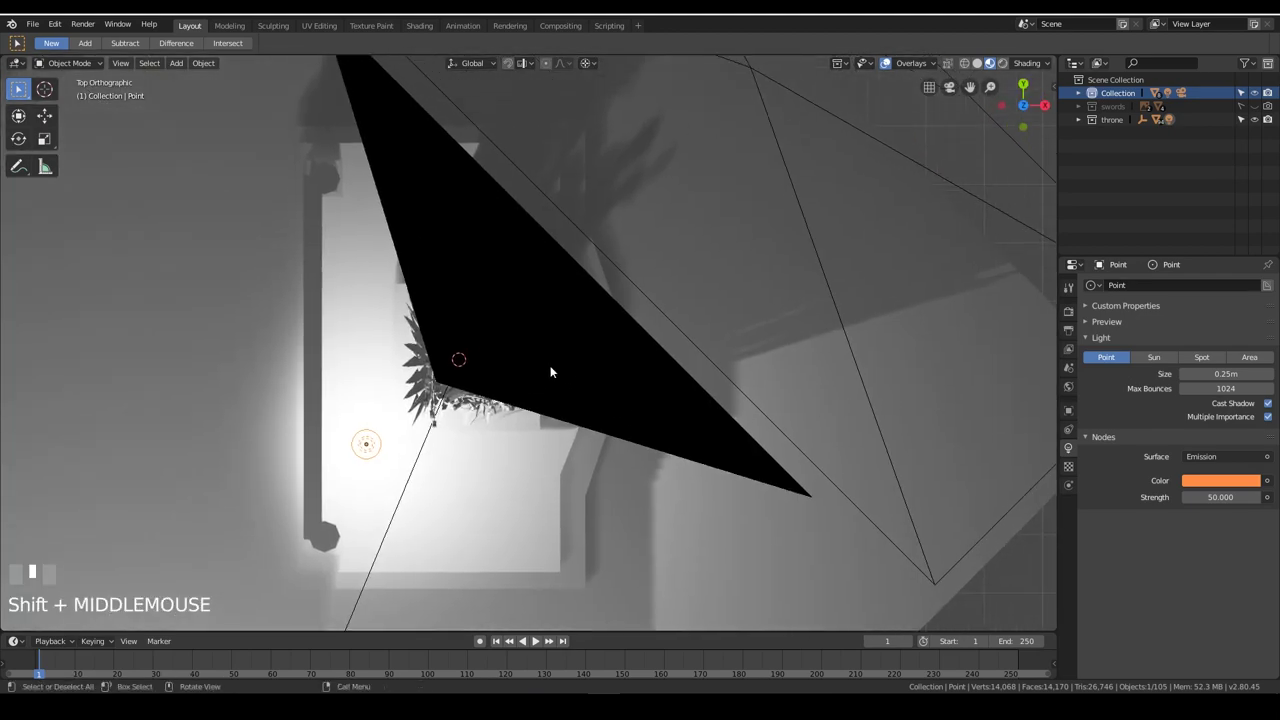
Reposition the scene camera from a top view, then select the orange point light in camera view
key("z")
middle_click(538, 403)
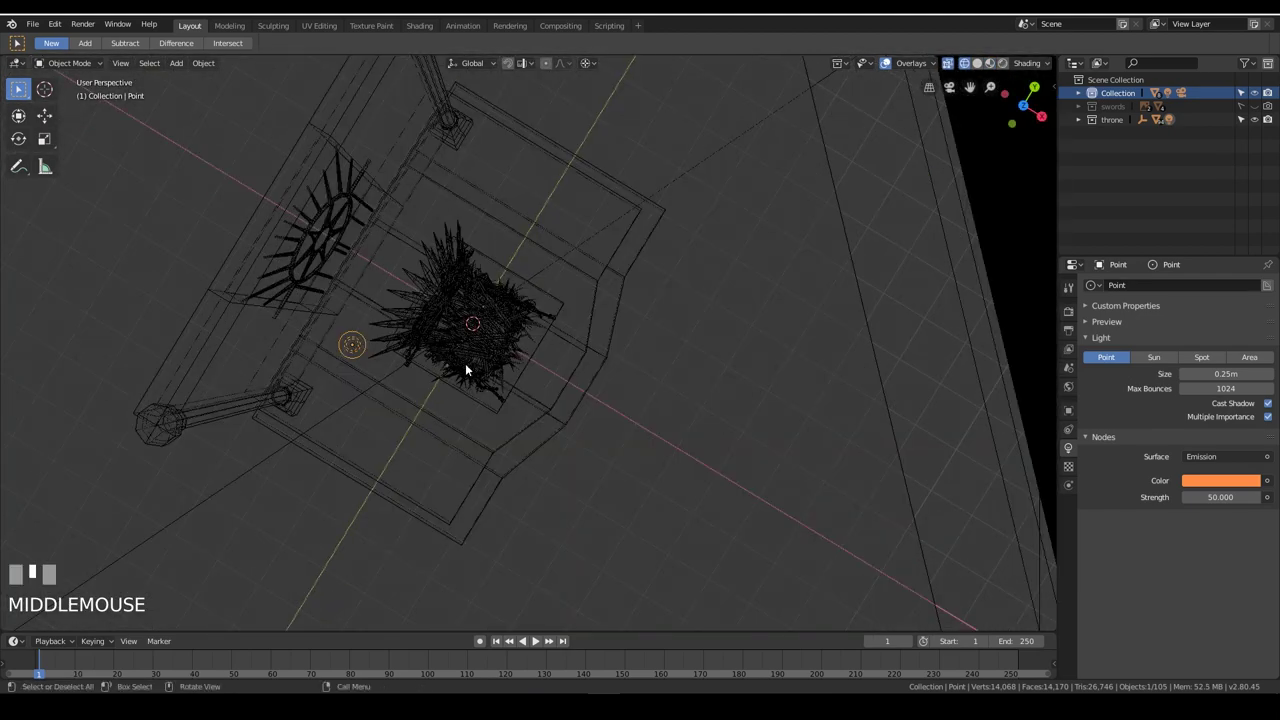
key("KP_7")
scroll("down", 3)
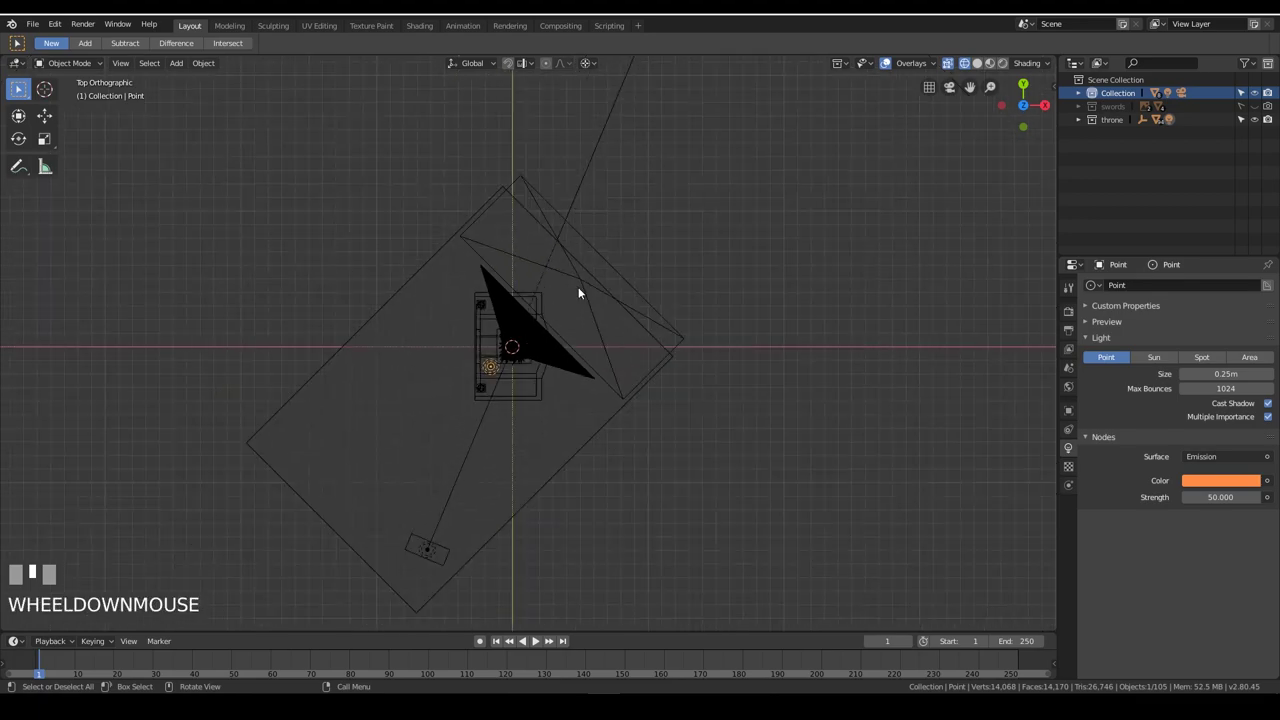
middle_click(695, 378)
double_click(617, 295)
key("g")
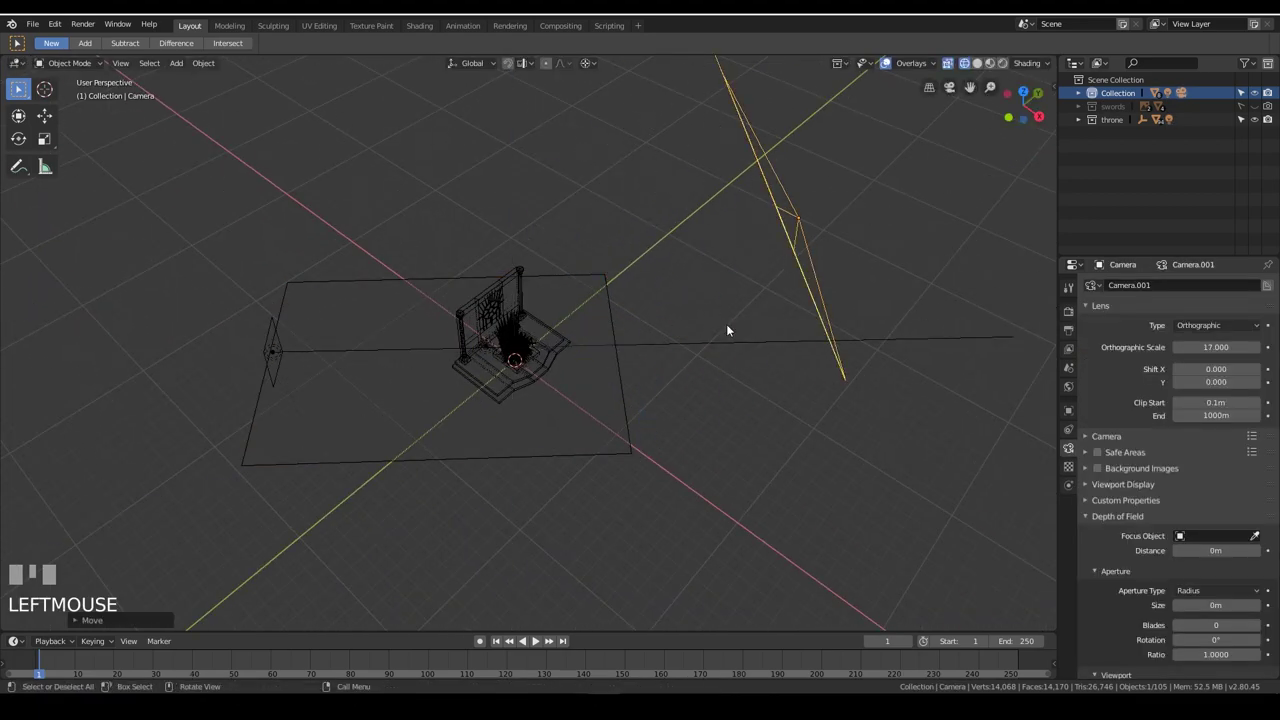
left_click_drag(549, 442, 488, 364)
left_click(488, 364)
scroll("up", 3)
key("KP_7")
scroll("up", 3)
Duplicate the point light as Point.001 and slide it at fixed height toward the right pillar
key("shift+d")
key("KP_0")
key("z")
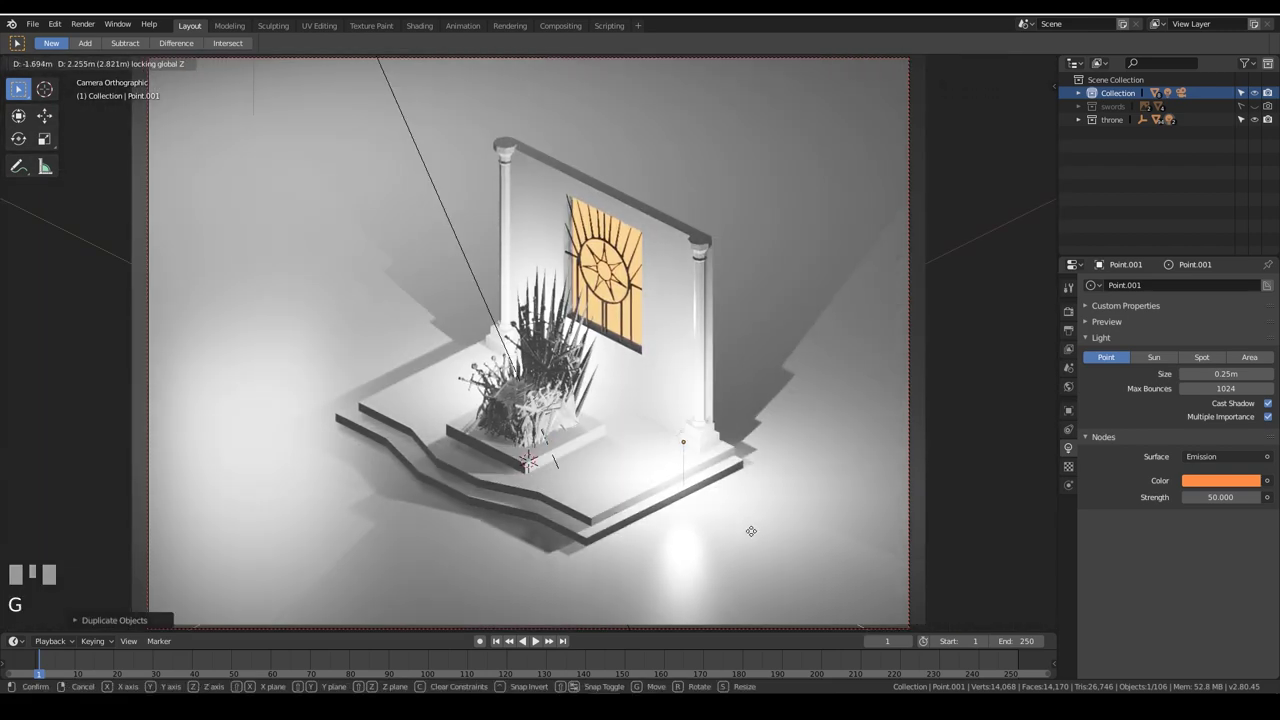
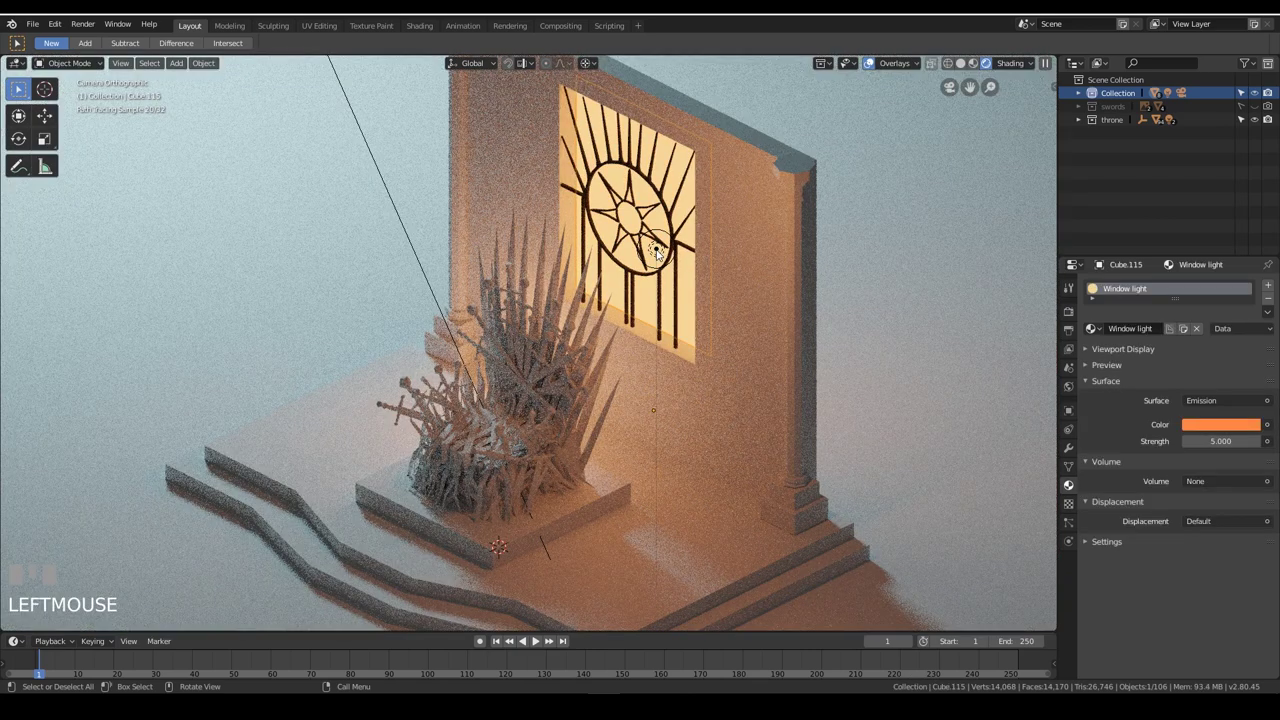
Tint Point.001 pale peach with strength 150 and set the Area light colour to mint green
scroll("down", 3)
left_click(1058, 120)
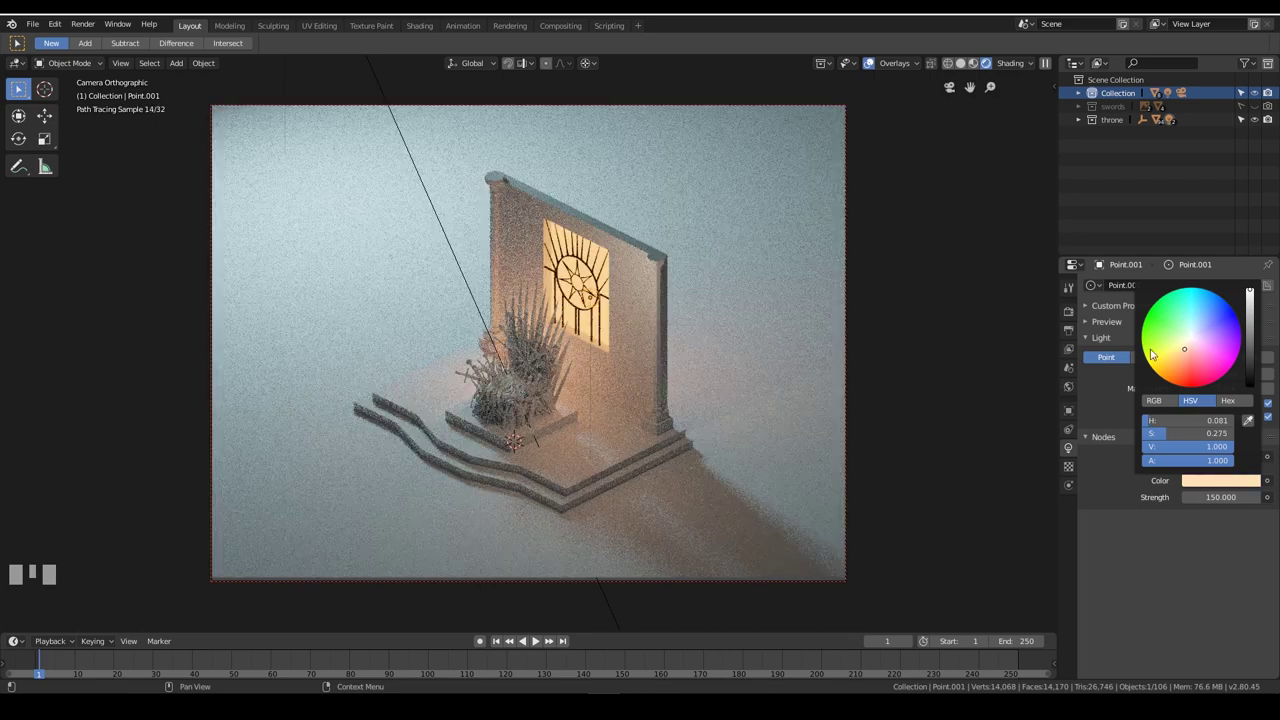
left_click(390, 94)
left_click(1227, 508)
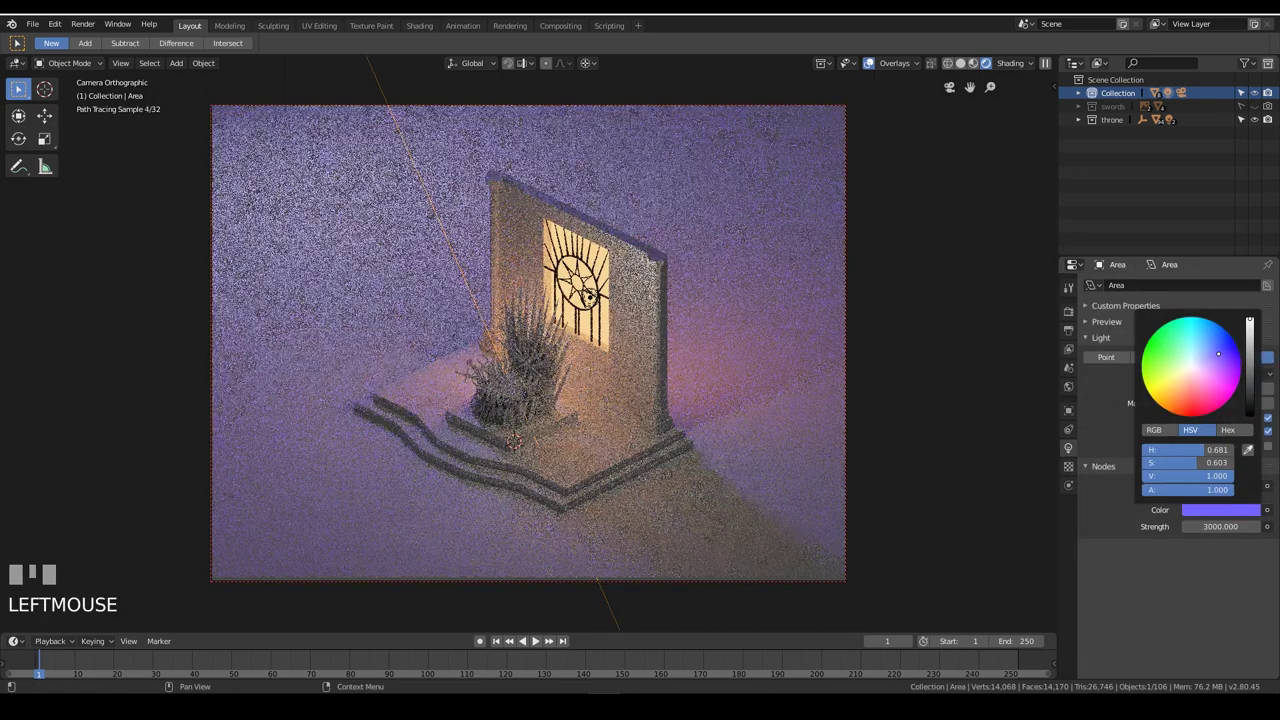
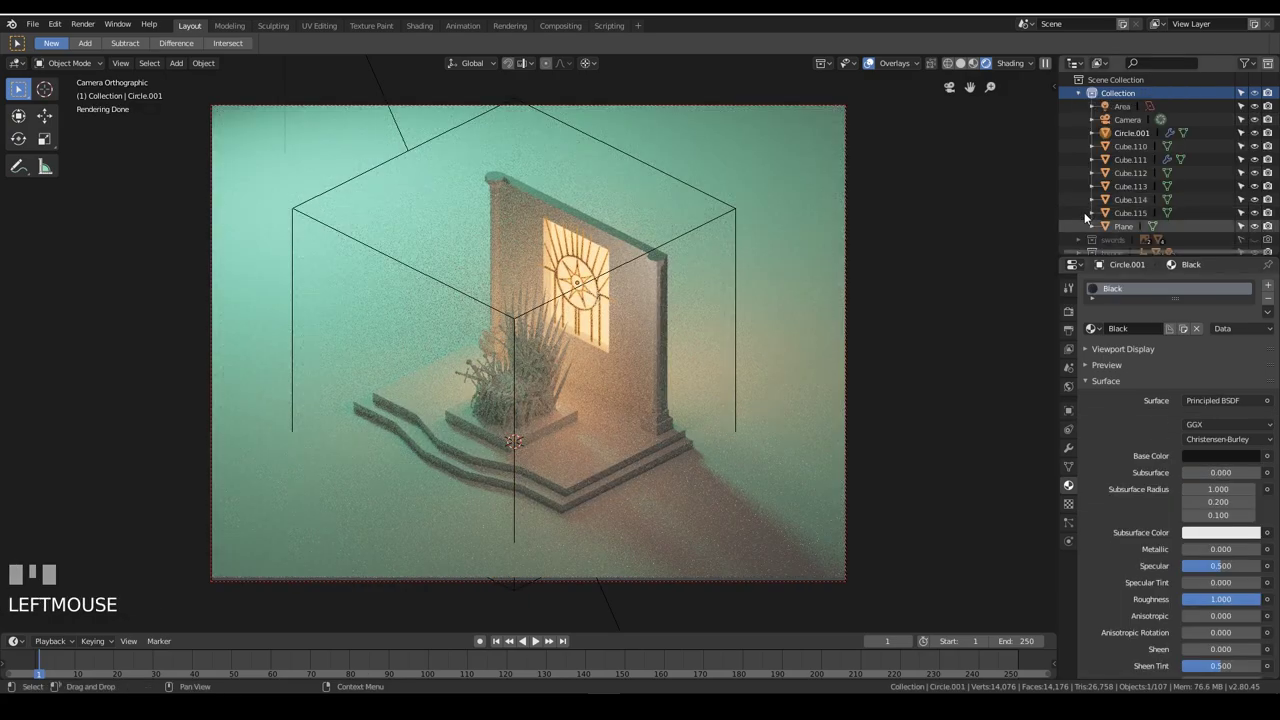
Locate Point.001 in the outliner's Collection list and hide it
left_click(1089, 96)
left_click(1084, 124)
scroll("down", 3)
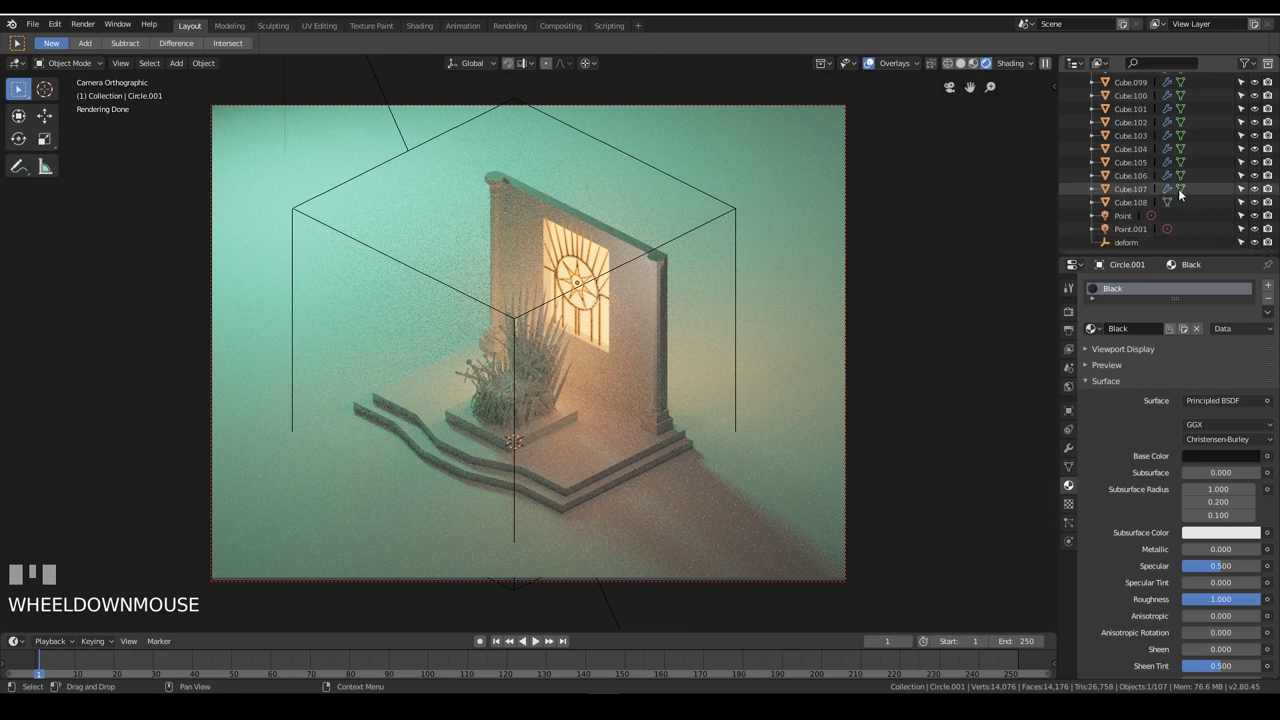
left_click(1130, 219)
left_click(1143, 239)
left_click(1127, 218)
key("m")
scroll("up", 3)
left_click(1086, 122)
left_click(1086, 98)
left_click(1125, 246)
scroll("down", 3)
left_click(1128, 219)
key("h")
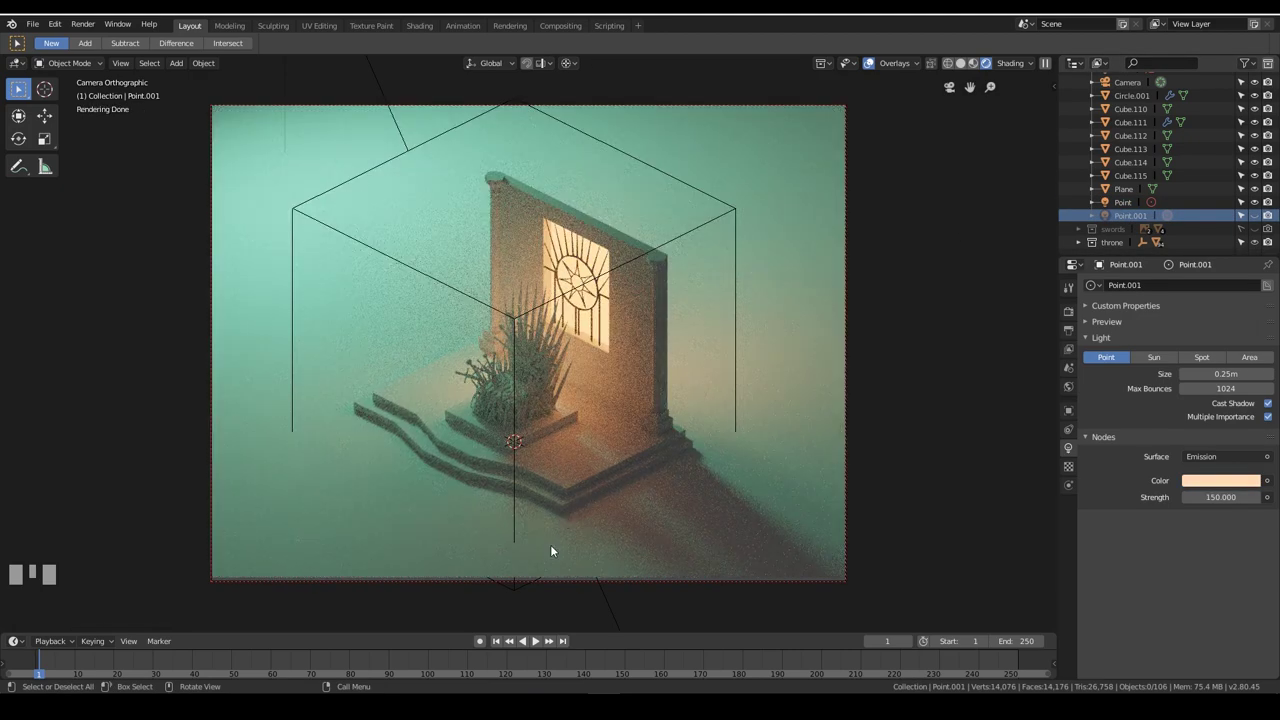
Rotate the Area light 45° around Z and raise the window pane emission strength to 10
double_click(380, 84)
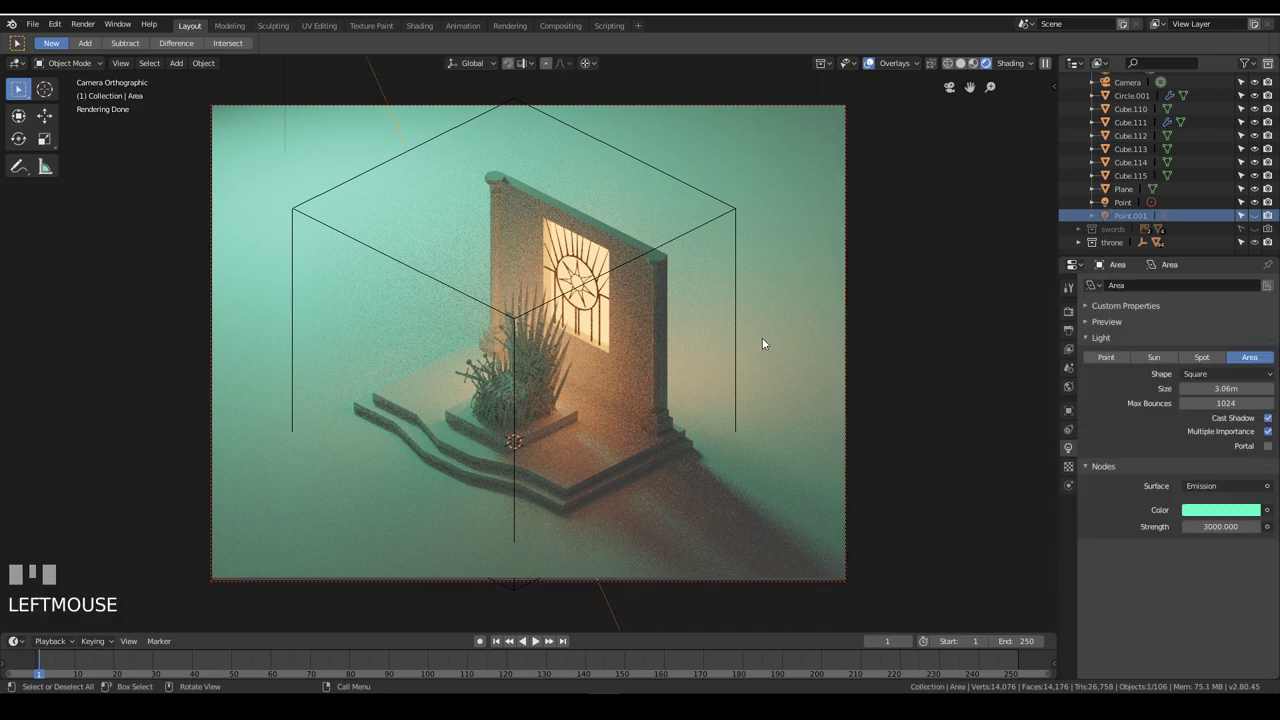
key("r")
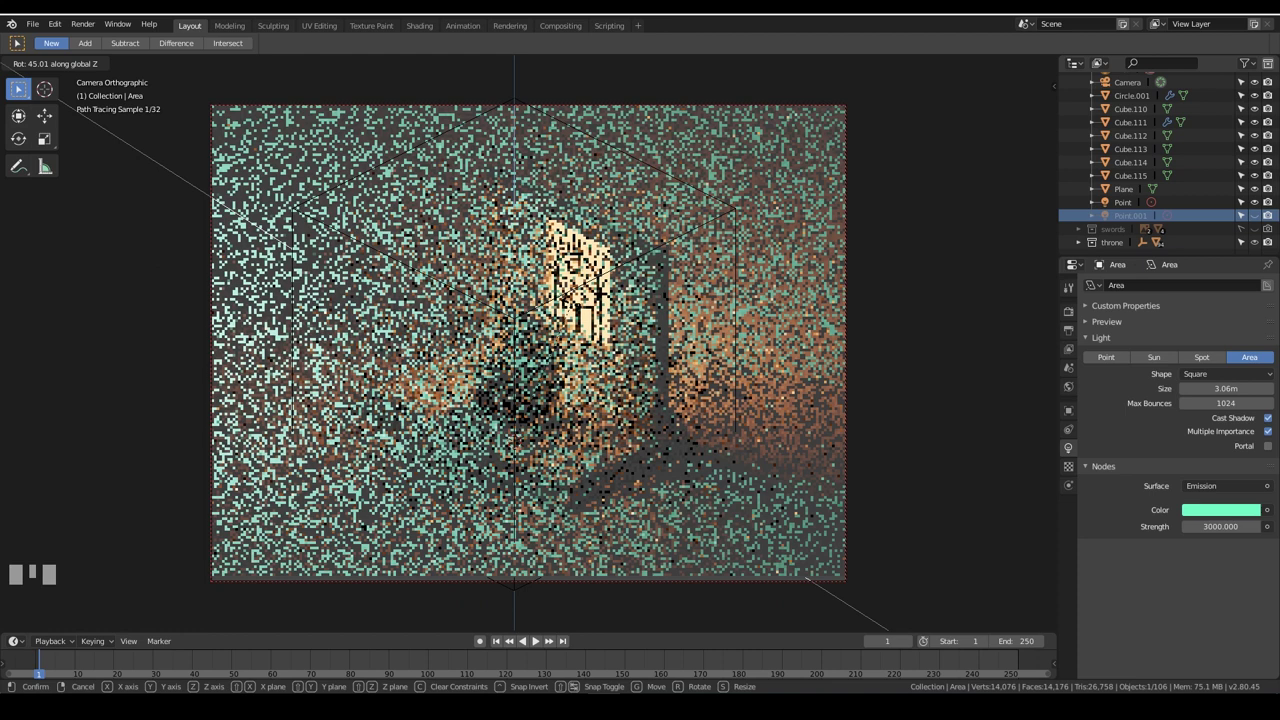
scroll("down", 3)
left_click(602, 344)
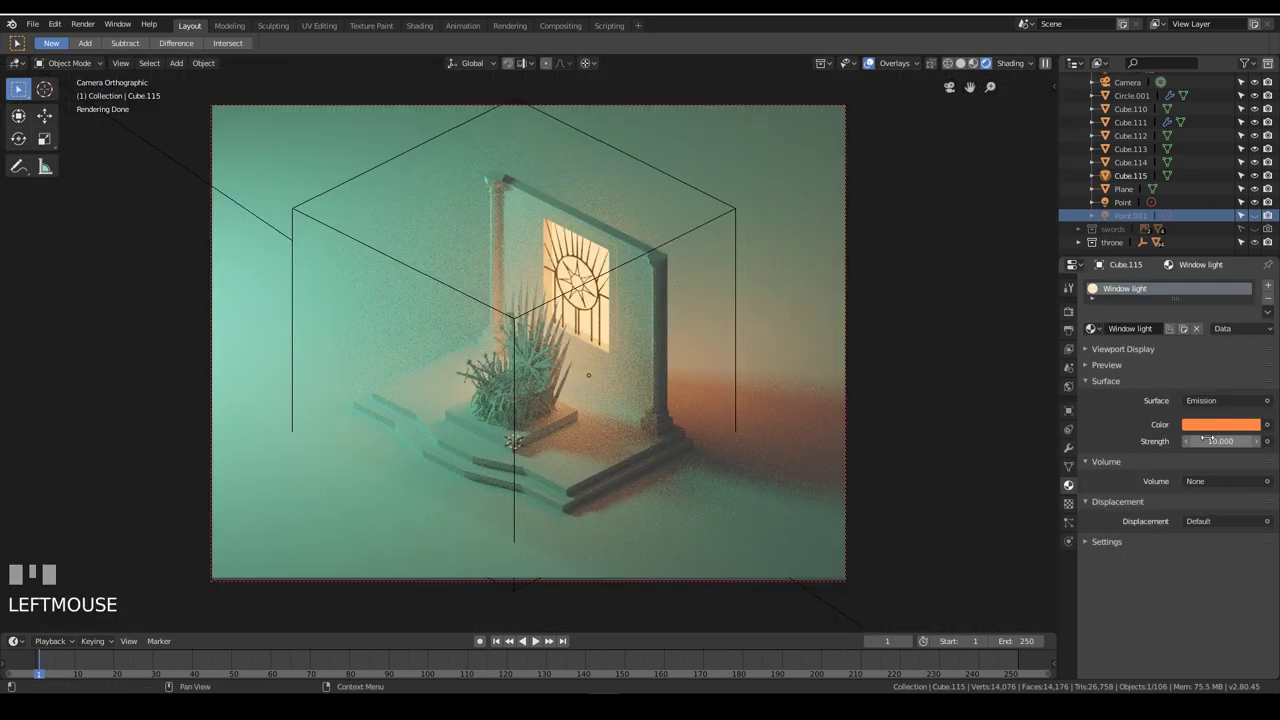
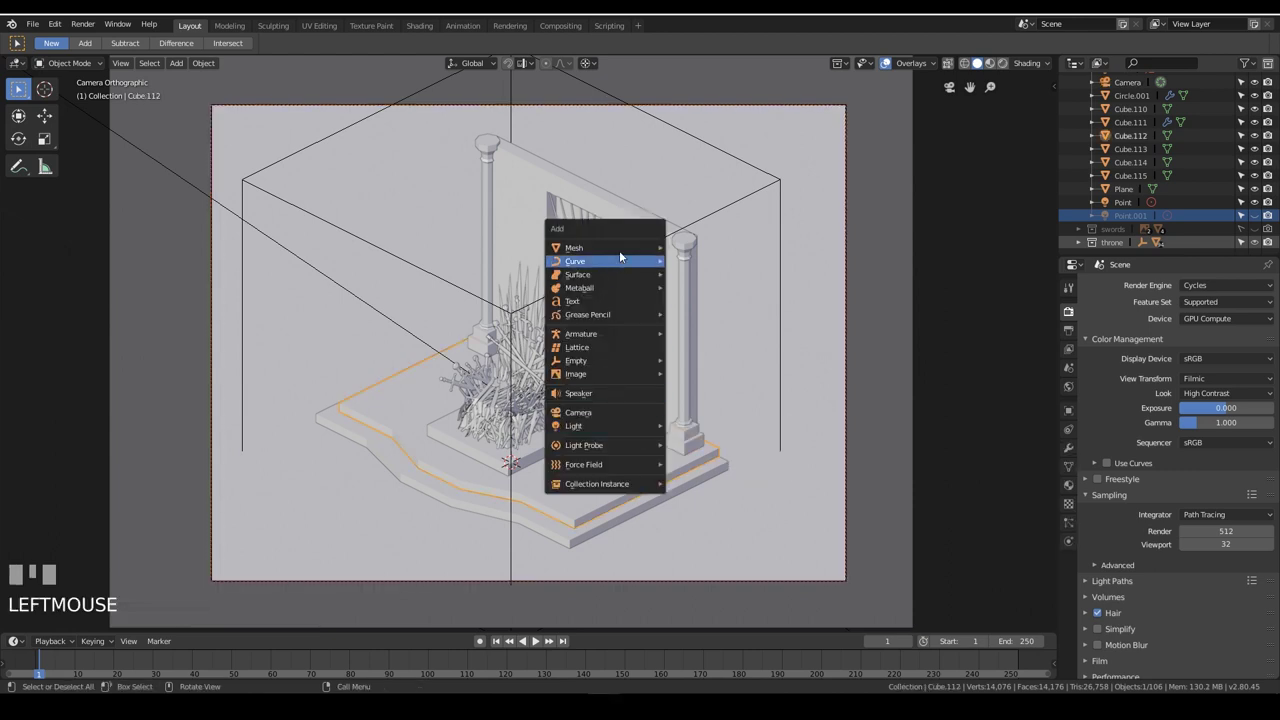
Add a cube, flatten it into a thin stone tile and lay copies Cube.117–120 on the floor before the throne
key("shift+a")
key("Tab")
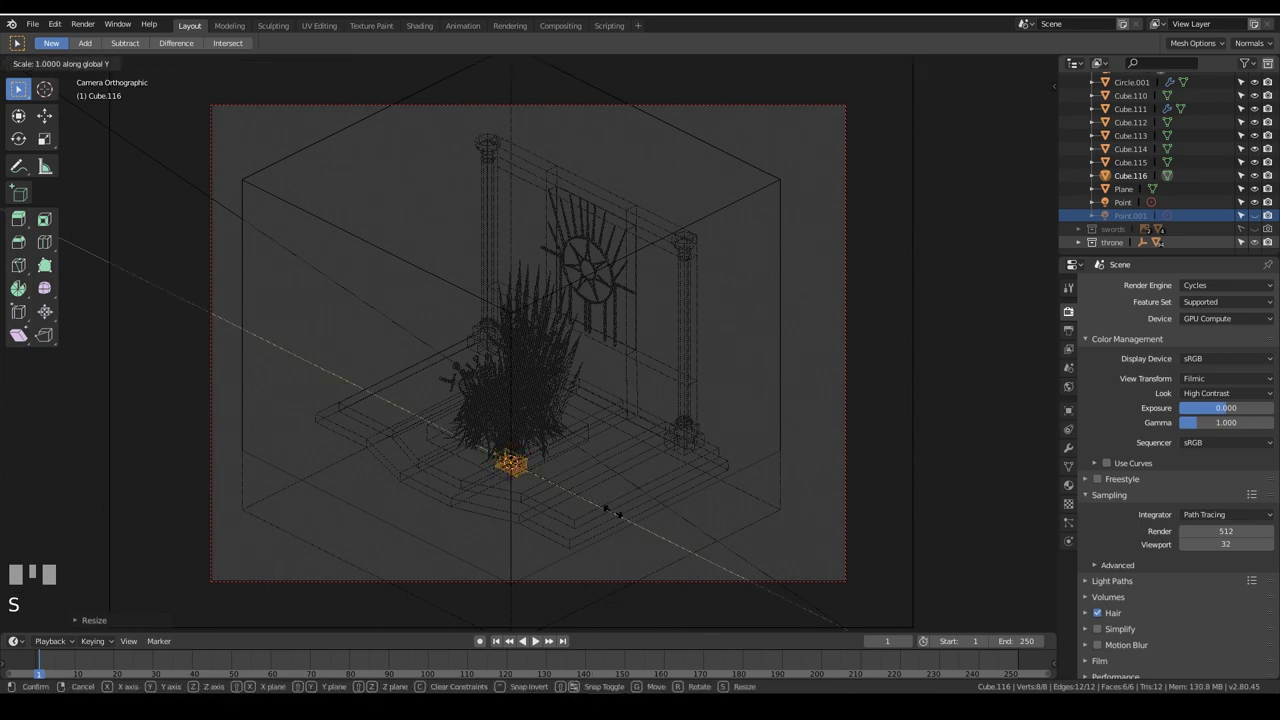
key("KP_1")
scroll("up", 3)
key("g")
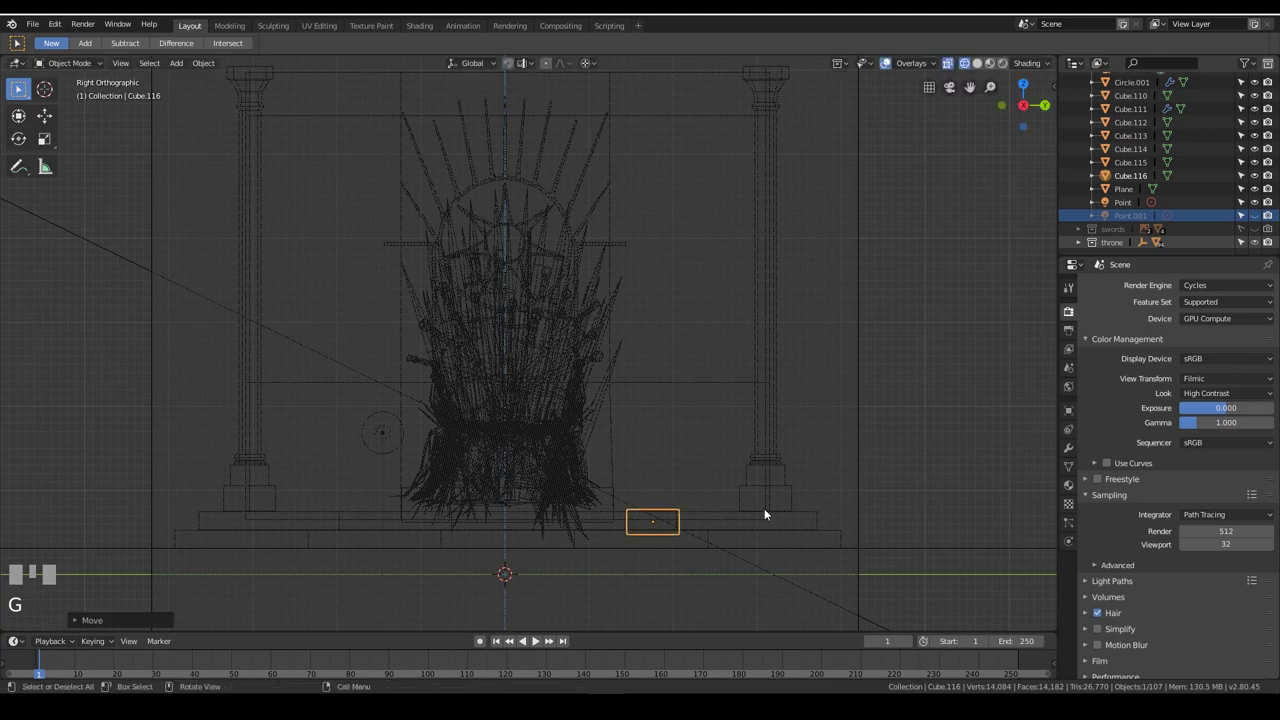
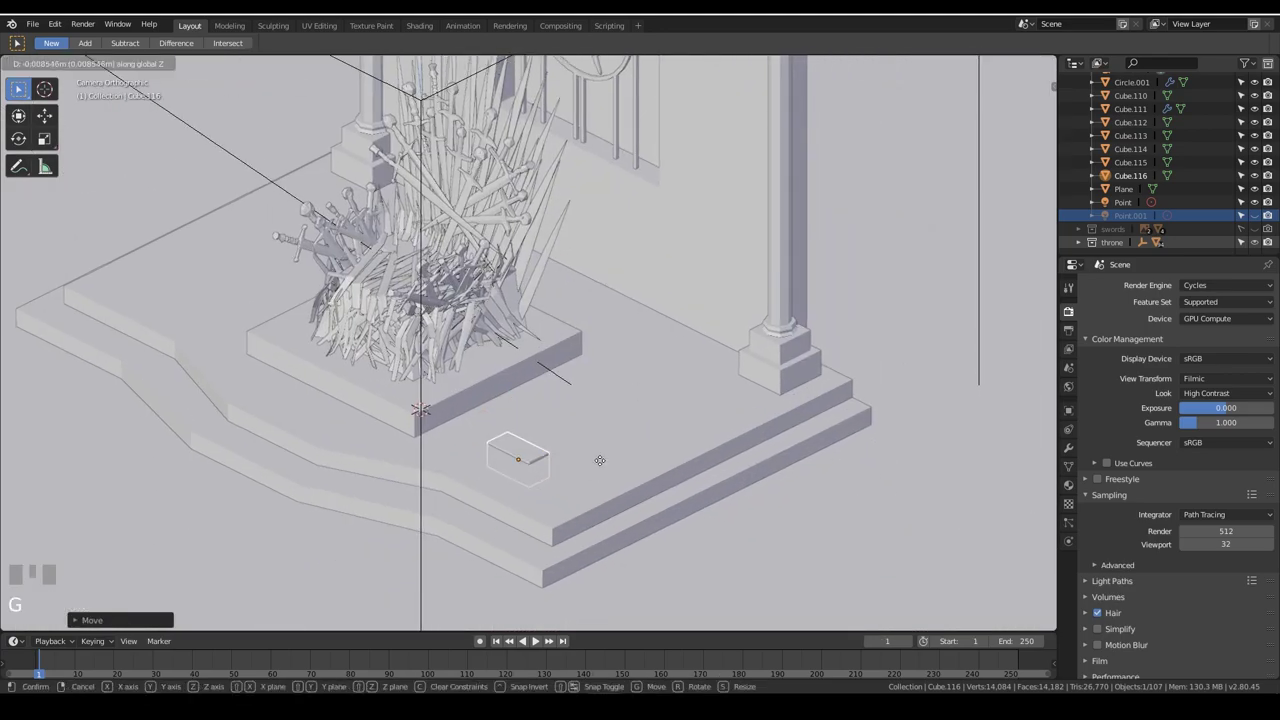
key("Tab")
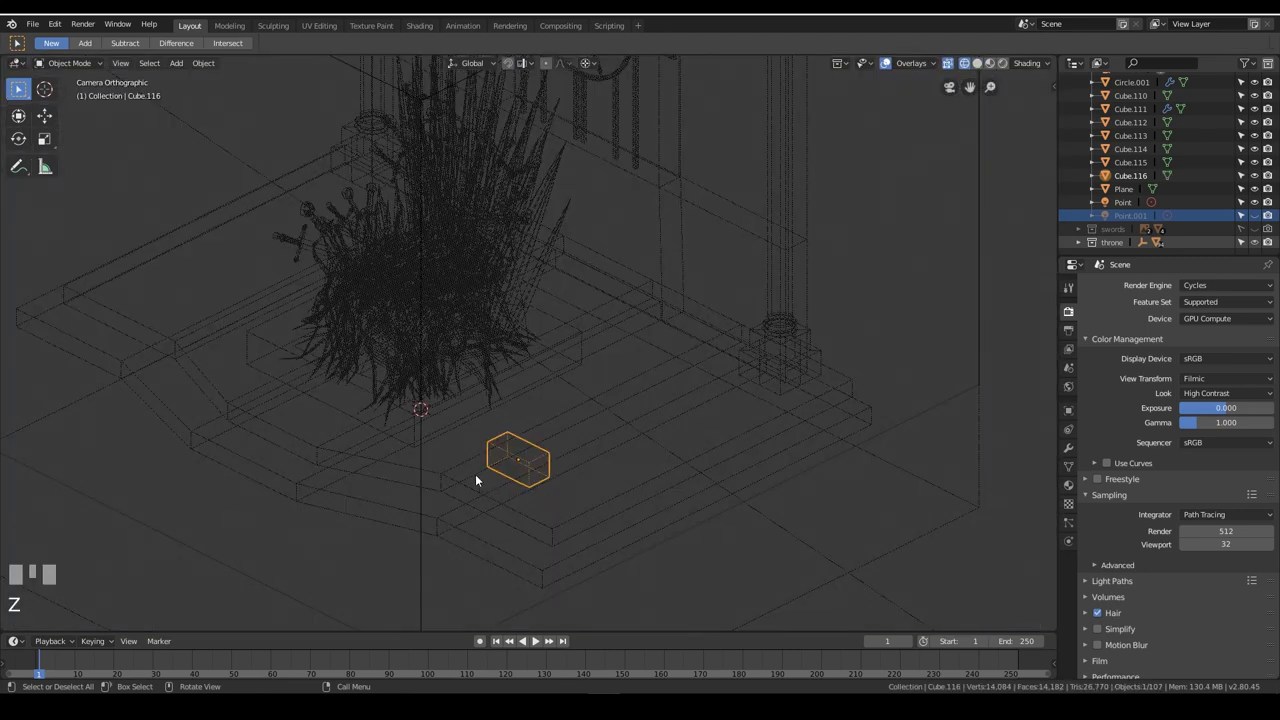
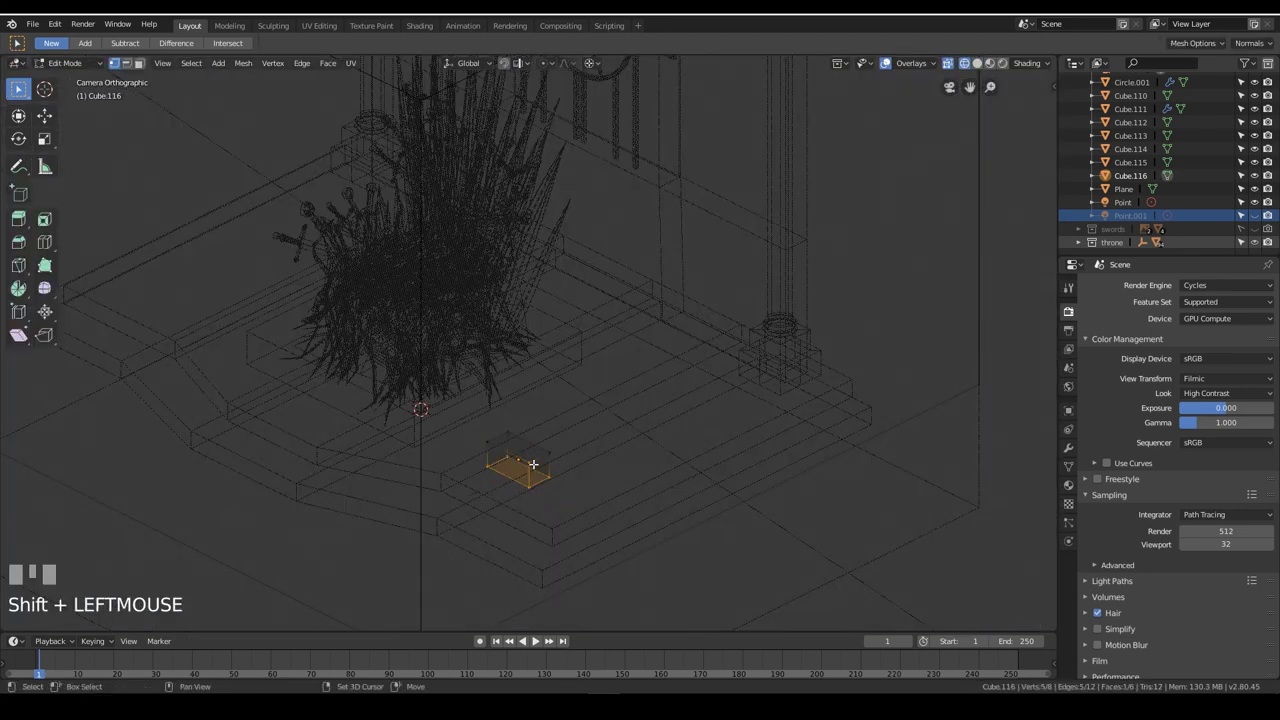
key("g")
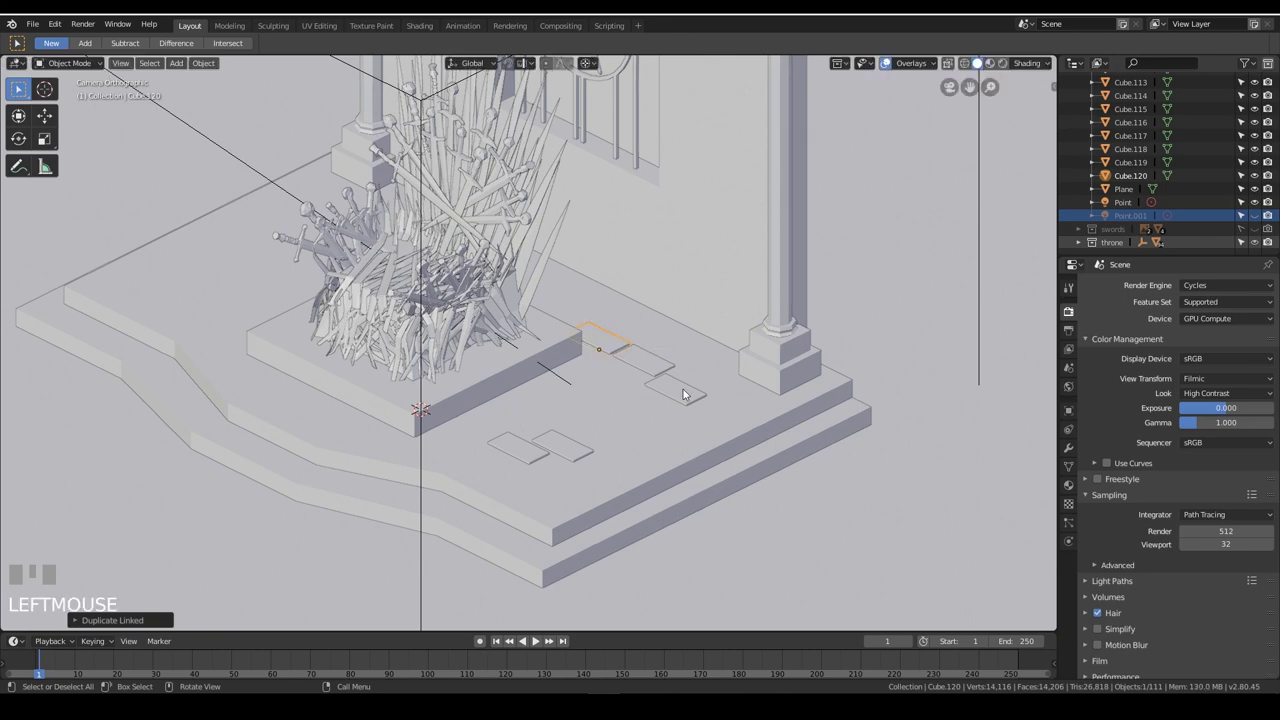
Delete one floor tile, then duplicate a pair of tiles and slide them left of the throne
key("x")
scroll("down", 3)
scroll("up", 3)
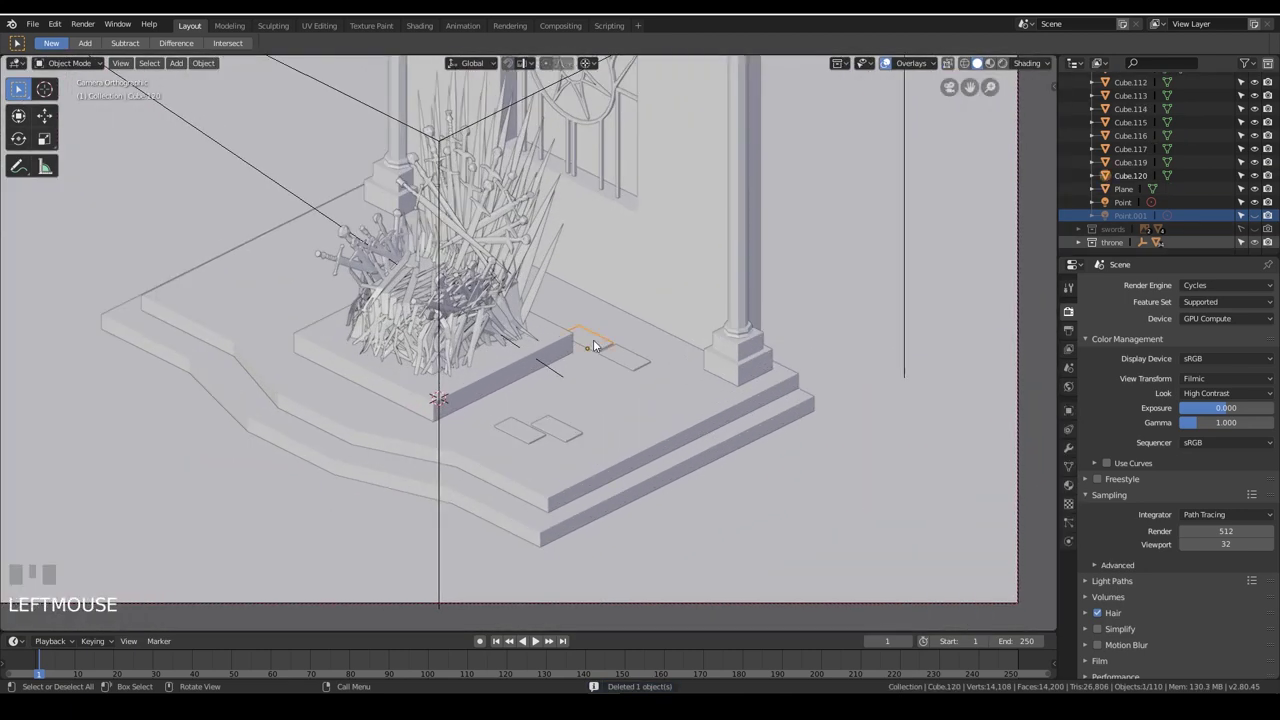
key("x")
scroll("down", 3)
scroll("up", 3)
left_click(554, 439)
key("alt+d")
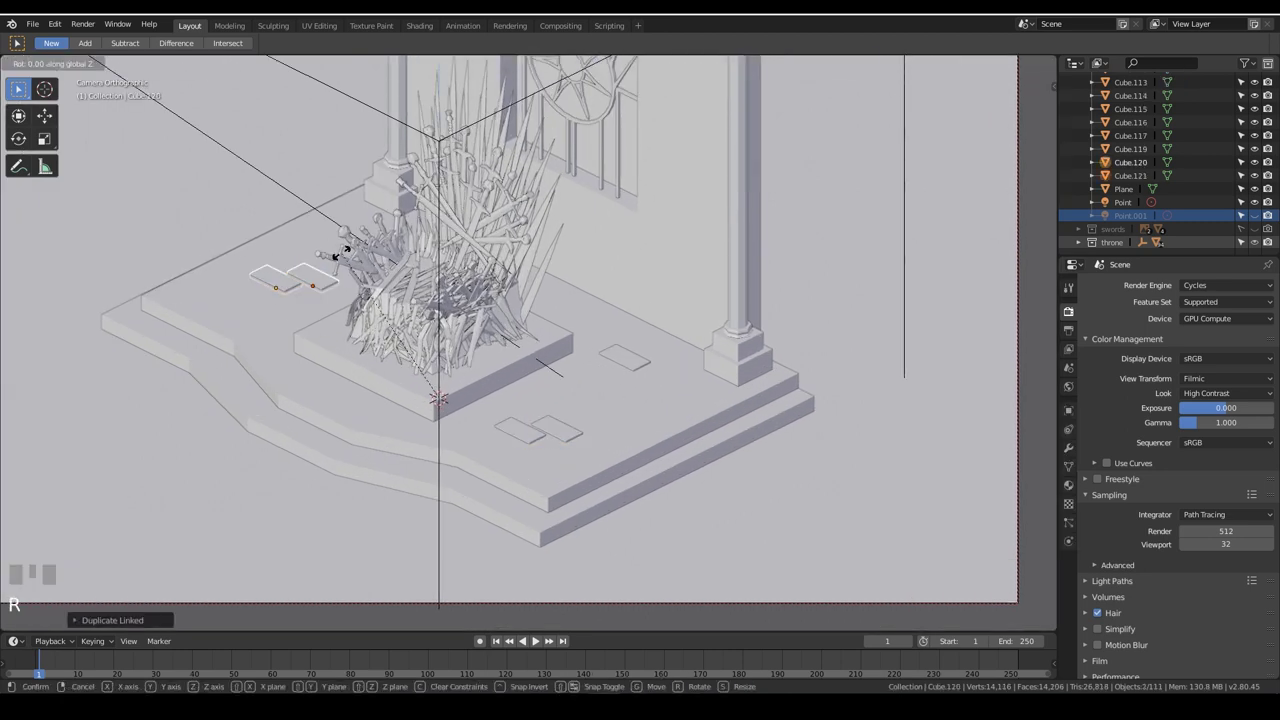
key("ctrl+z")
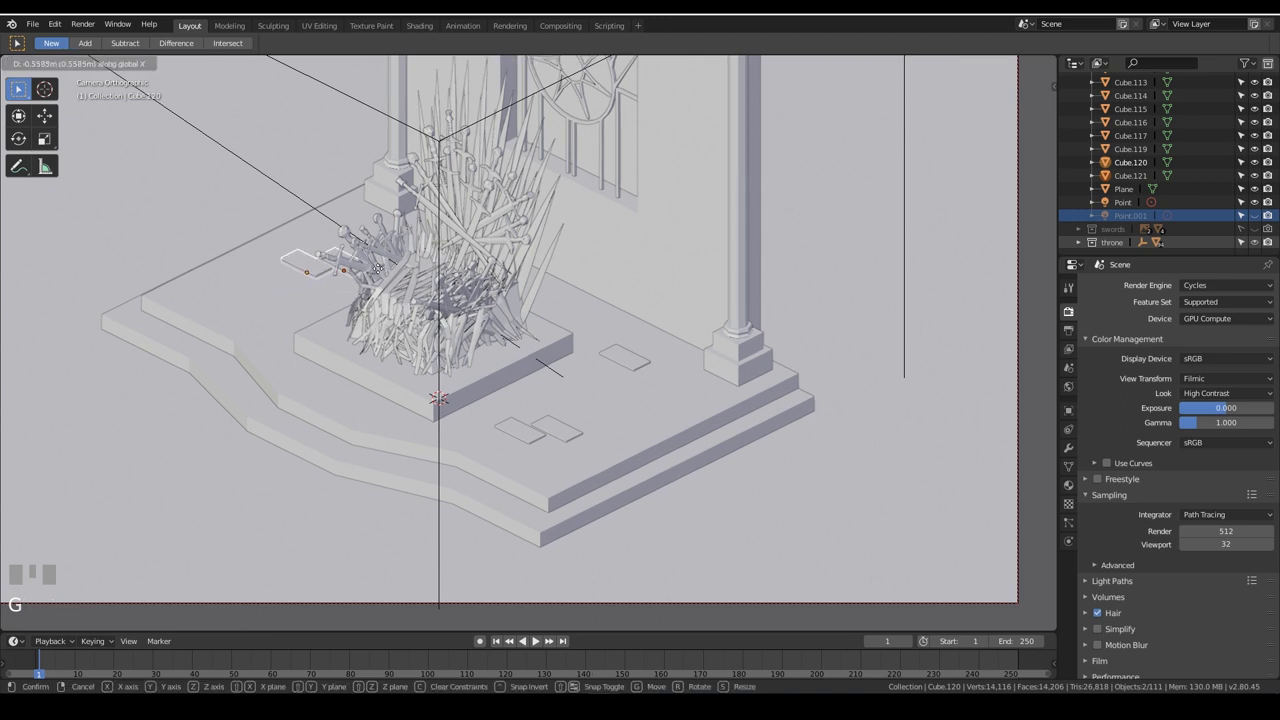
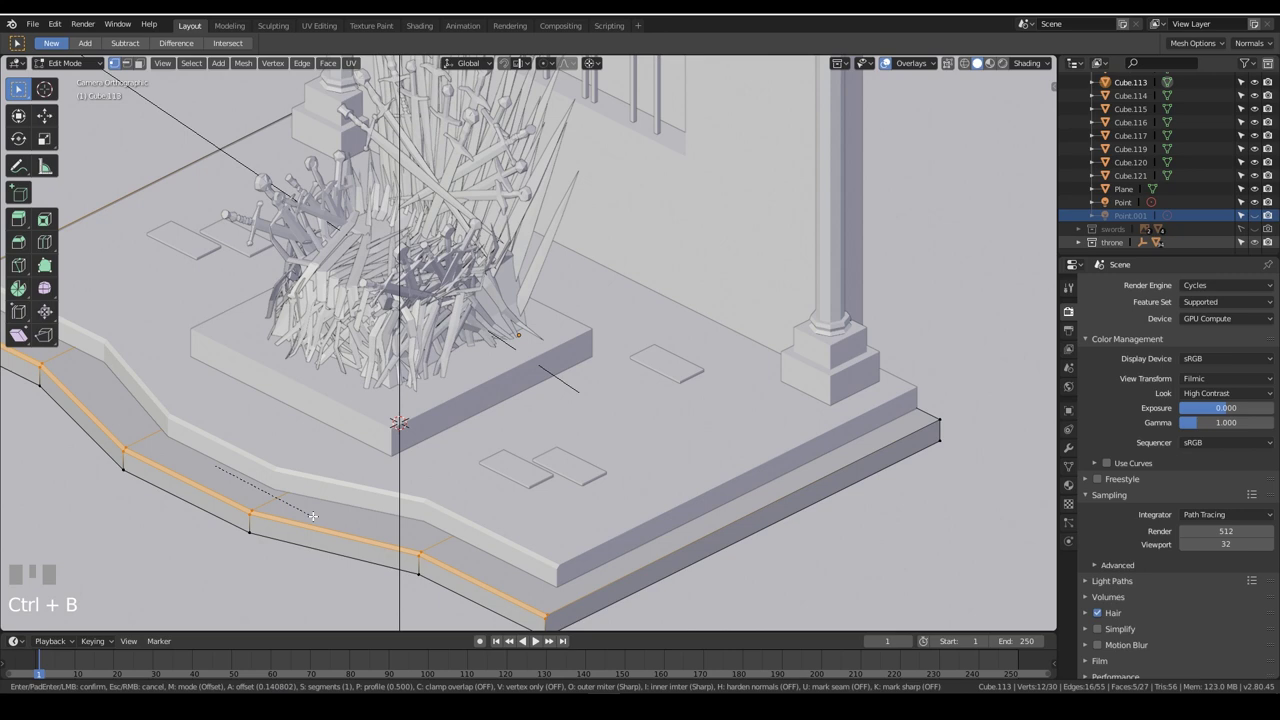
Leave Edit Mode on the bevelled platform slabs and select the tile in front of the platform
key("Tab")
scroll("down", 3)
left_click_drag(635, 255, 515, 542)
left_click(515, 542)
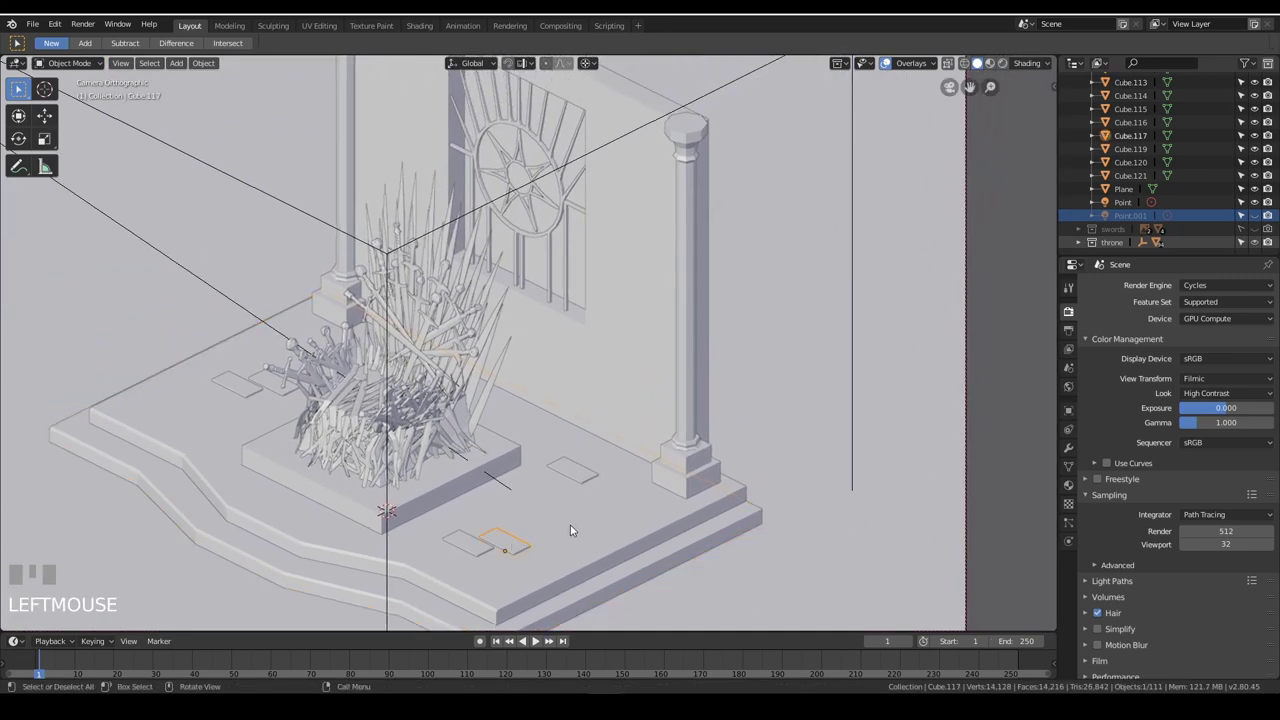
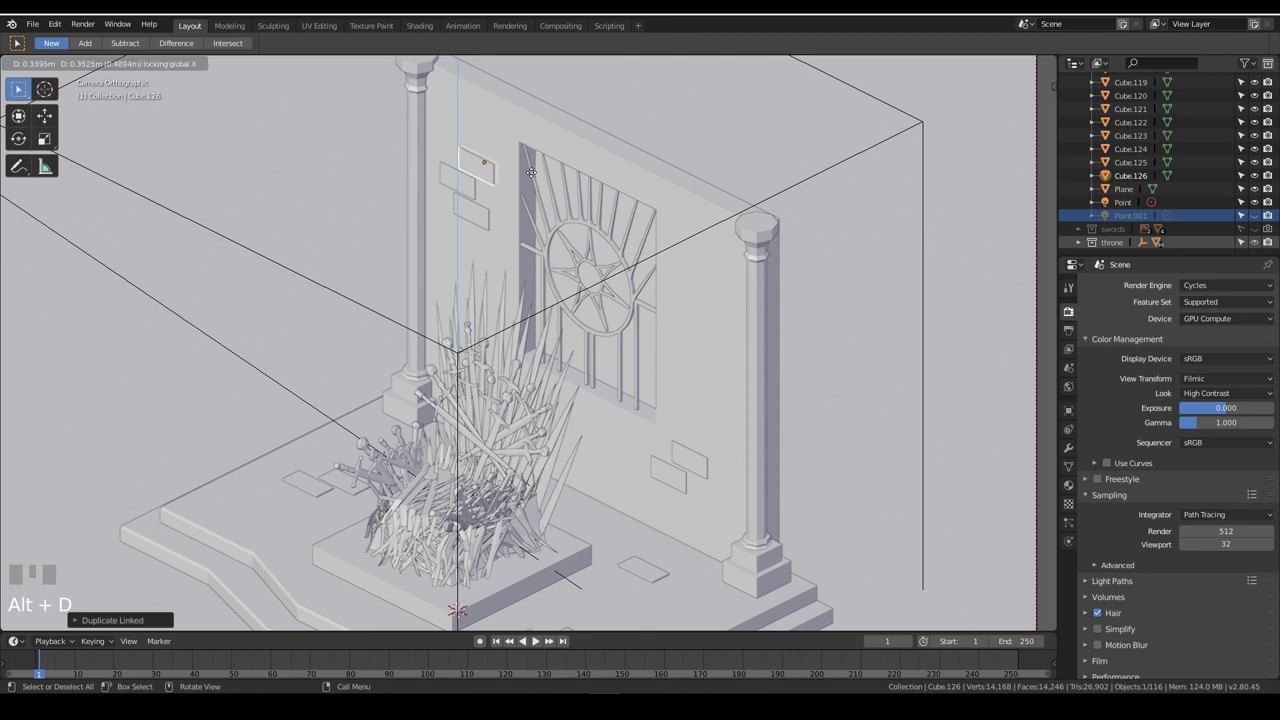
Set the duplicated small bricks (up to Cube.126) into the back wall around the window and clear the selection
left_click(662, 179)
scroll("down", 3)
left_click(945, 302)
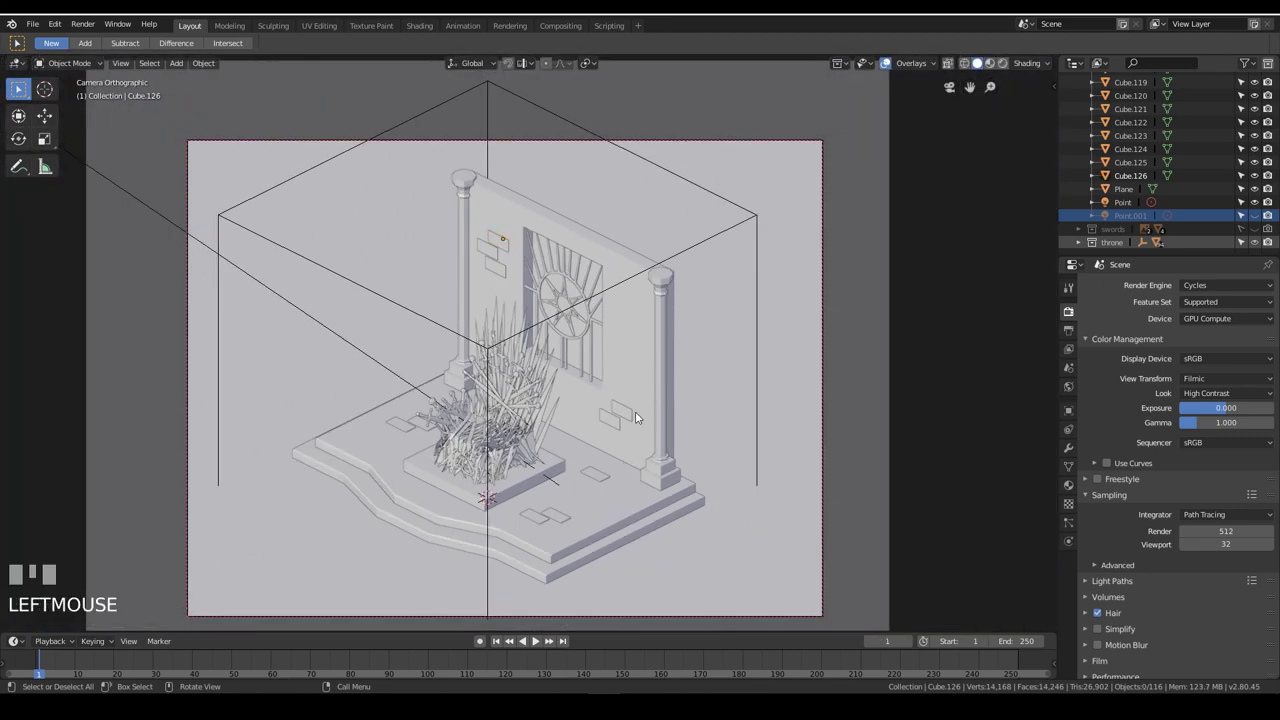
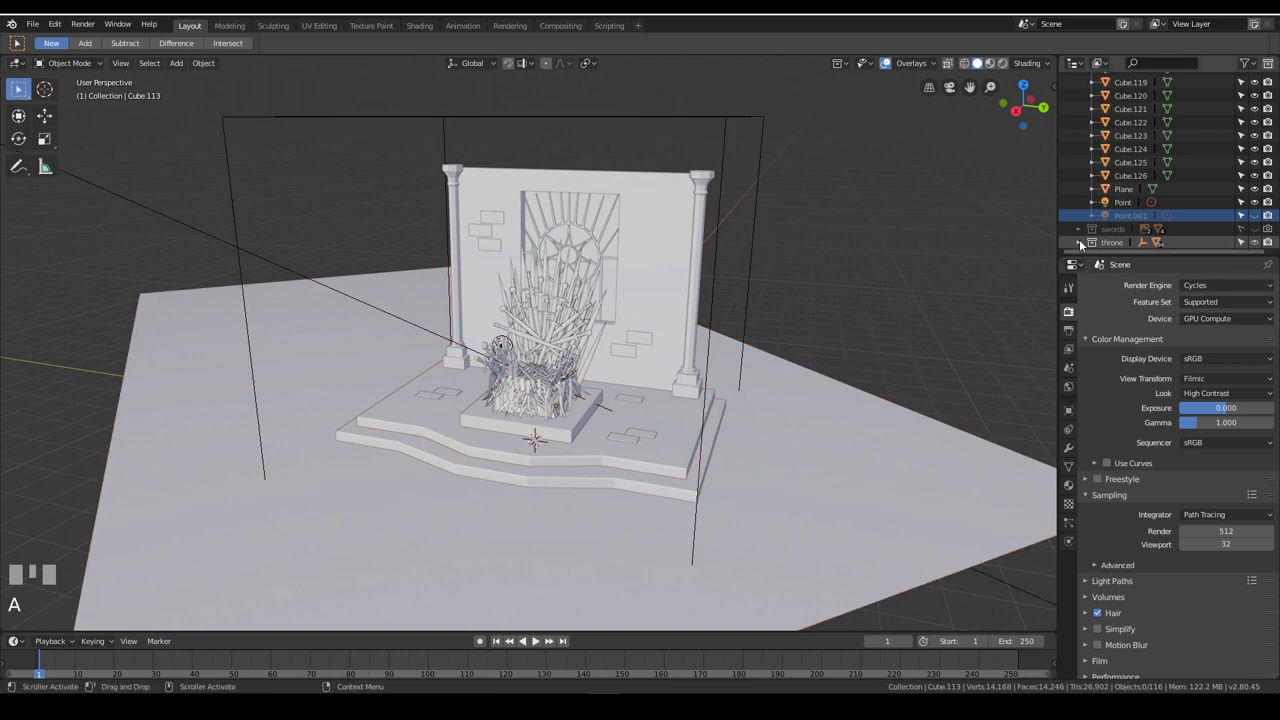
Frame the diorama through the orthographic camera in Rendered shading and render the final image
left_click_drag(1113, 245, 906, 262)
key("g")
left_click_drag(906, 262, 889, 278)
key("KP_0")
scroll("down", 3)
left_click_drag(740, 336, 747, 393)
key("z")
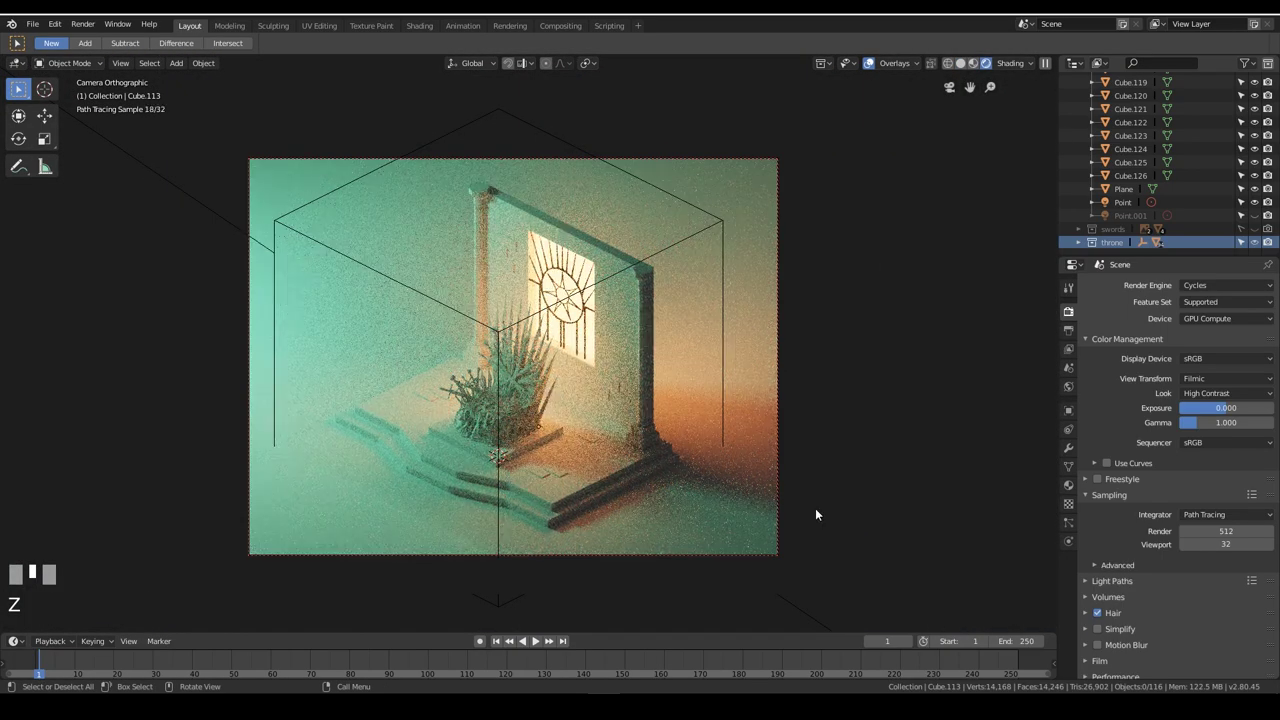